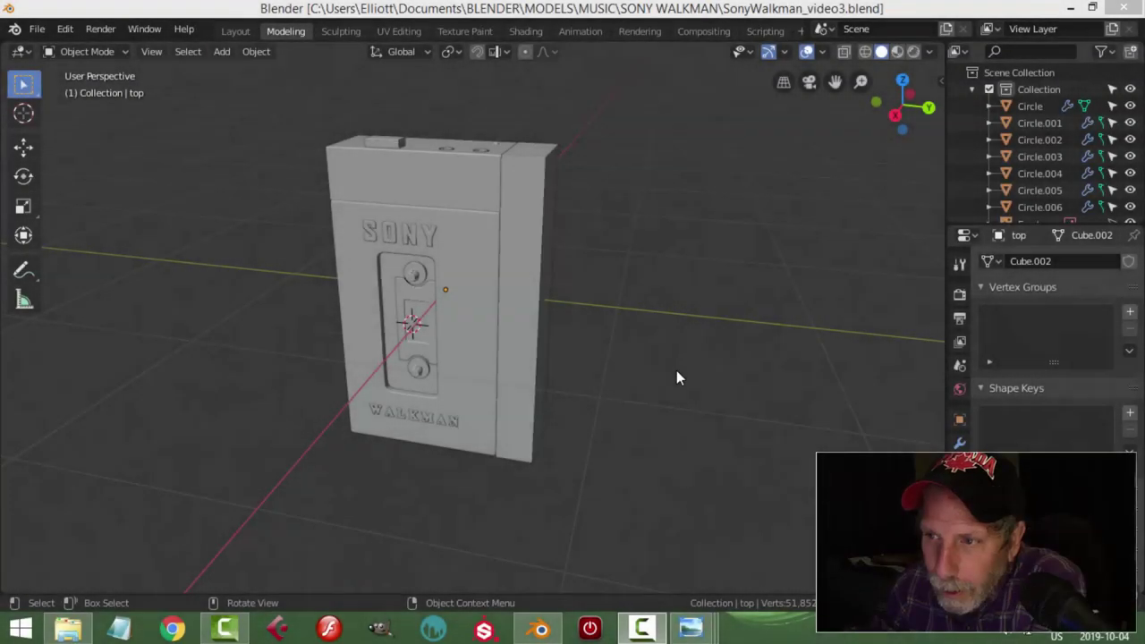
Step: Select all Walkman parts and rotate them 90° about the Z axis in front view
middle_click(671, 380)
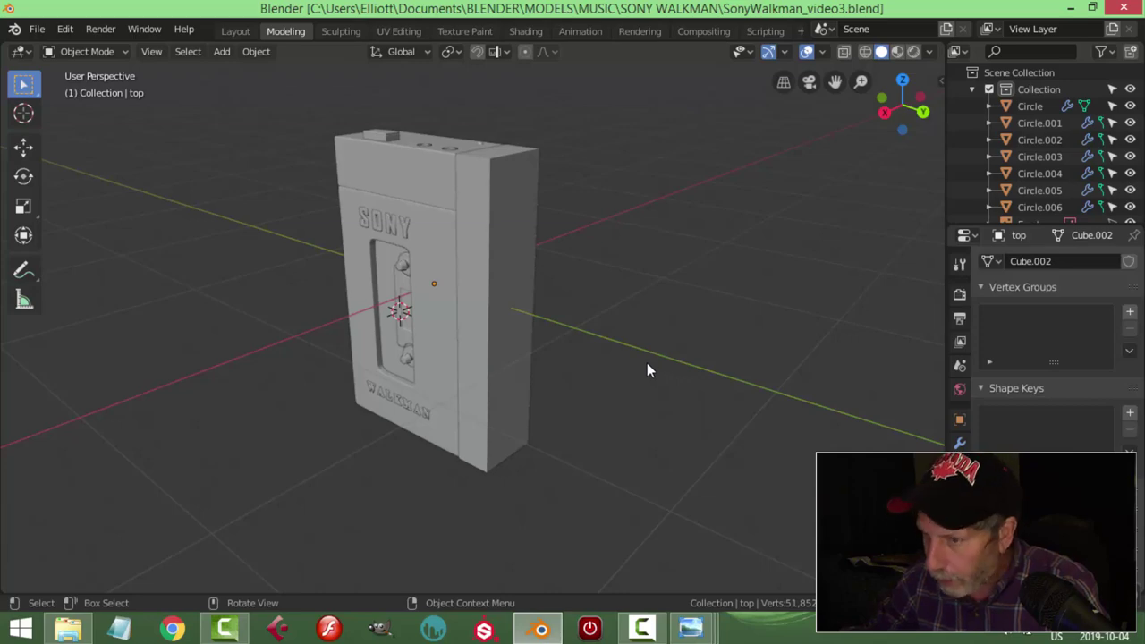
key(a)
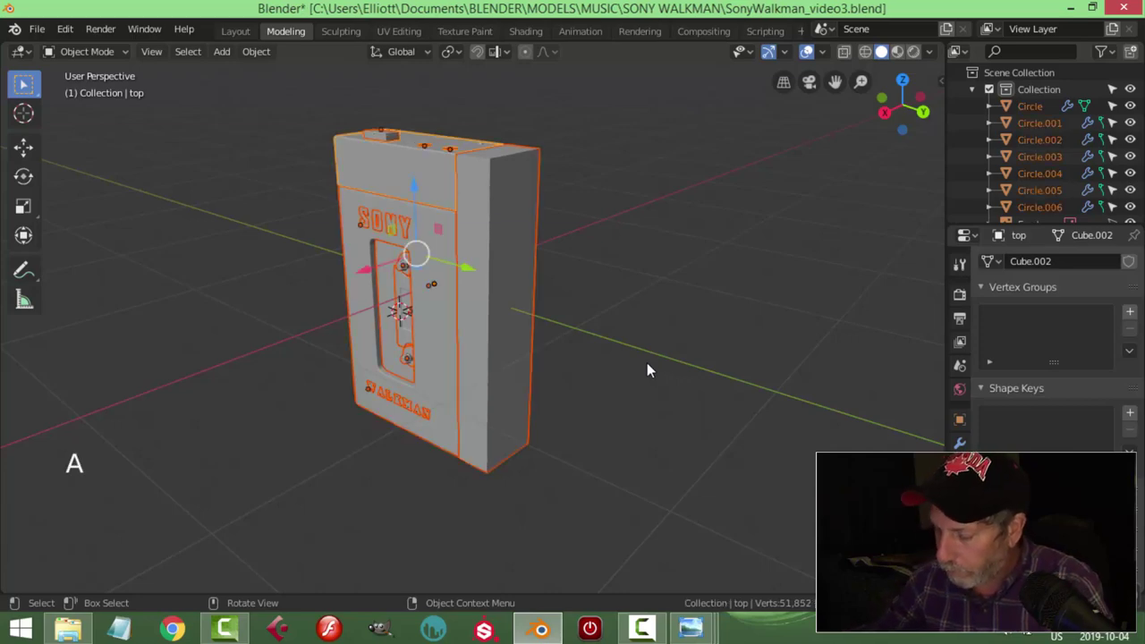
key(KP_1)
scroll(up, 3)
scroll(down, 3)
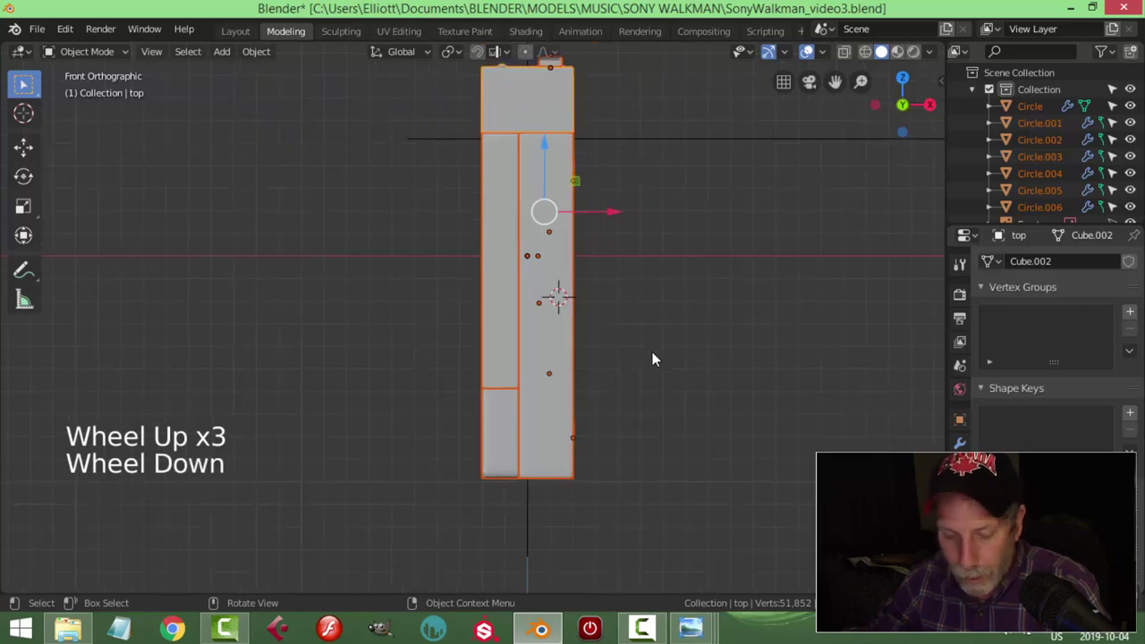
key(r)
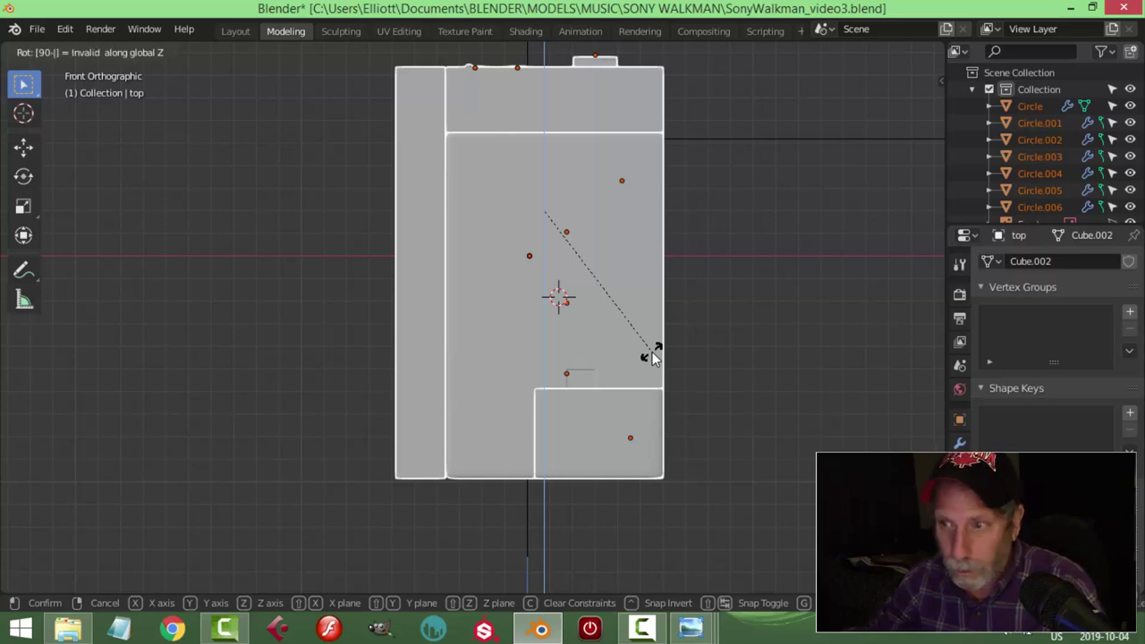
key(r)
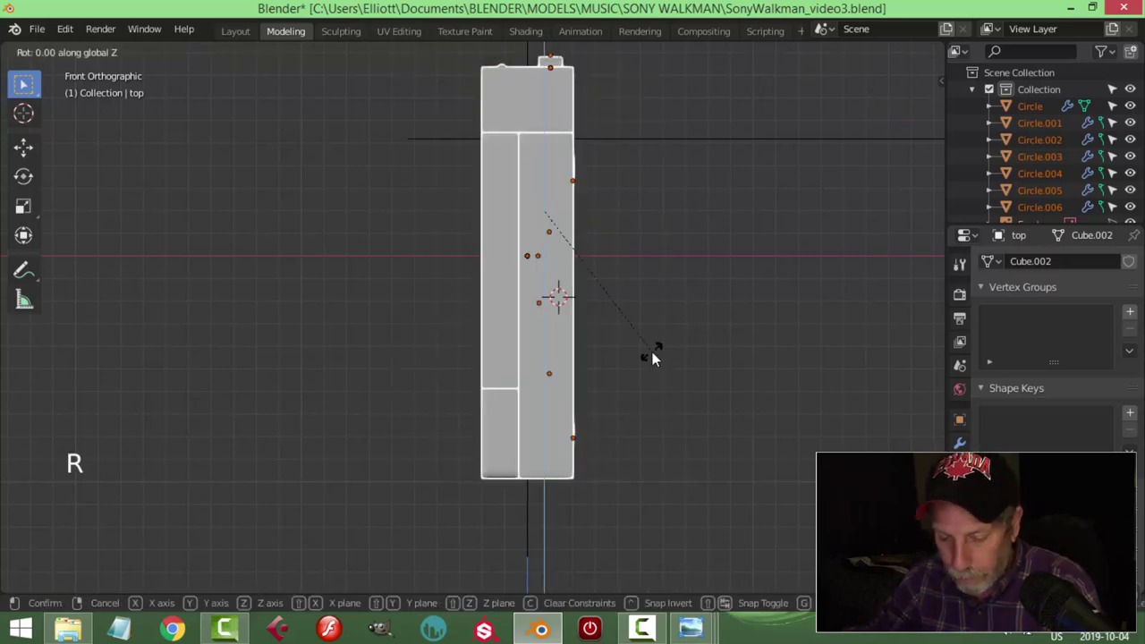
scroll(down, 3)
click(517, 199)
Step: Shift the rotated Walkman assembly into position so the body sits as one unit
scroll(down, 3)
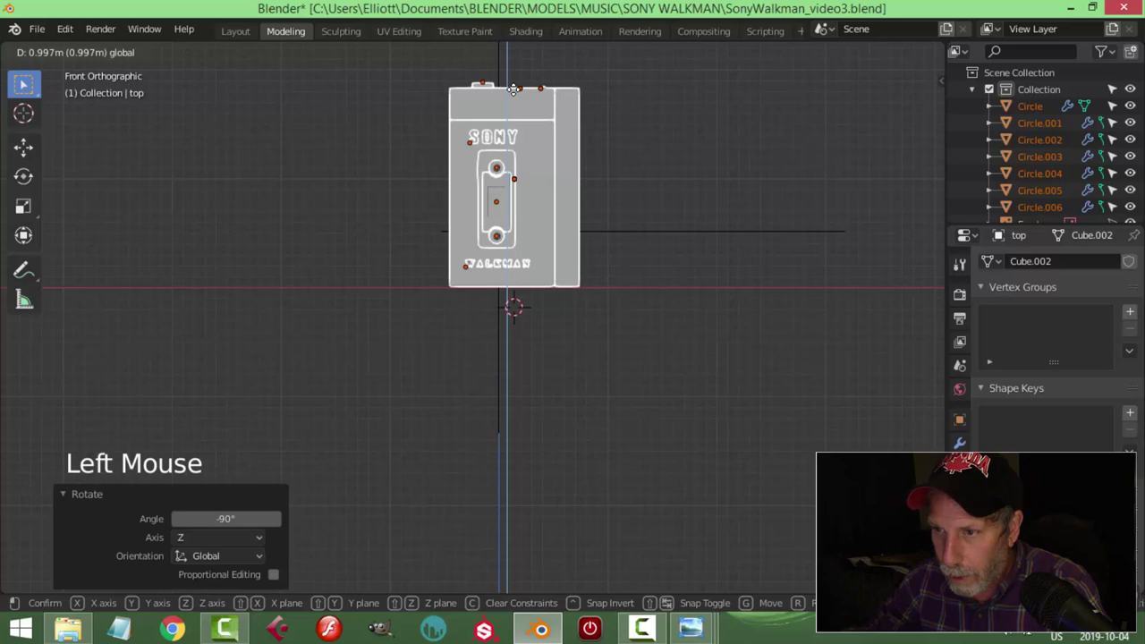
middle_click(636, 218)
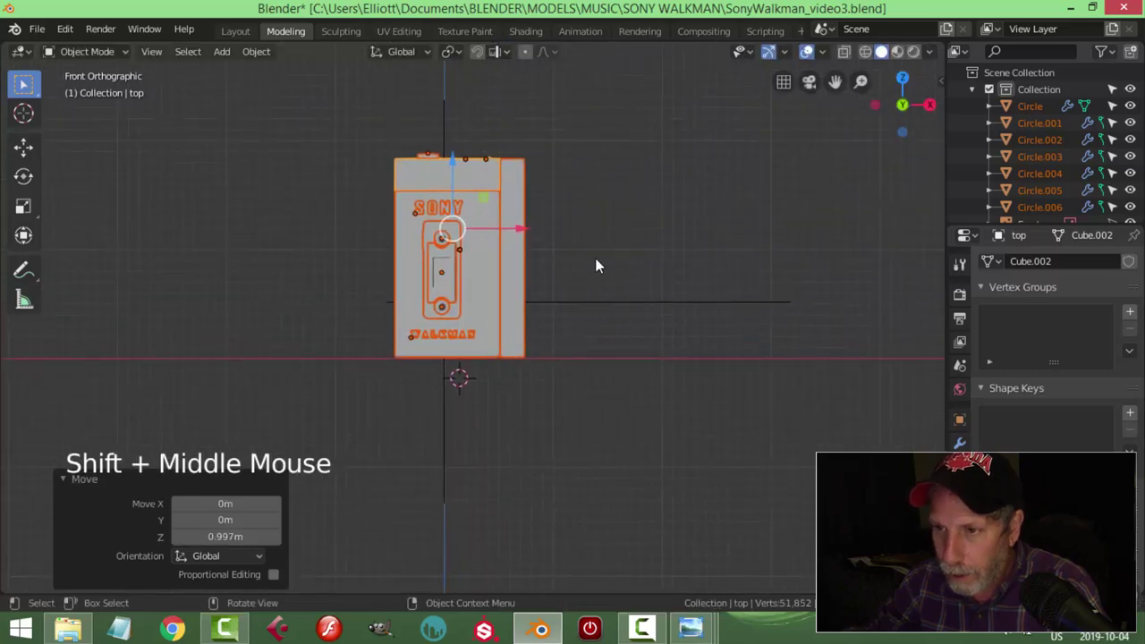
scroll(up, 3)
click(522, 215)
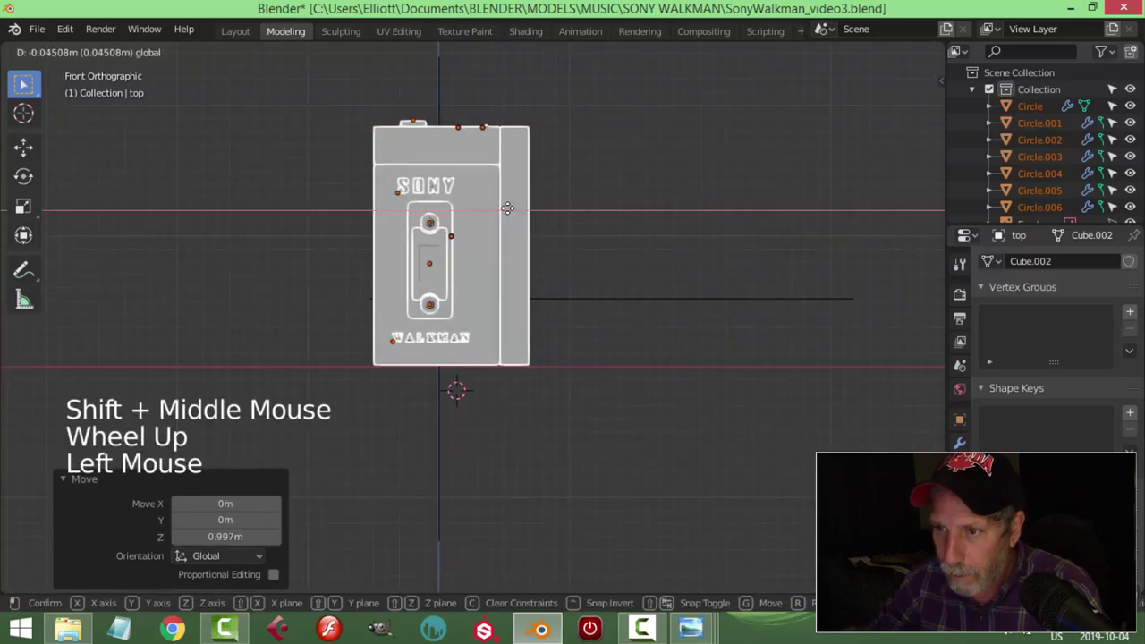
key(alt+a)
middle_click(595, 259)
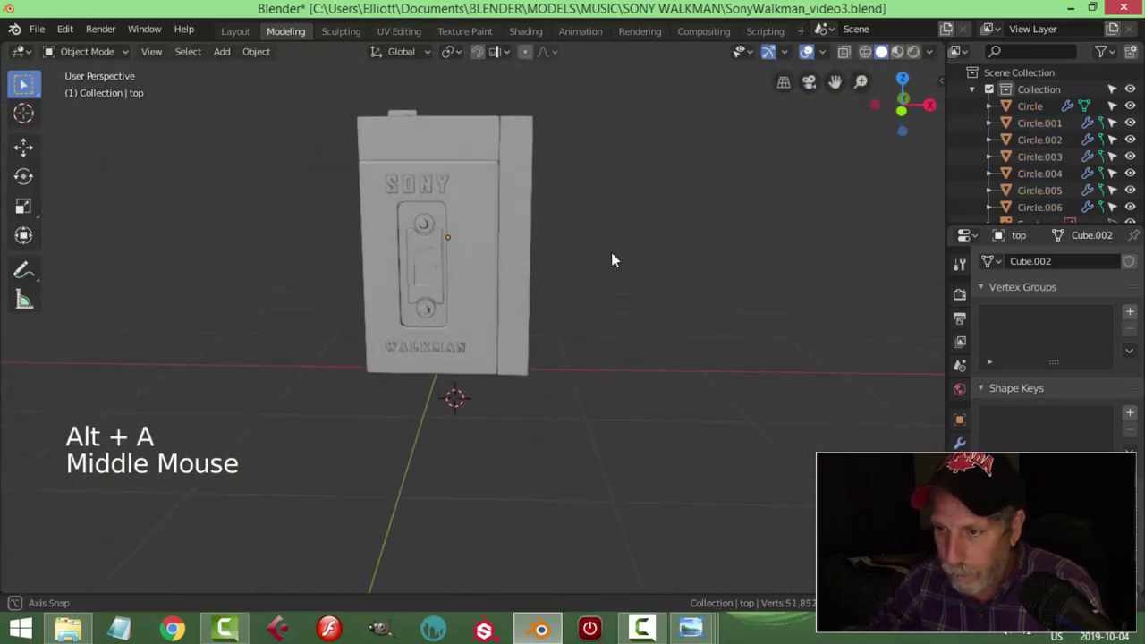
Step: Select the front panel and switch to the Right Orthographic side view
middle_click(623, 294)
click(486, 246)
middle_click(645, 285)
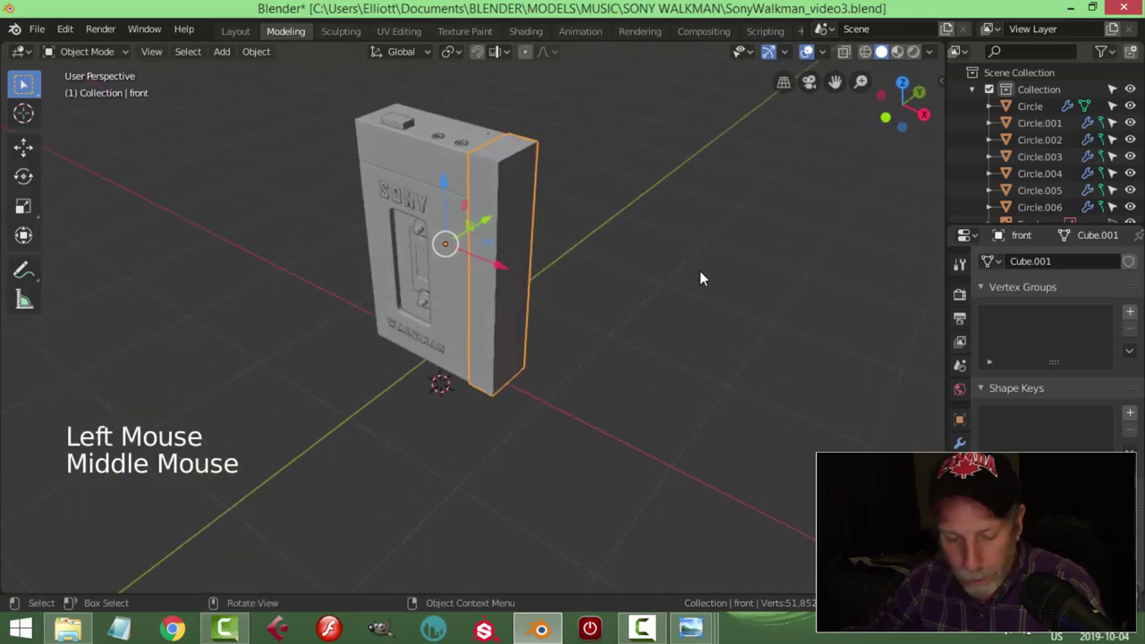
key(alt+a)
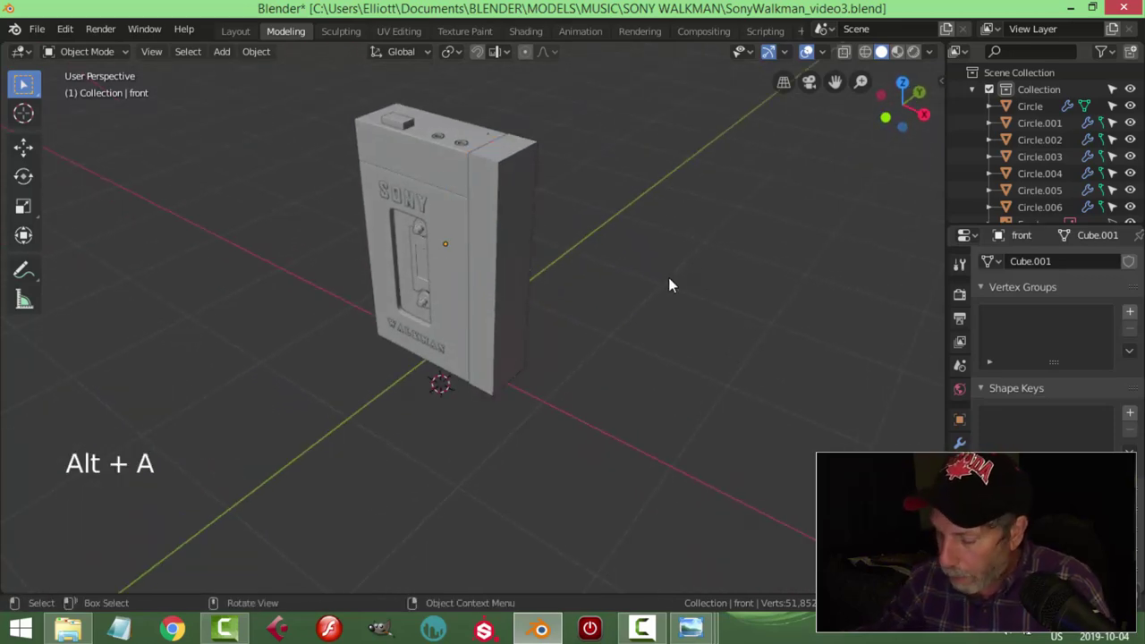
key(KP_1)
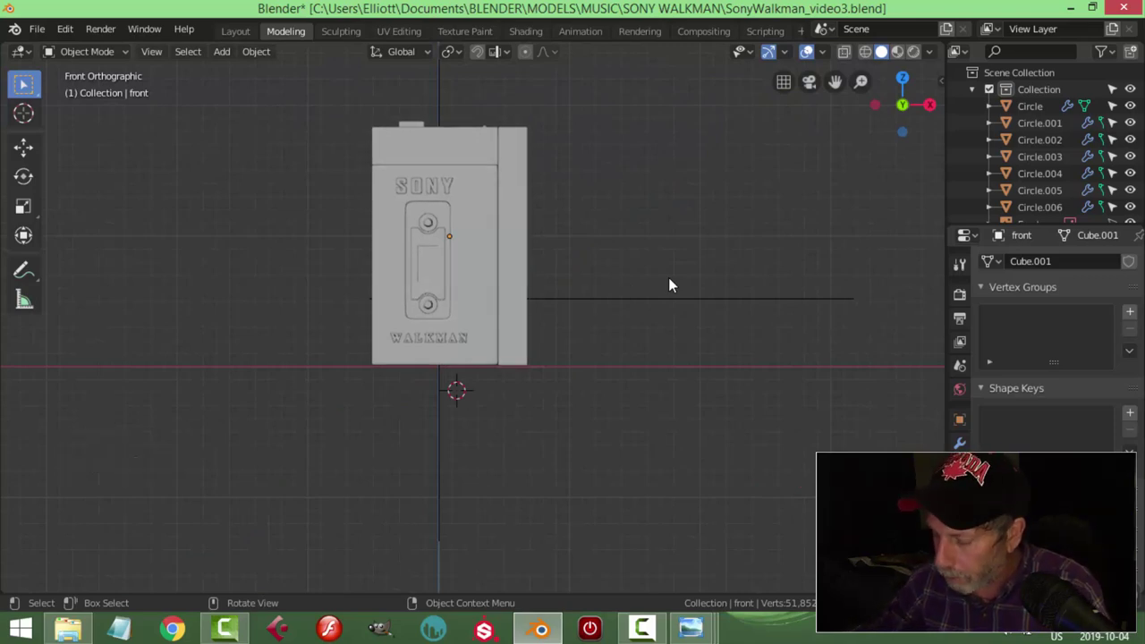
key(KP_3)
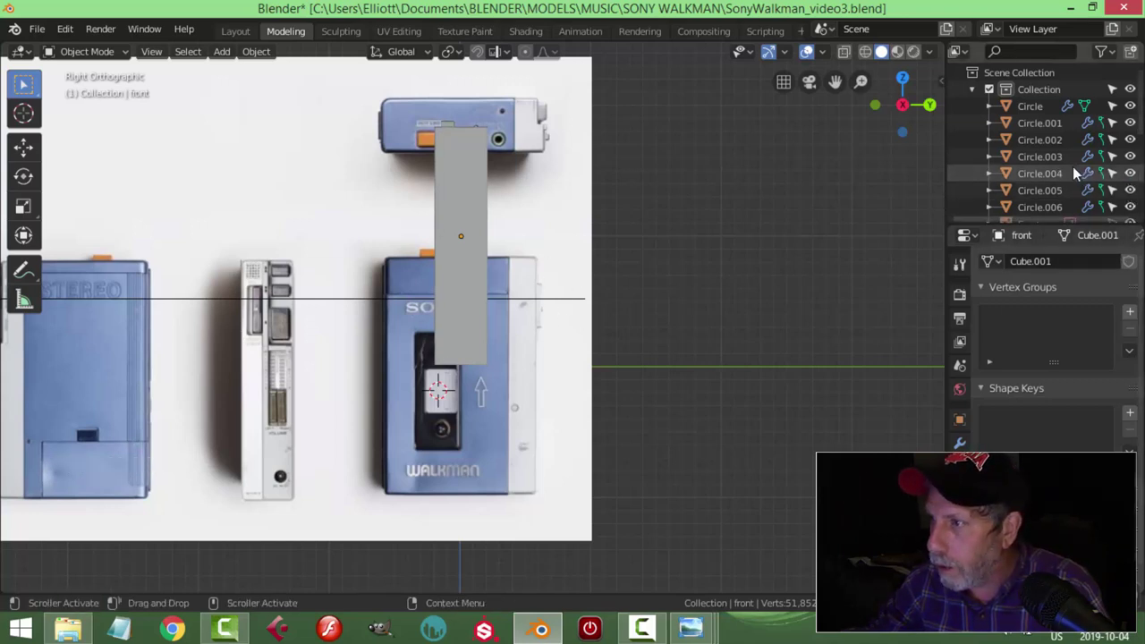
Step: Toggle the reference image empties in the Outliner and select the side-view photo
scroll(down, 3)
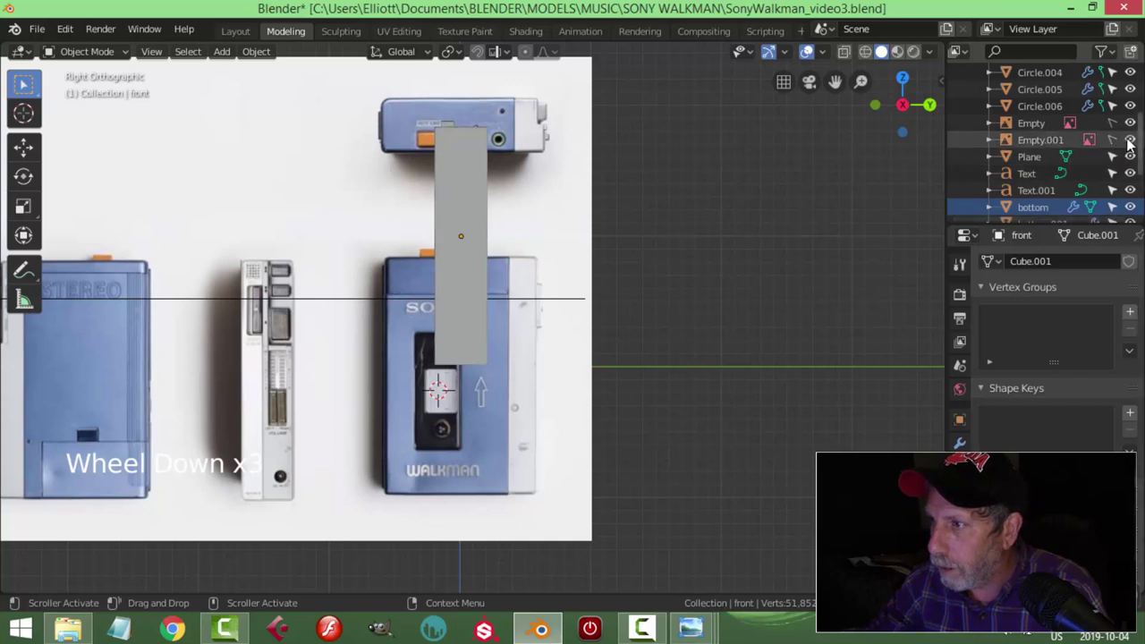
click(1129, 144)
scroll(down, 3)
click(1129, 144)
click(1133, 127)
click(1131, 127)
click(1123, 124)
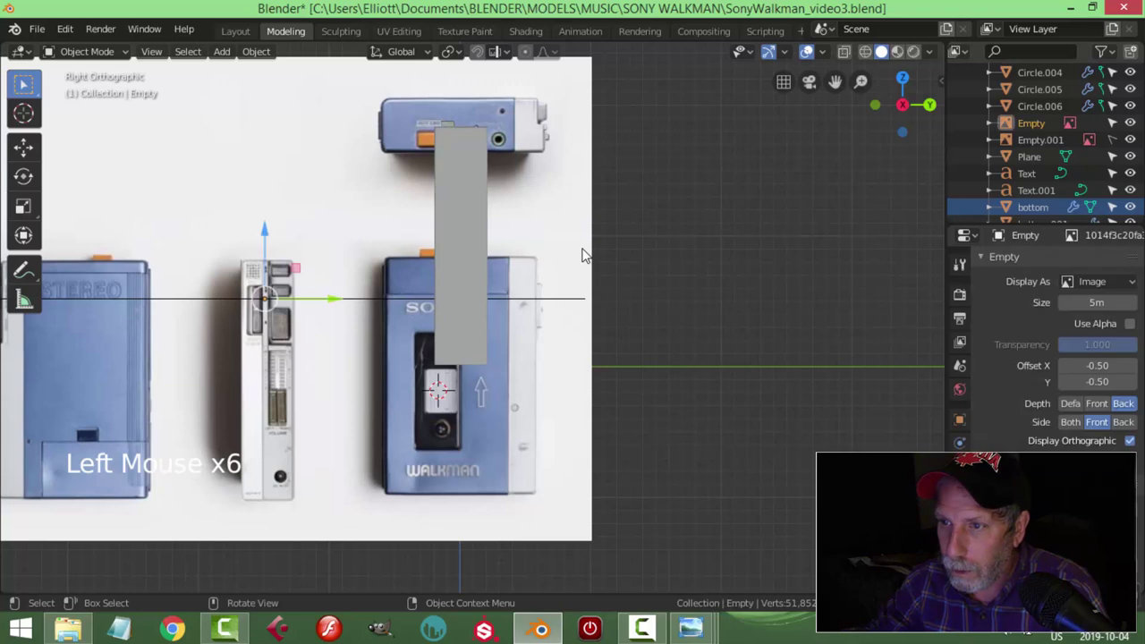
Step: Reposition the side-view reference photo to line up with the model, then reselect the front panel
key(g)
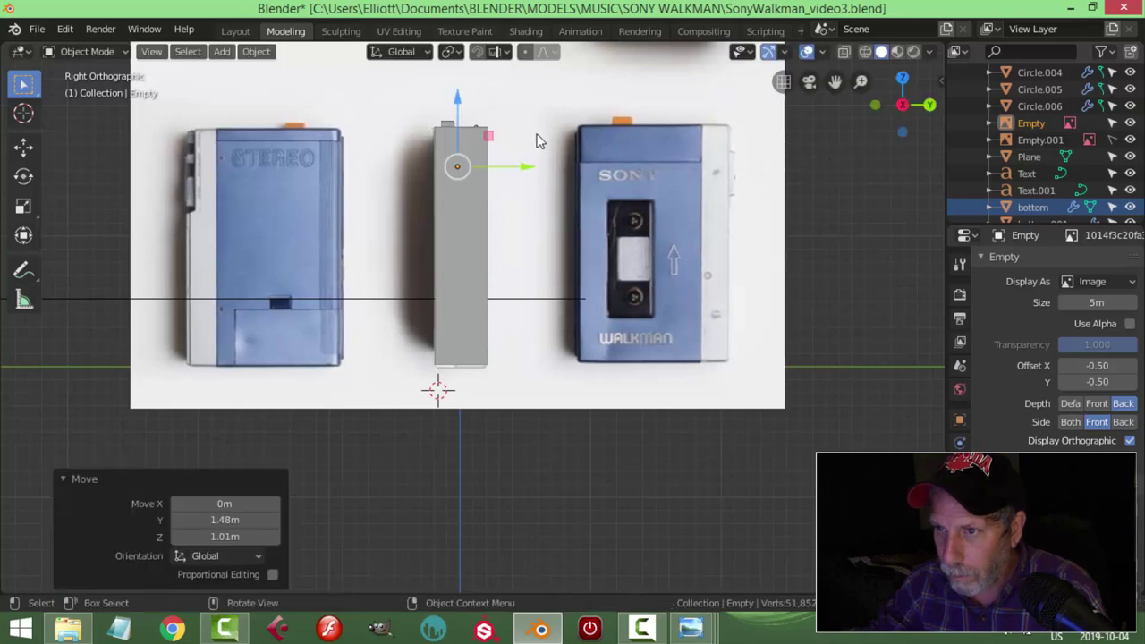
click(460, 108)
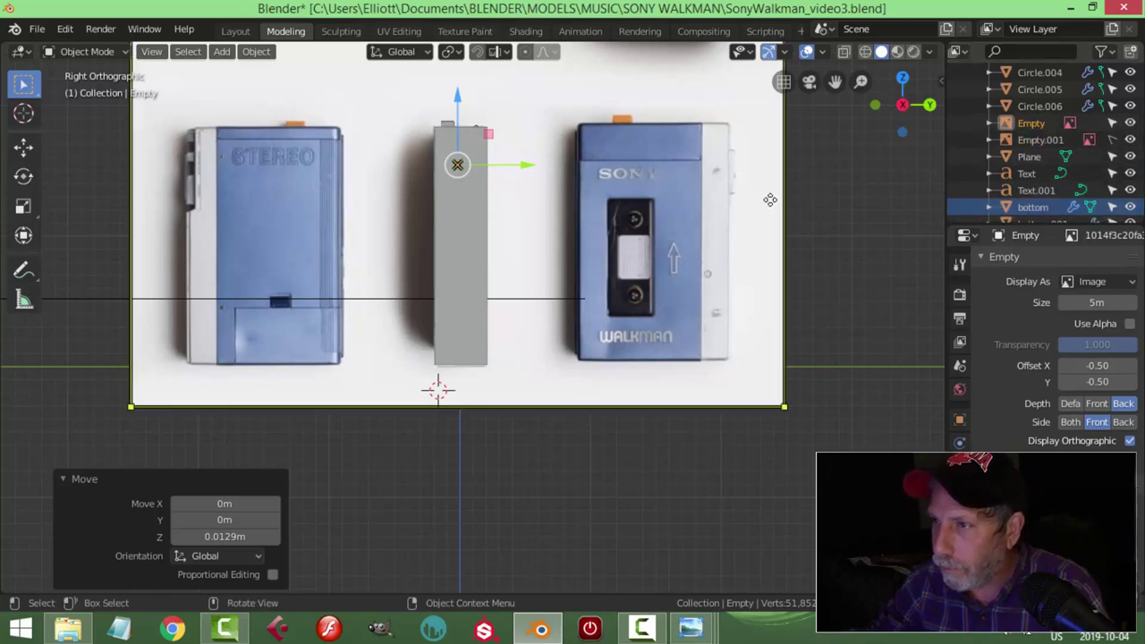
scroll(down, 3)
scroll(up, 3)
click(475, 271)
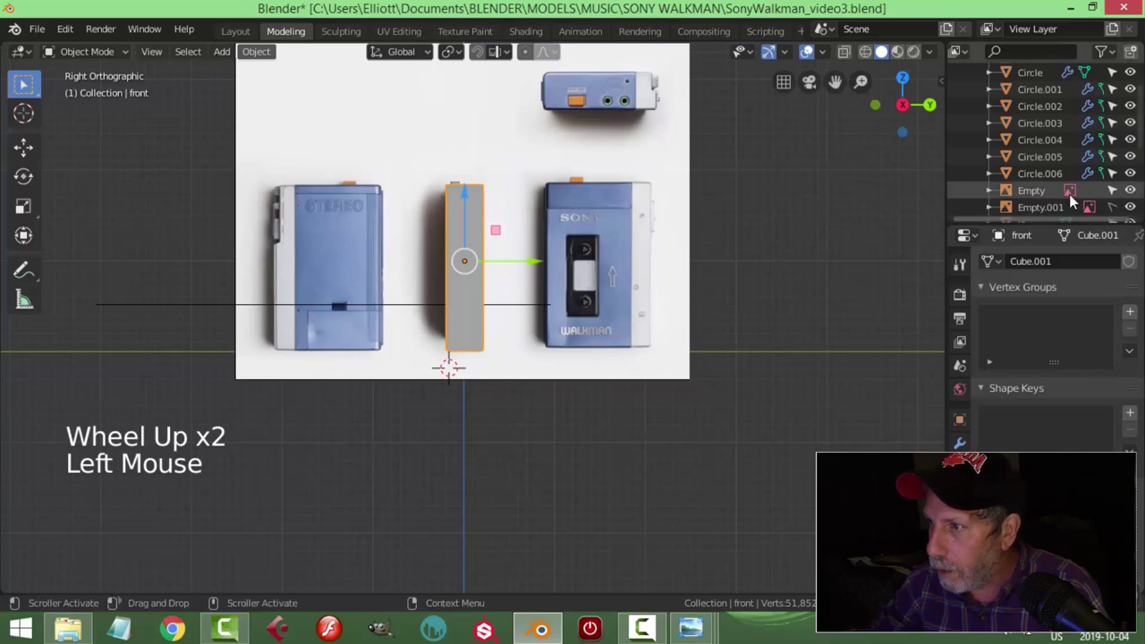
Step: Duplicate the front panel and hide the copy front.001 in the Outliner
scroll(down, 3)
scroll(down, 3)
scroll(down, 3)
key(shift+d)
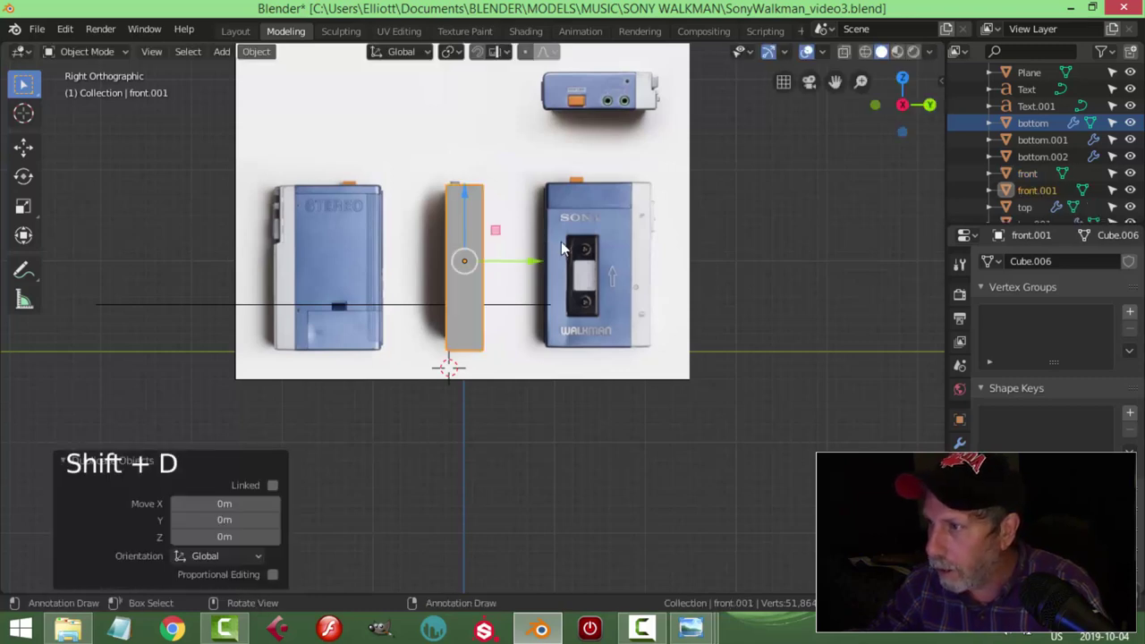
click(1139, 196)
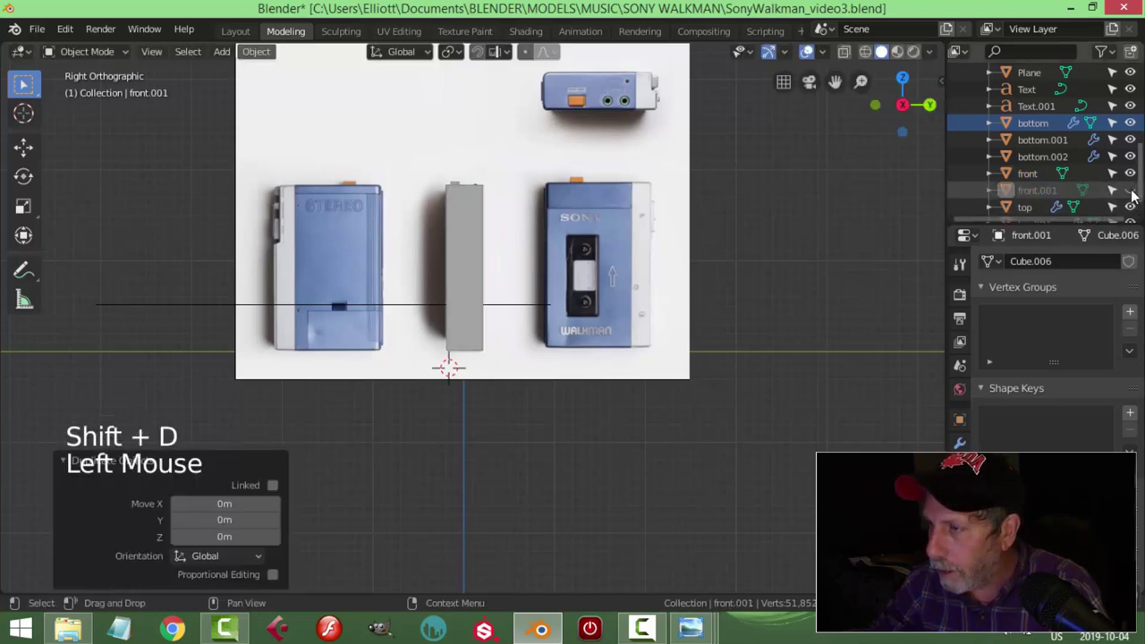
click(1112, 195)
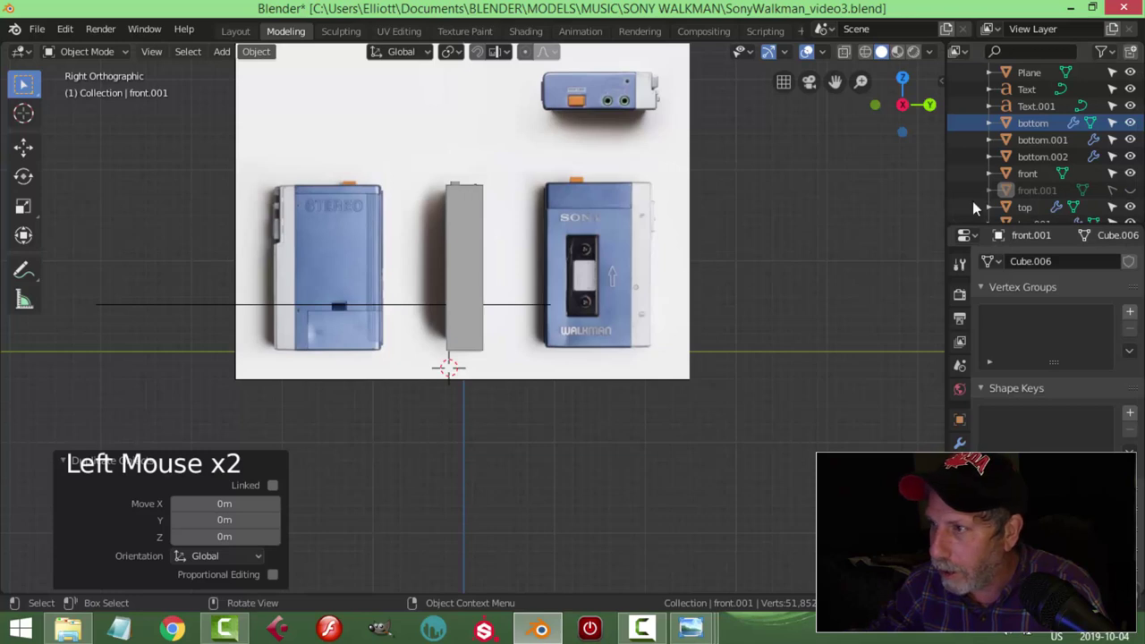
click(1027, 172)
Step: Hide every other part so only the front panel shows, viewed from the side against the photo
key(shift+h)
scroll(up, 3)
scroll(up, 3)
click(1139, 143)
scroll(up, 3)
middle_click(603, 275)
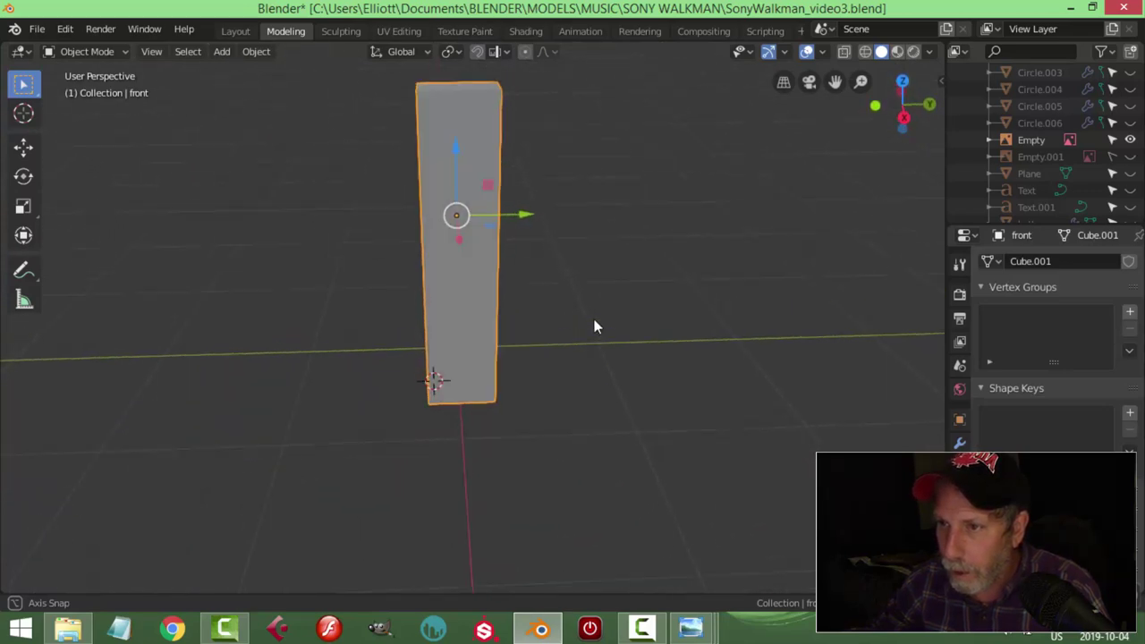
key(KP_1)
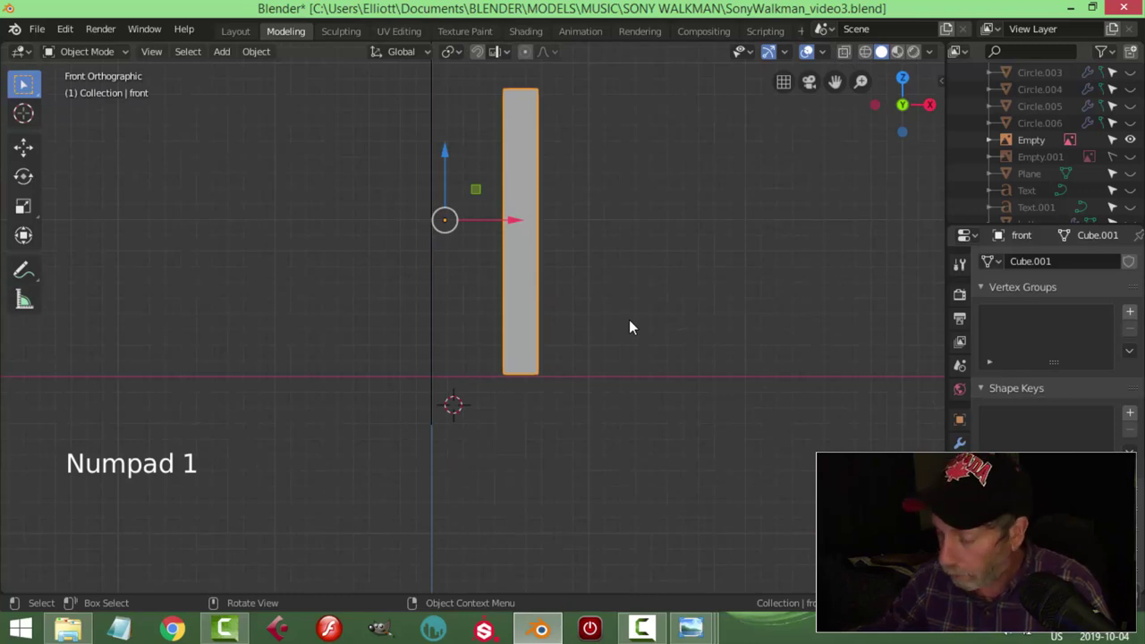
key(KP_3)
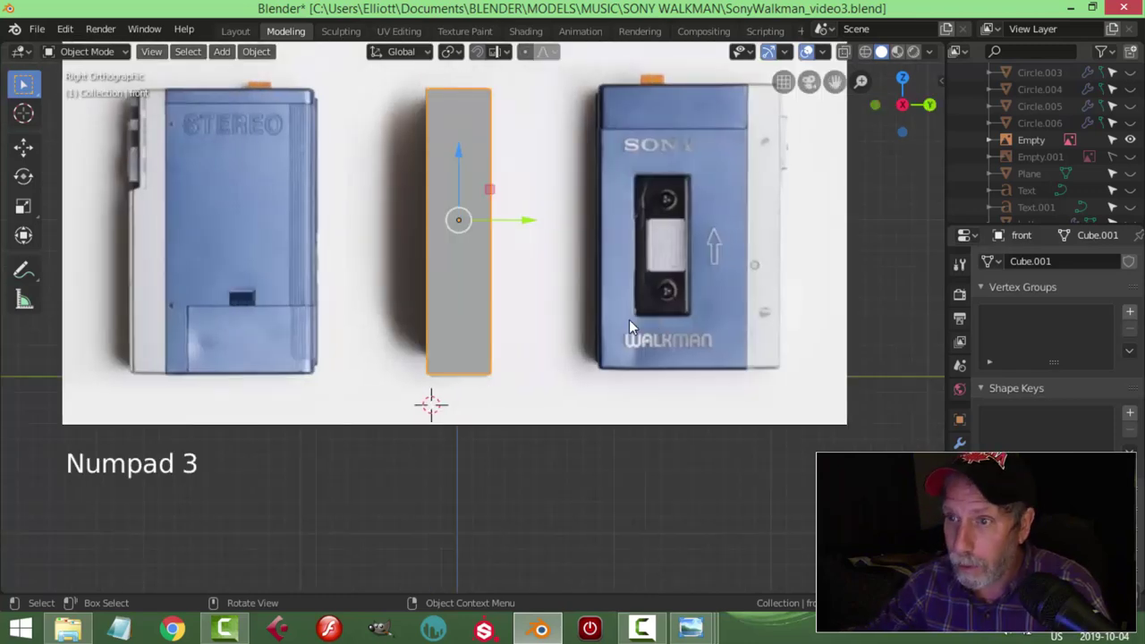
scroll(down, 3)
middle_click(656, 326)
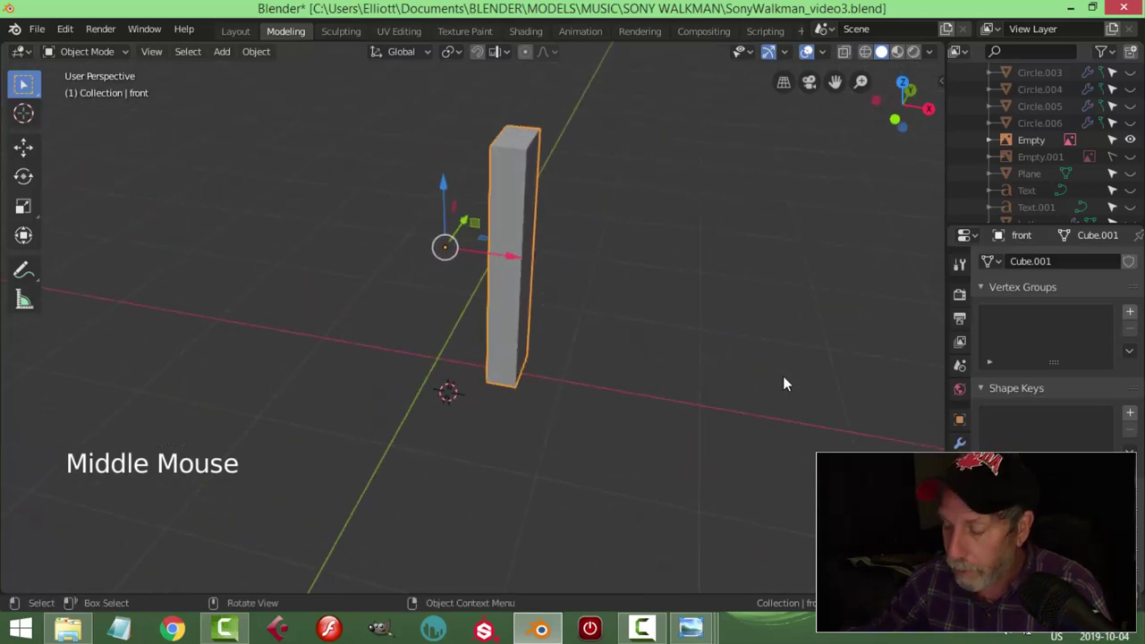
key(KP_3)
scroll(up, 3)
Step: Enter Edit Mode on the front panel and cut a new edge loop near its top
middle_click(625, 382)
key(Tab)
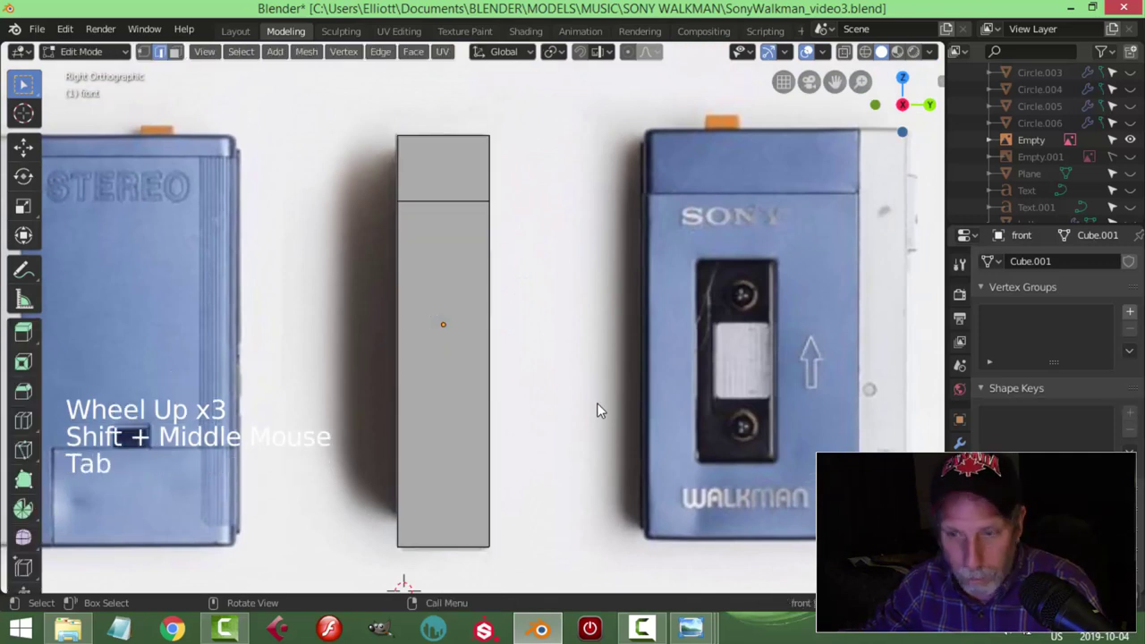
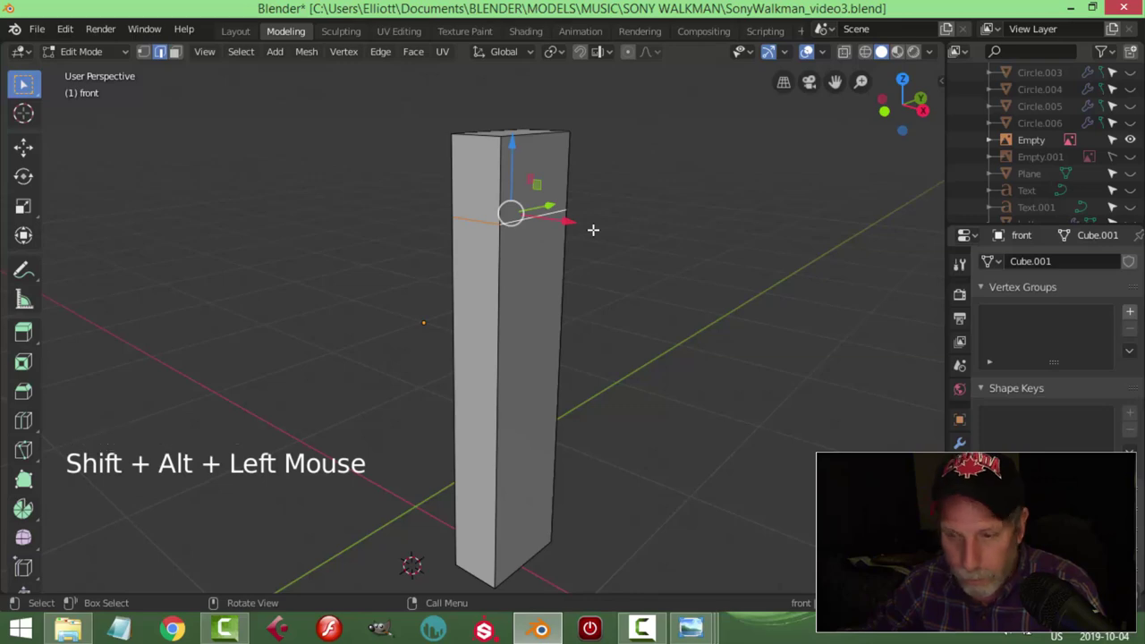
key(x)
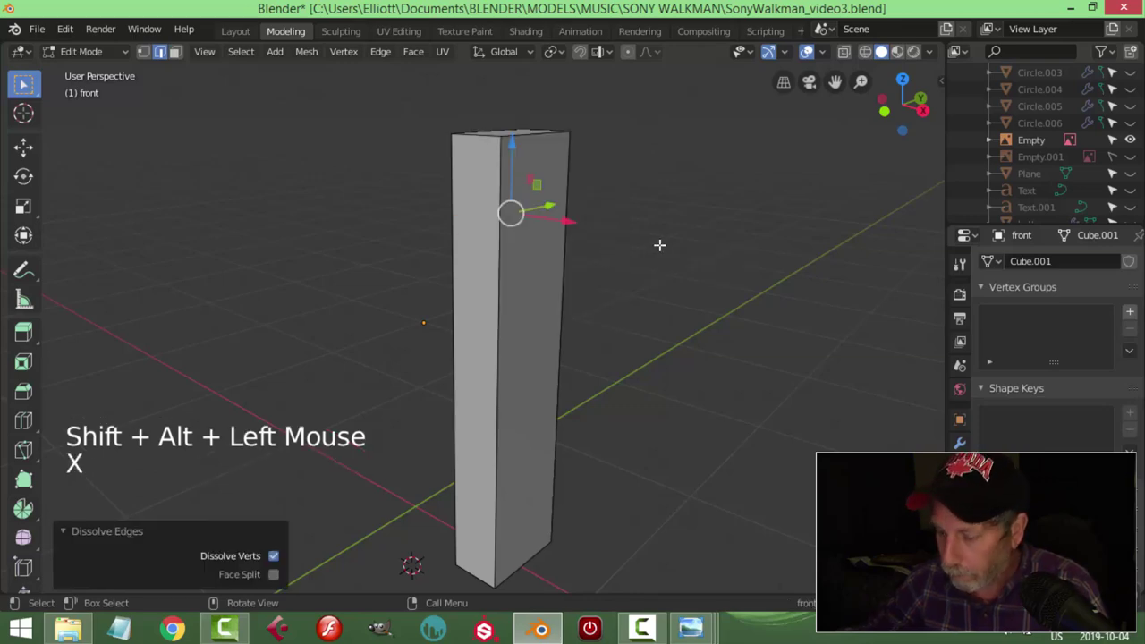
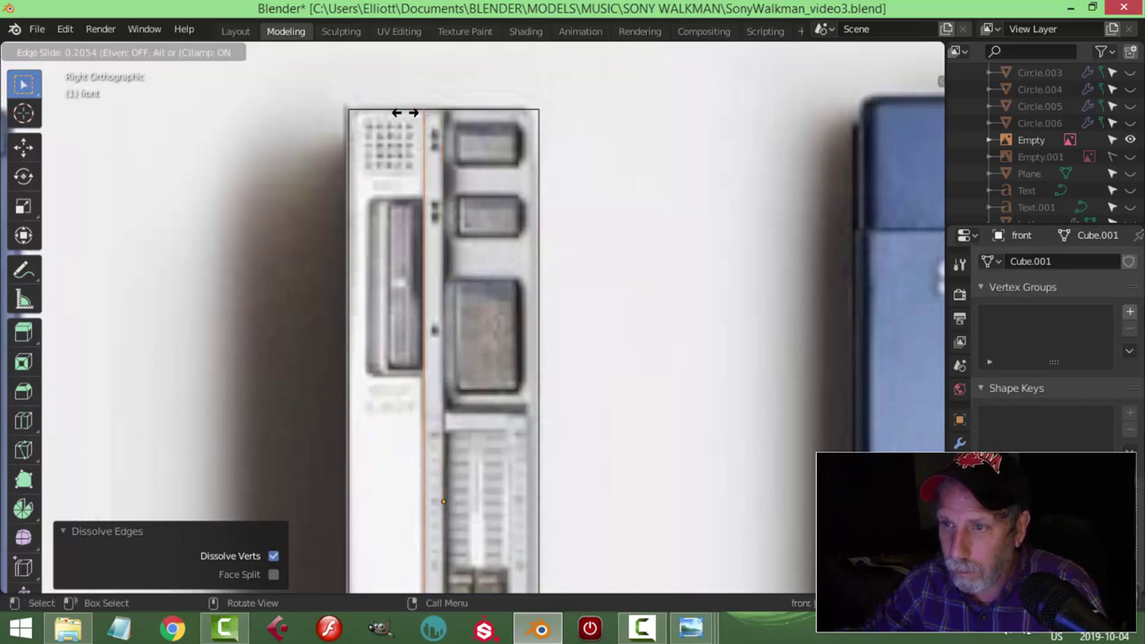
key(ctrl+r)
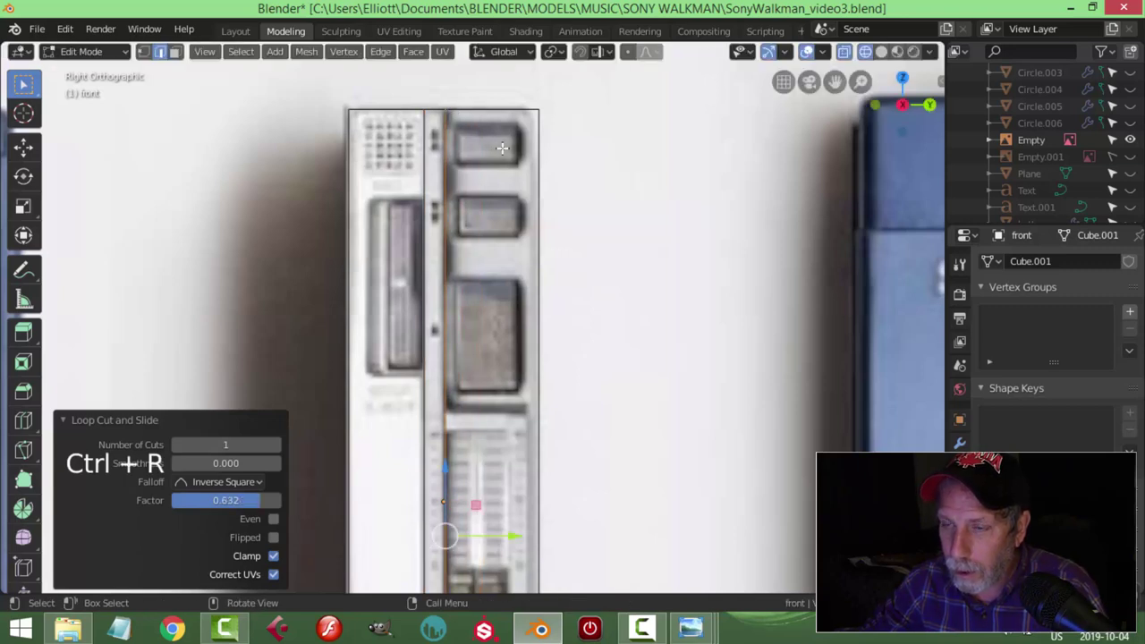
key(ctrl+r)
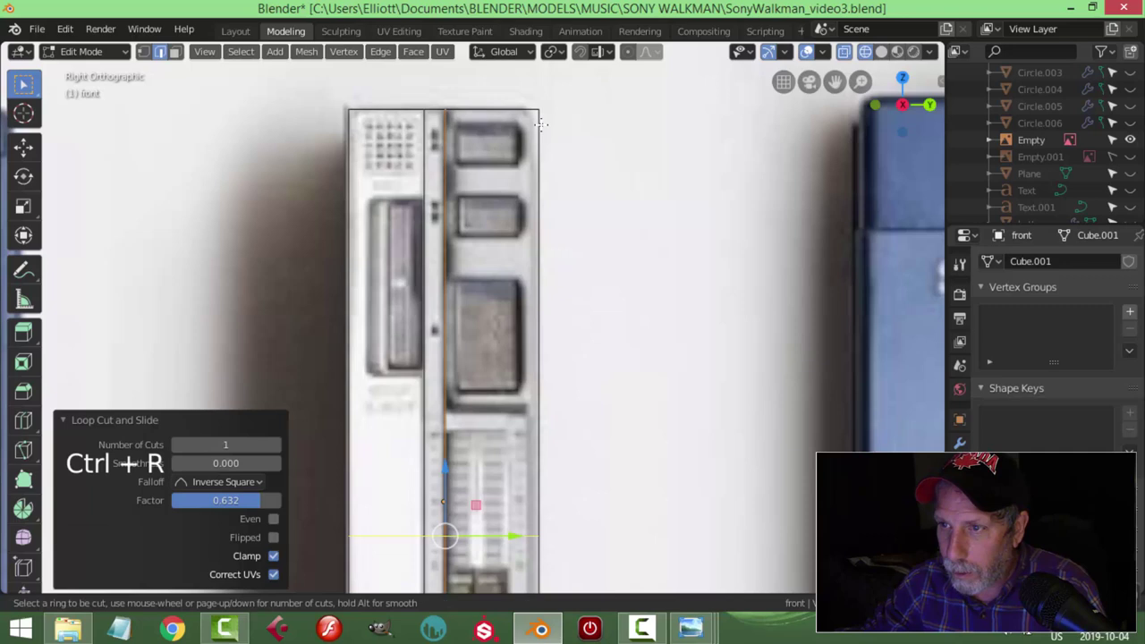
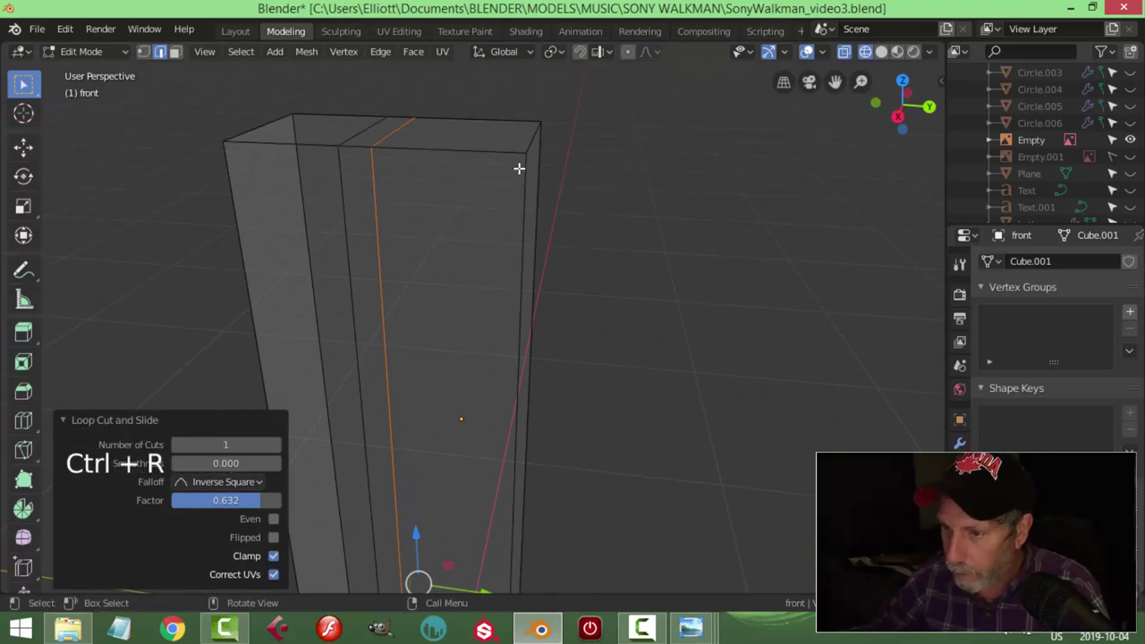
Step: Cut several horizontal edge loops down the panel, sliding each to the grille boundaries in the photo
key(KP_3)
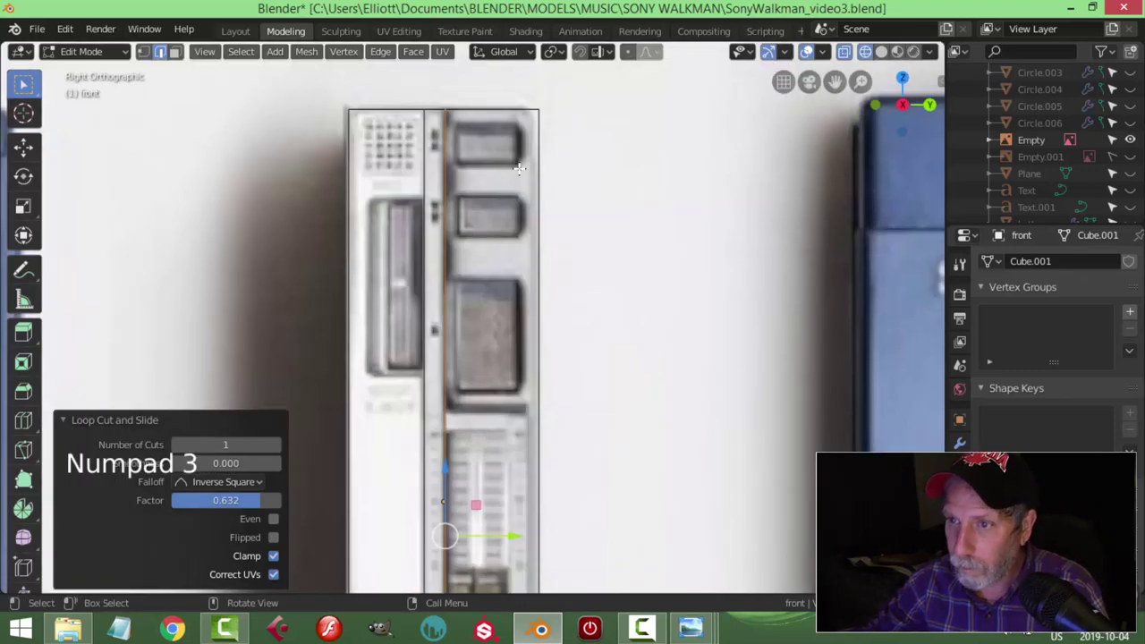
scroll(down, 3)
key(ctrl+r)
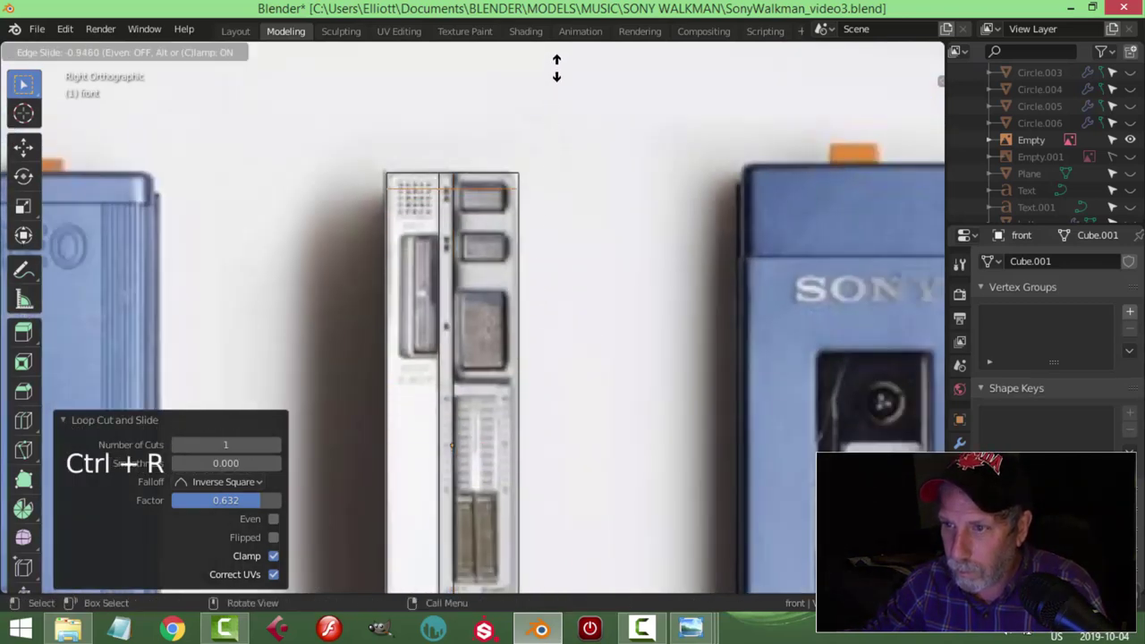
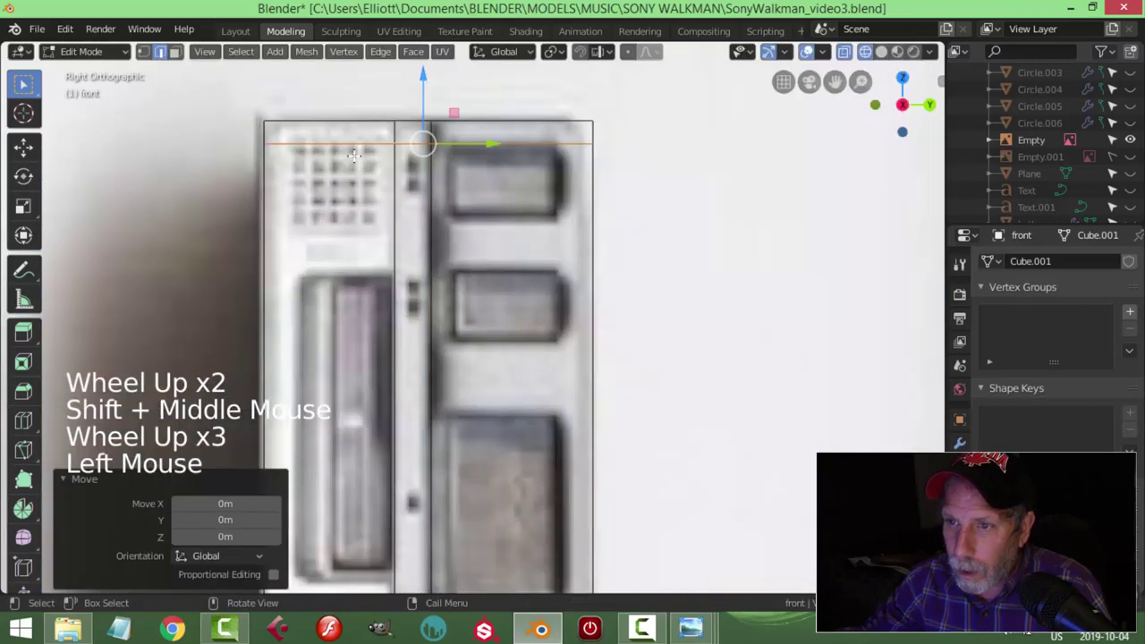
key(ctrl+r)
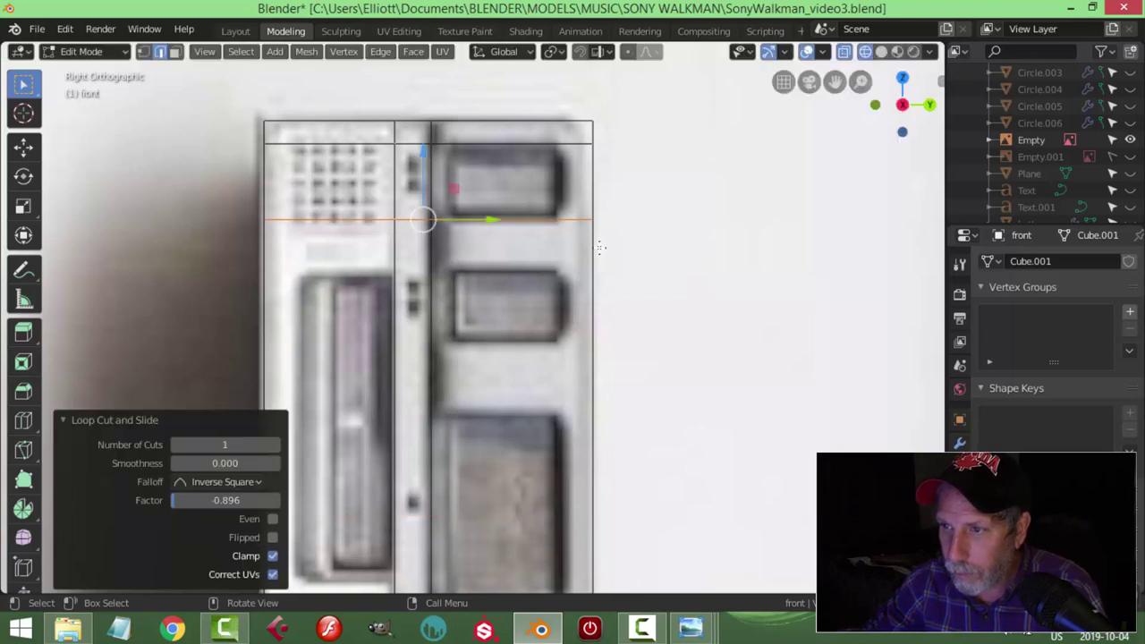
key(ctrl+r)
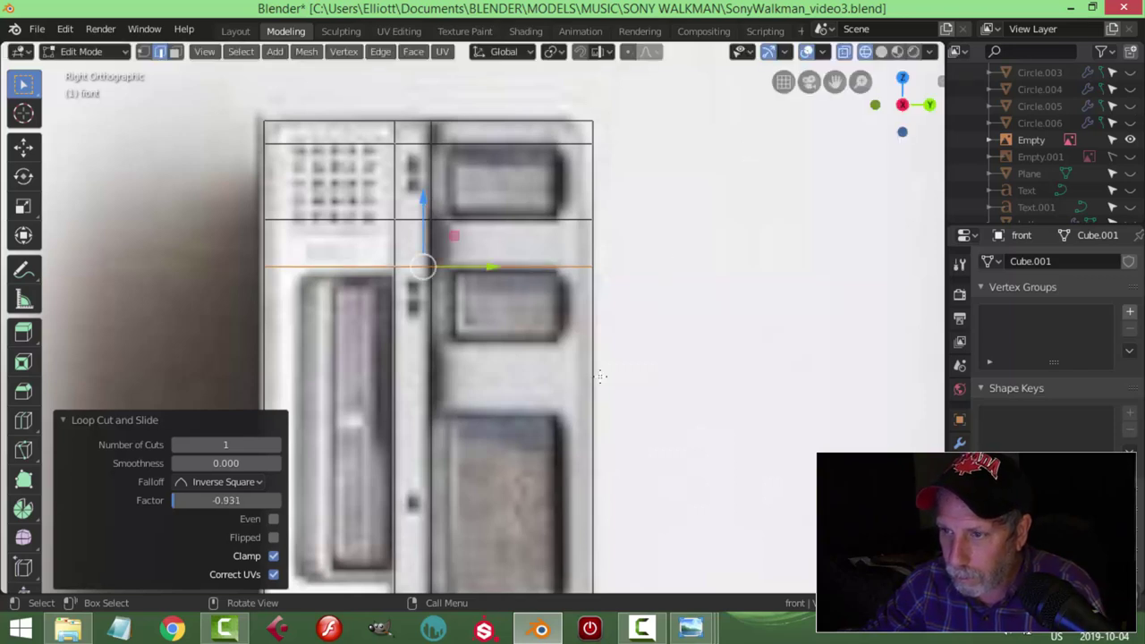
key(ctrl+r)
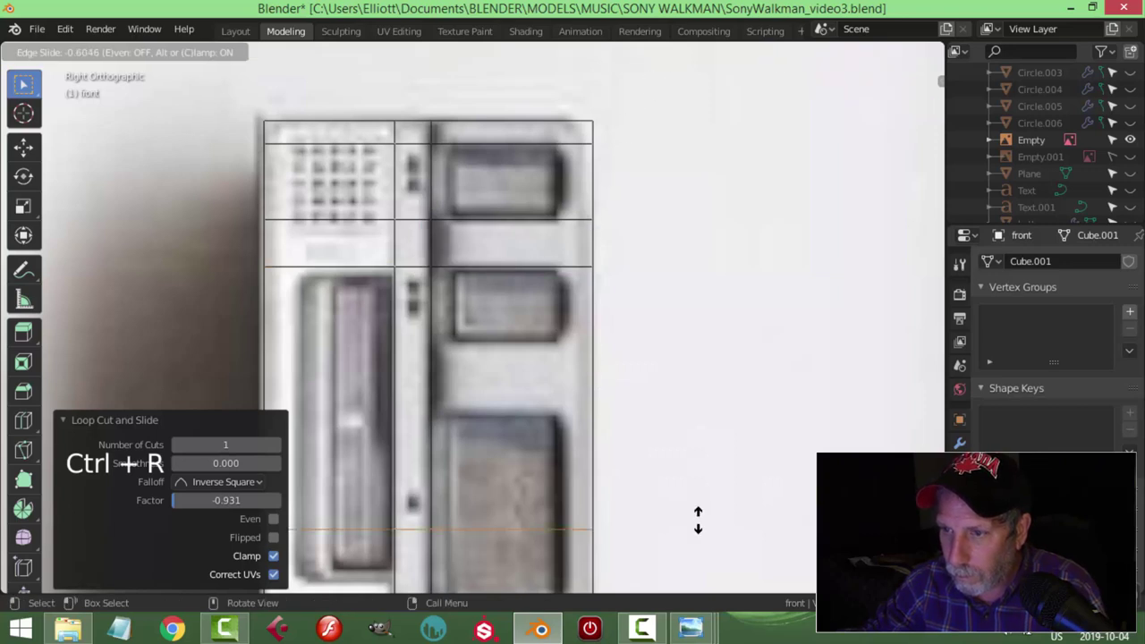
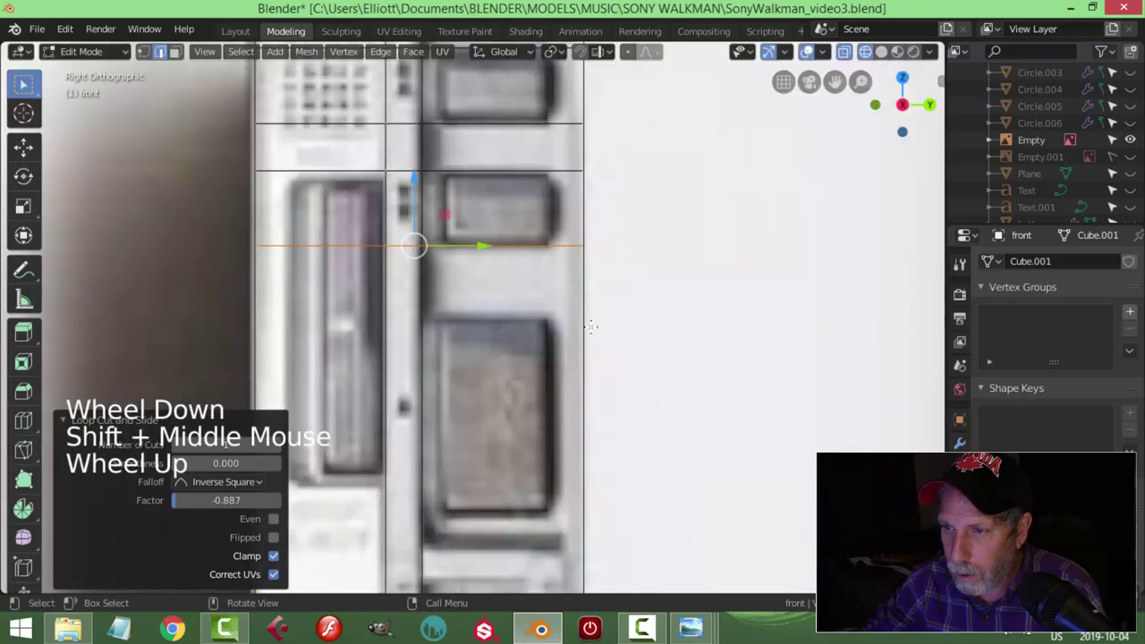
key(ctrl+r)
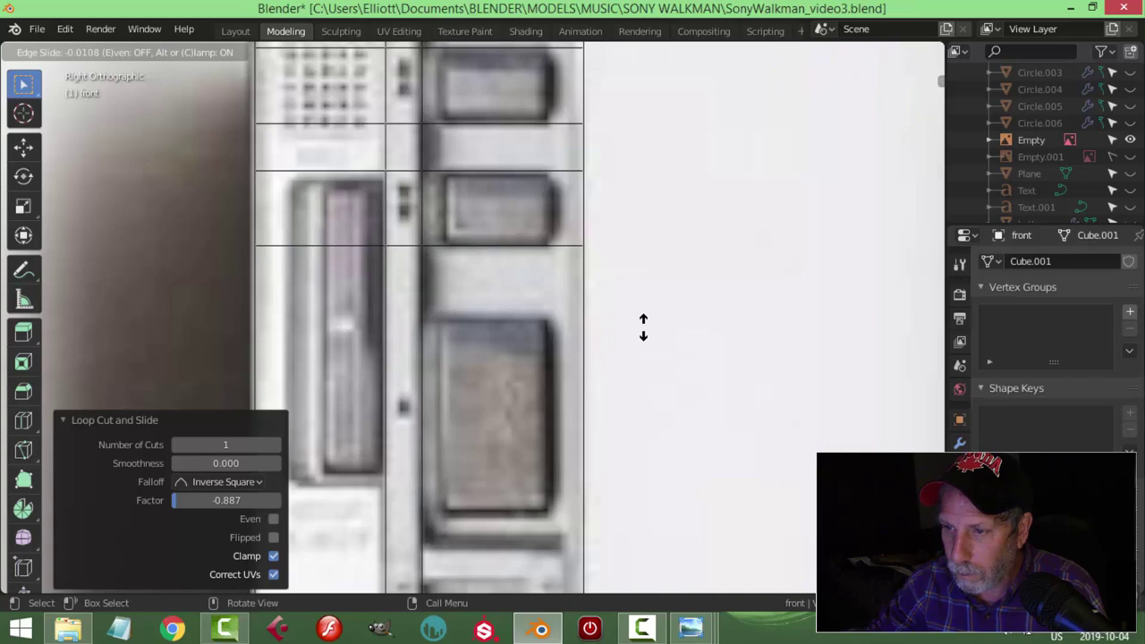
Step: Add loops at the buttons, one under the large button, and a vertical loop along the panel edge
scroll(down, 3)
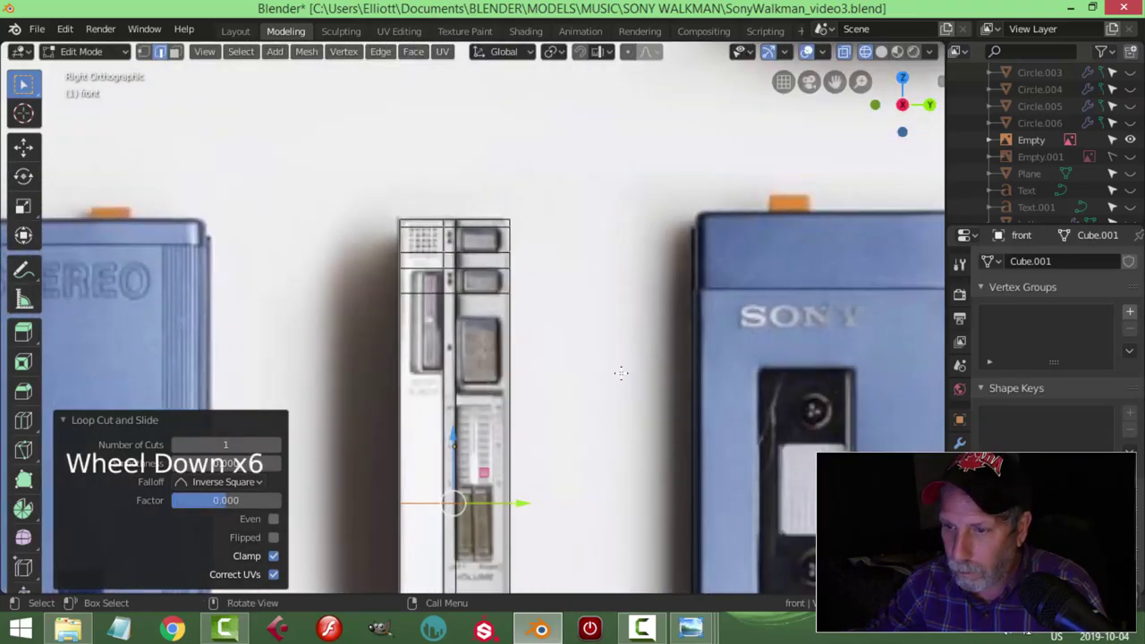
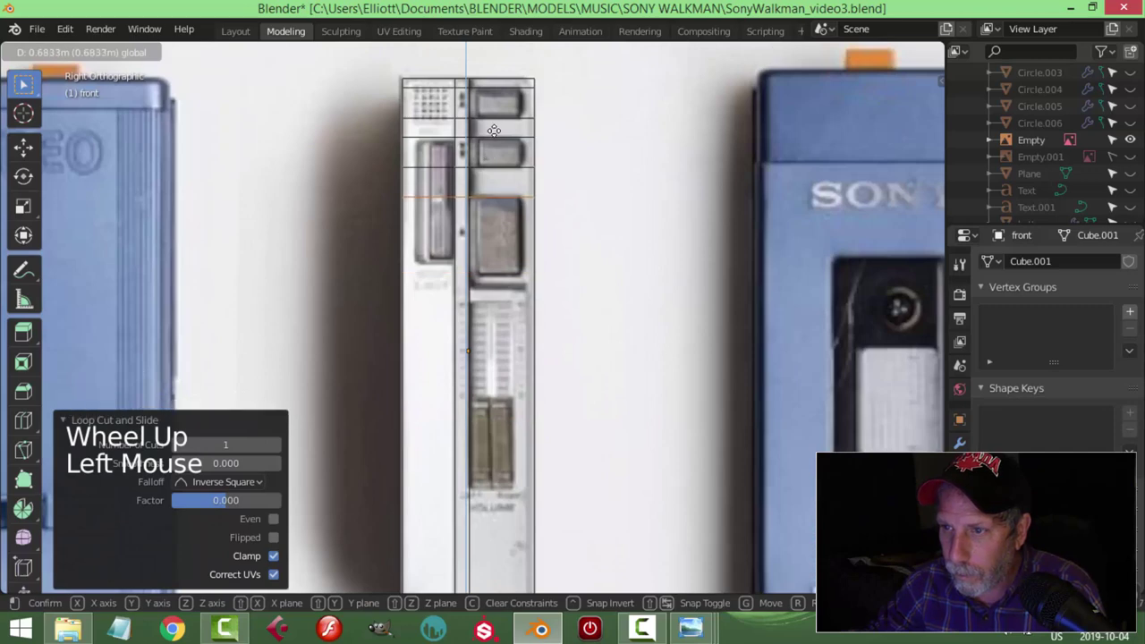
scroll(up, 3)
scroll(up, 3)
key(ctrl+r)
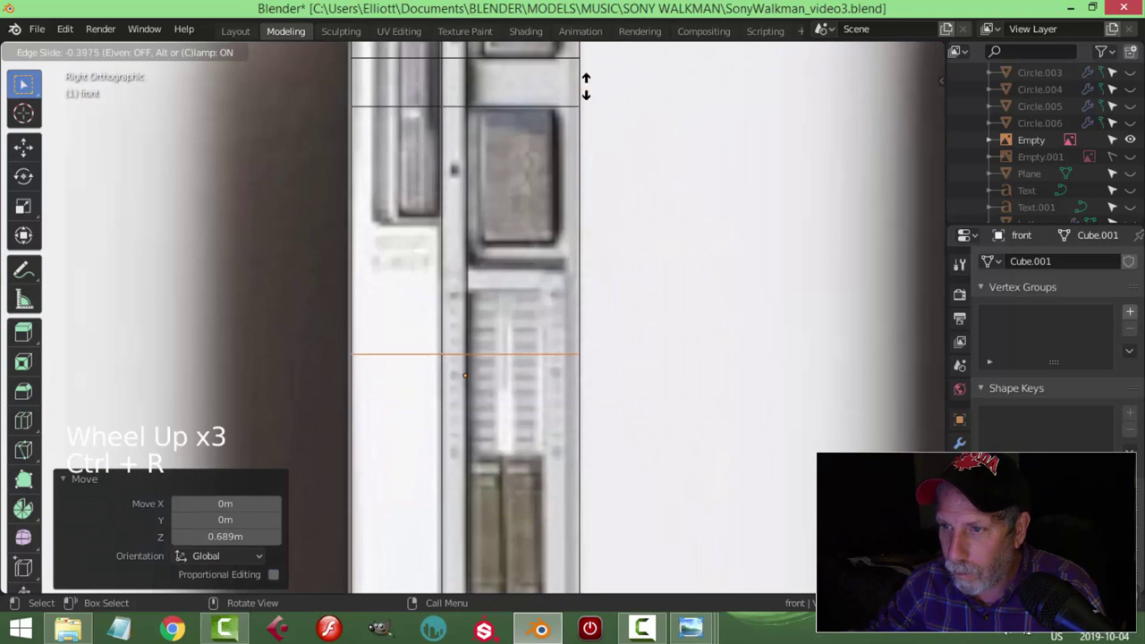
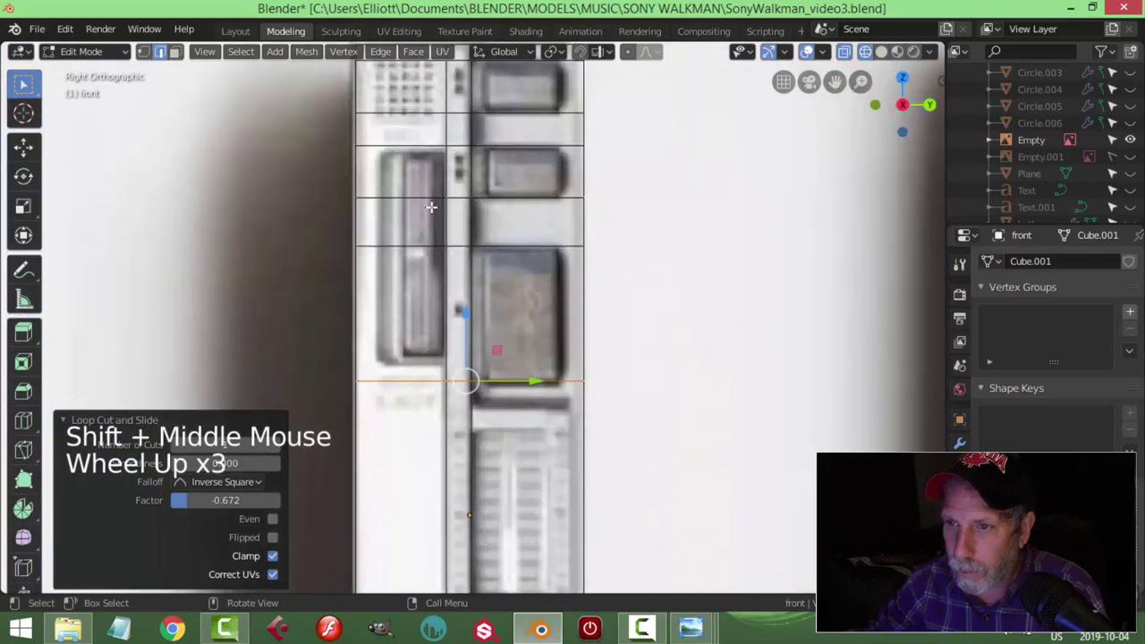
scroll(up, 3)
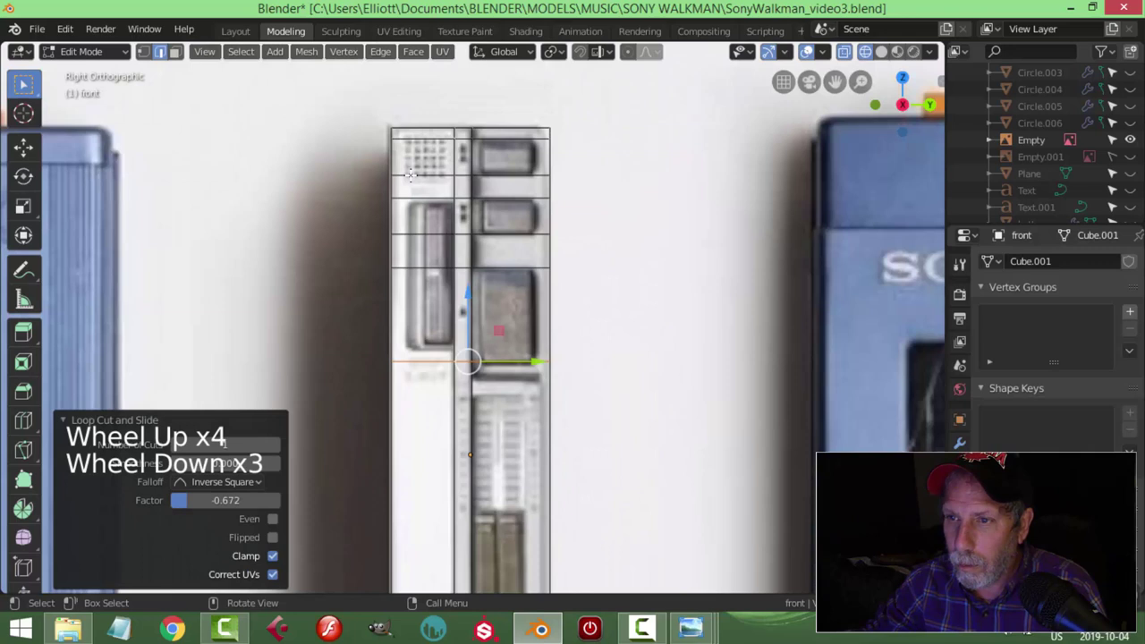
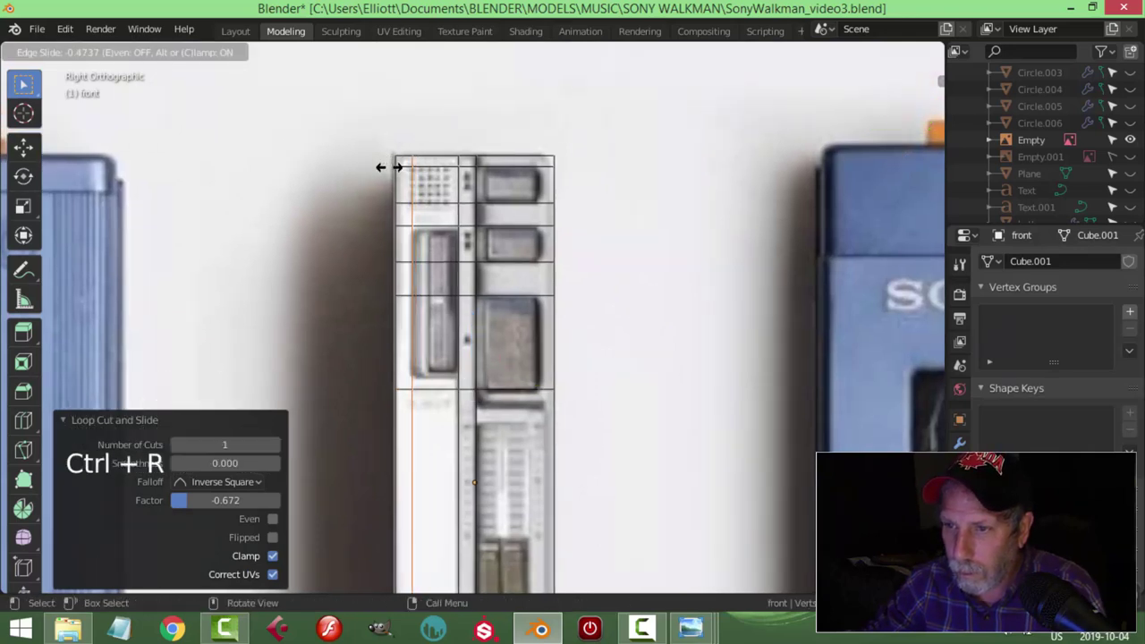
scroll(up, 3)
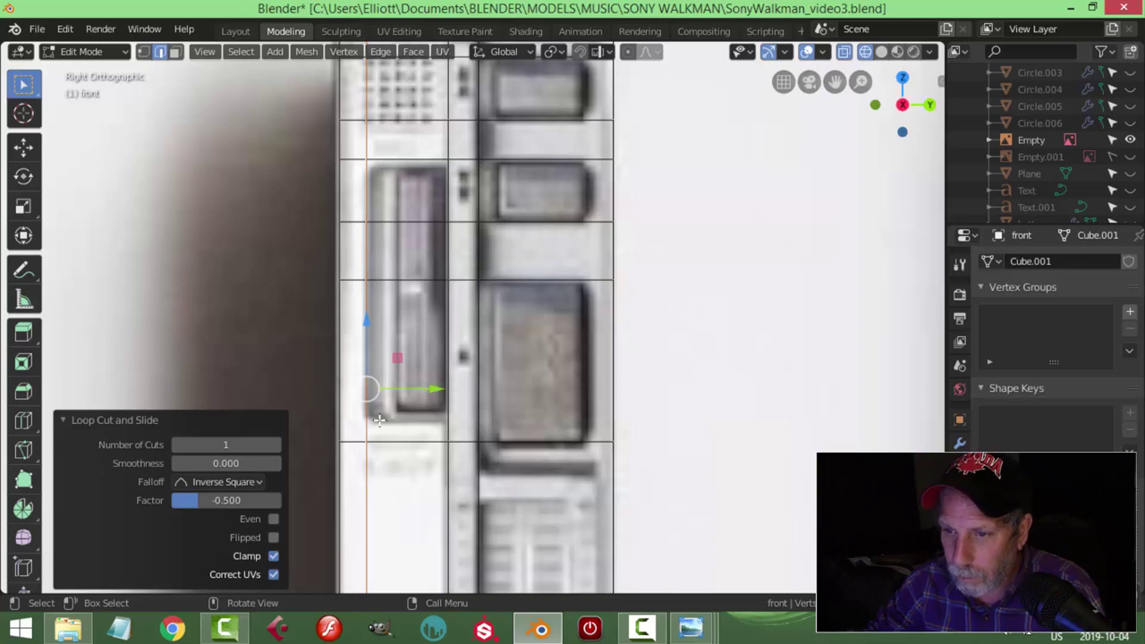
key(ctrl+r)
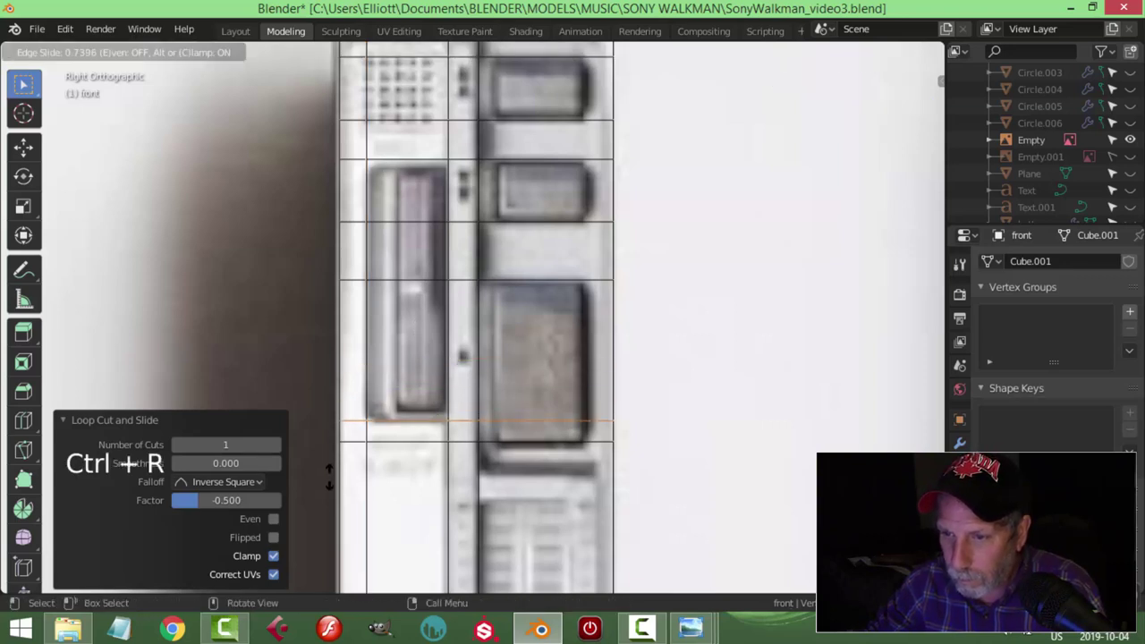
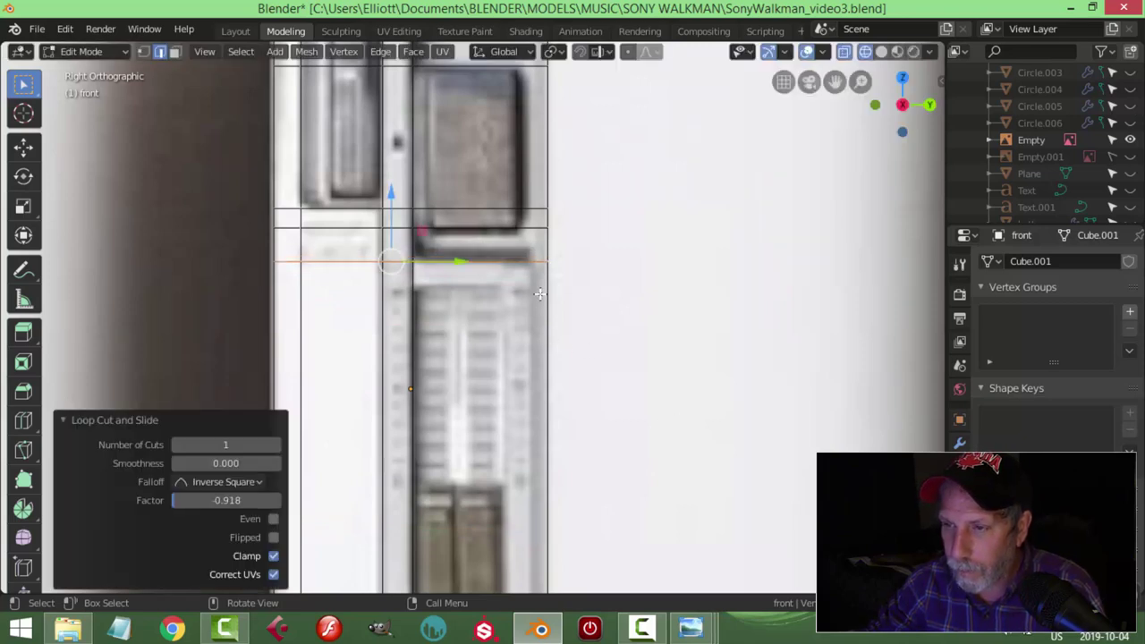
key(ctrl+r)
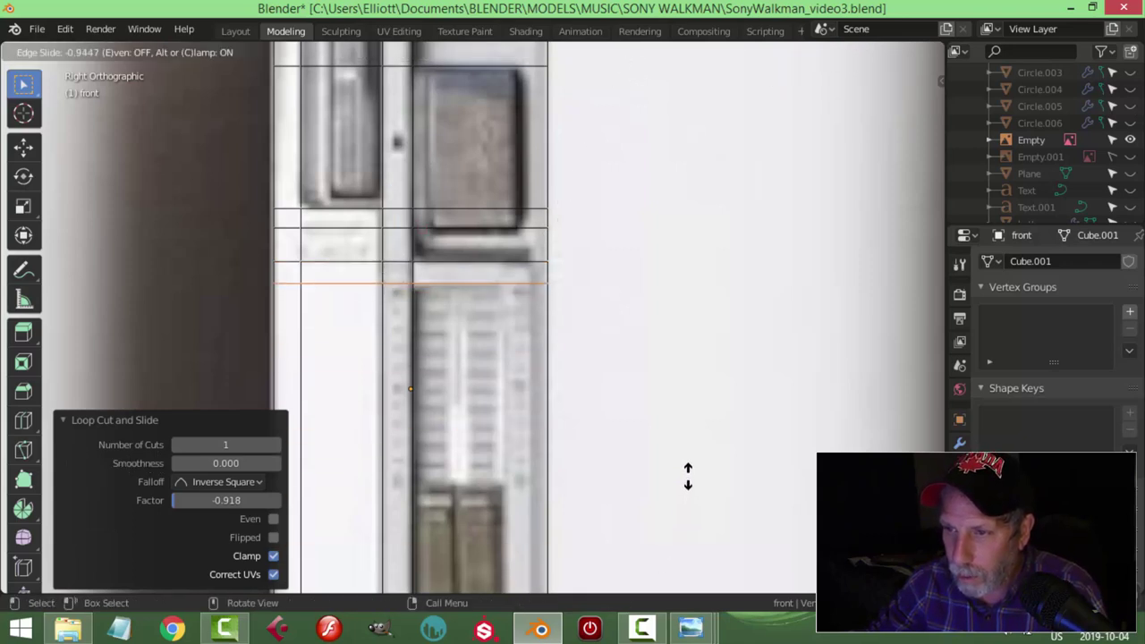
scroll(down, 3)
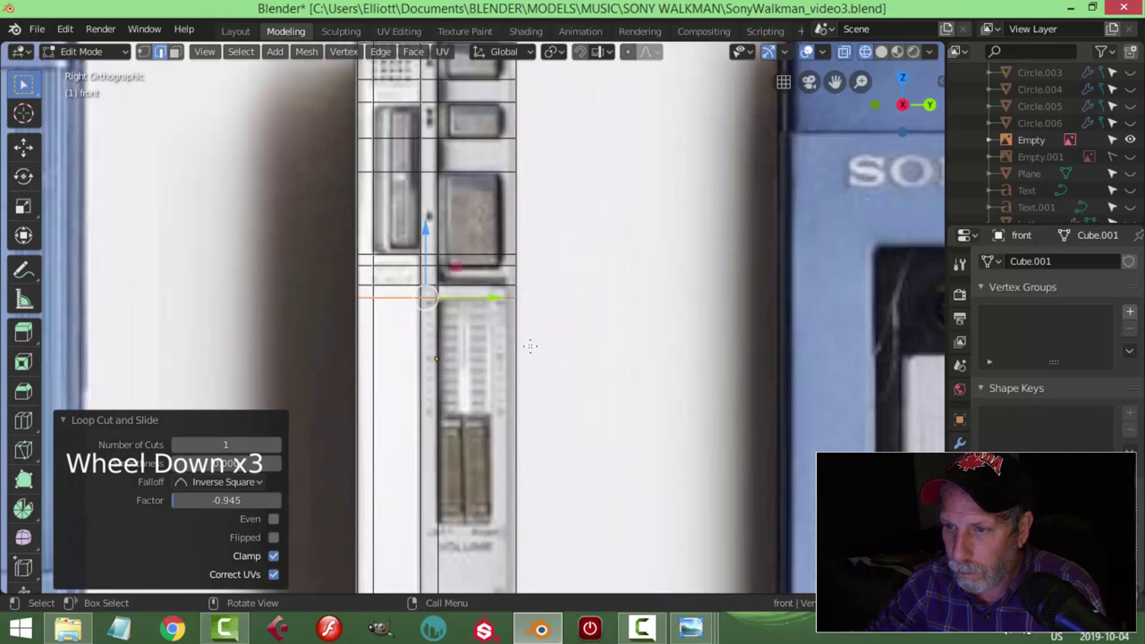
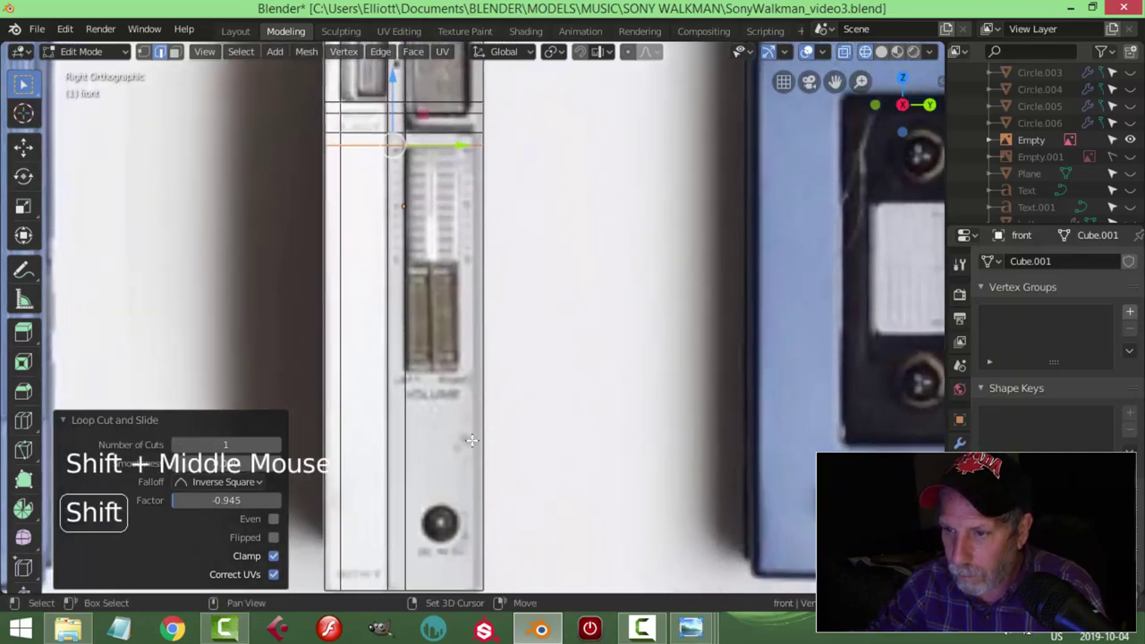
key(ctrl+r)
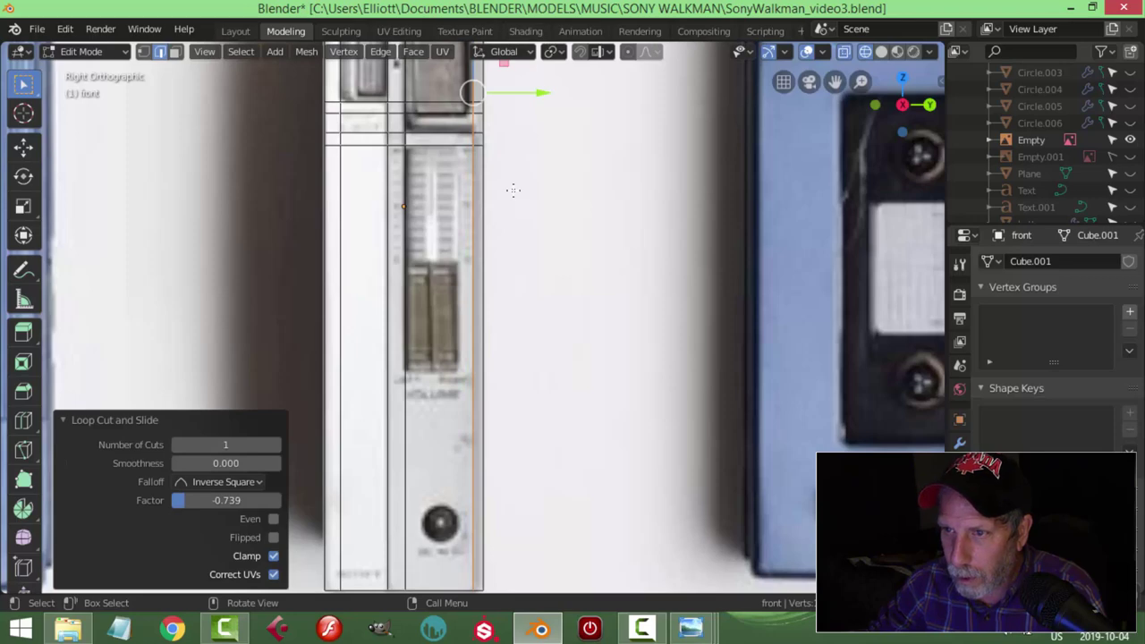
scroll(up, 3)
scroll(down, 3)
scroll(down, 3)
scroll(down, 3)
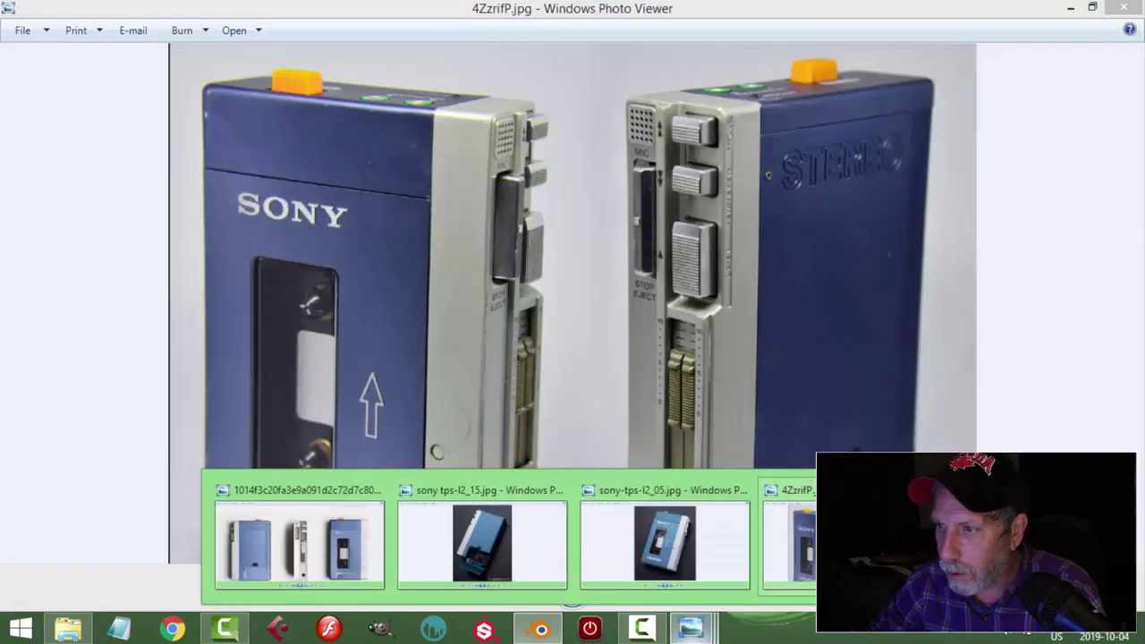
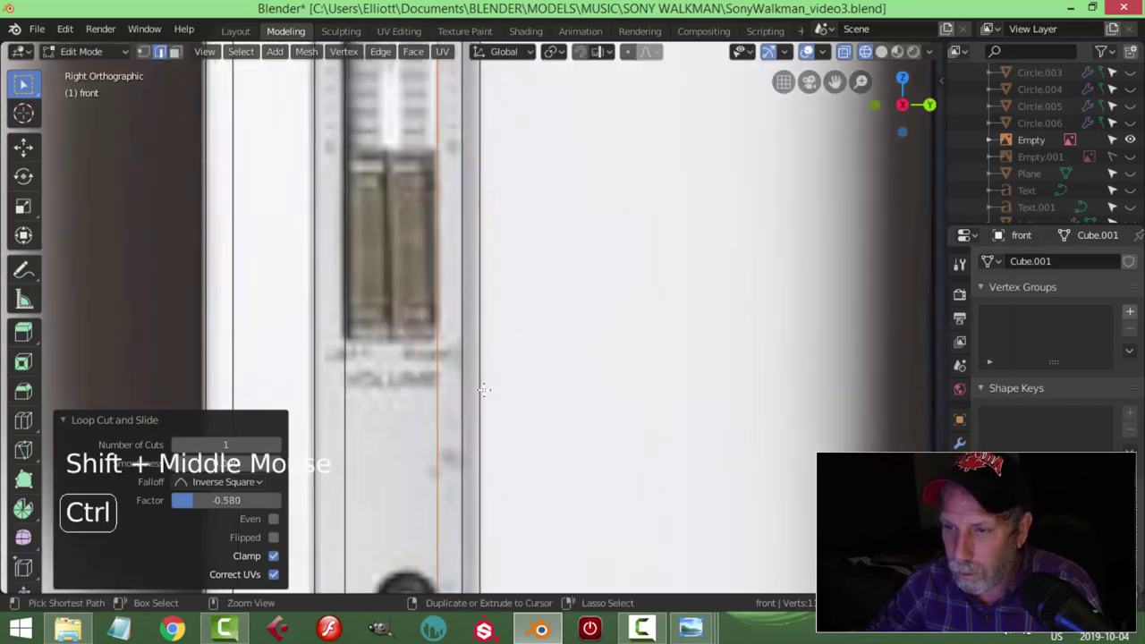
Step: Cut a vertical edge loop through the button area and slide it to match the reference
key(ctrl+r)
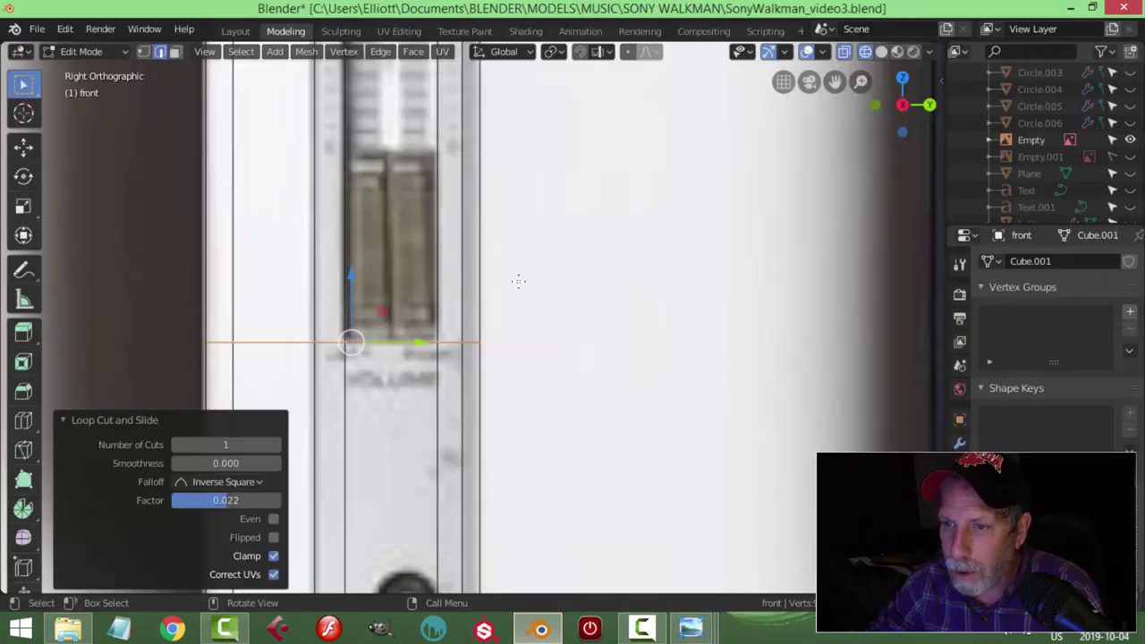
key(alt+a)
scroll(down, 3)
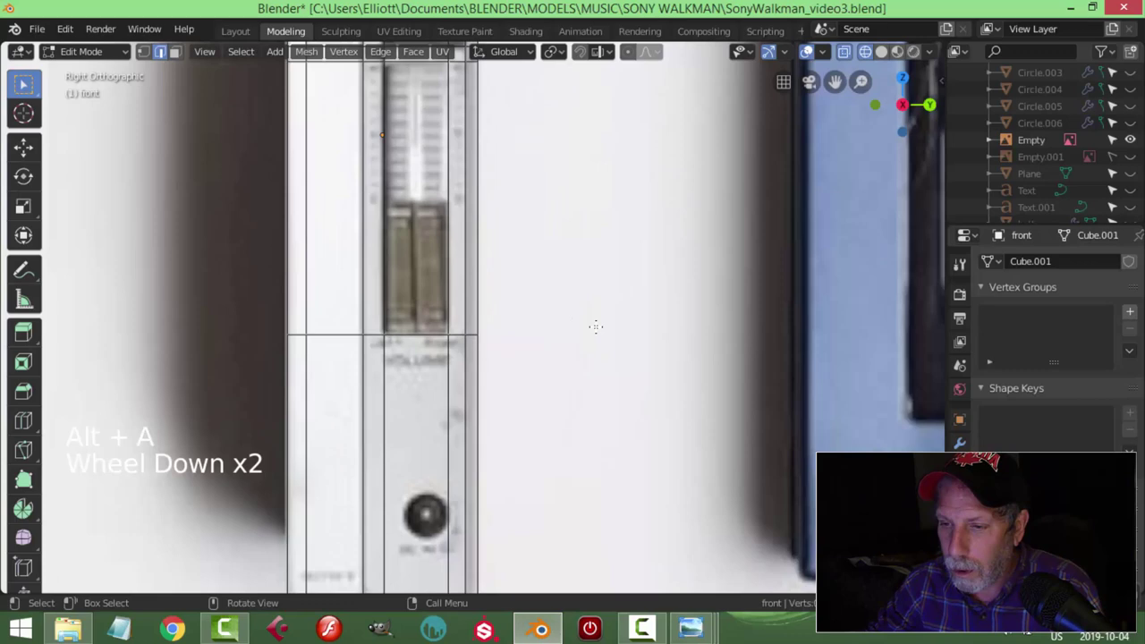
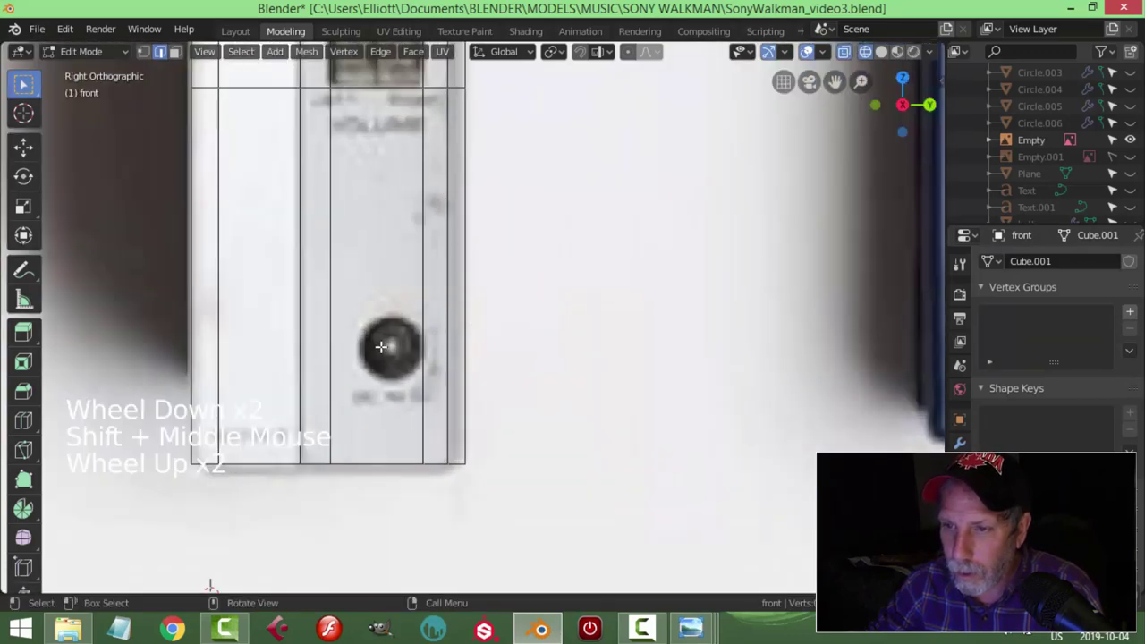
scroll(down, 3)
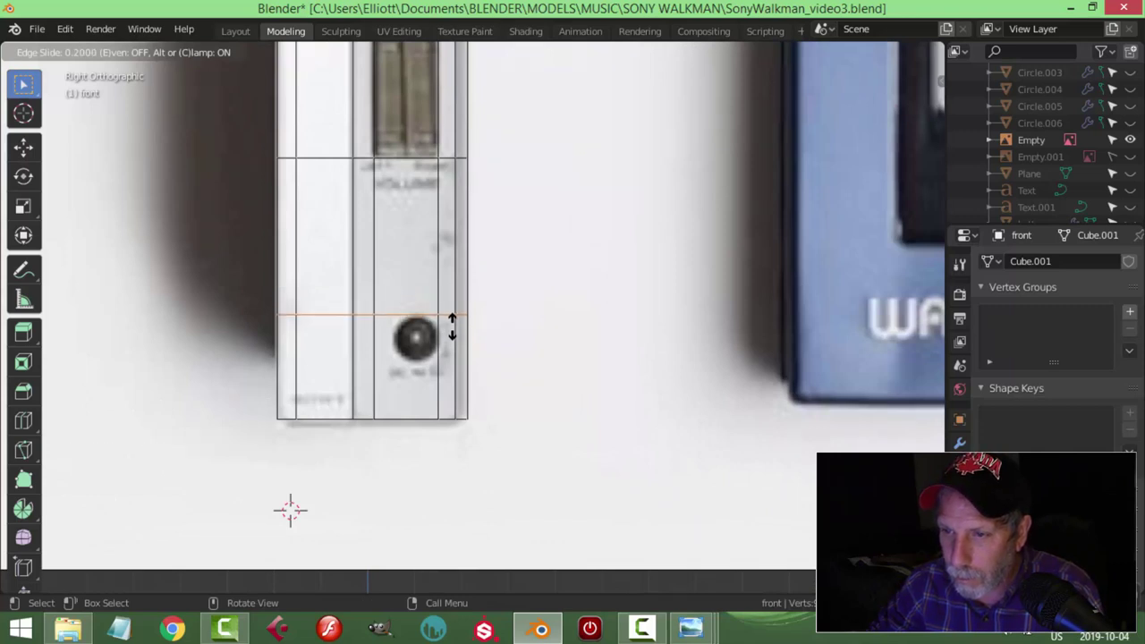
key(ctrl+r)
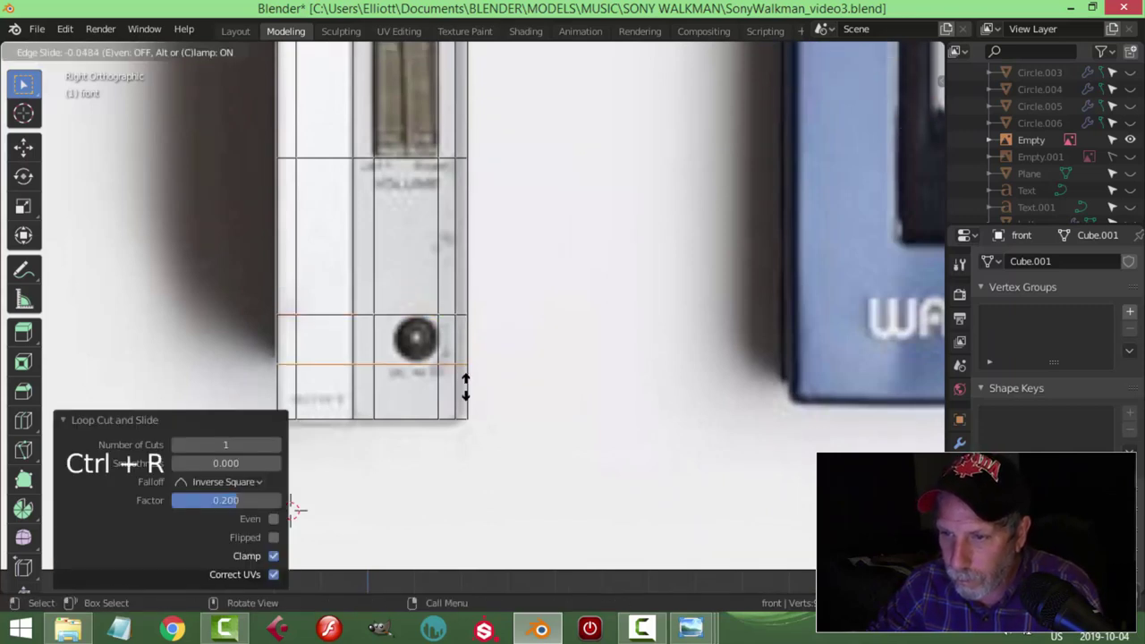
key(ctrl+r)
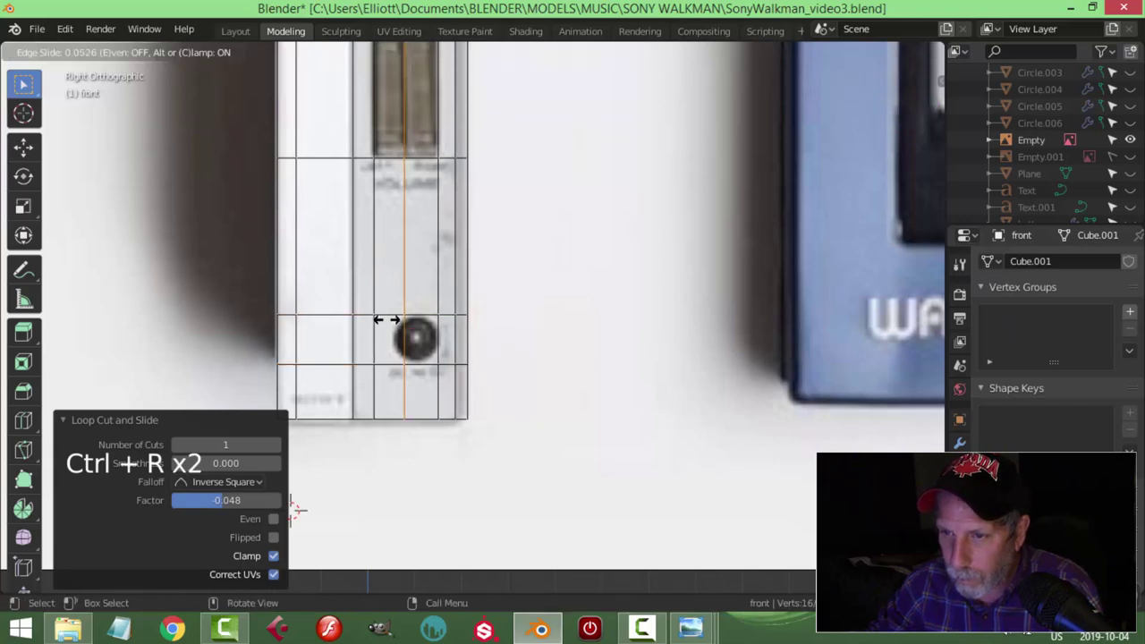
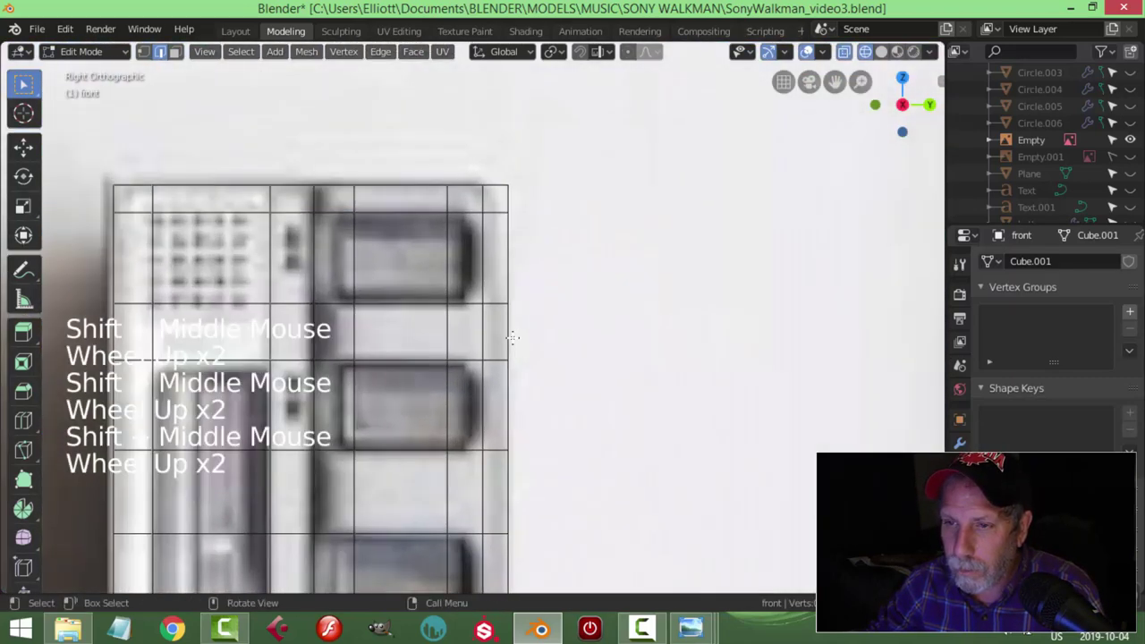
scroll(down, 3)
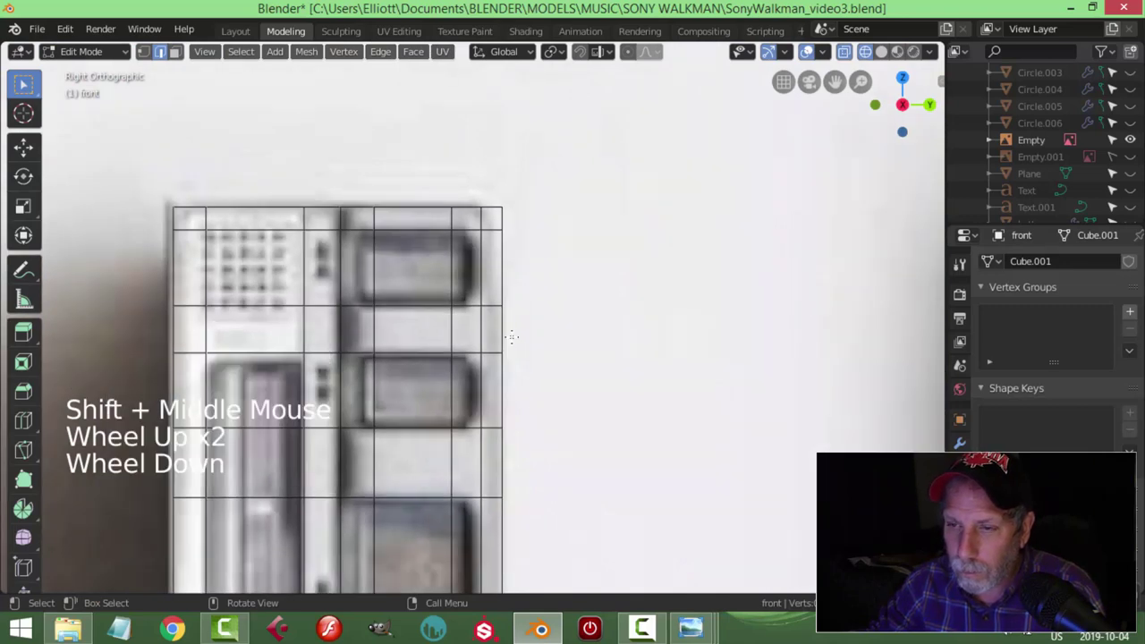
scroll(down, 3)
scroll(down, 3)
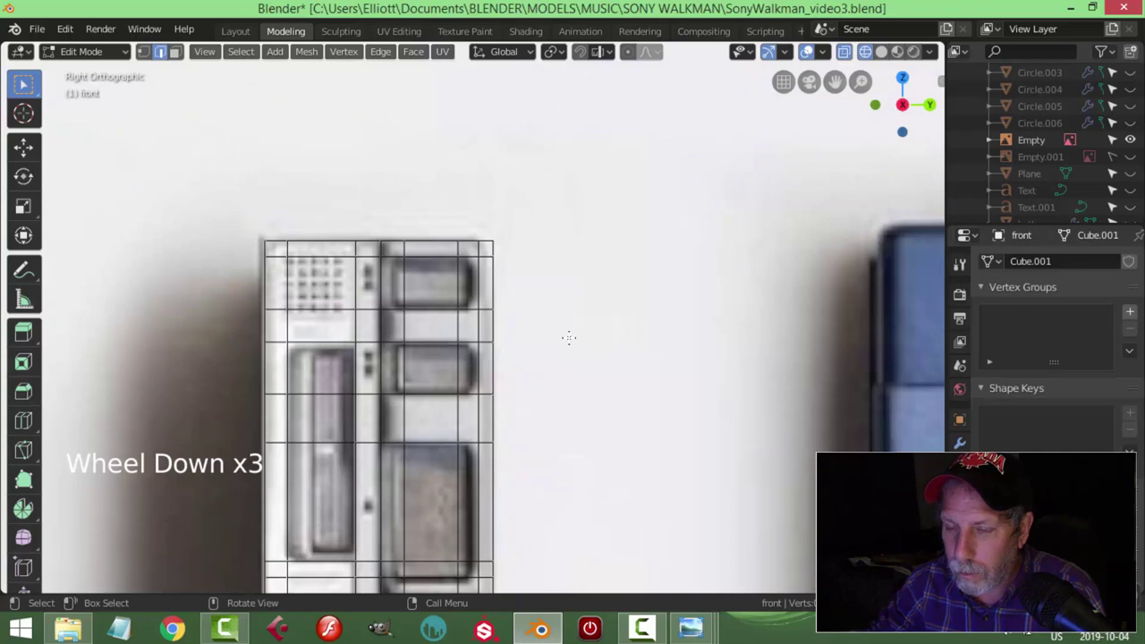
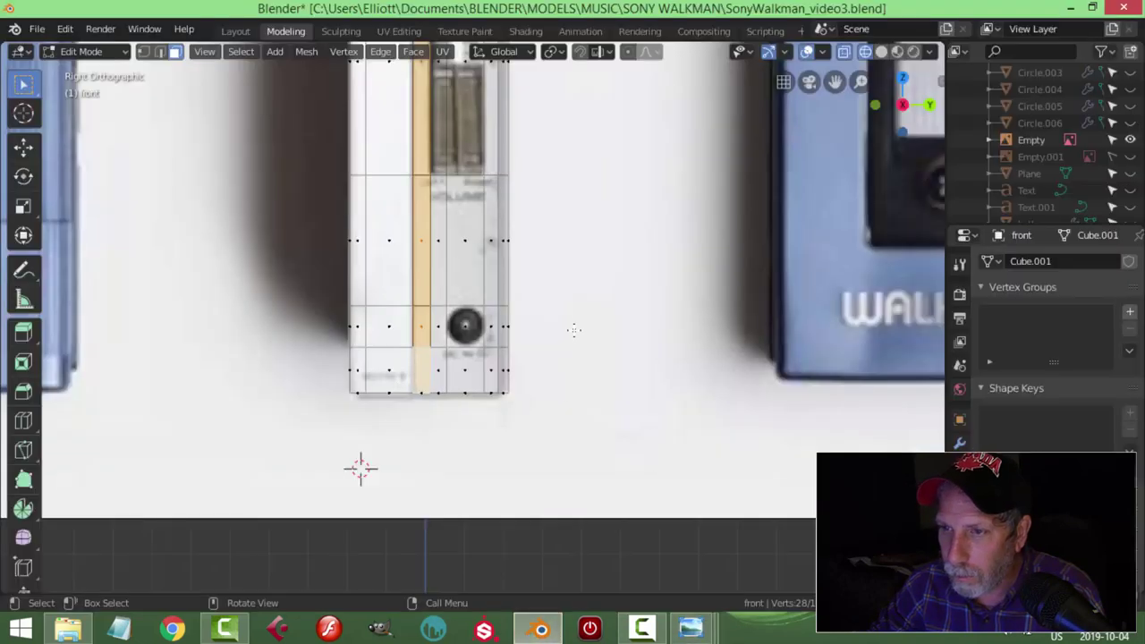
key(alt+a)
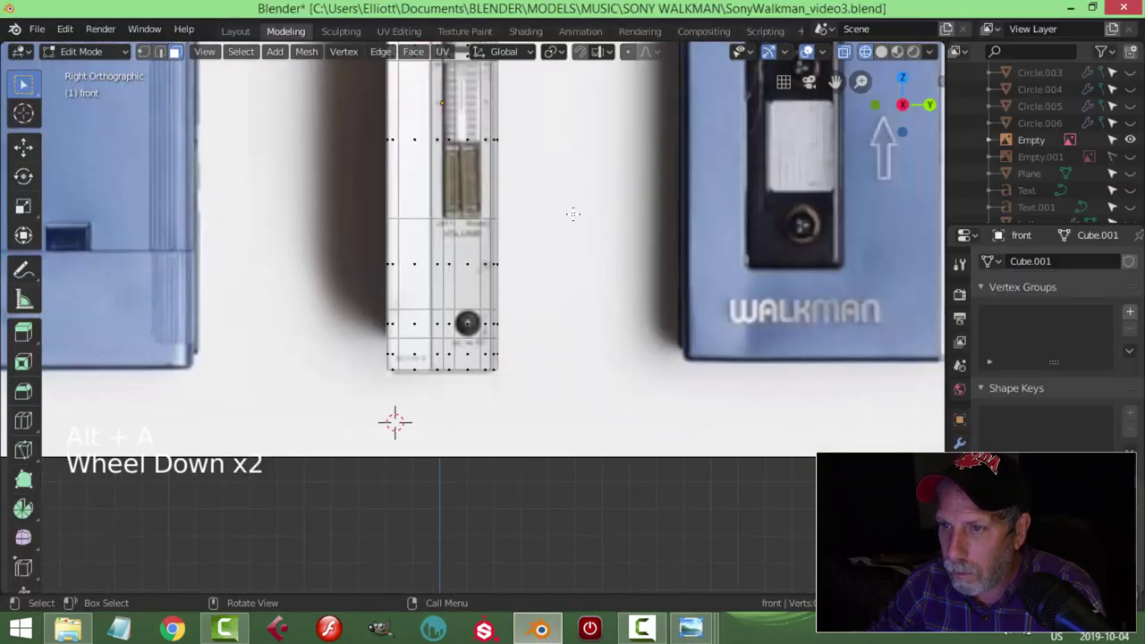
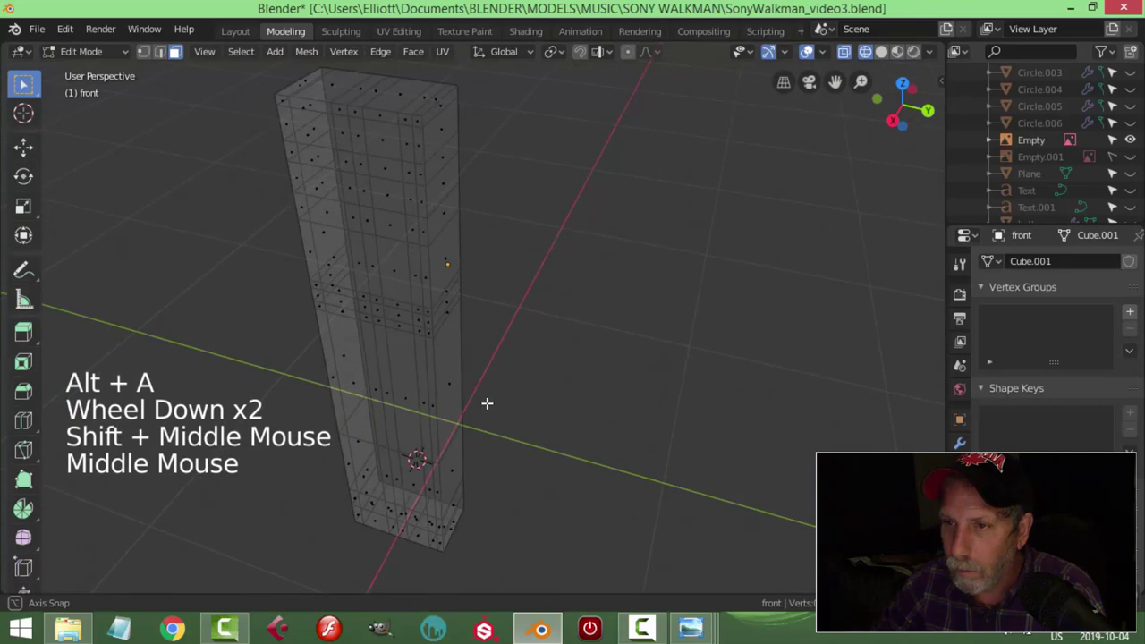
key(z)
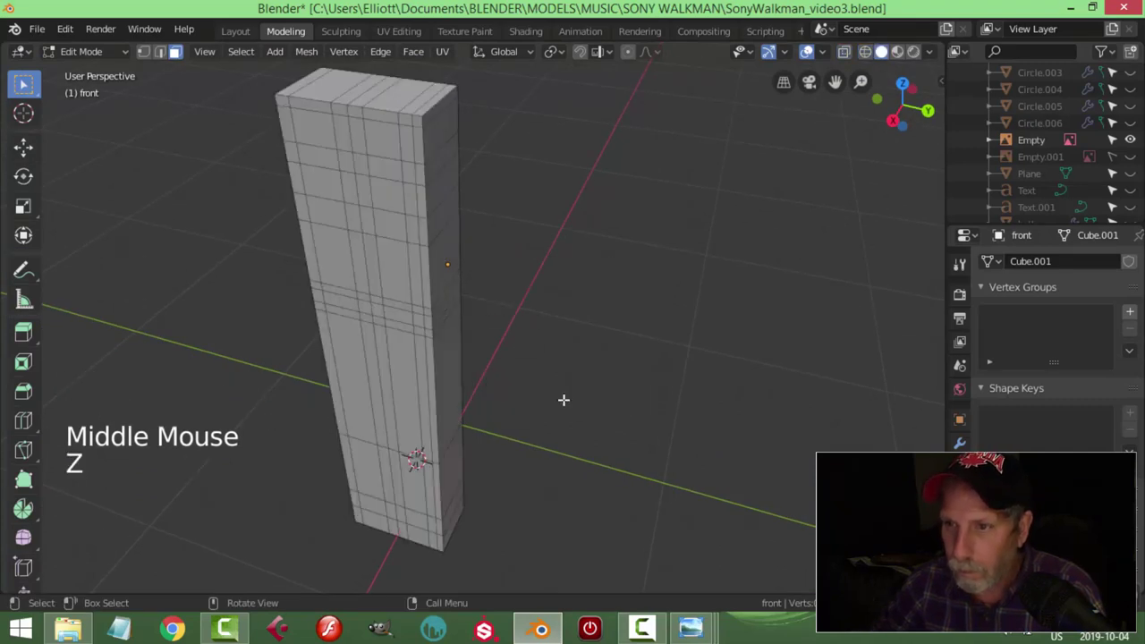
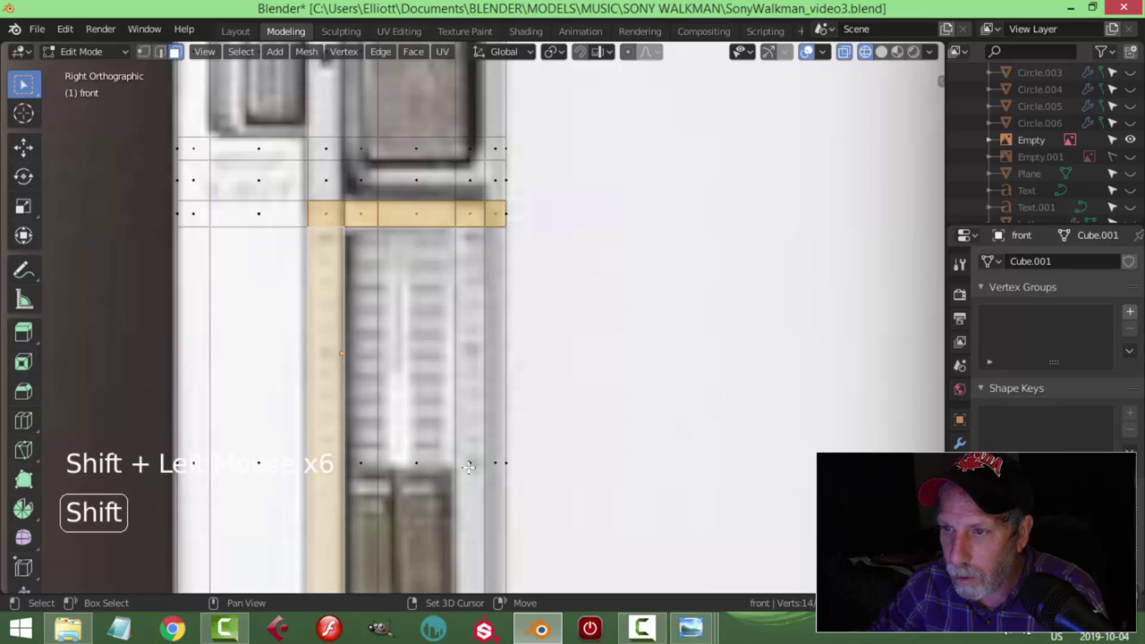
Step: Zoom the side view to check the inset button face against the edge-loop grid
scroll(down, 3)
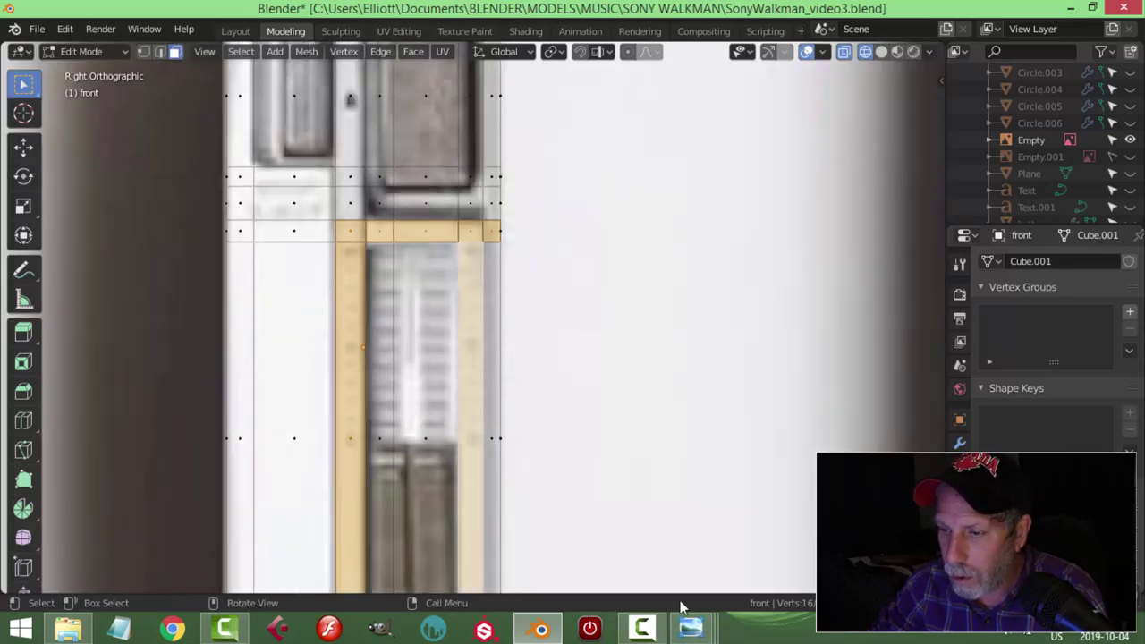
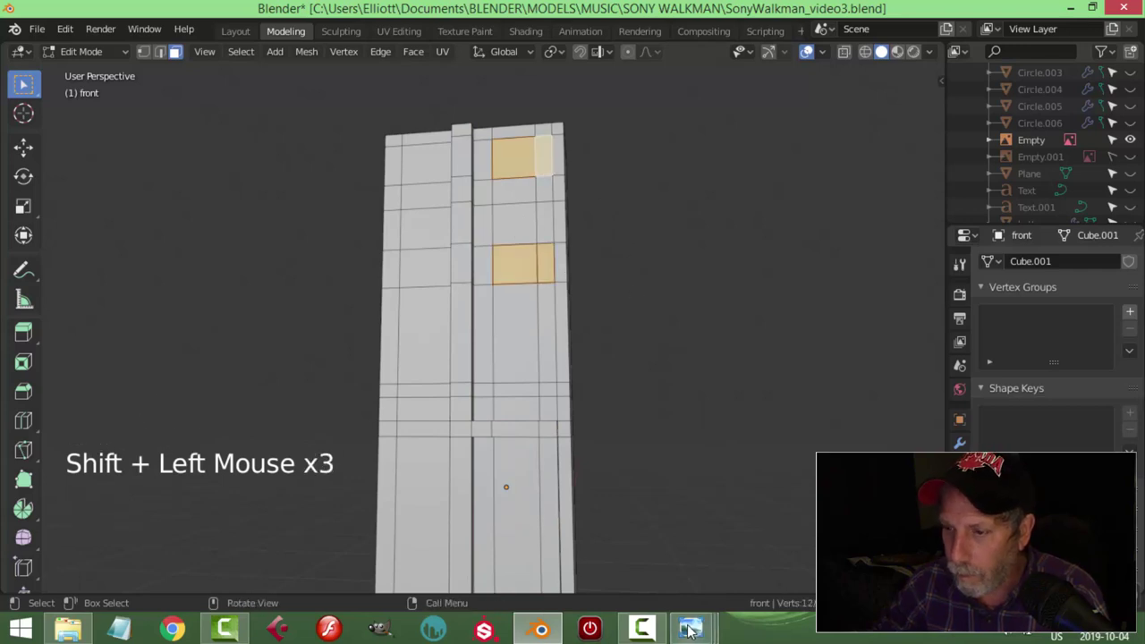
Step: Add another vertical edge loop for the next button face and return to the straight side view
key(KP_3)
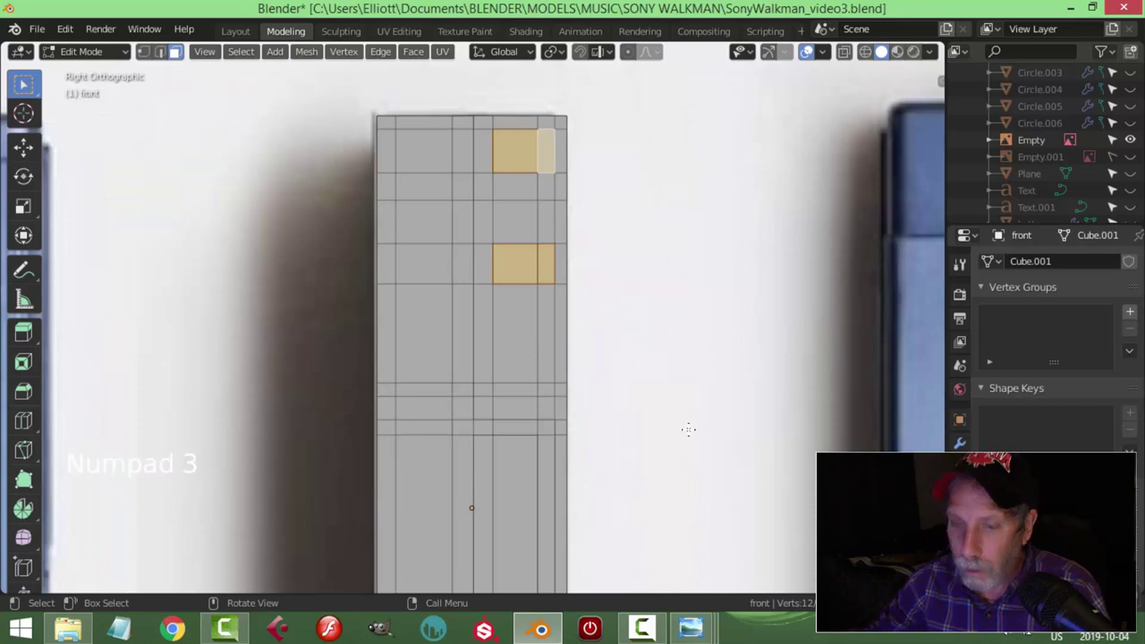
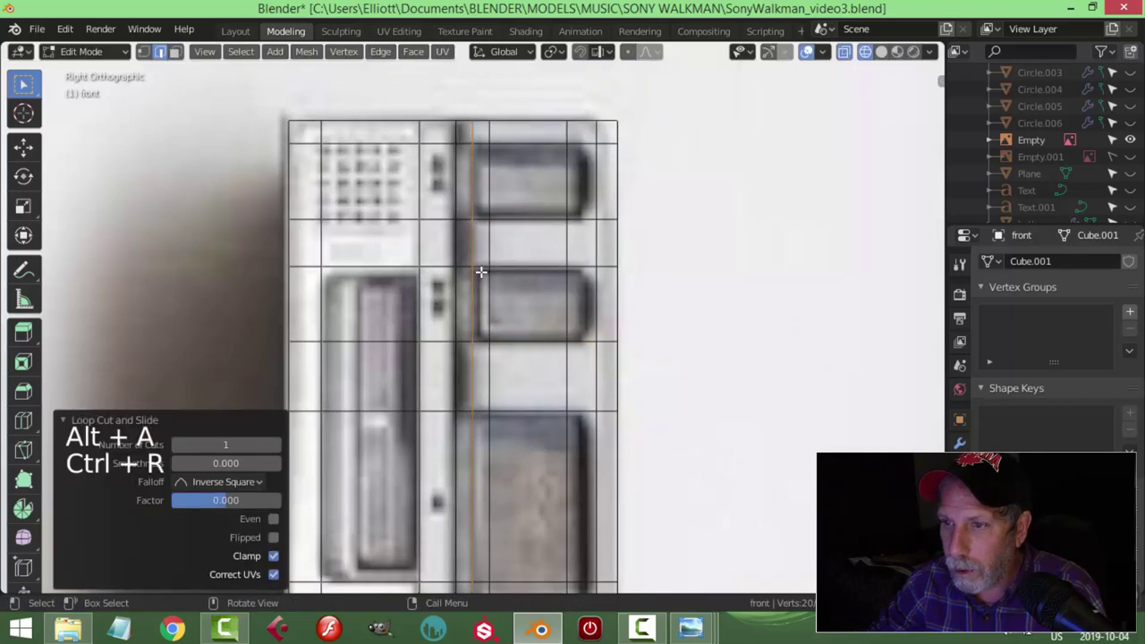
key(alt+a)
key(3)
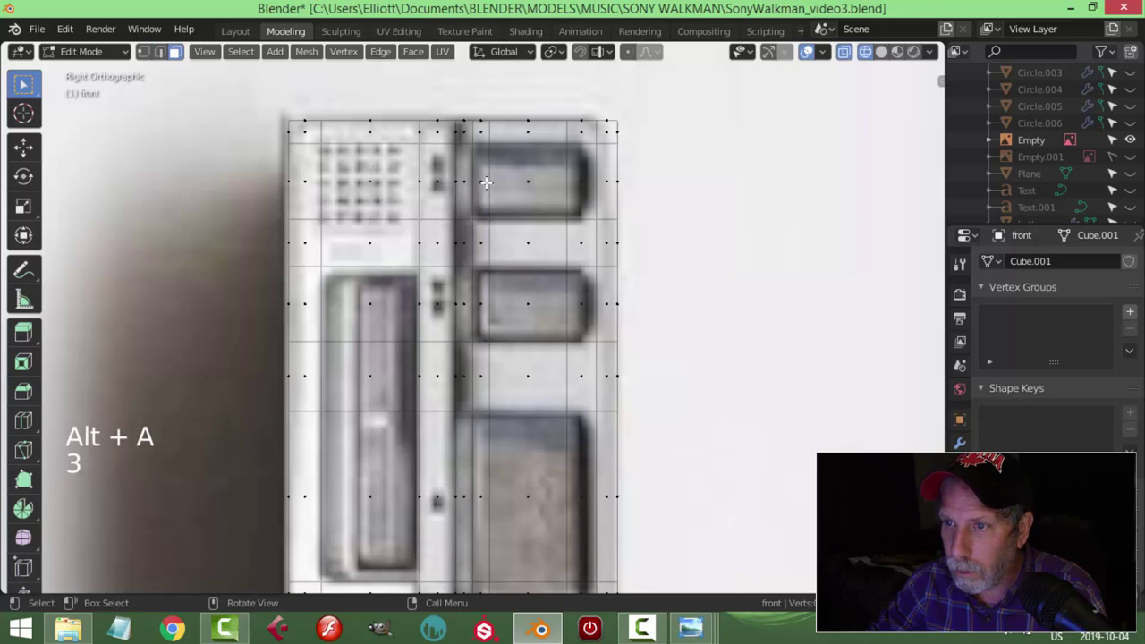
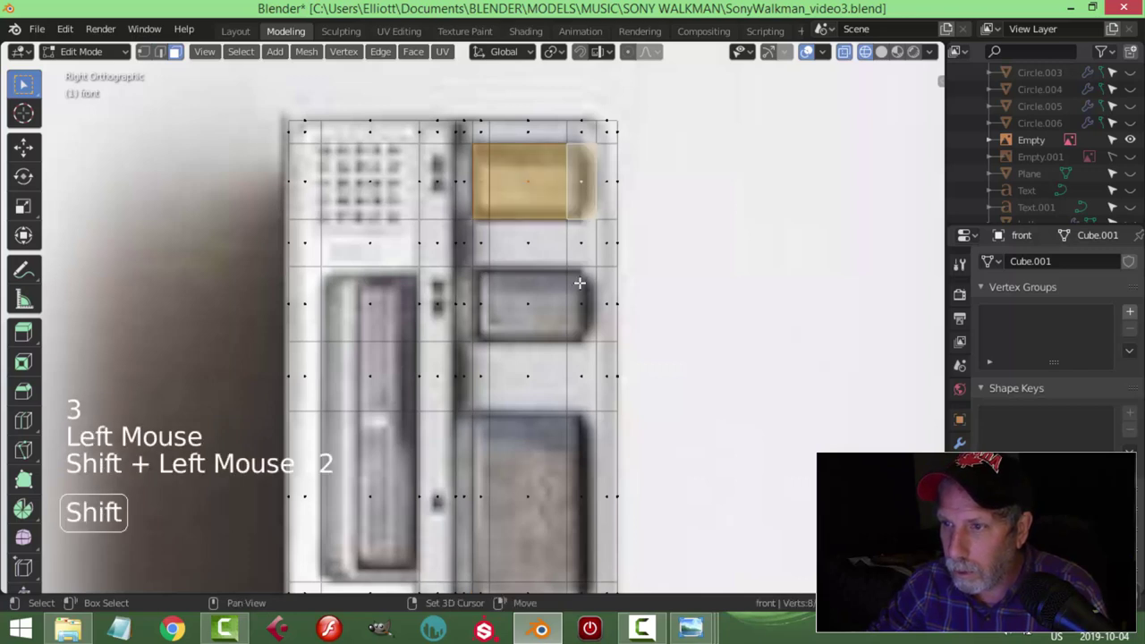
key(alt+a)
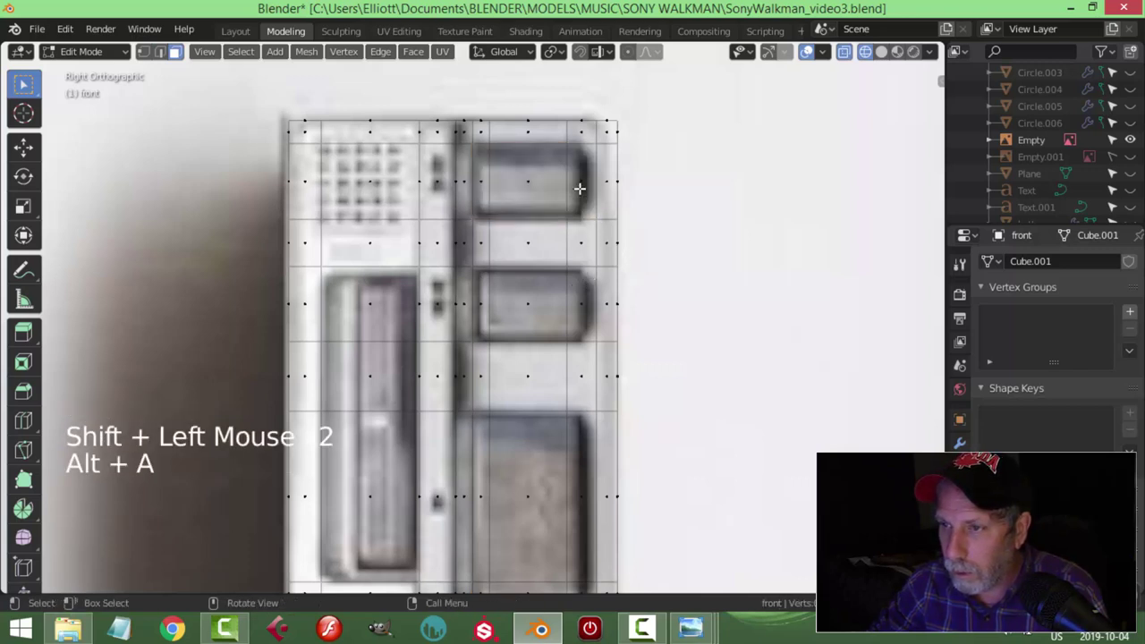
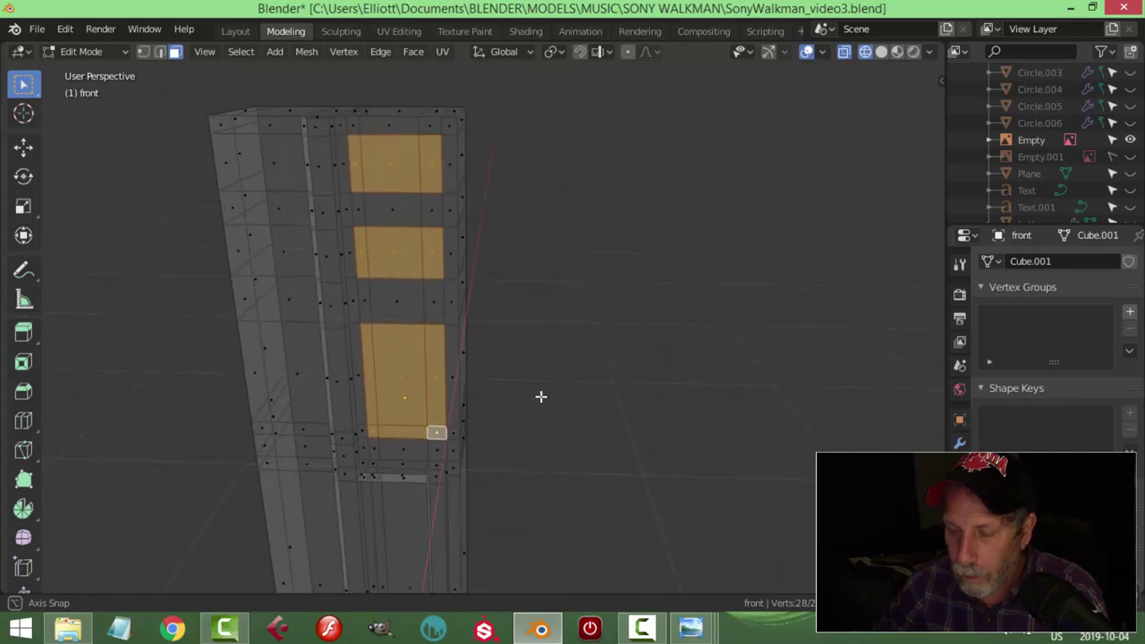
key(KP_3)
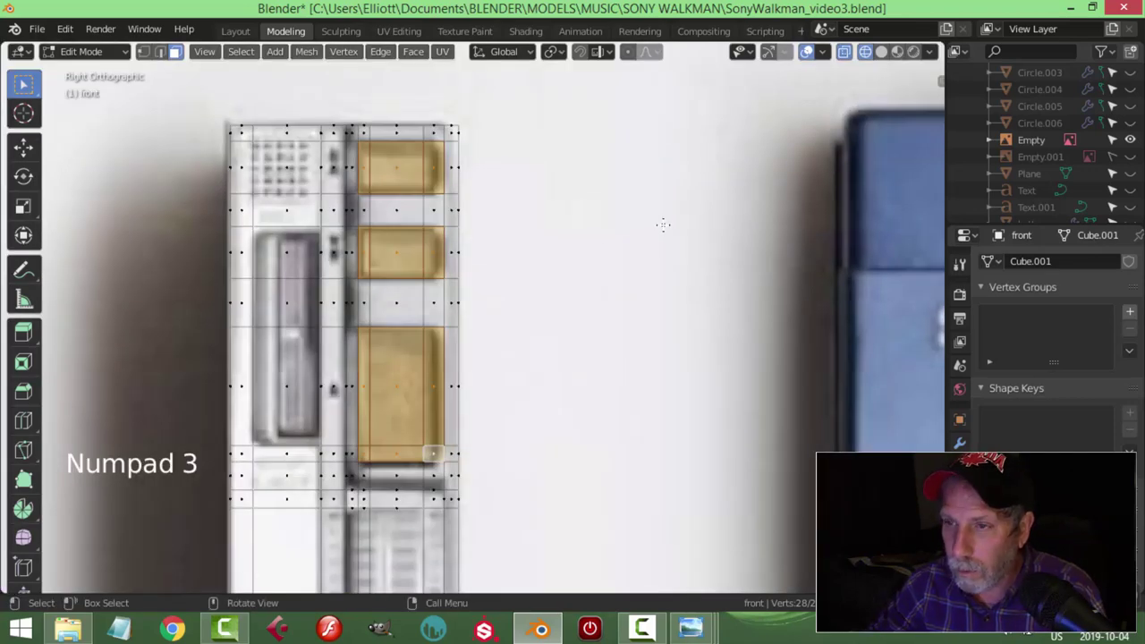
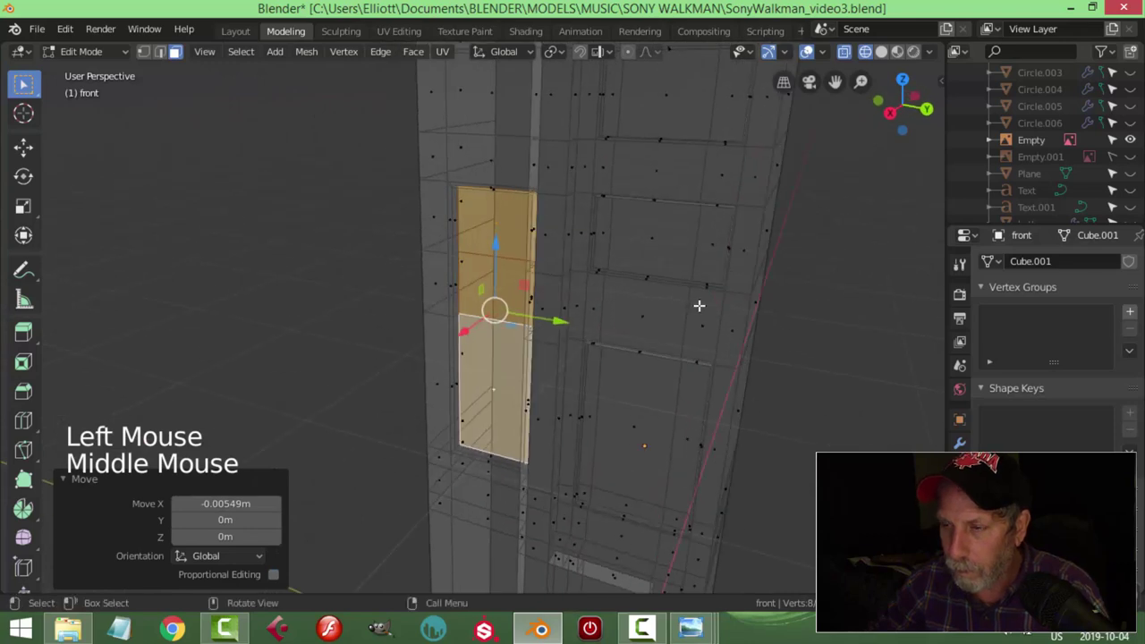
Step: Clear the face selection on the body mesh after insetting the button faces
scroll(down, 3)
key(alt+a)
Step: Leave Edit Mode and orbit the solid-shaded body to inspect the side panel and its edge
key(Tab)
key(z)
scroll(down, 3)
middle_click(594, 353)
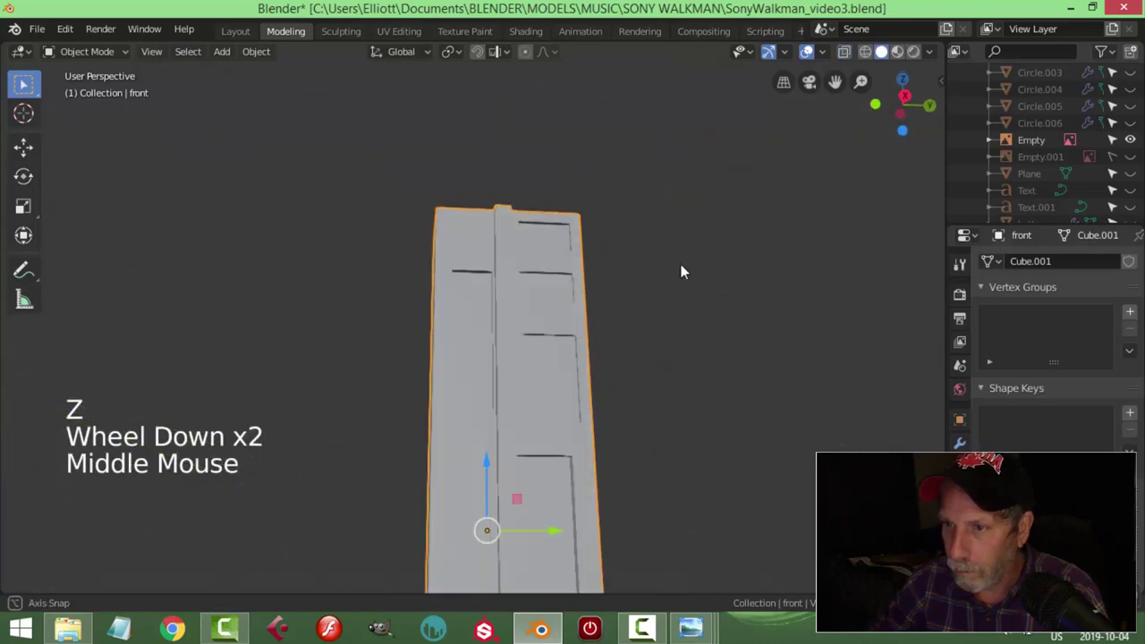
scroll(up, 3)
middle_click(670, 340)
scroll(down, 3)
middle_click(597, 364)
middle_click(585, 338)
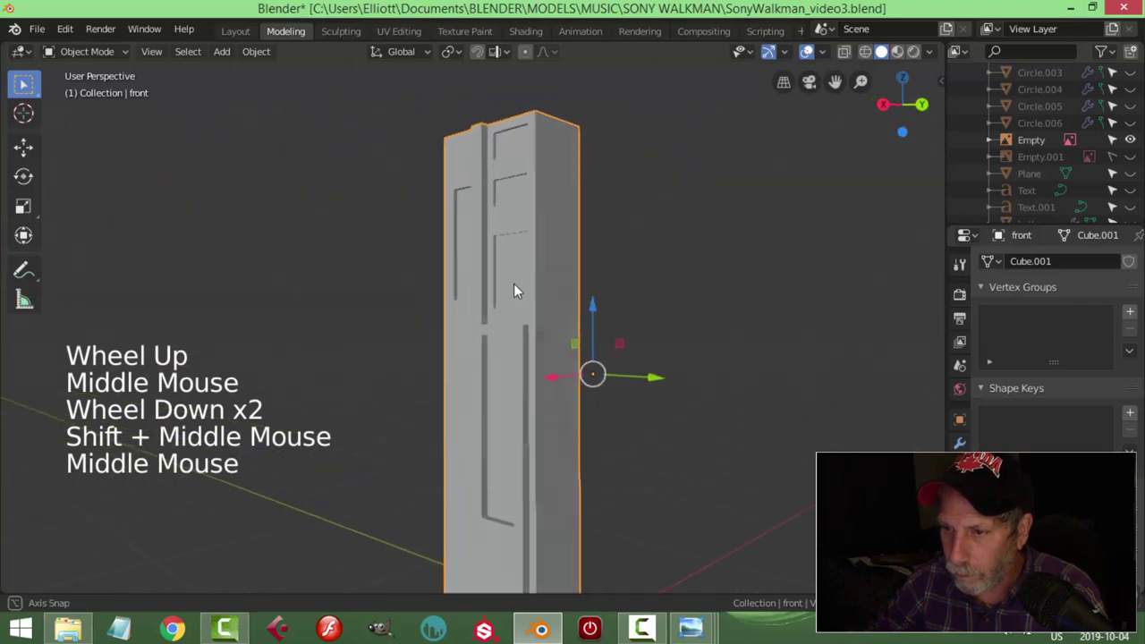
middle_click(540, 350)
scroll(up, 3)
middle_click(530, 378)
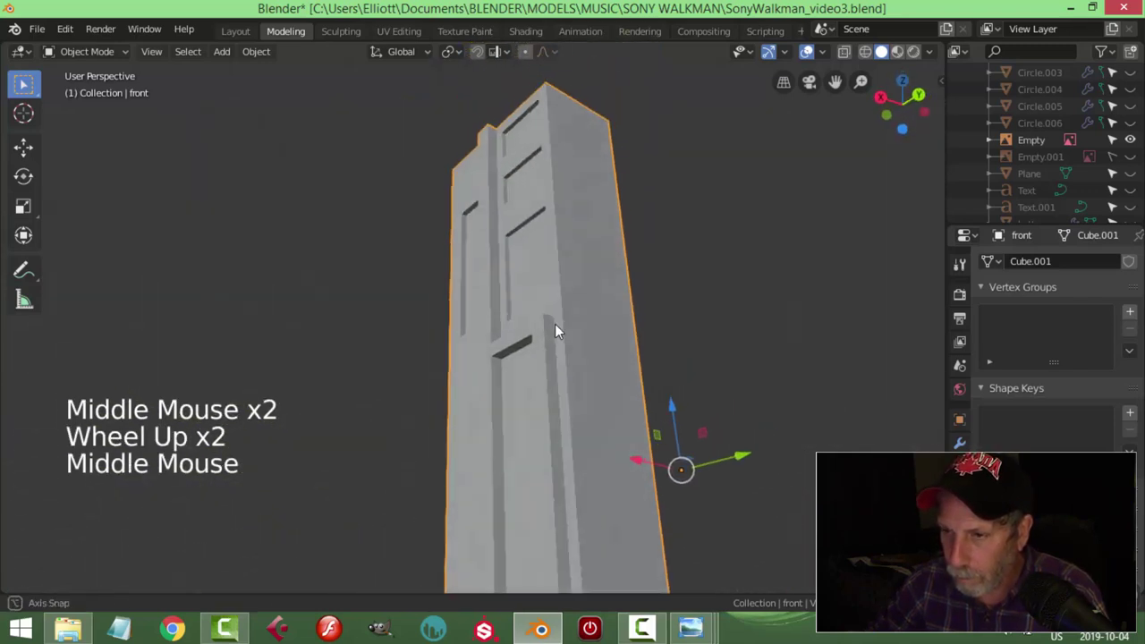
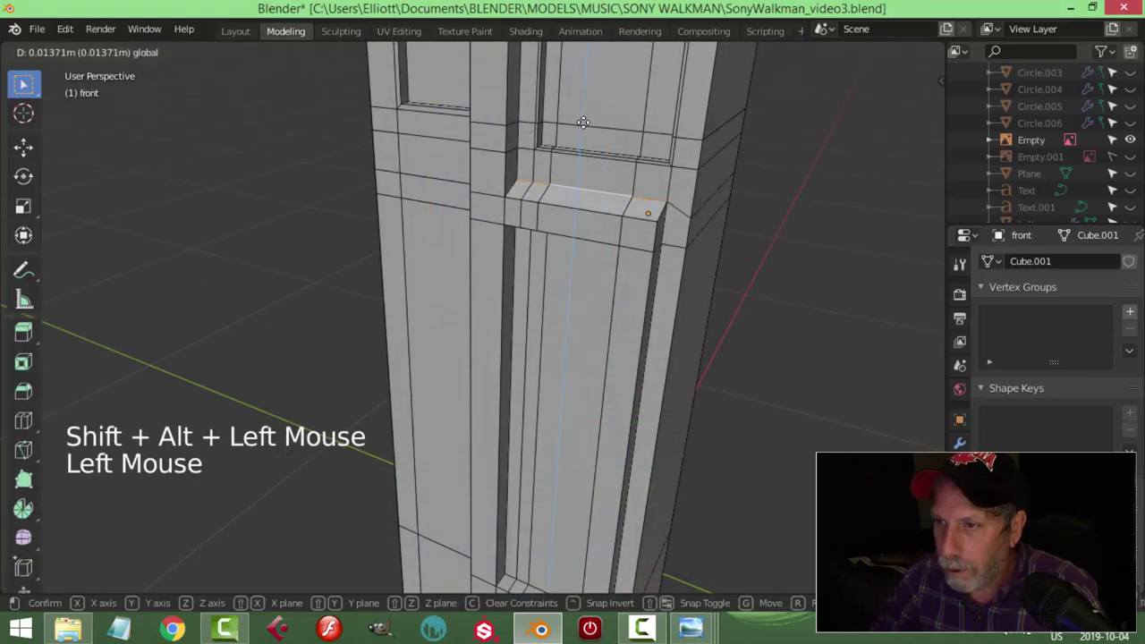
Step: Finish the ledge tweak and apply level-2 subdivision to show smoothly rounded button recesses
key(Tab)
scroll(down, 3)
middle_click(616, 275)
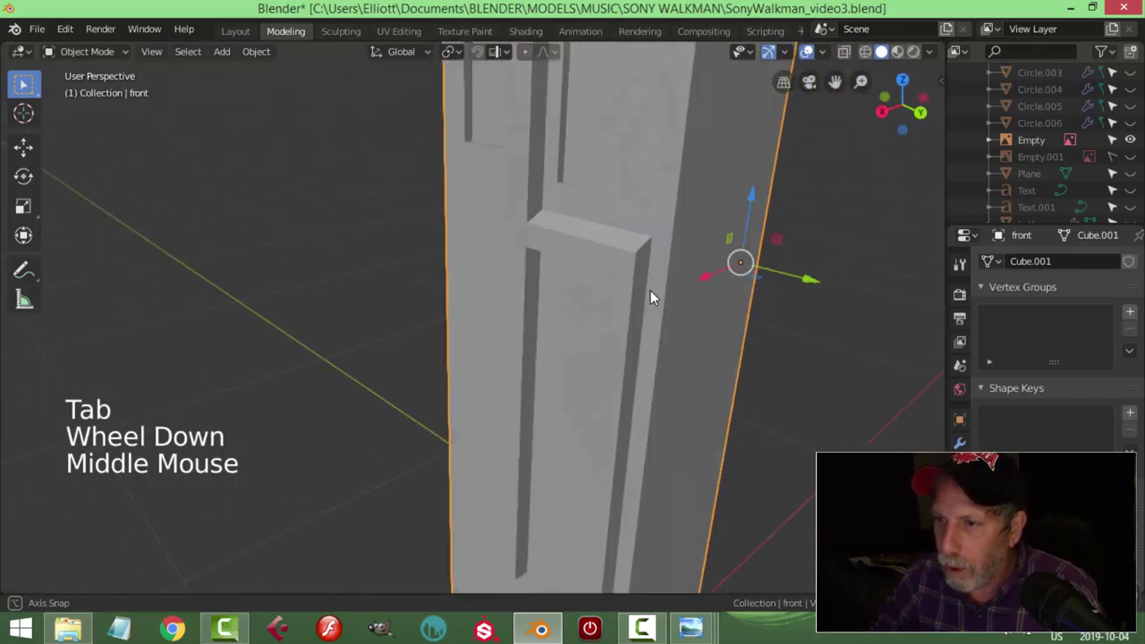
scroll(down, 3)
scroll(down, 3)
key(ctrl+2)
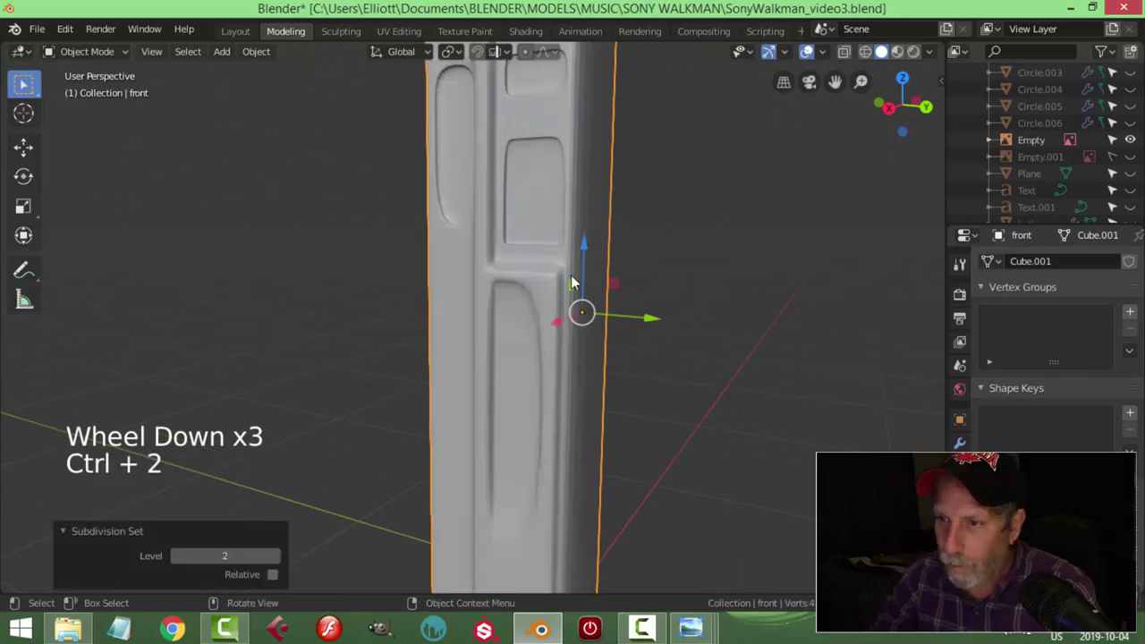
middle_click(560, 299)
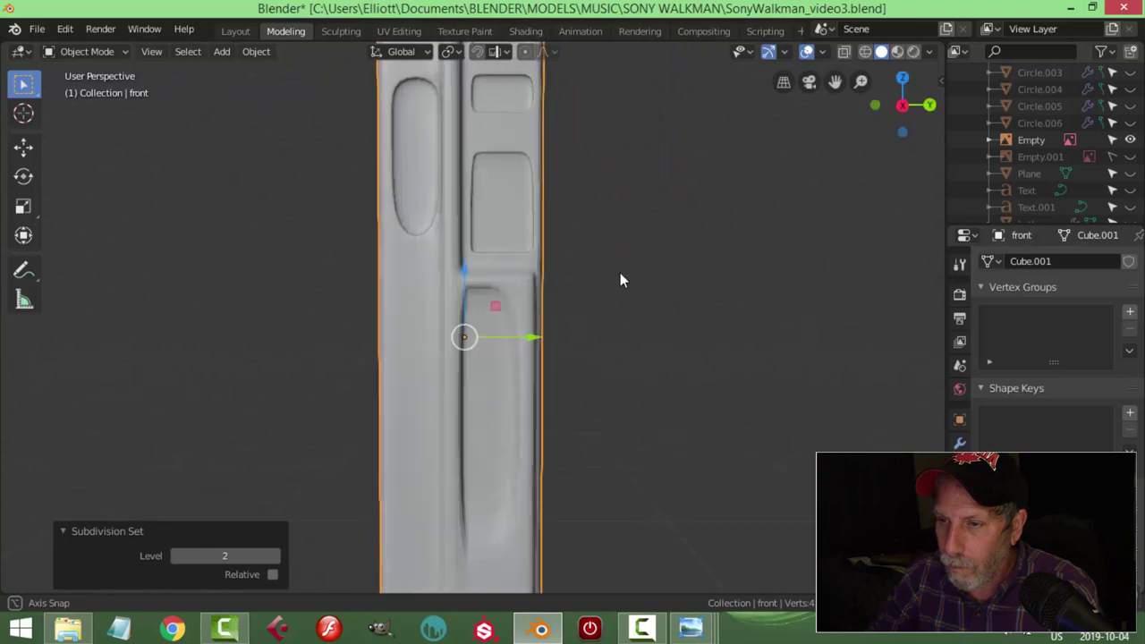
scroll(down, 3)
middle_click(564, 300)
Step: Add edge loops across the body and slide them up against the recessed panel borders
scroll(down, 3)
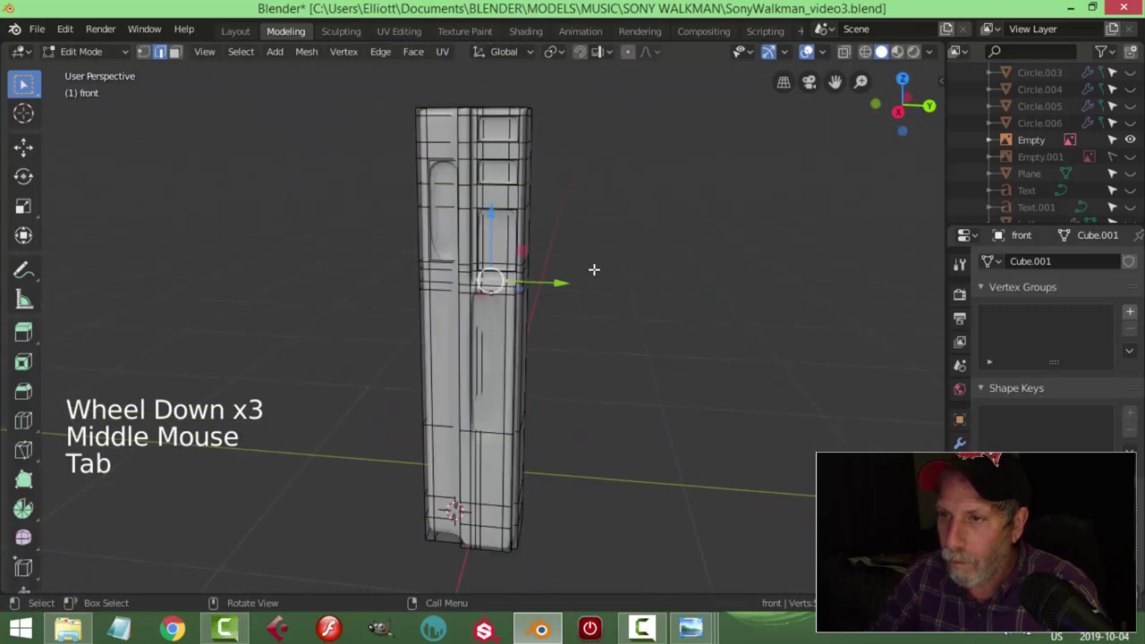
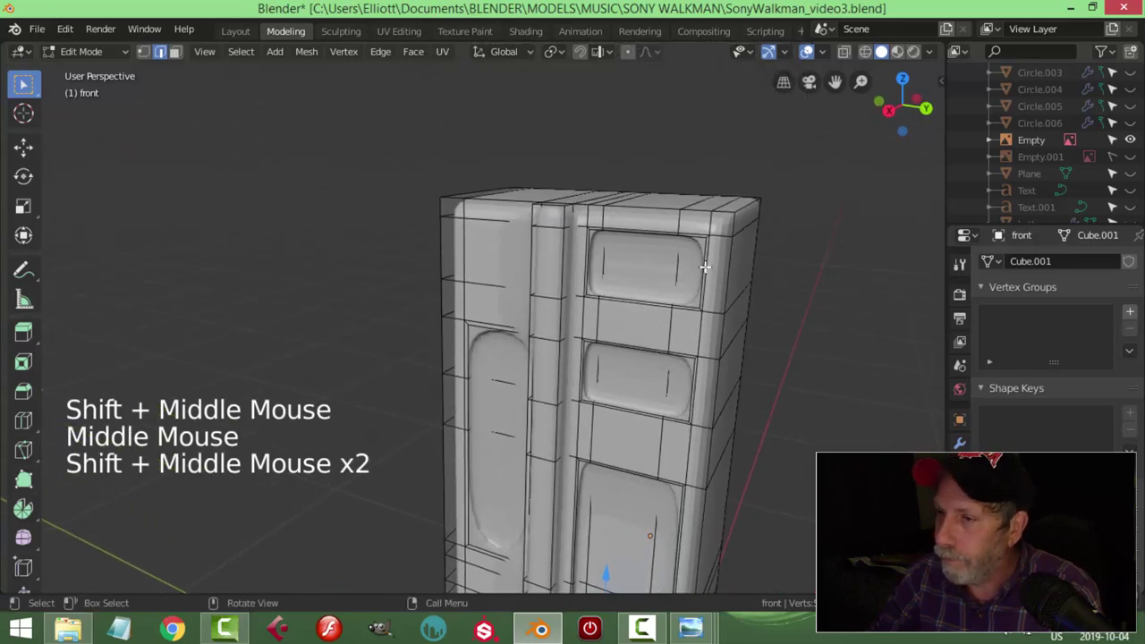
key(ctrl+r)
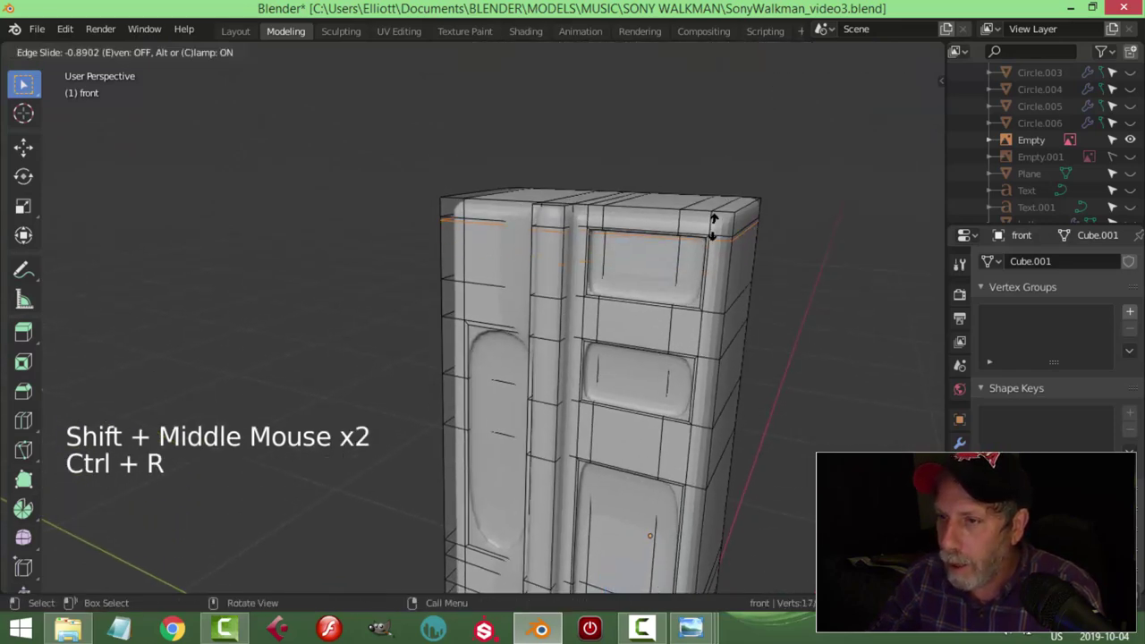
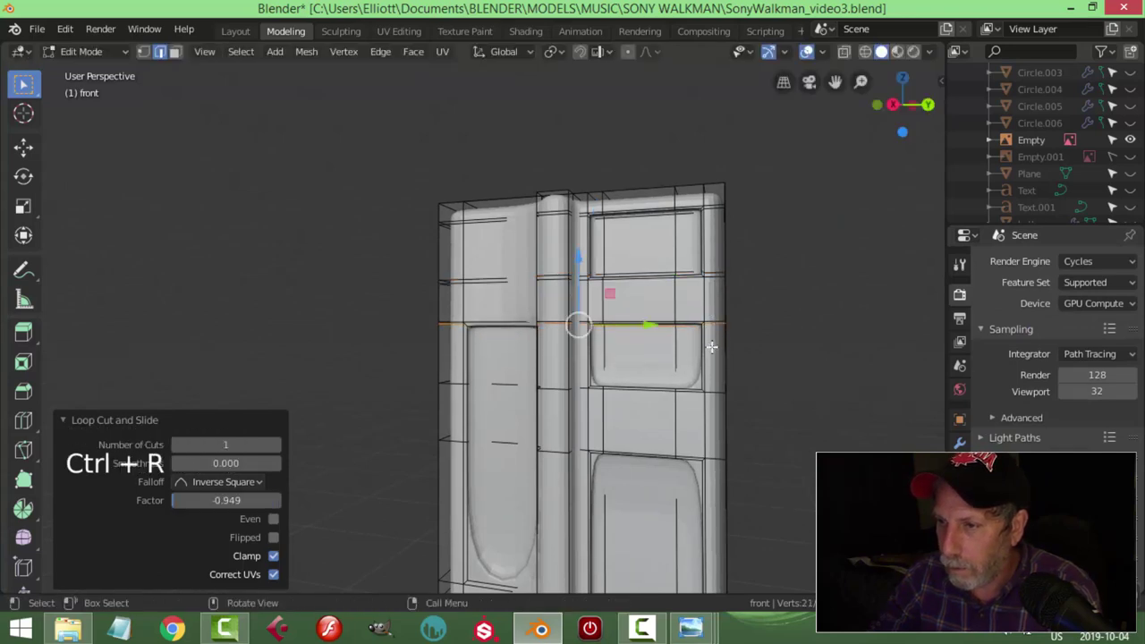
key(ctrl+r)
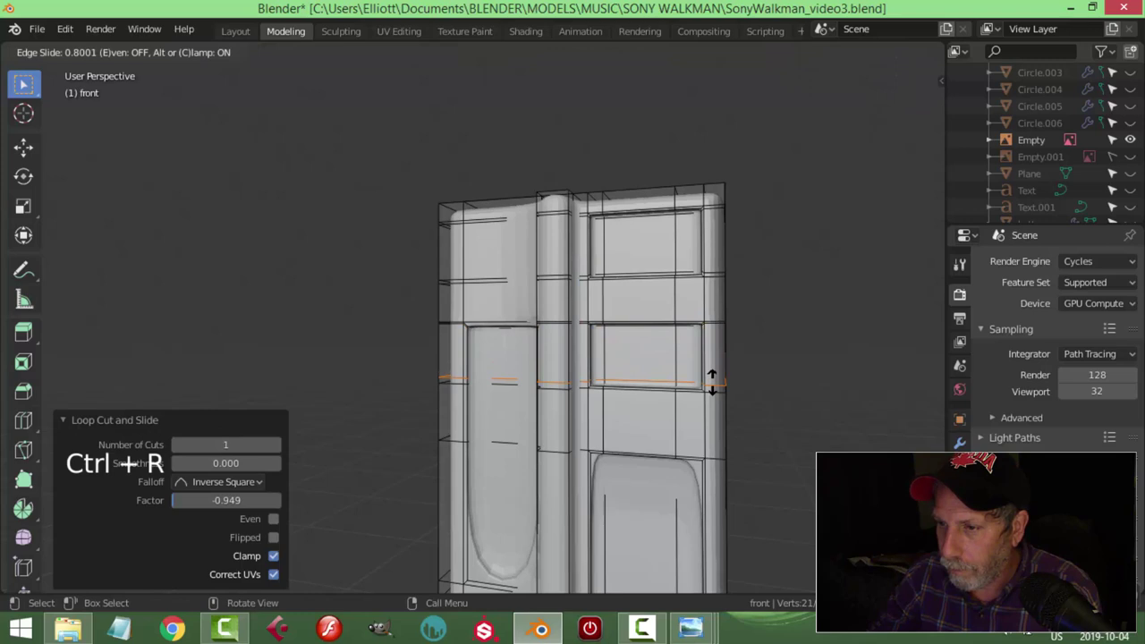
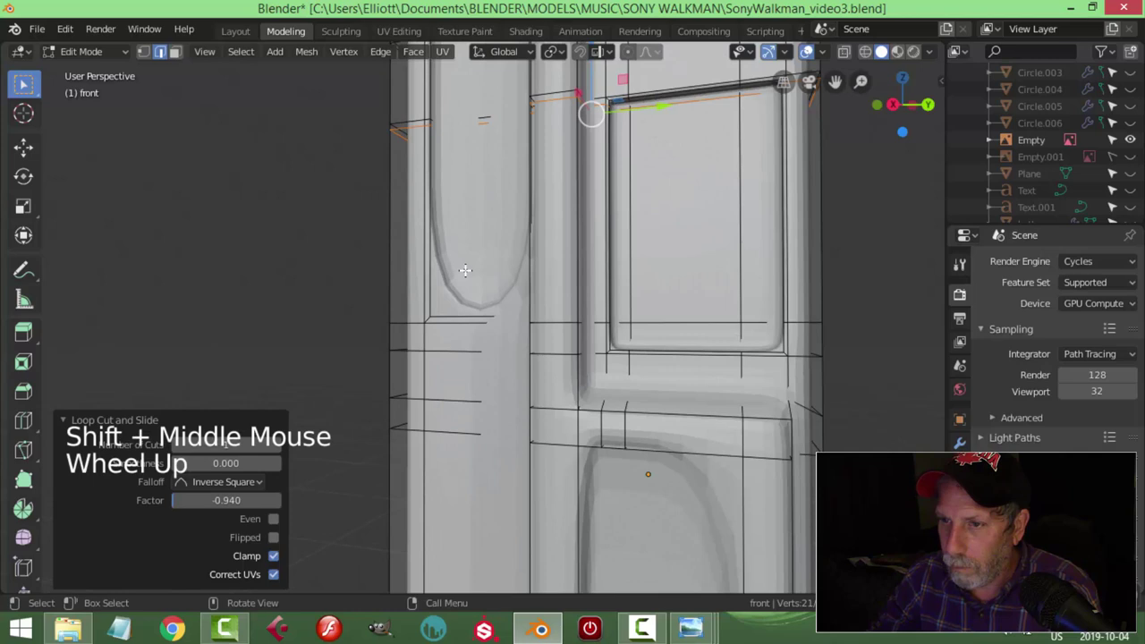
key(ctrl+r)
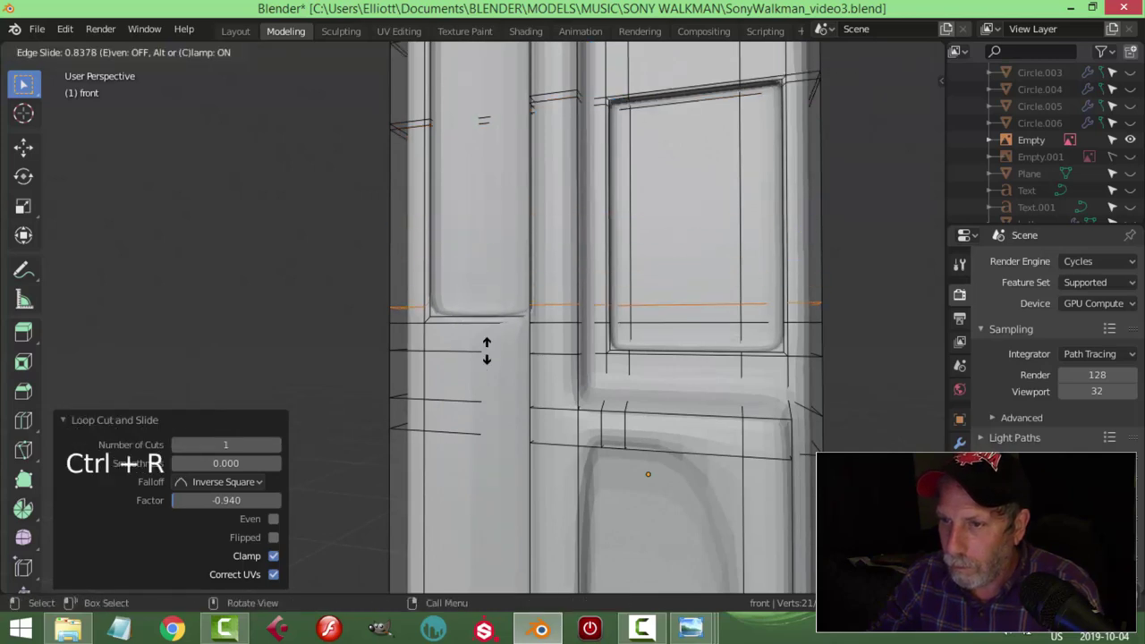
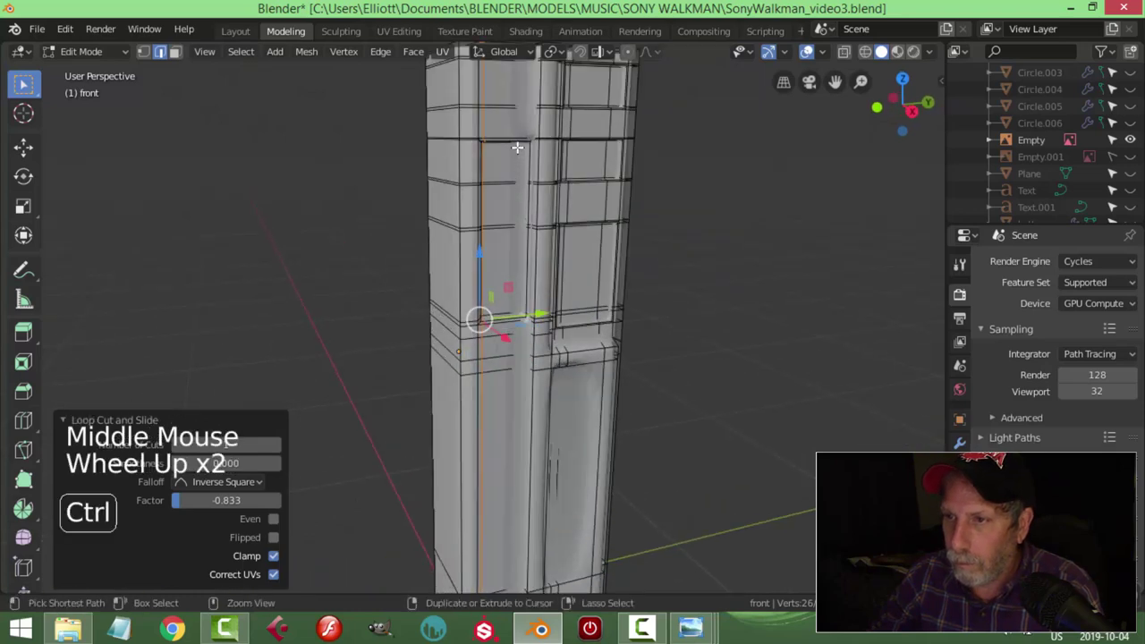
Step: Slide a vertical loop beside the panel and add a loop near the lower corner
key(ctrl+r)
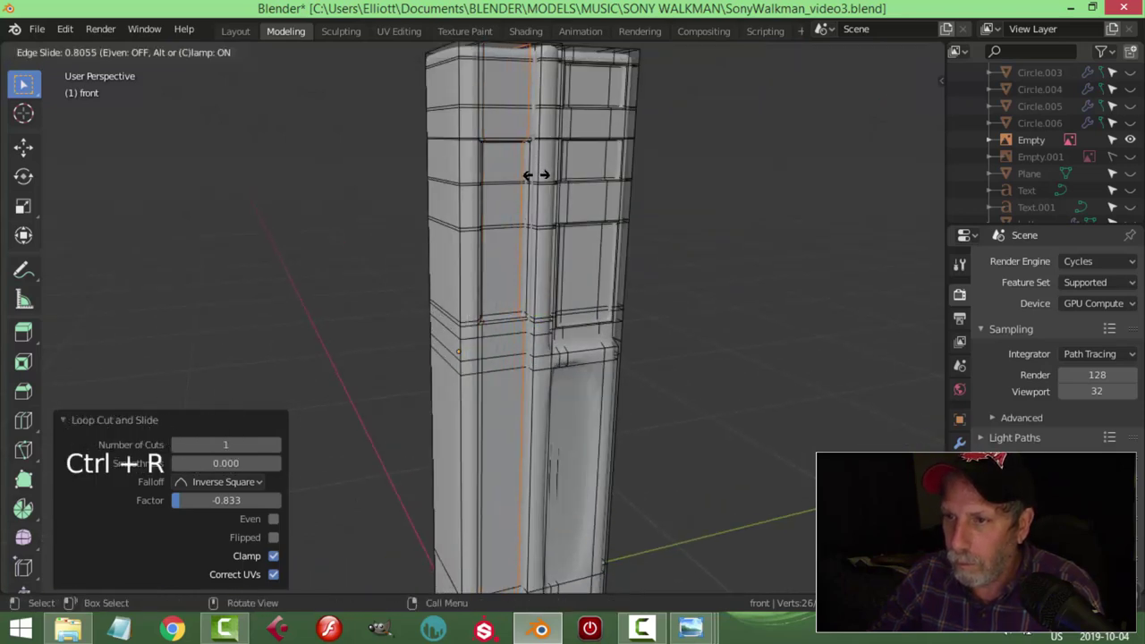
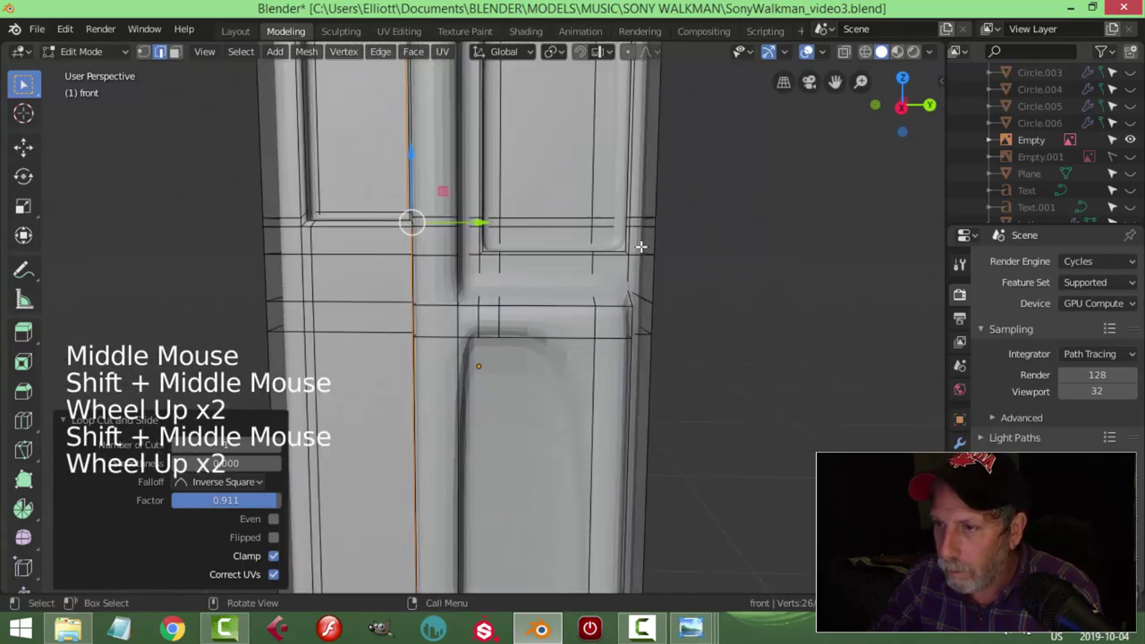
key(ctrl+r)
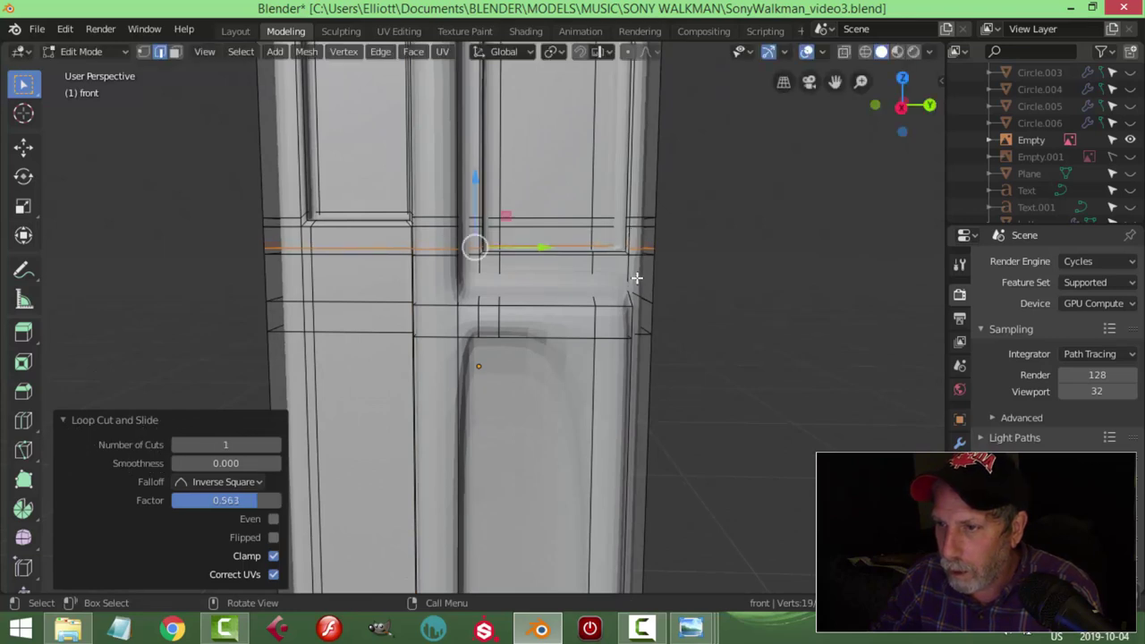
key(ctrl+r)
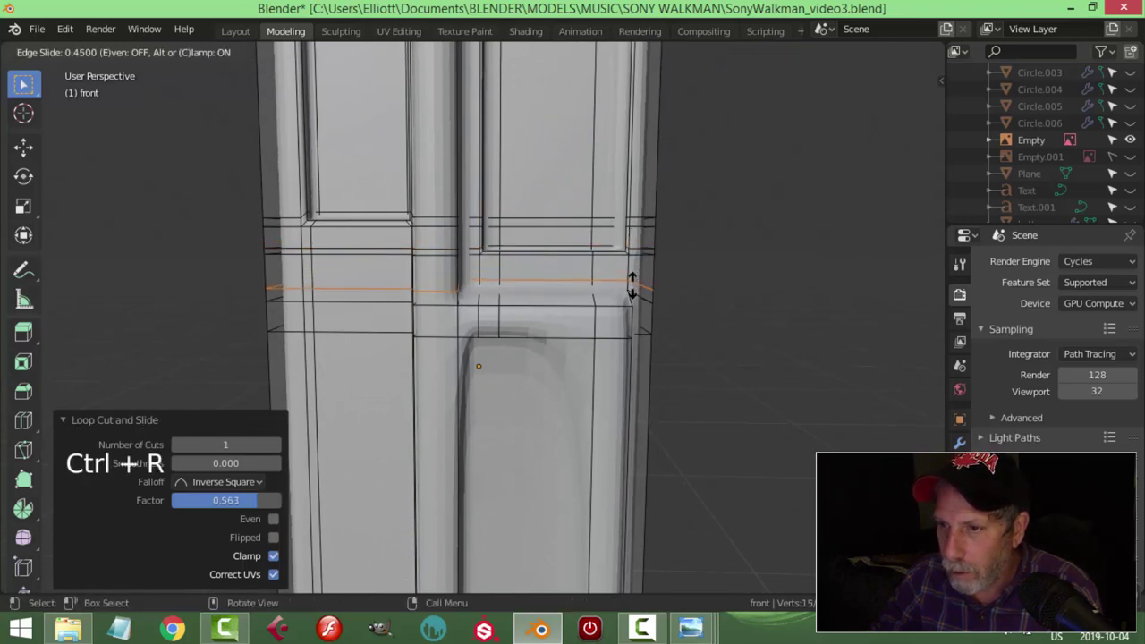
key(ctrl+r)
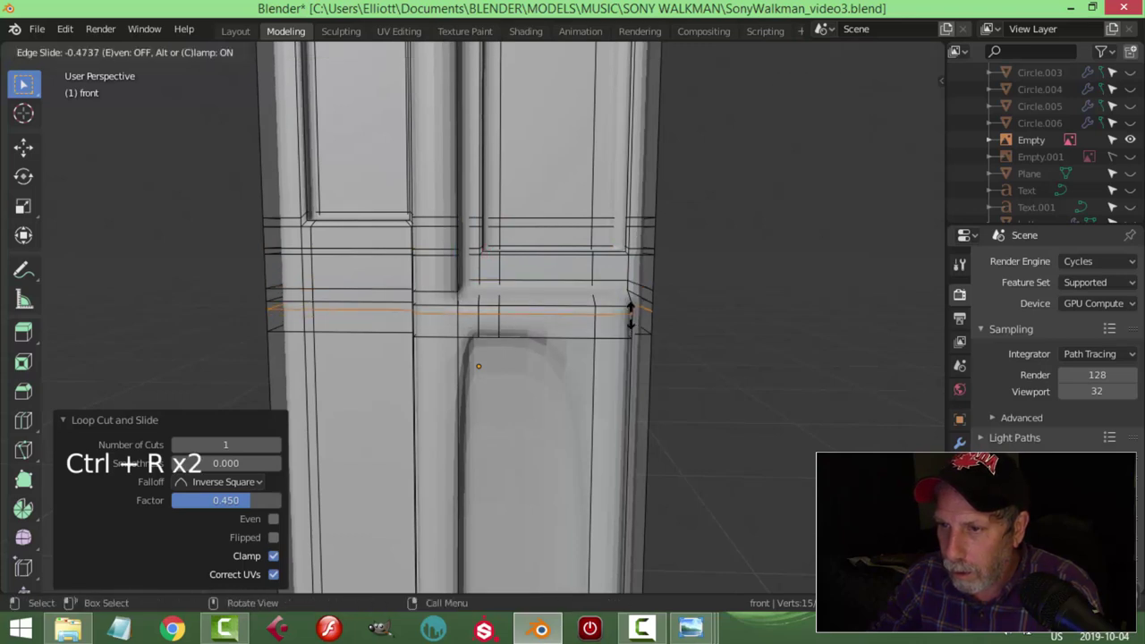
Step: Insert another loop tight against the corner plus a further supporting loop on the body
key(ctrl+r)
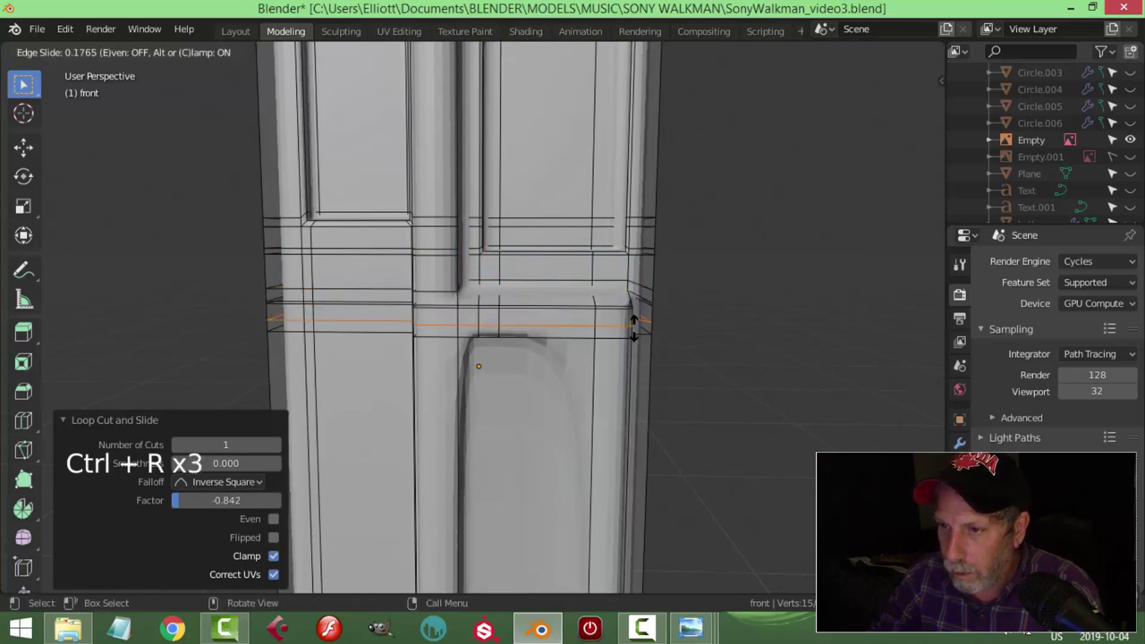
key(ctrl+r)
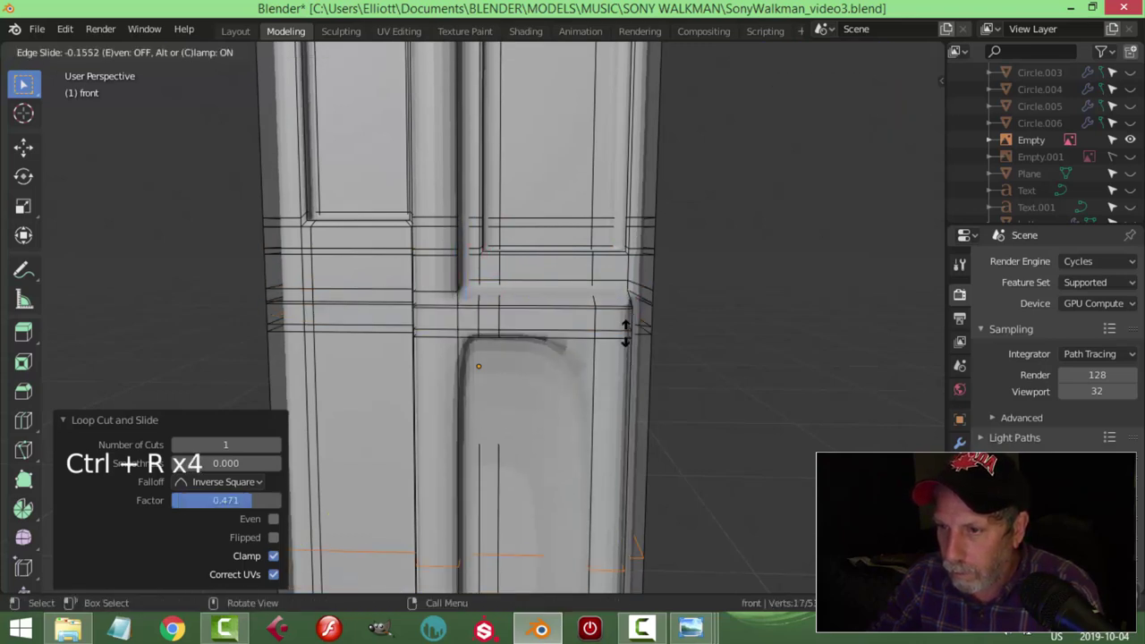
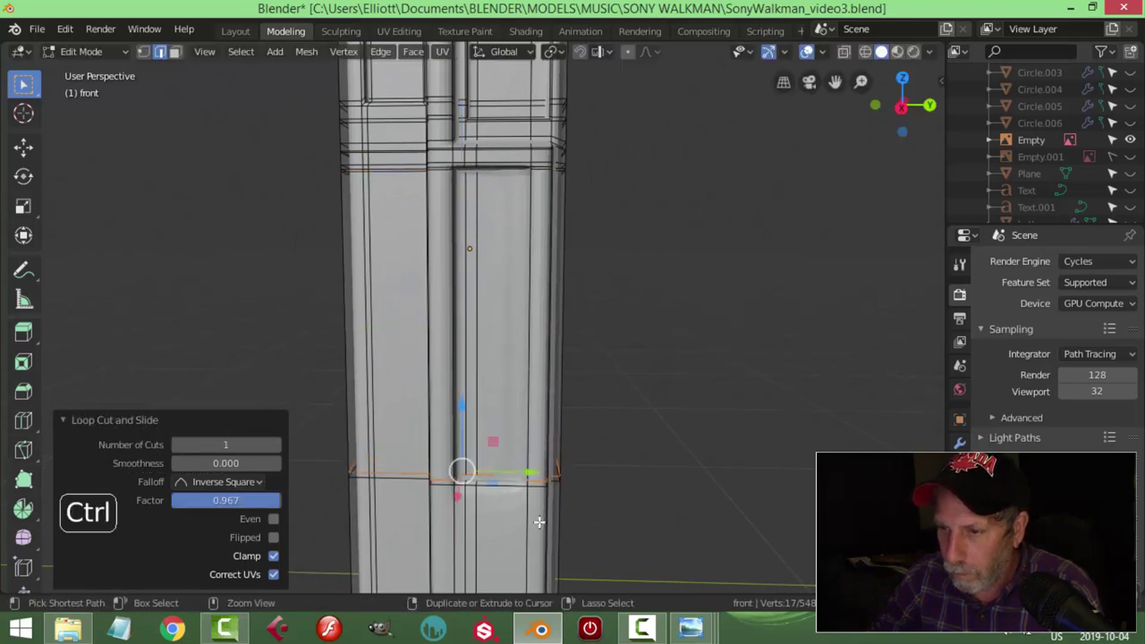
key(ctrl+r)
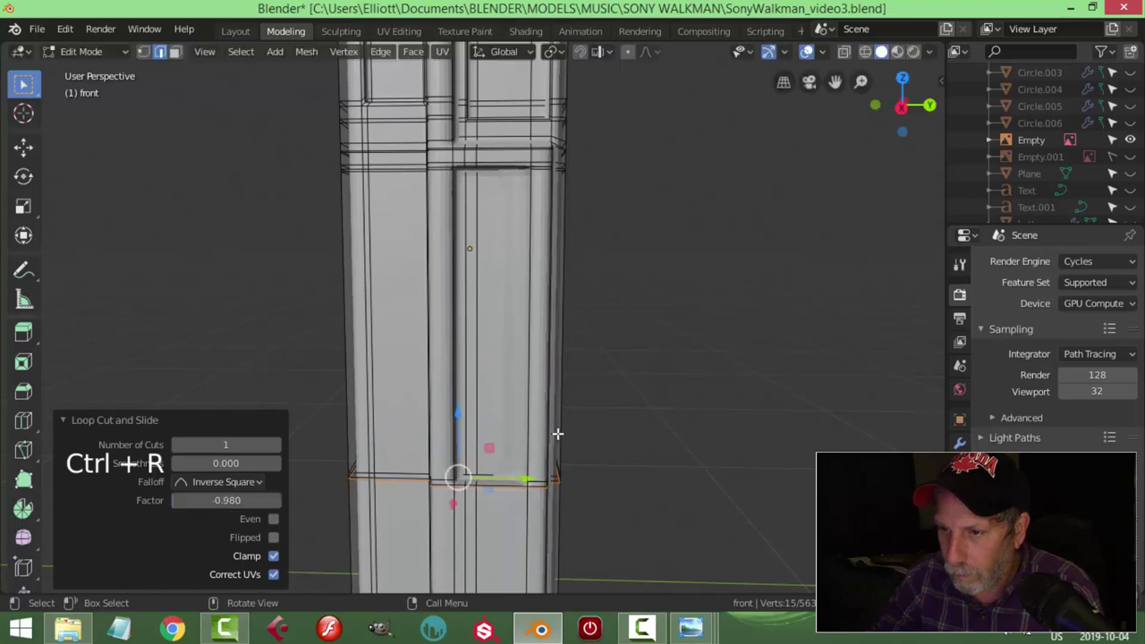
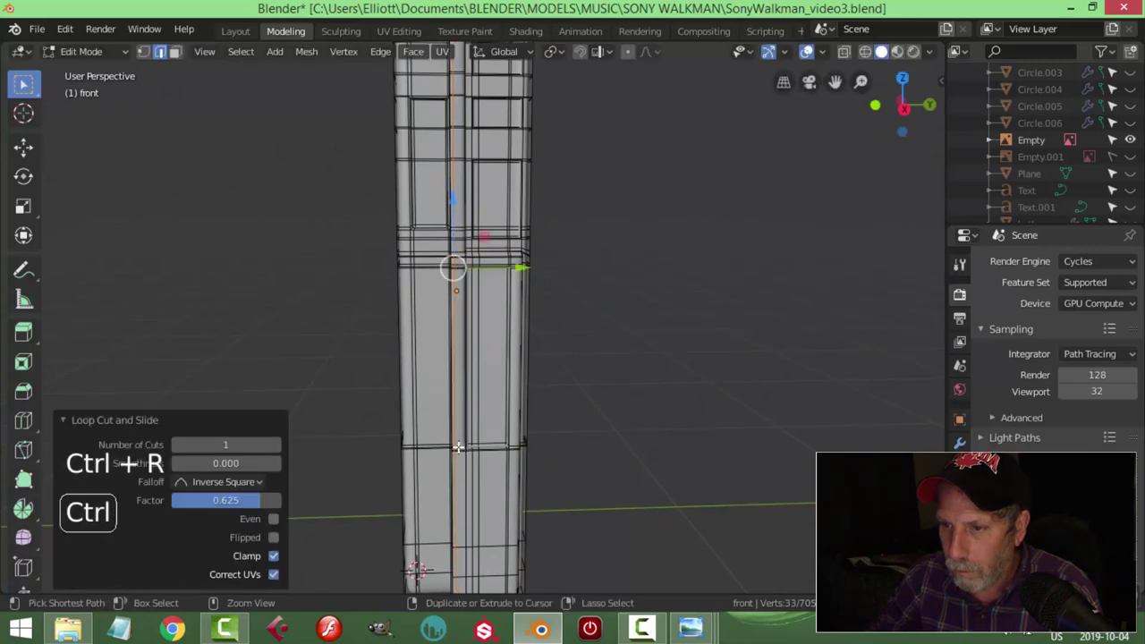
Step: Inspect the smoothed body and its recesses in Object Mode from several angles
key(Tab)
scroll(down, 3)
middle_click(565, 409)
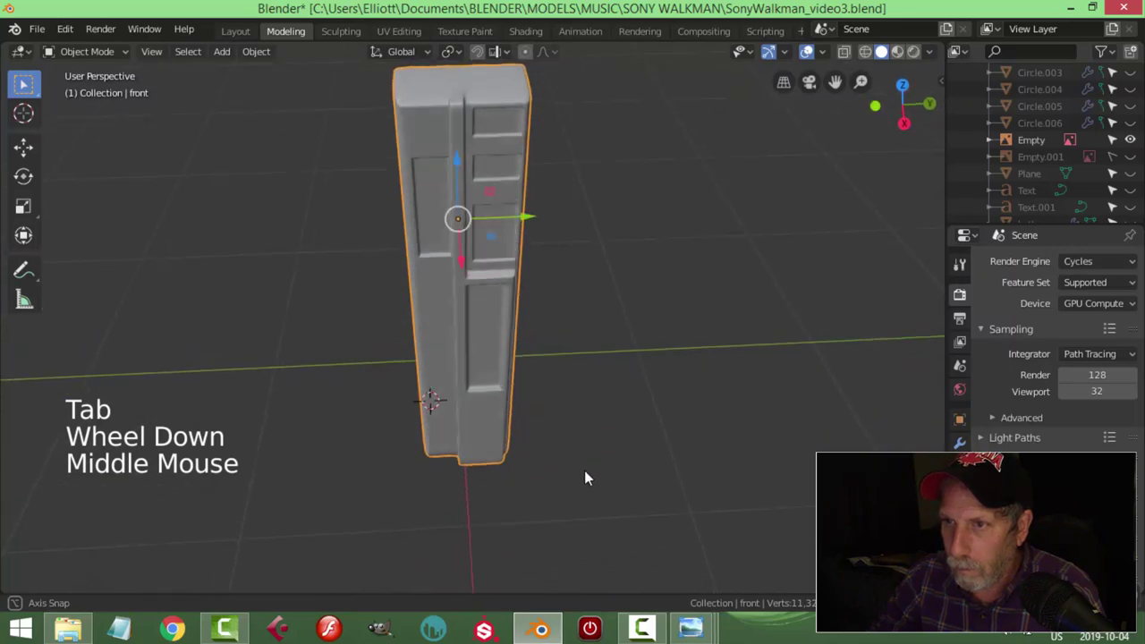
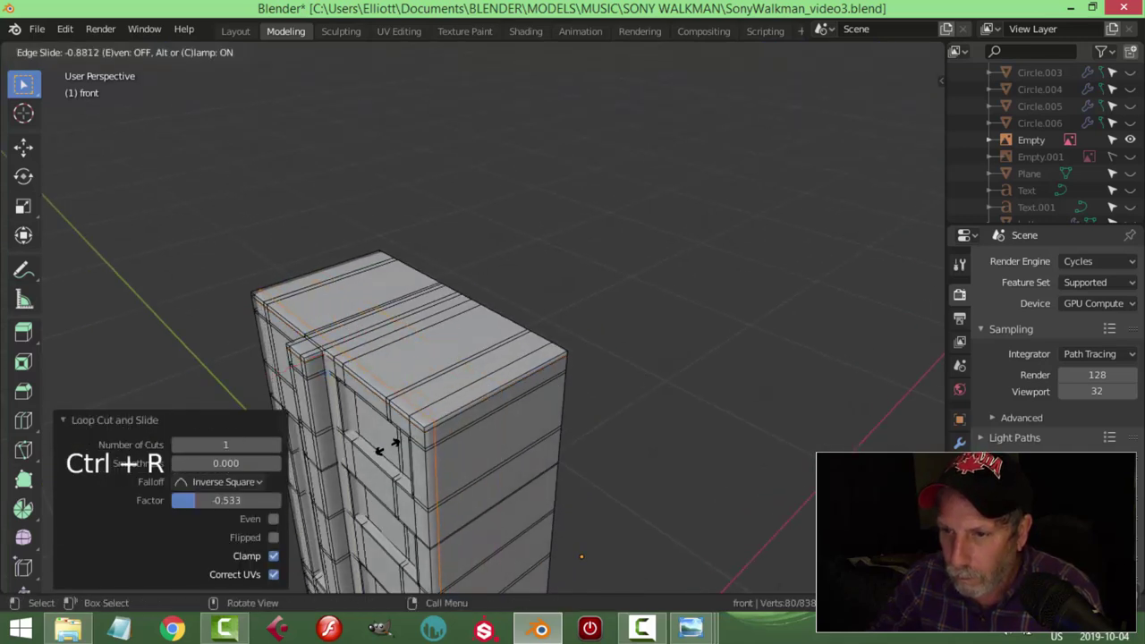
key(Tab)
scroll(down, 3)
middle_click(484, 416)
scroll(down, 3)
middle_click(526, 366)
middle_click(560, 349)
middle_click(560, 409)
middle_click(588, 399)
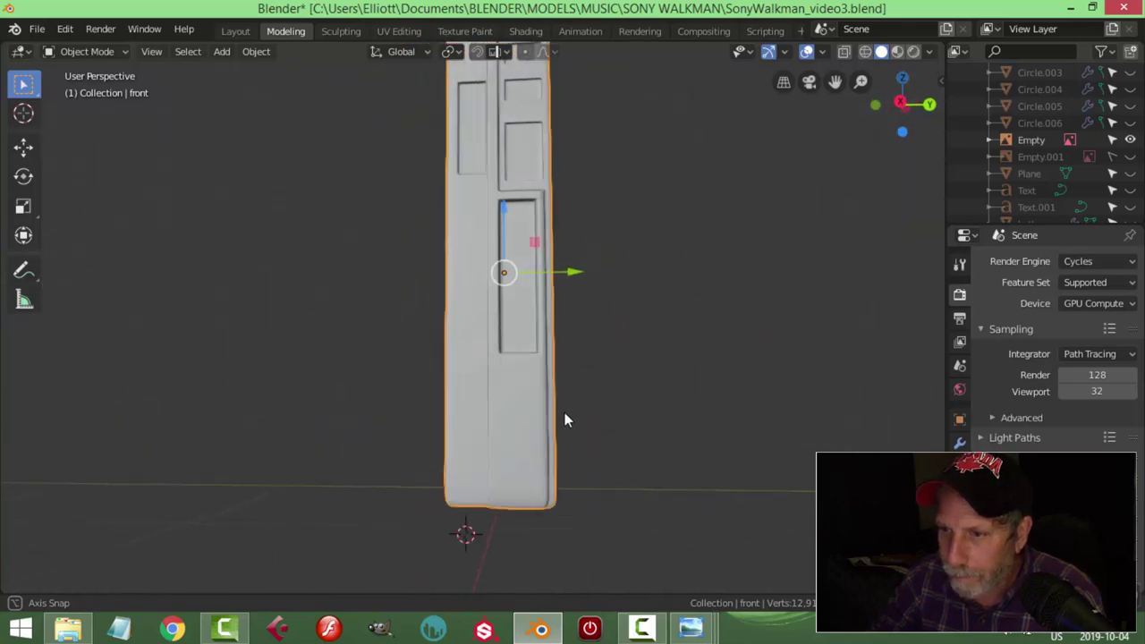
Step: Back in Edit Mode, insert another edge loop near the top of the body
key(Tab)
key(ctrl+r)
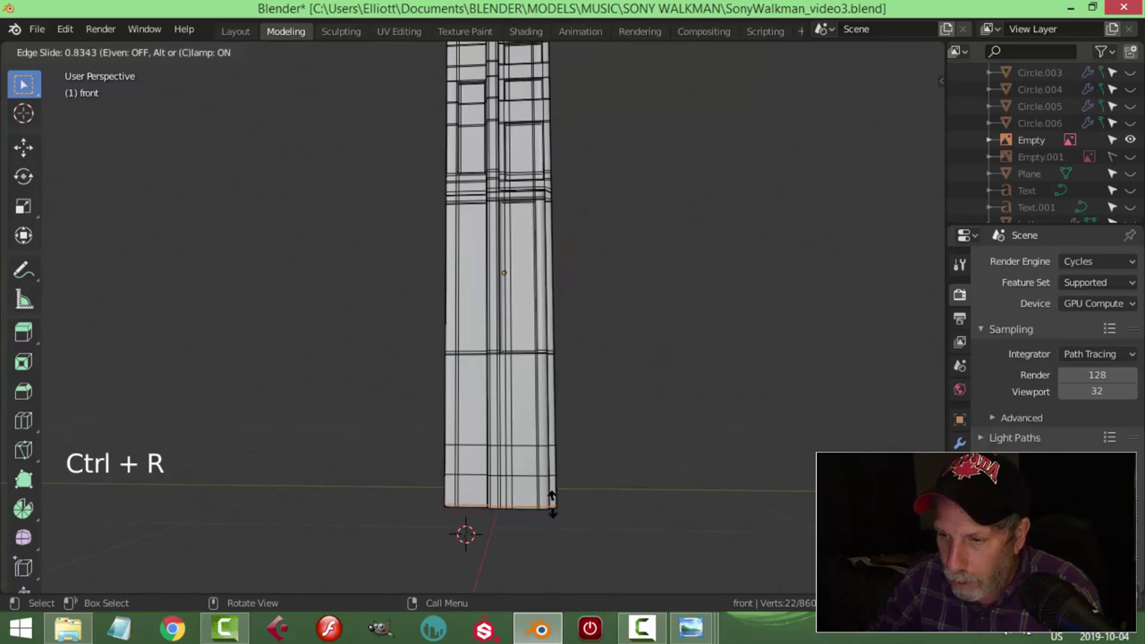
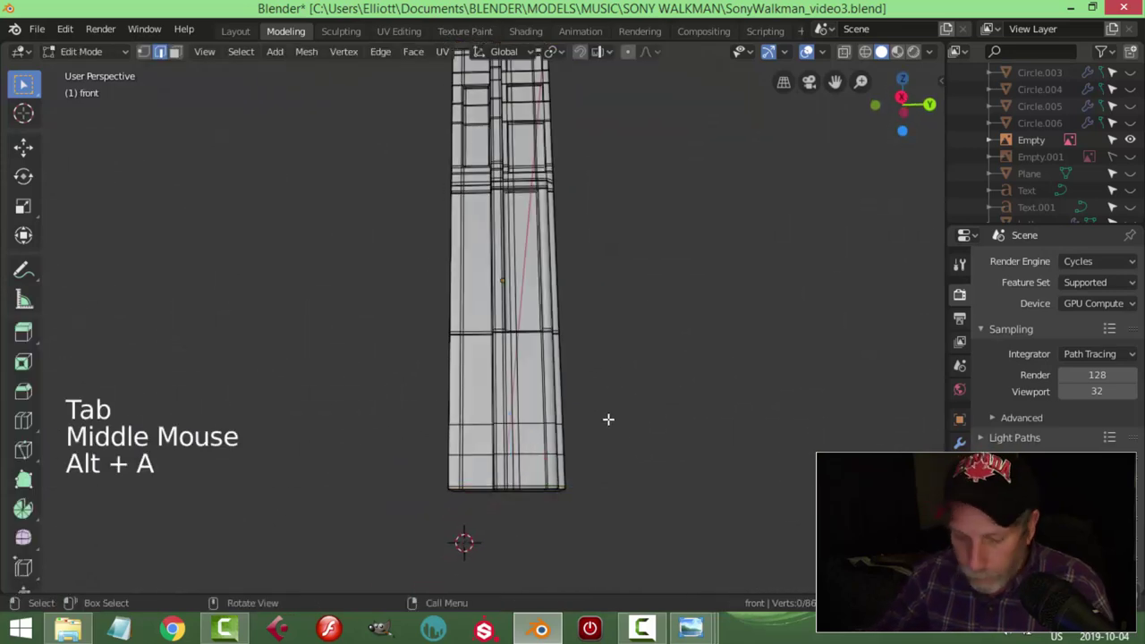
Step: Save the file and check the body's wireframe against the reference in side view
key(ctrl+s)
key(KP_3)
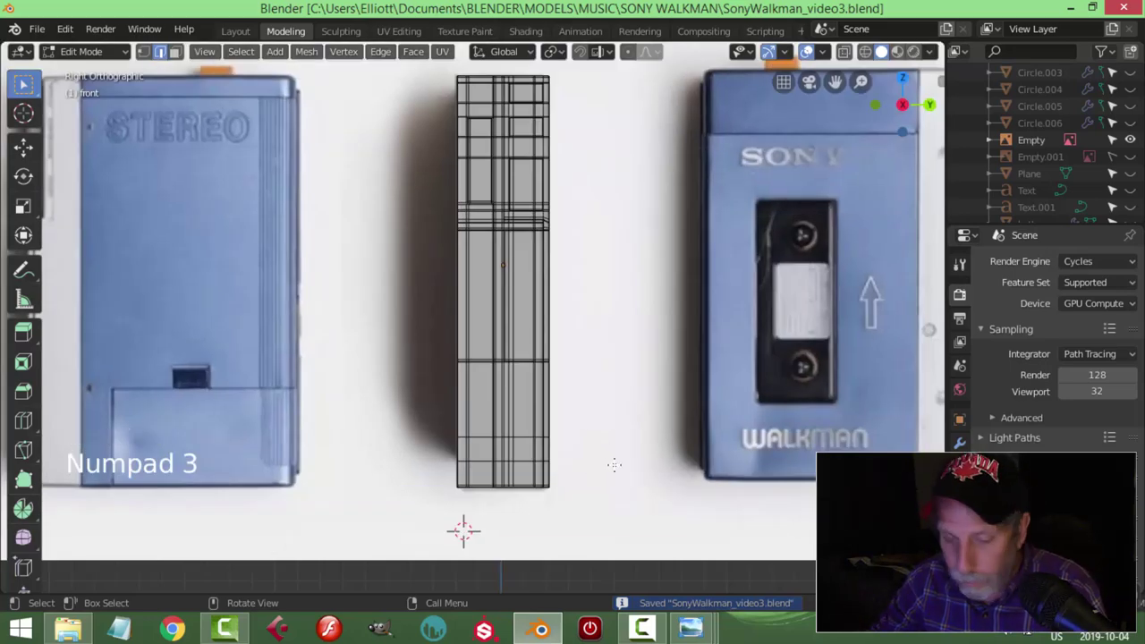
key(z)
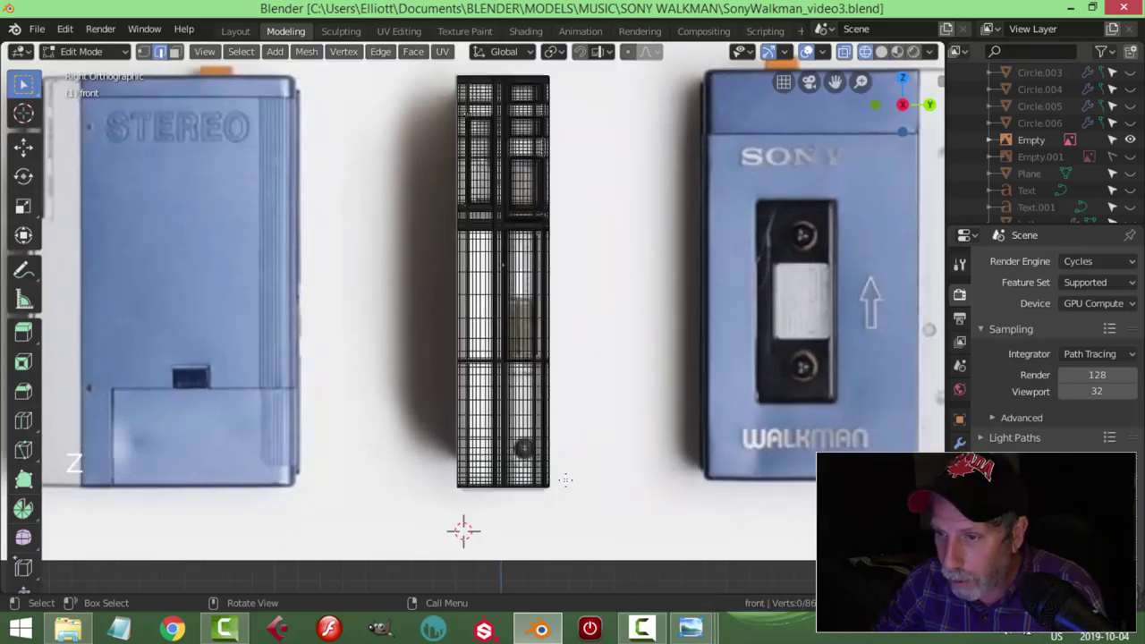
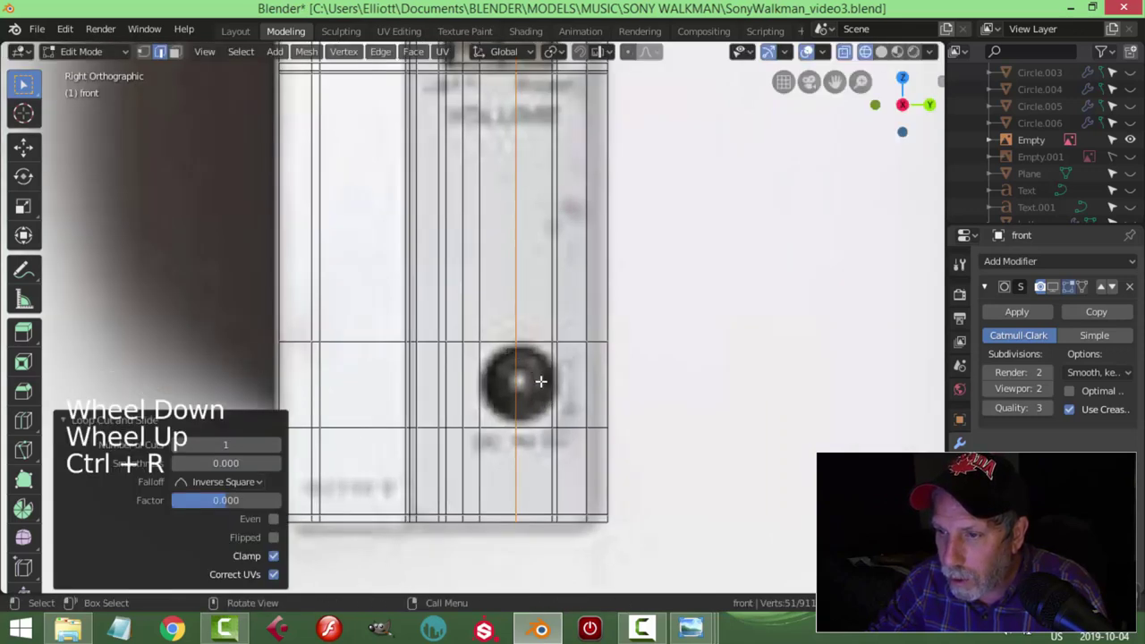
key(ctrl+r)
key(alt+a)
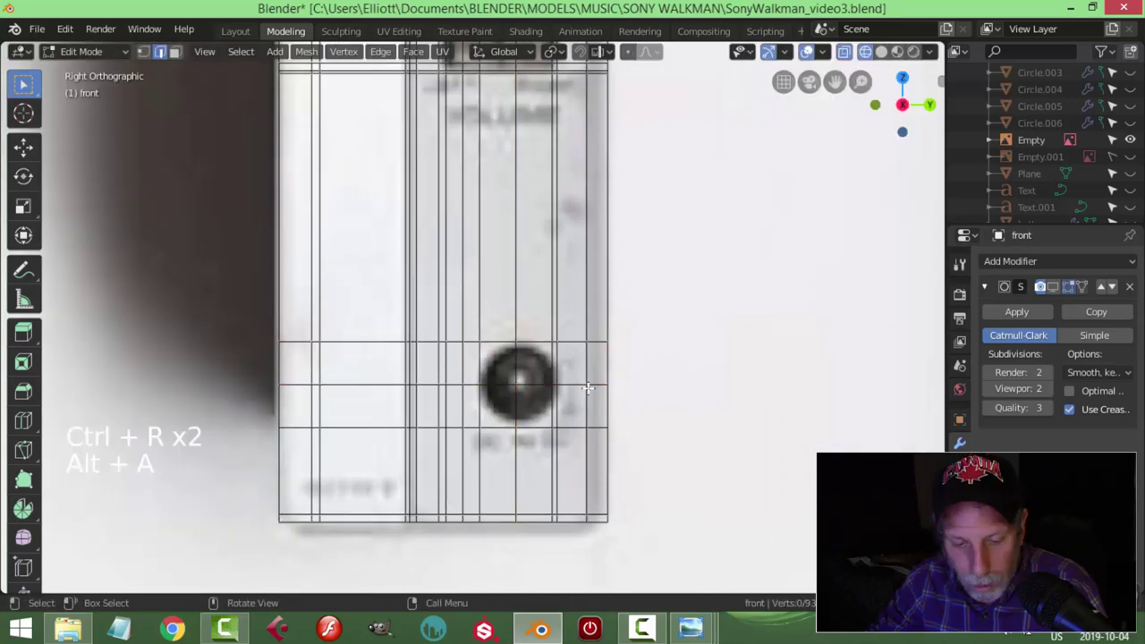
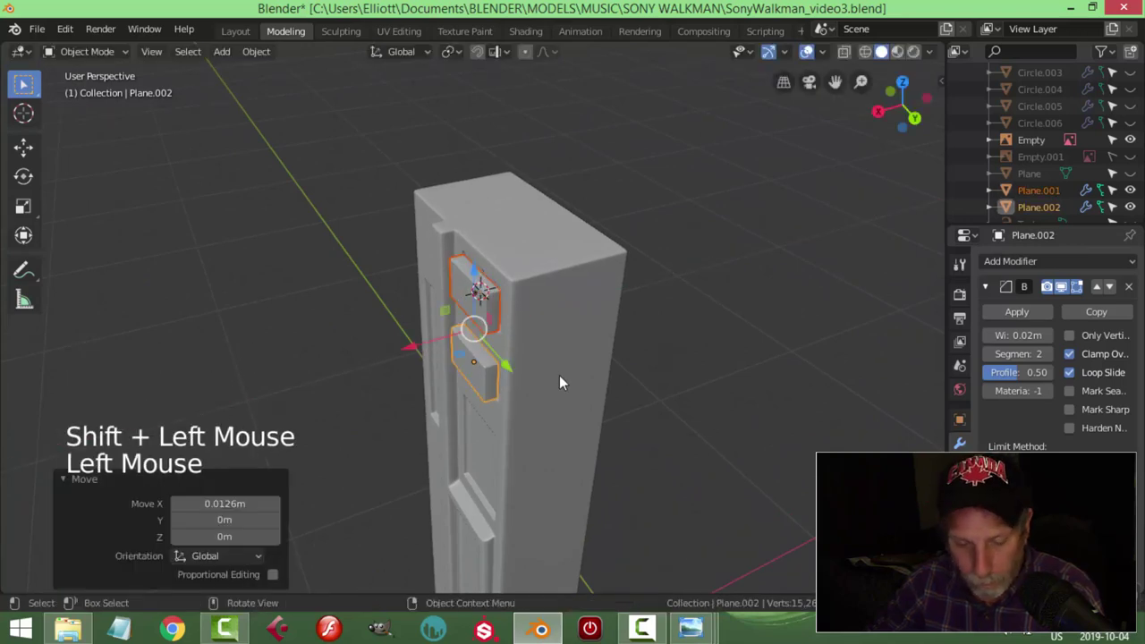
Step: Stretch the bevelled Plane.002 block wider along X in Edit Mode
key(Tab)
key(a)
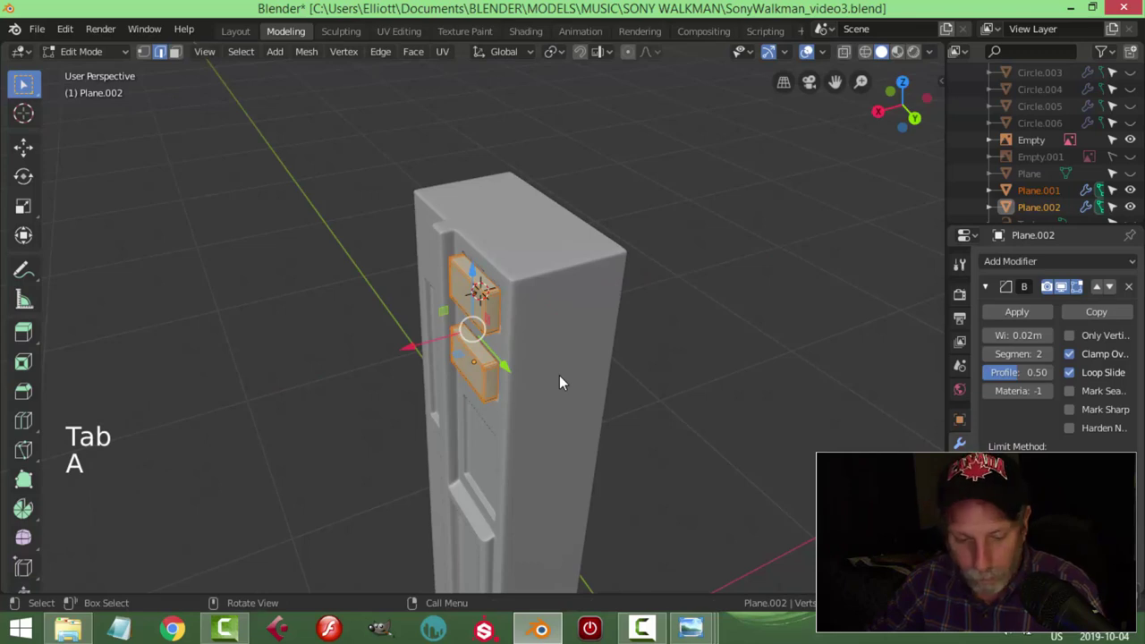
key(s)
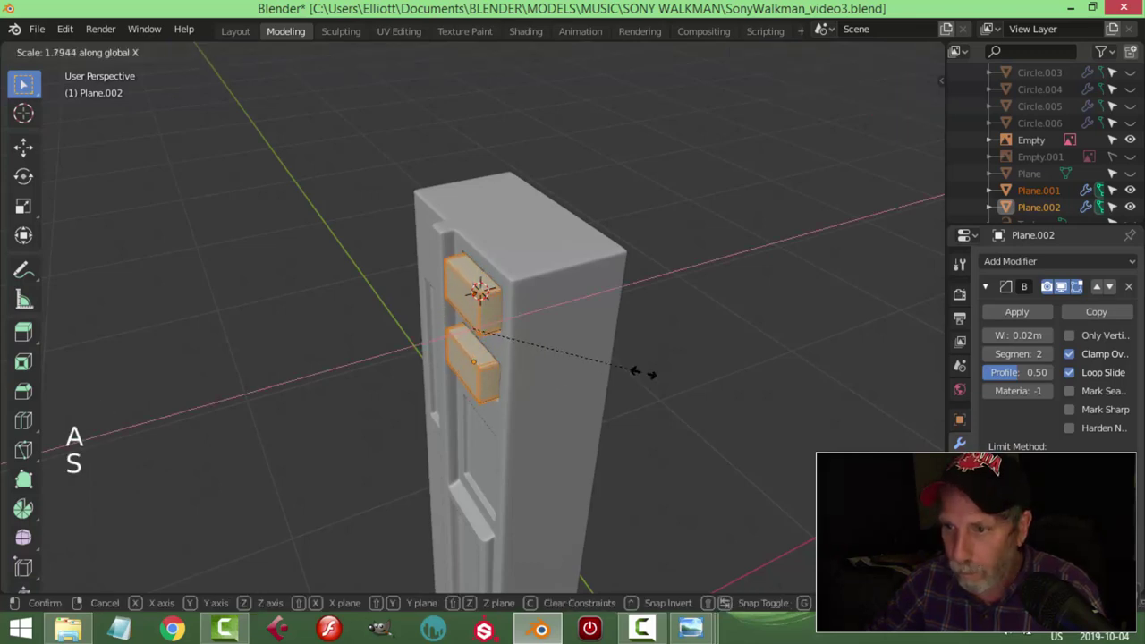
key(Tab)
key(alt+a)
Step: Review the close-up photo of the Walkman's side buttons, then return to Blender
middle_click(549, 345)
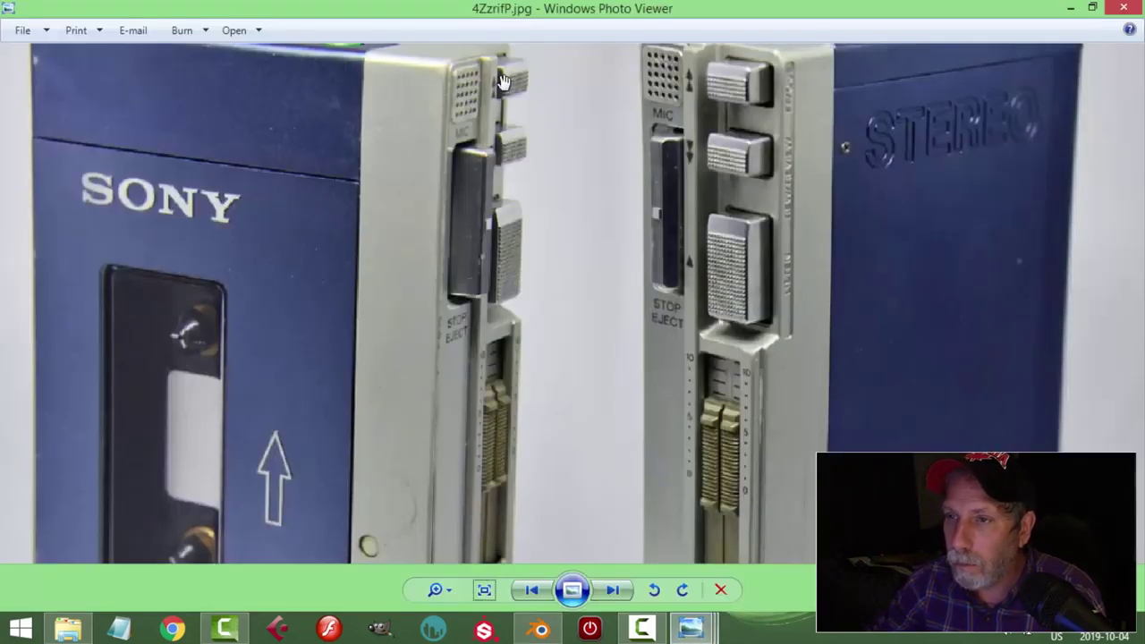
middle_click(566, 428)
scroll(down, 3)
middle_click(538, 412)
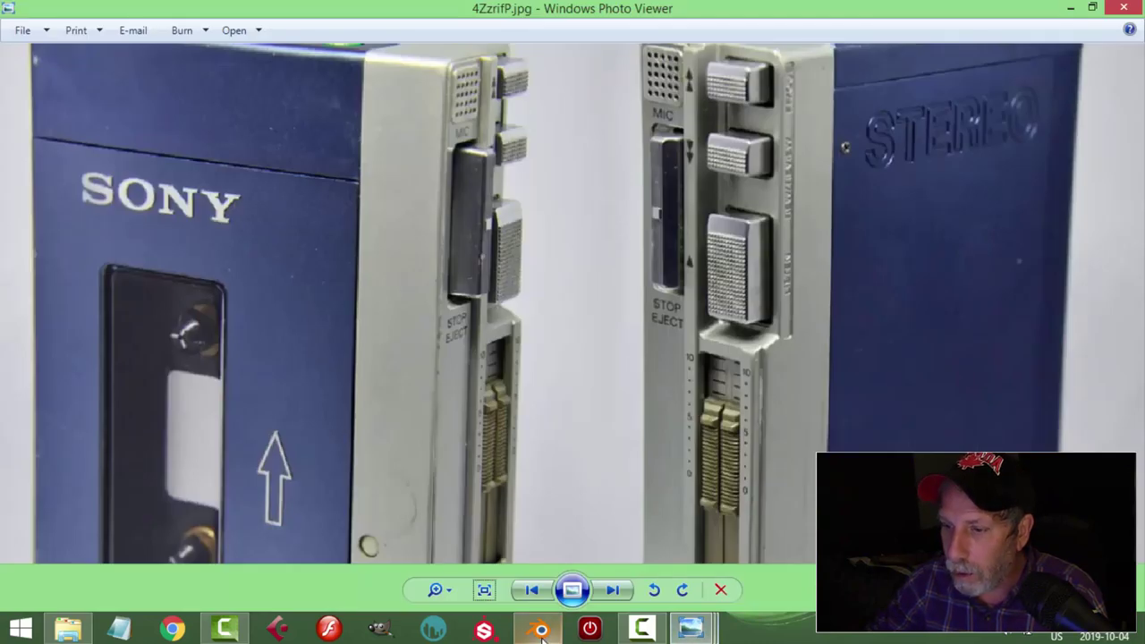
click(497, 358)
Step: Duplicate the plane into the top button and flip its face normals in side view
middle_click(539, 457)
key(shift+d)
click(481, 285)
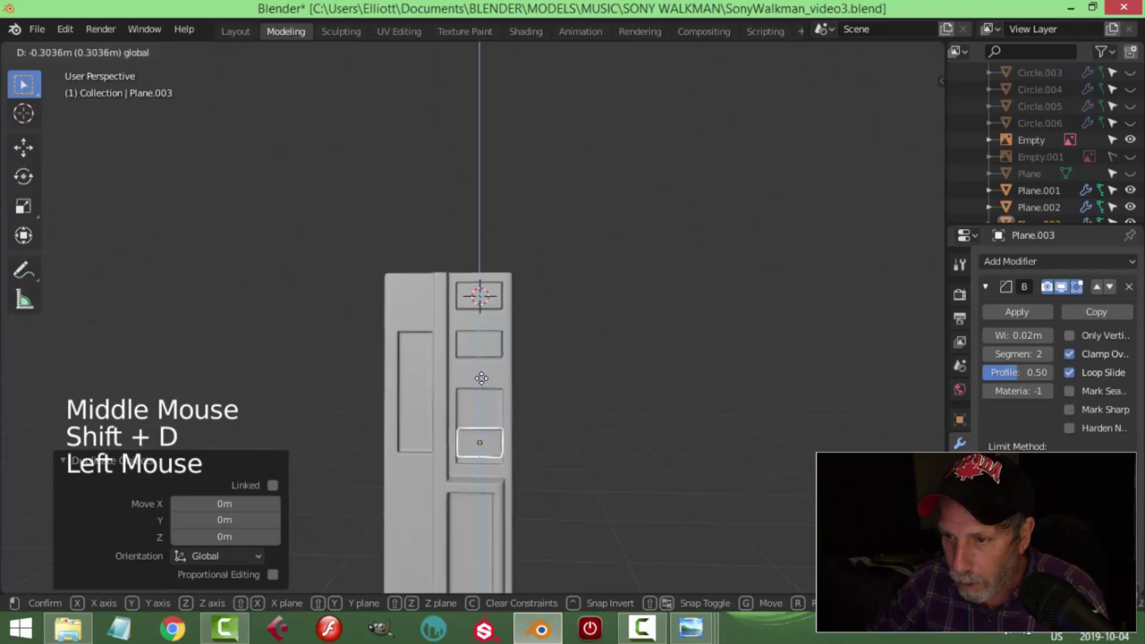
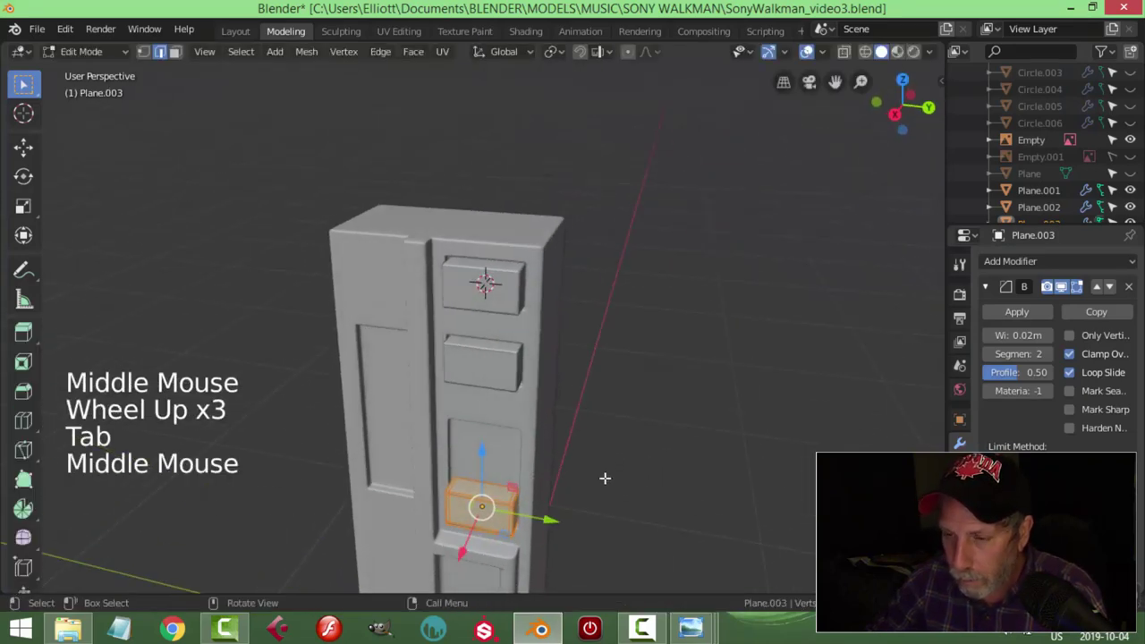
key(KP_3)
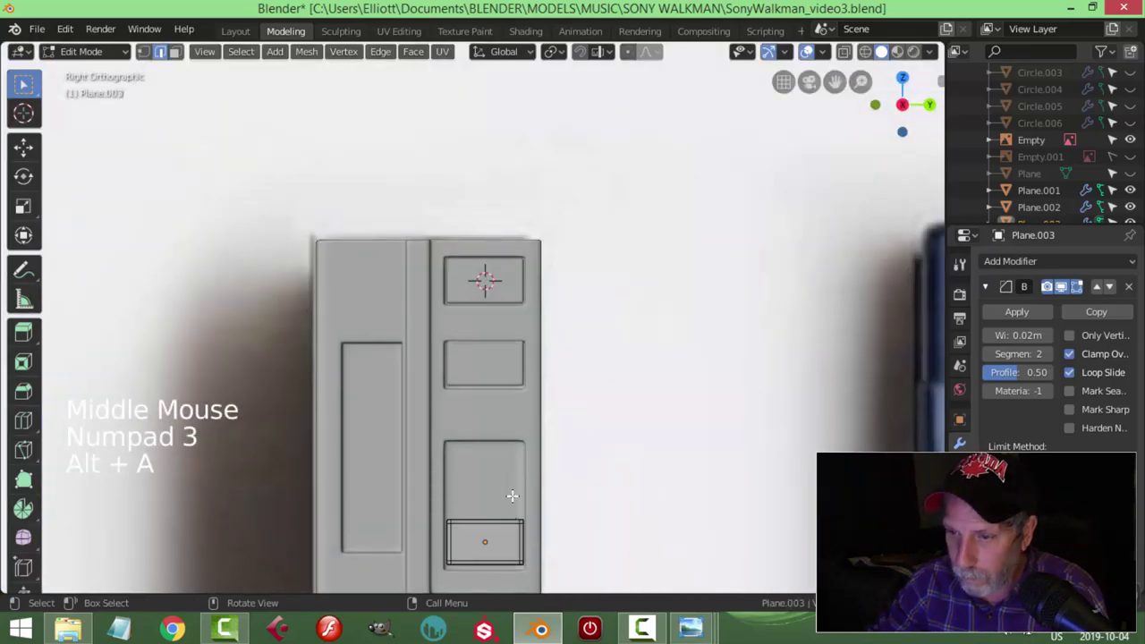
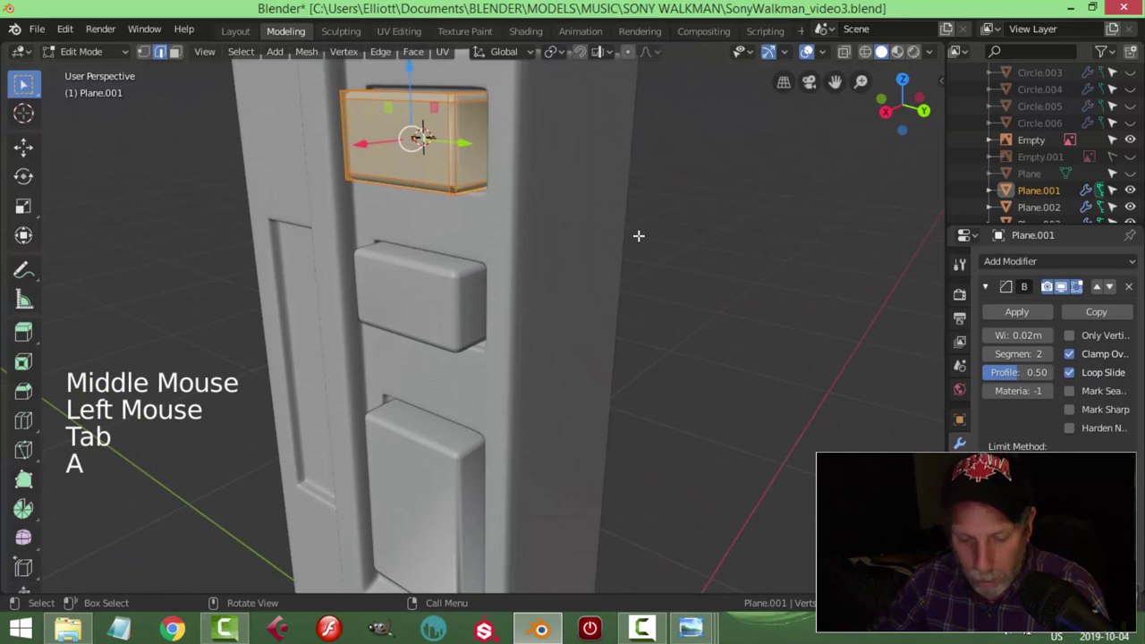
key(alt+n)
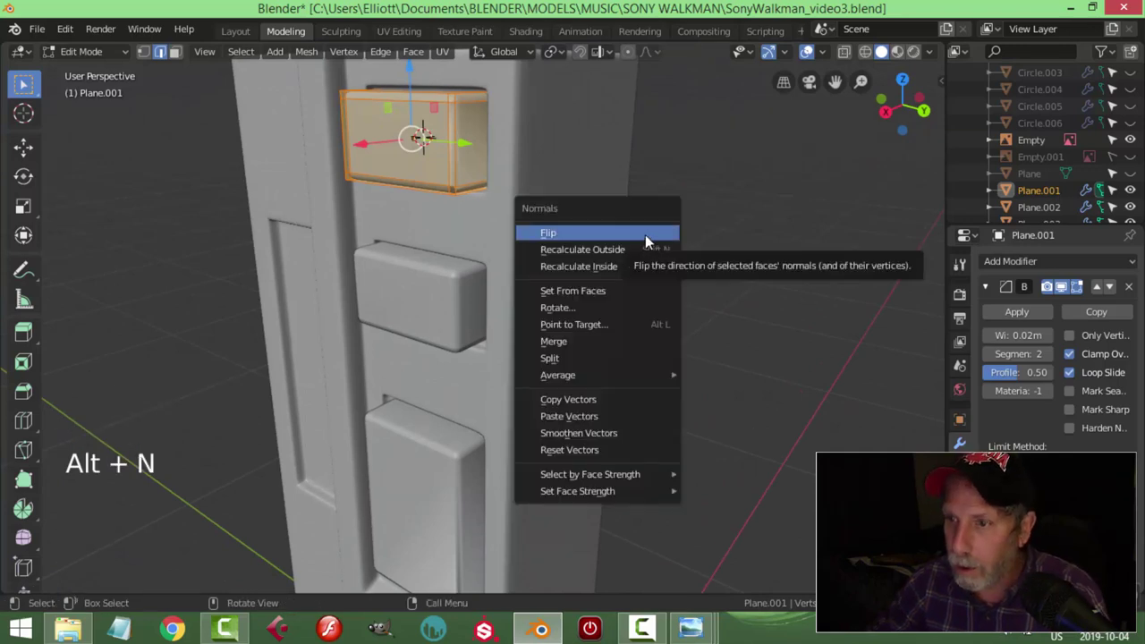
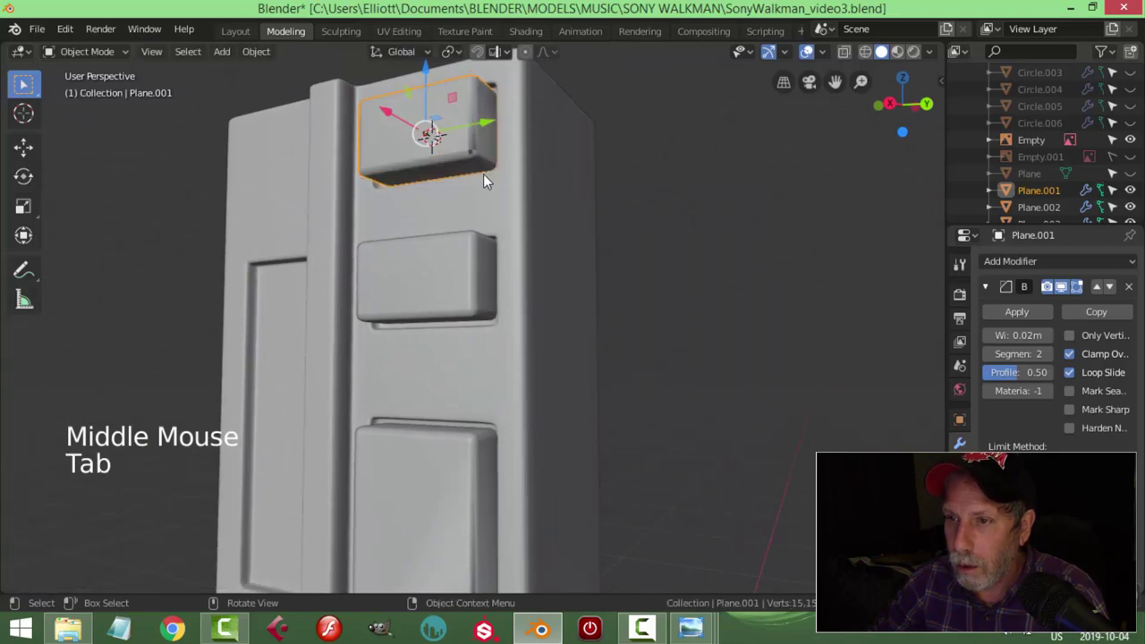
click(454, 158)
Step: Move the button into its recess near the top of the body and check it from around the model
middle_click(563, 172)
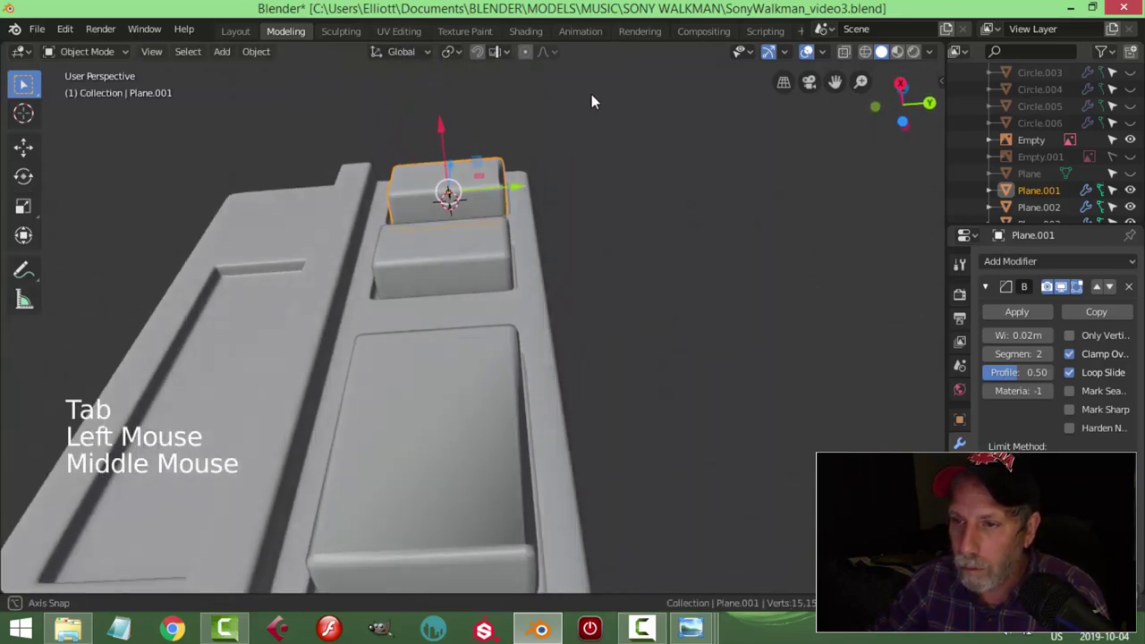
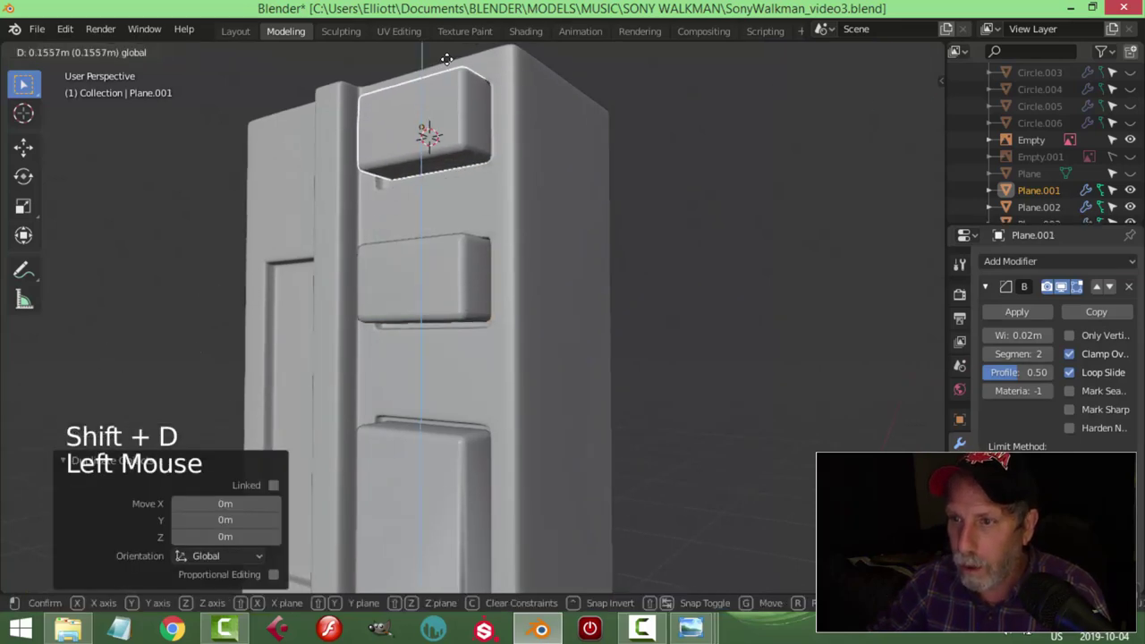
key(alt+a)
middle_click(565, 169)
scroll(down, 3)
middle_click(493, 414)
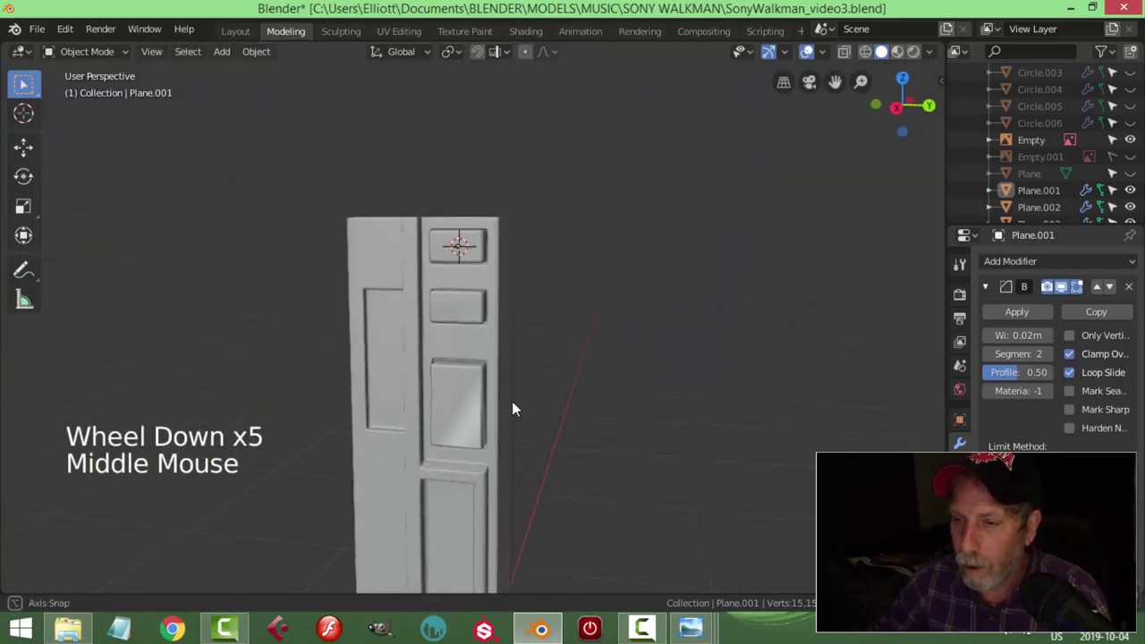
scroll(up, 3)
middle_click(564, 453)
middle_click(560, 387)
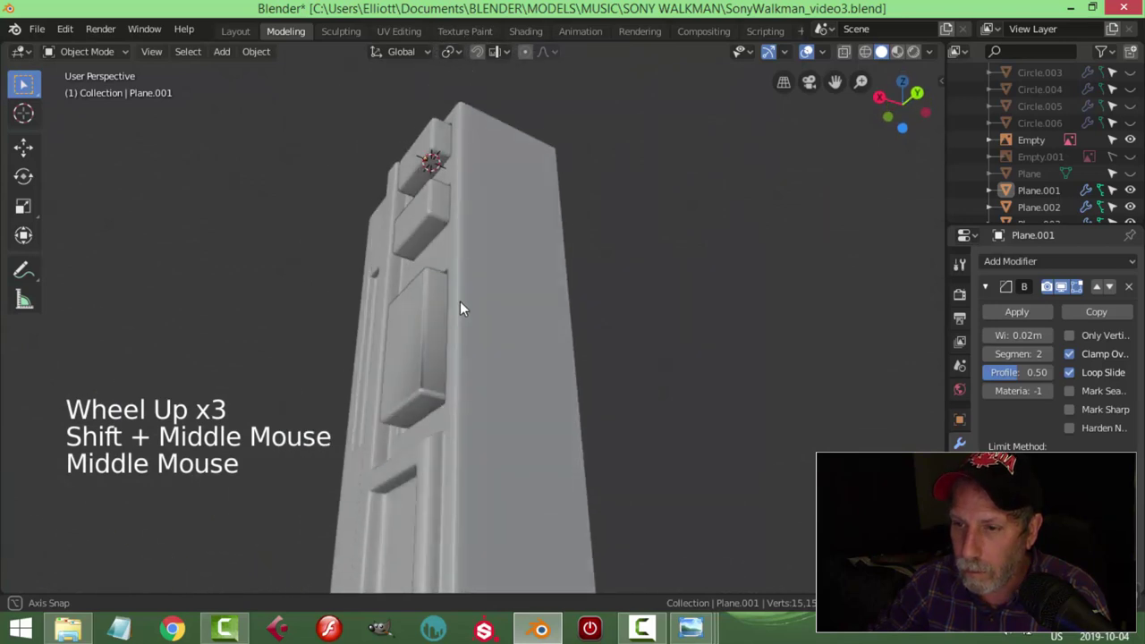
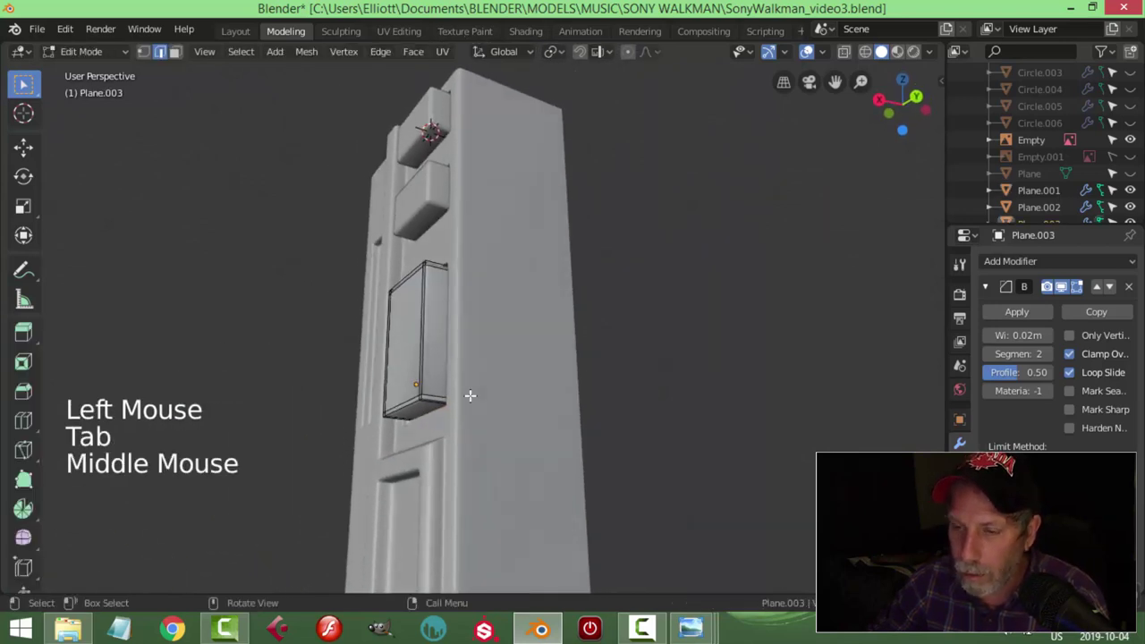
Step: Slide an edge of the lower button Plane.003 and nudge its vertices to fit the recess
scroll(up, 3)
key(ctrl+r)
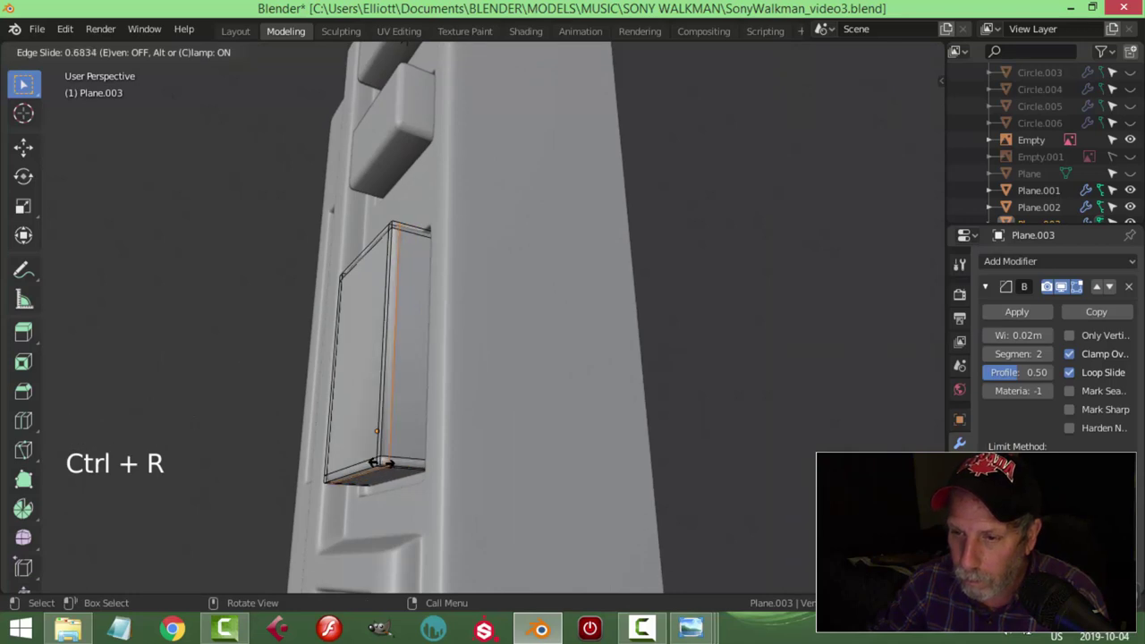
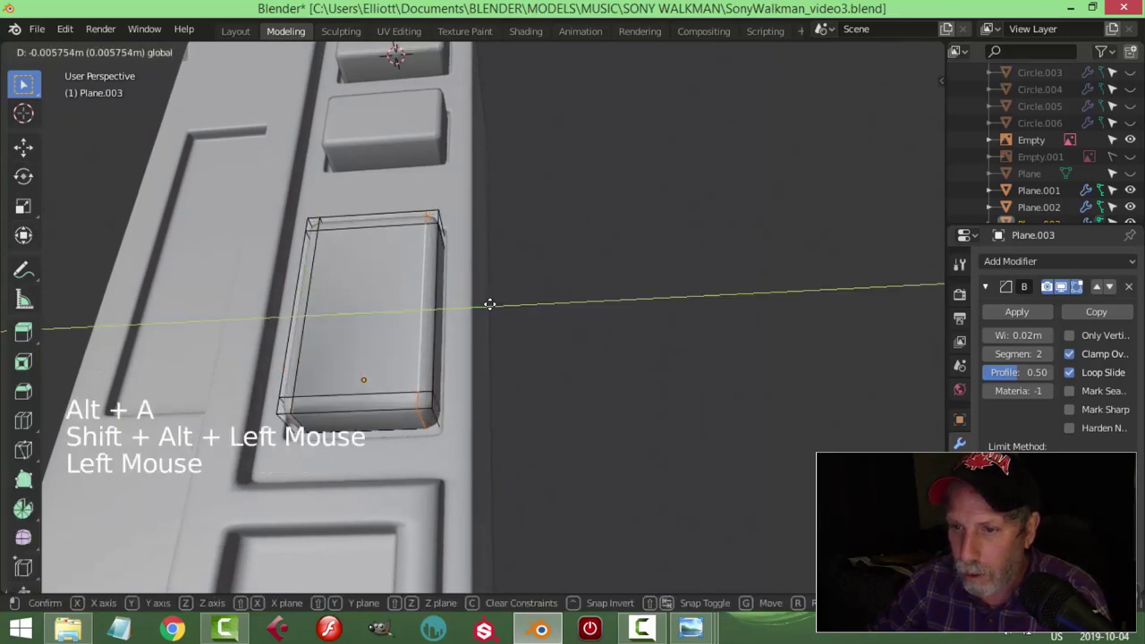
key(Tab)
scroll(down, 3)
key(alt+a)
middle_click(539, 339)
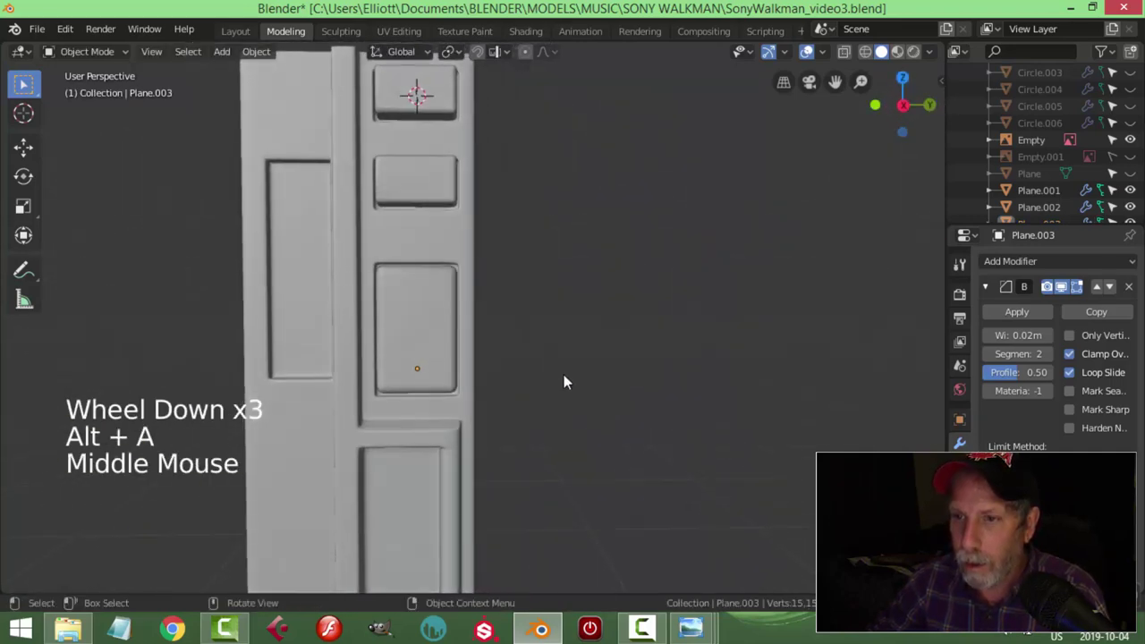
scroll(down, 3)
middle_click(543, 373)
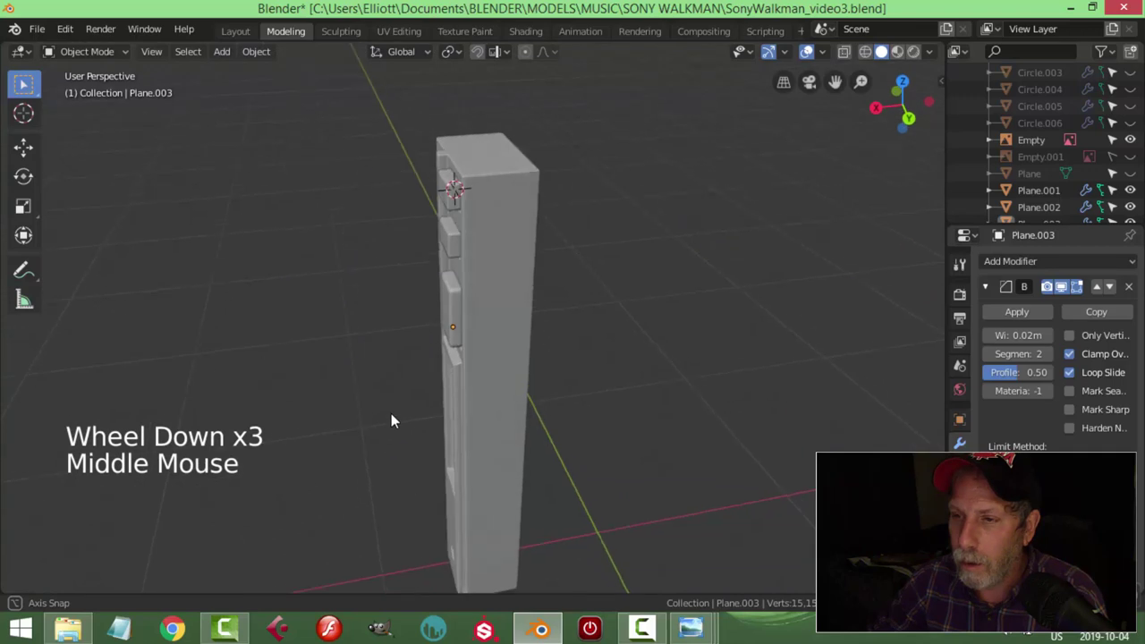
scroll(up, 3)
middle_click(521, 338)
scroll(down, 3)
middle_click(564, 316)
middle_click(533, 371)
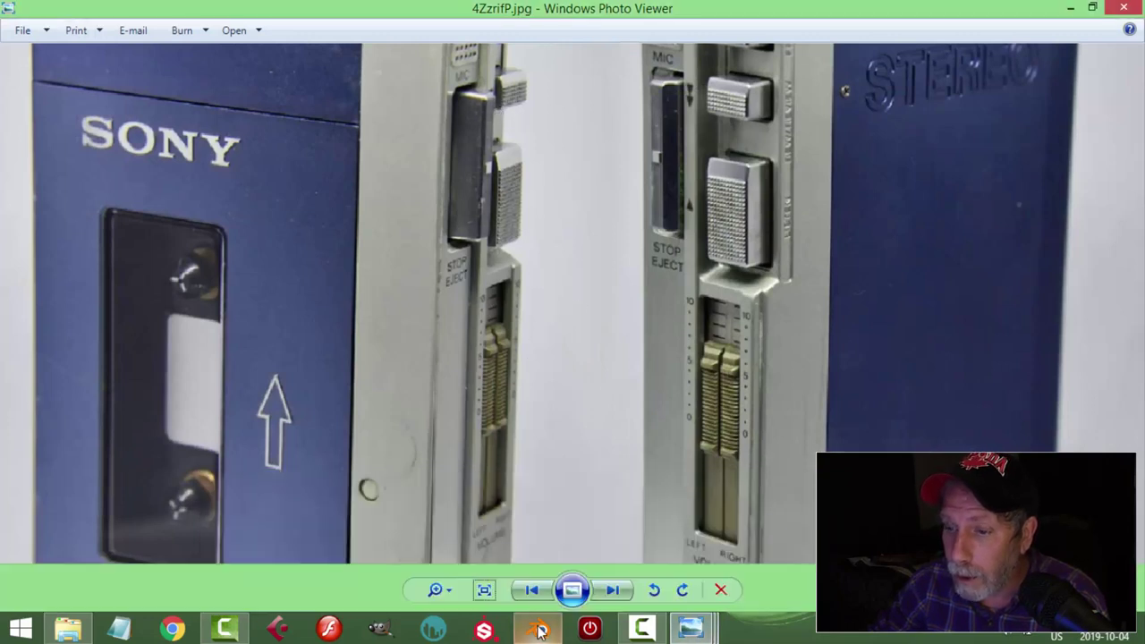
middle_click(508, 262)
click(479, 238)
key(KP_3)
scroll(up, 3)
Step: Duplicate the lower button into the side groove and stretch it into a tall narrow block
middle_click(630, 316)
key(shift+d)
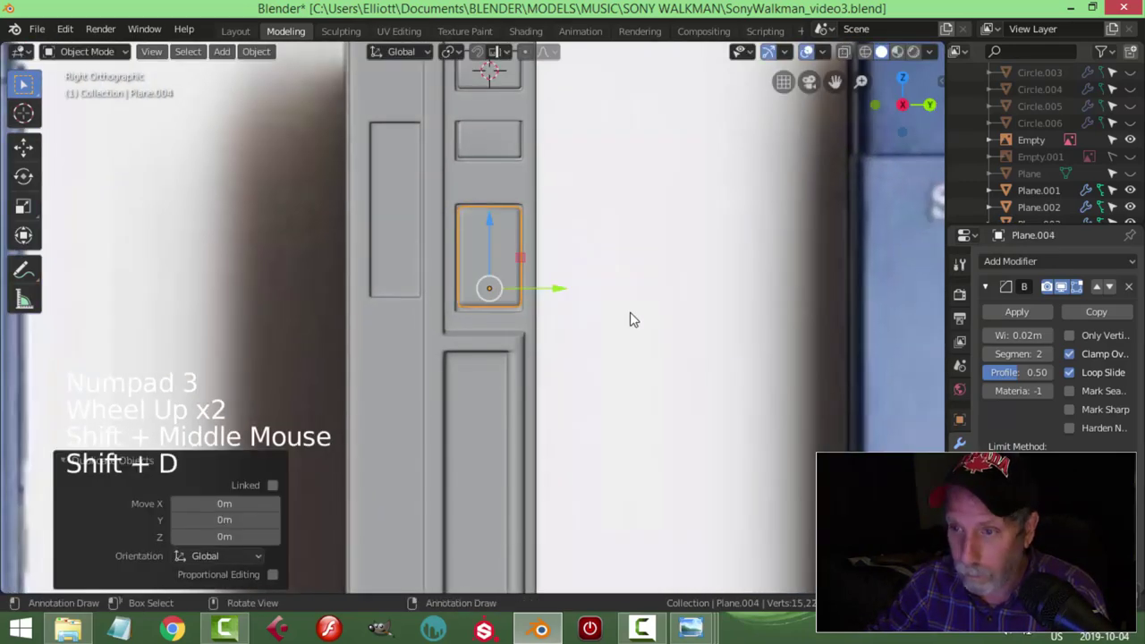
key(g)
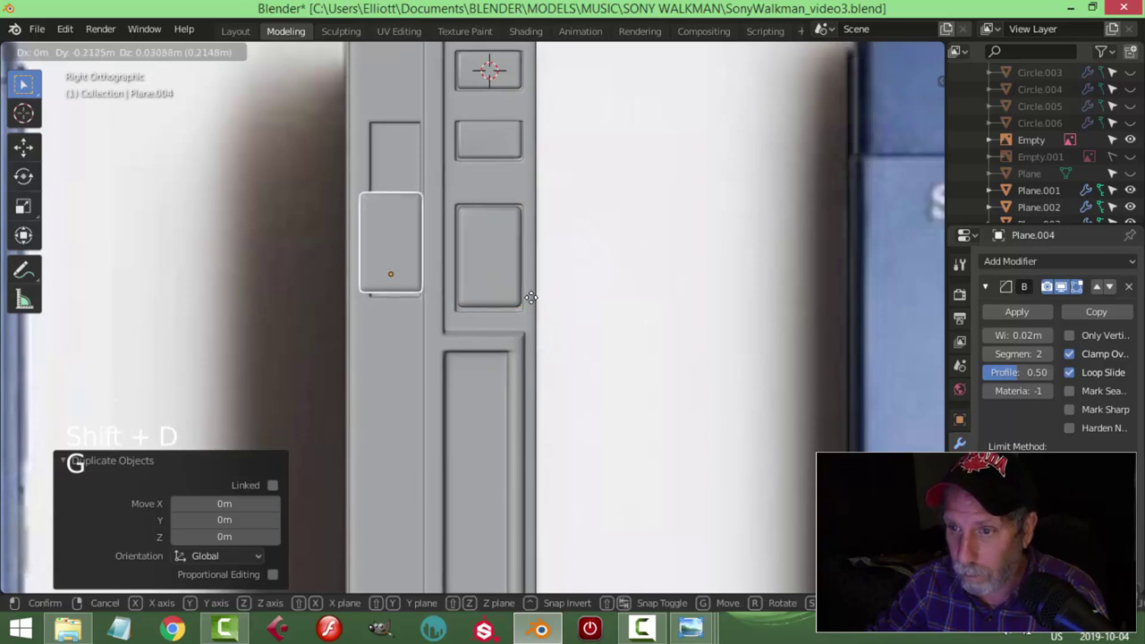
key(Tab)
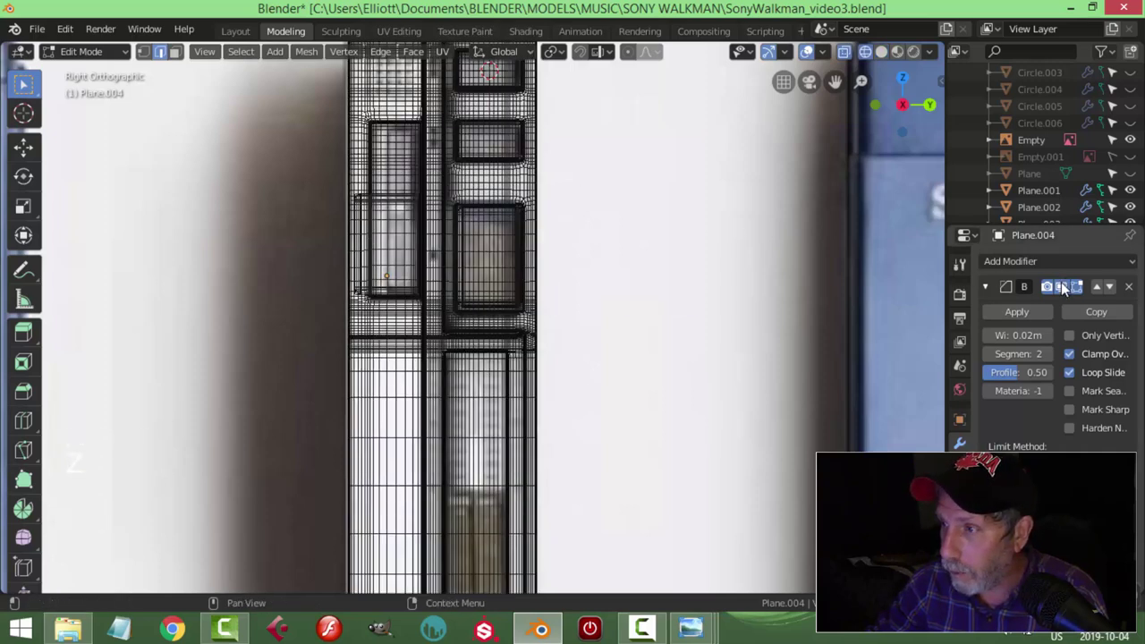
click(1069, 286)
click(1069, 286)
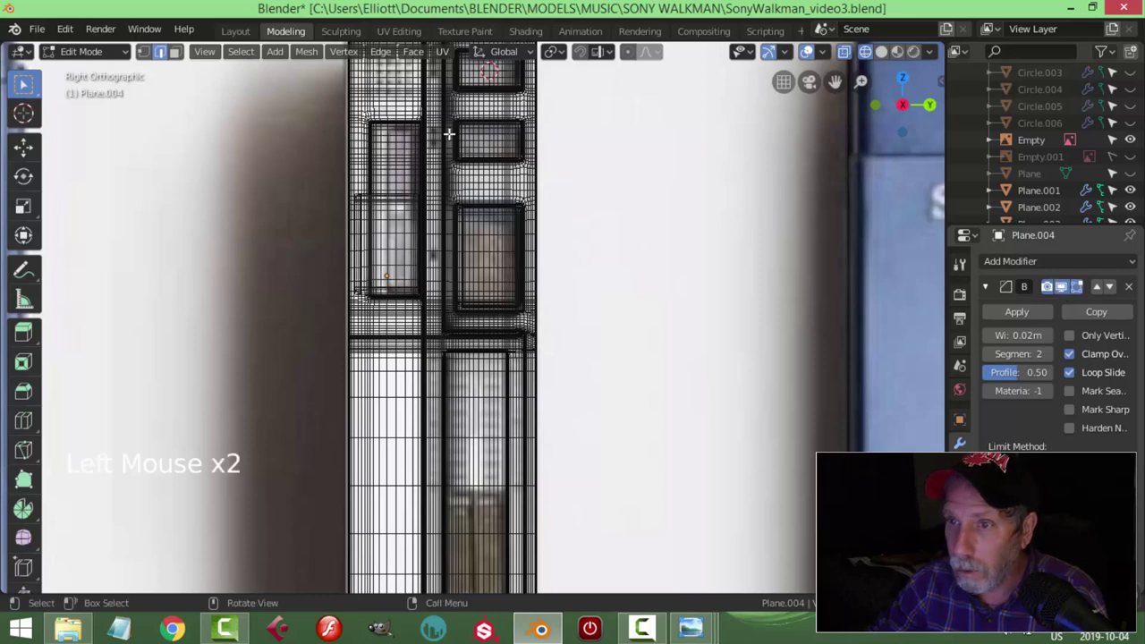
key(Tab)
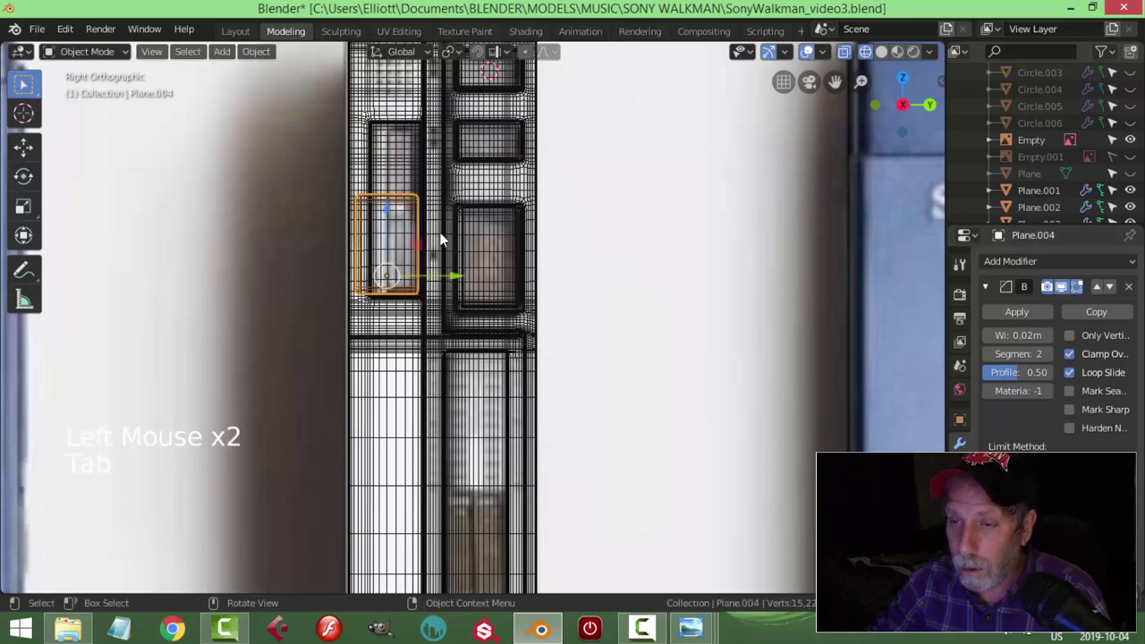
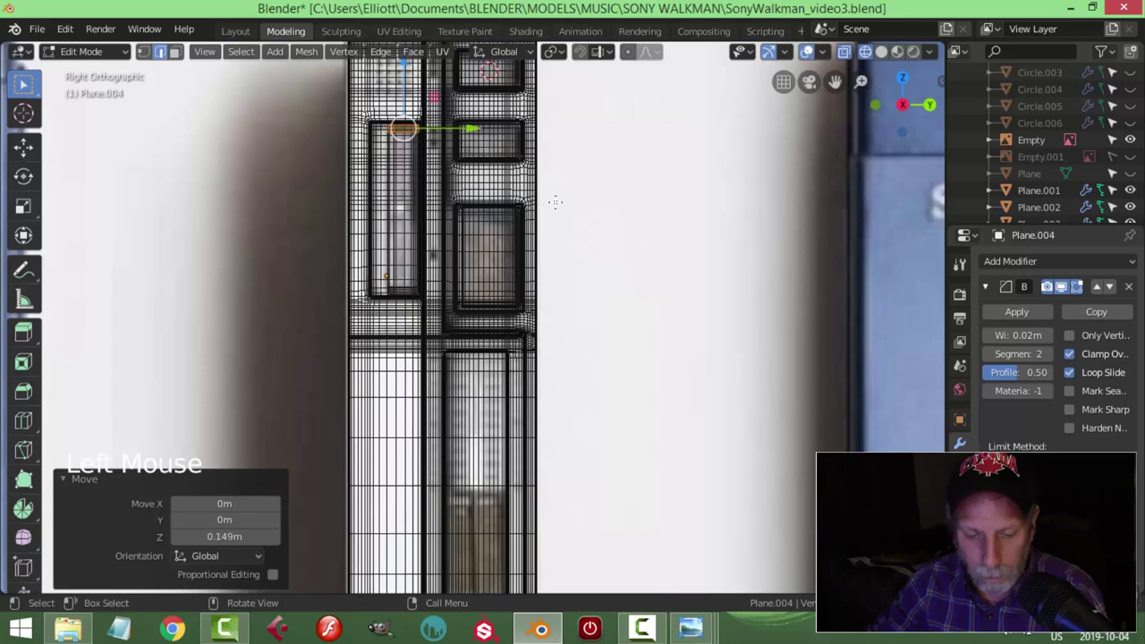
Step: Change the viewport shading and inspect the new Plane.004 block among the buttons
key(alt+a)
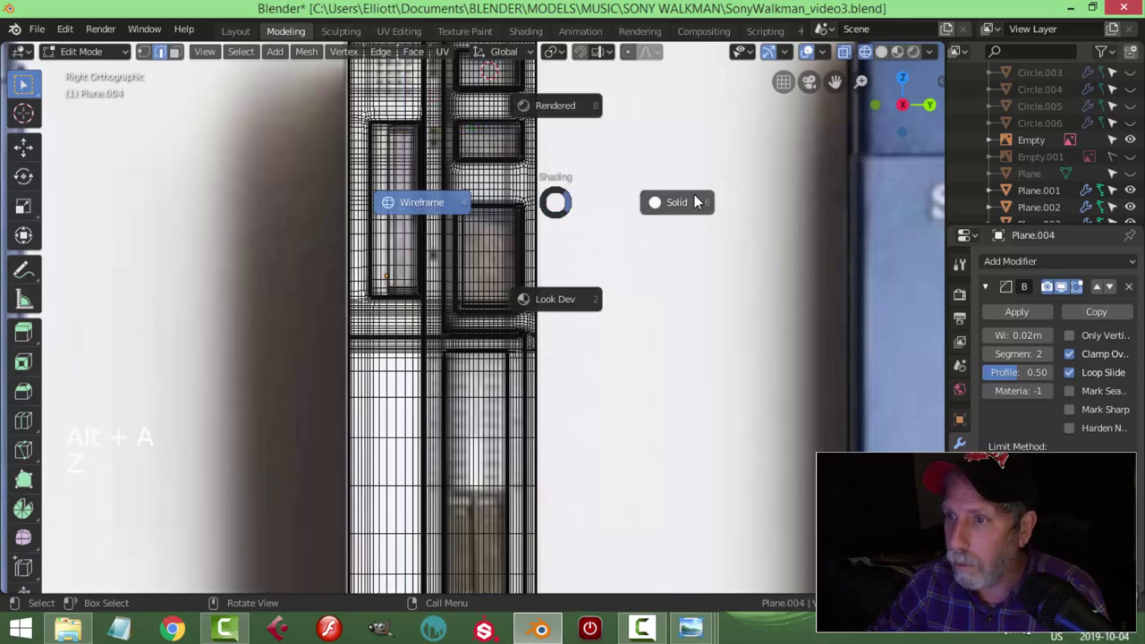
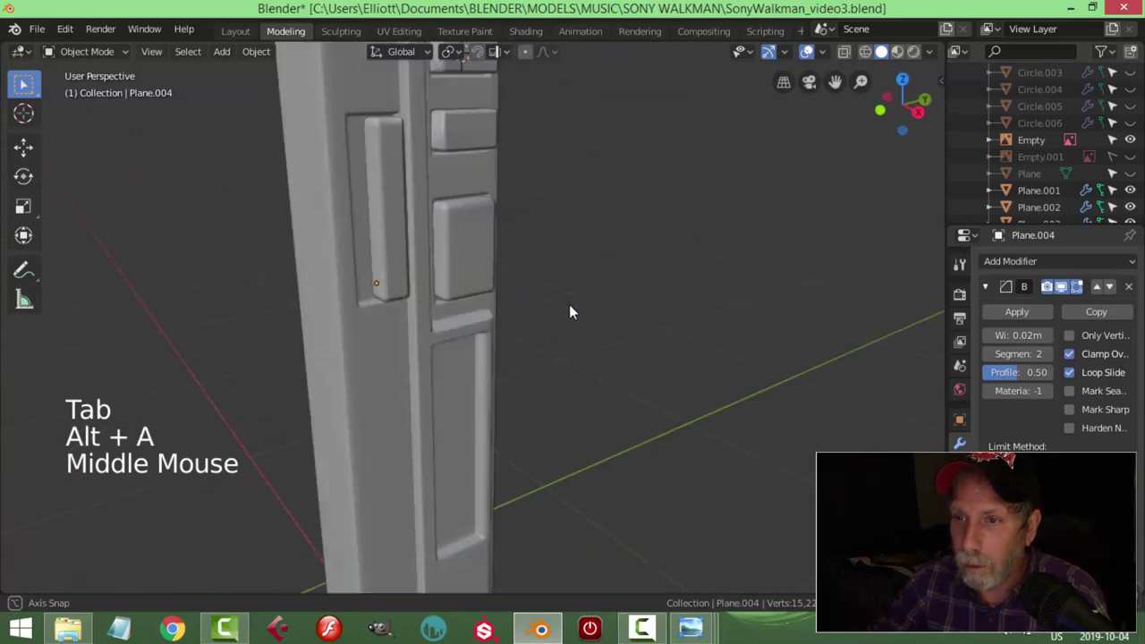
scroll(down, 3)
middle_click(444, 329)
scroll(up, 3)
middle_click(501, 333)
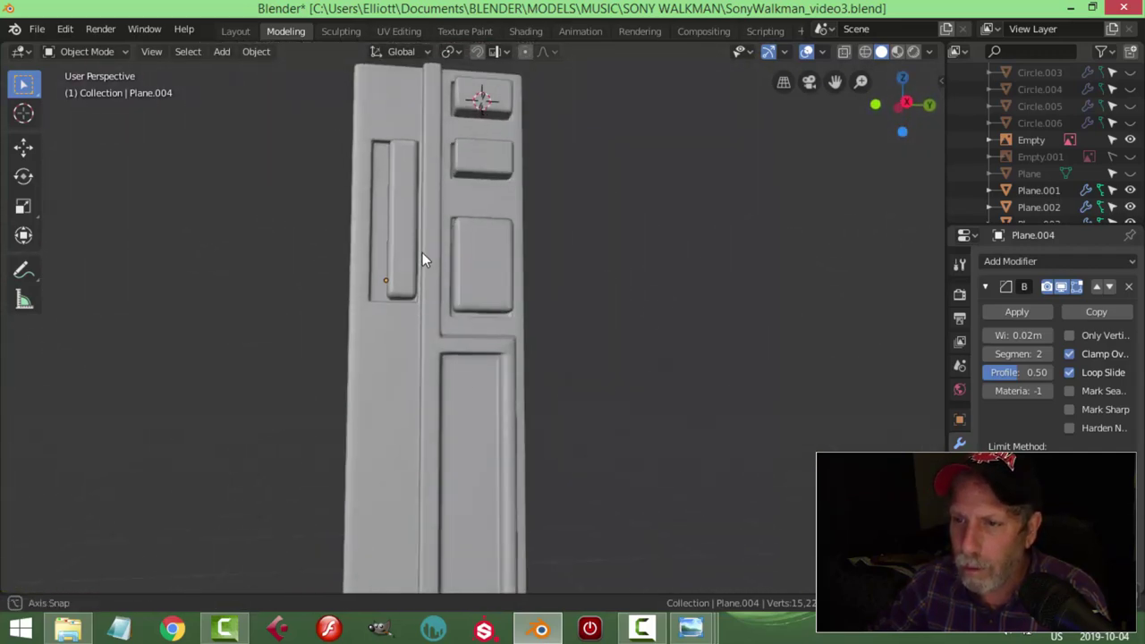
scroll(down, 3)
middle_click(510, 327)
scroll(up, 3)
scroll(up, 3)
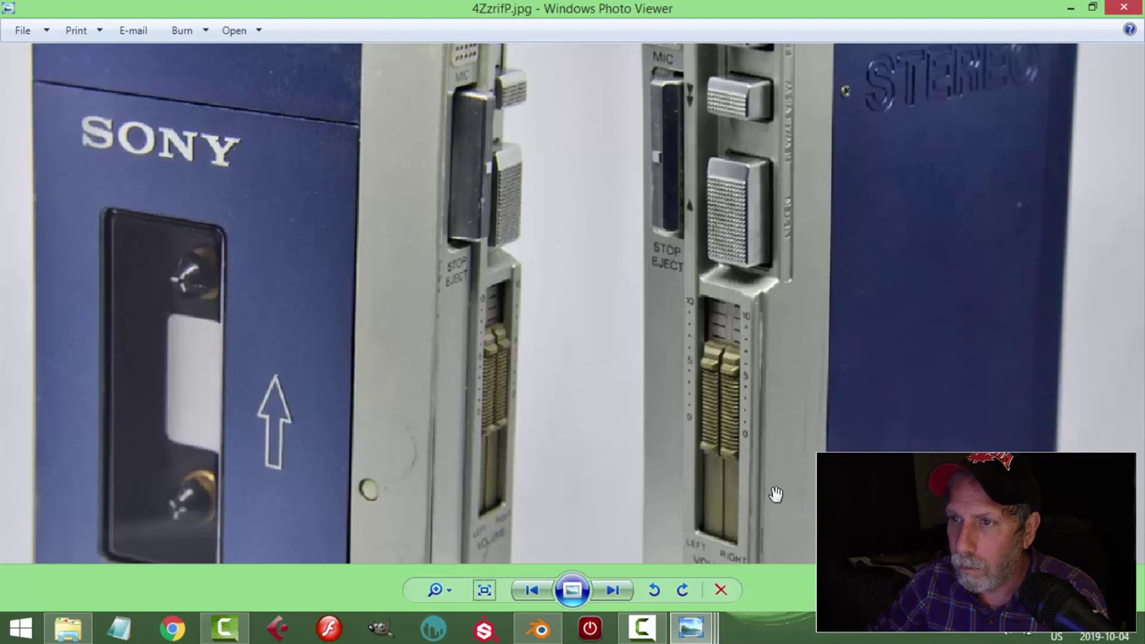
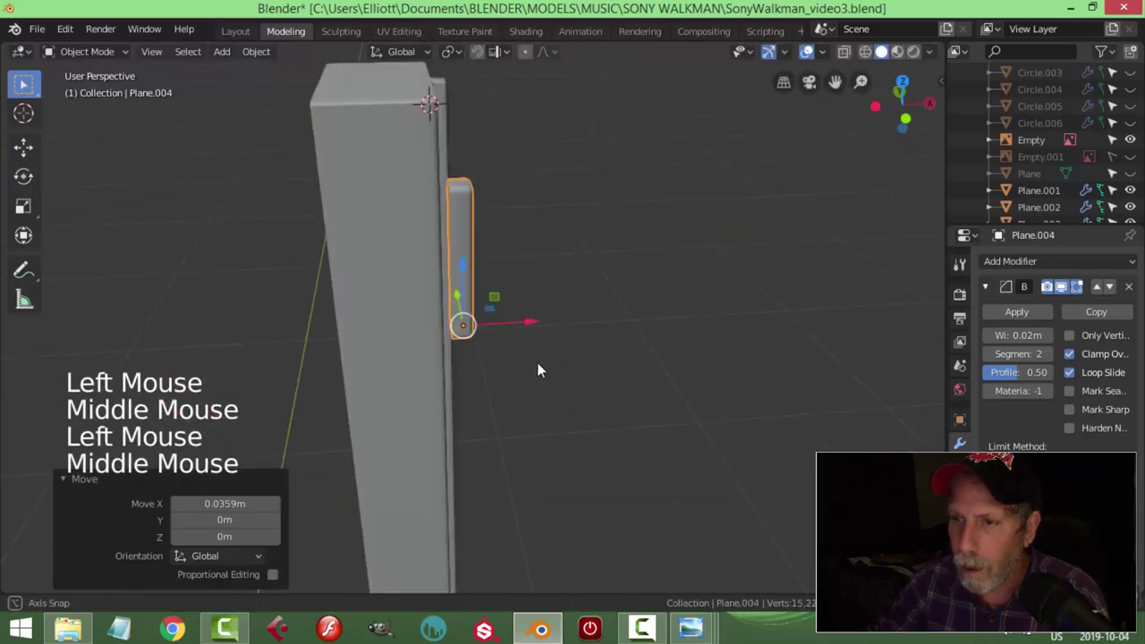
Step: Move the tall Plane.004 piece into place against the side of the body
key(Tab)
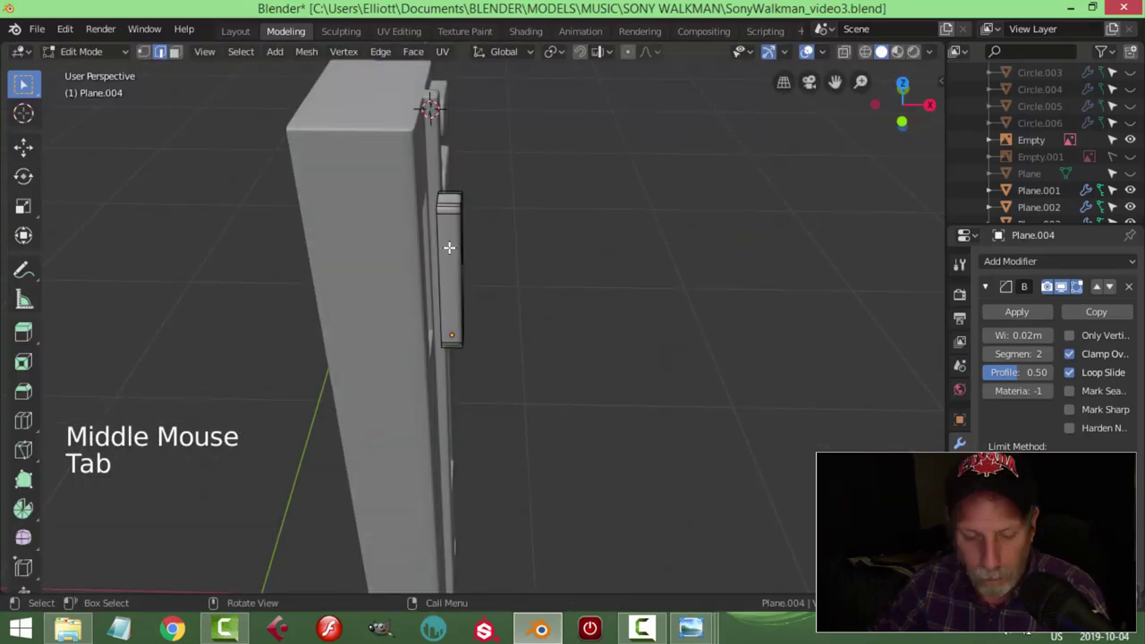
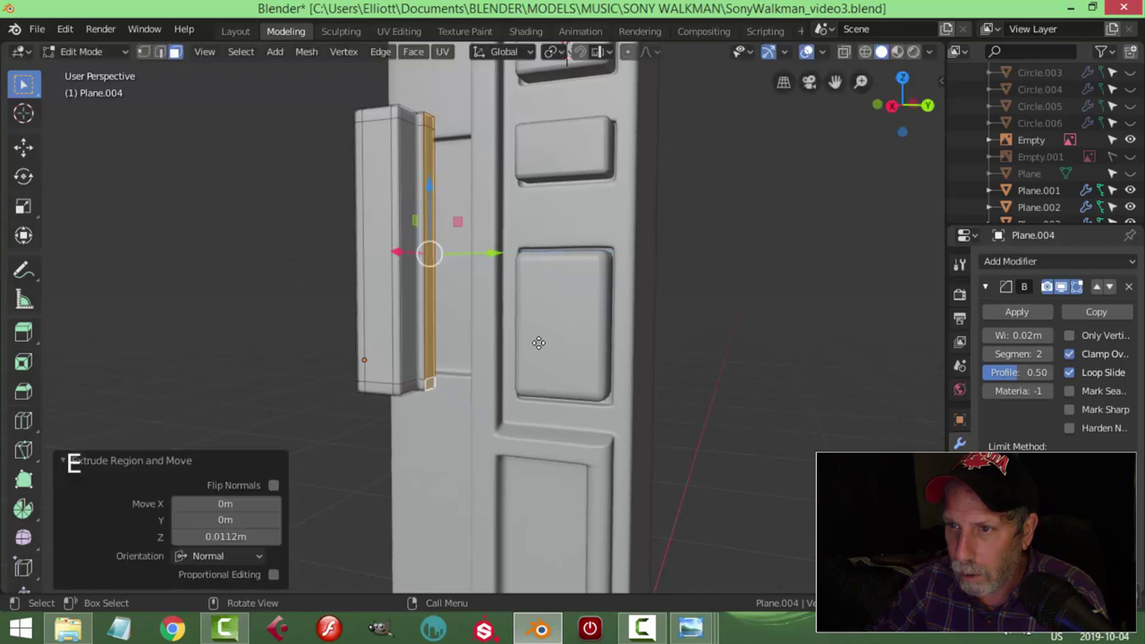
key(Tab)
middle_click(549, 338)
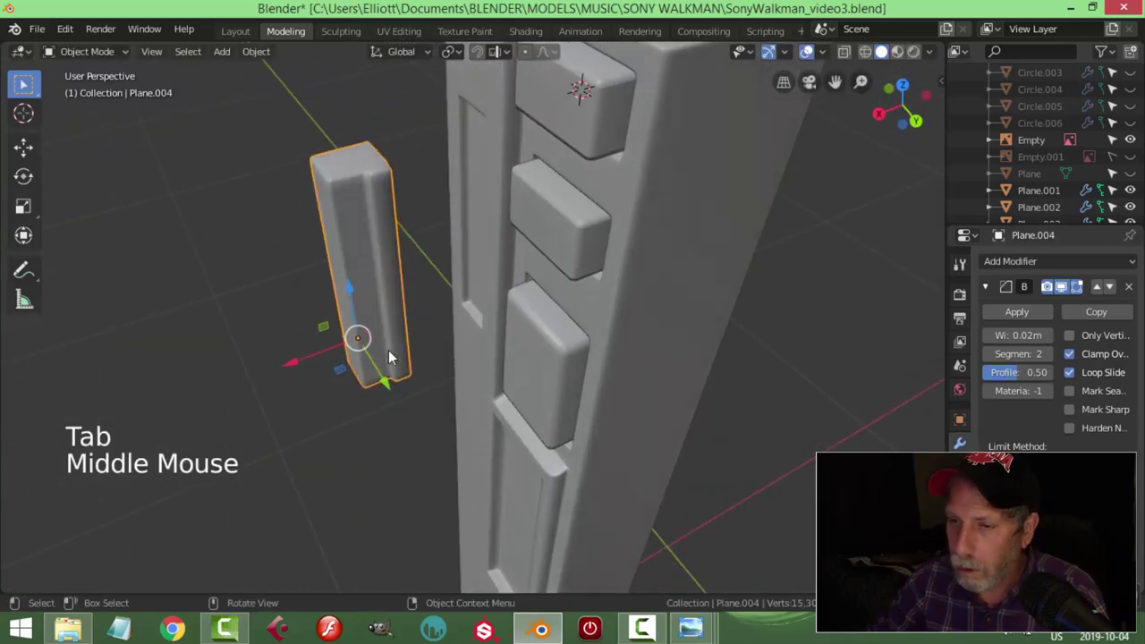
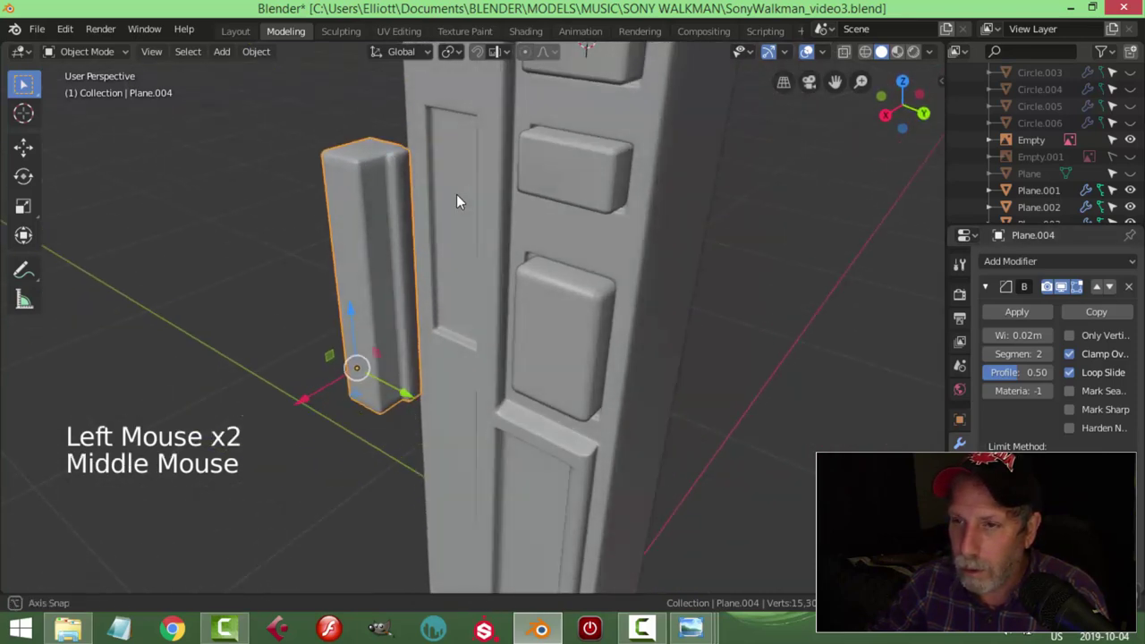
key(Tab)
key(alt+a)
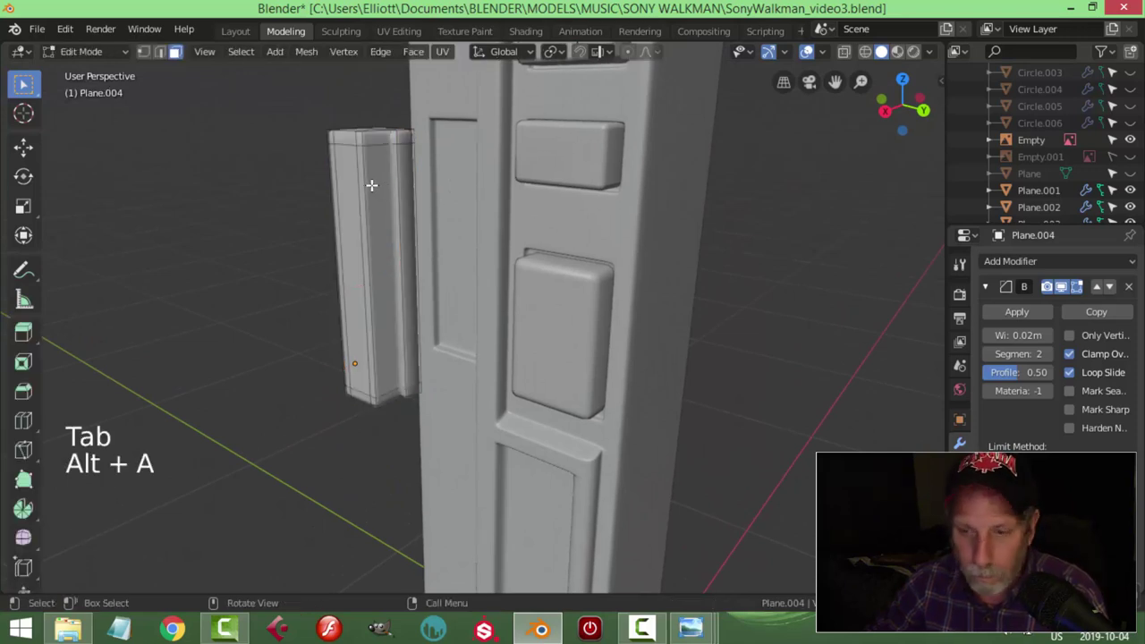
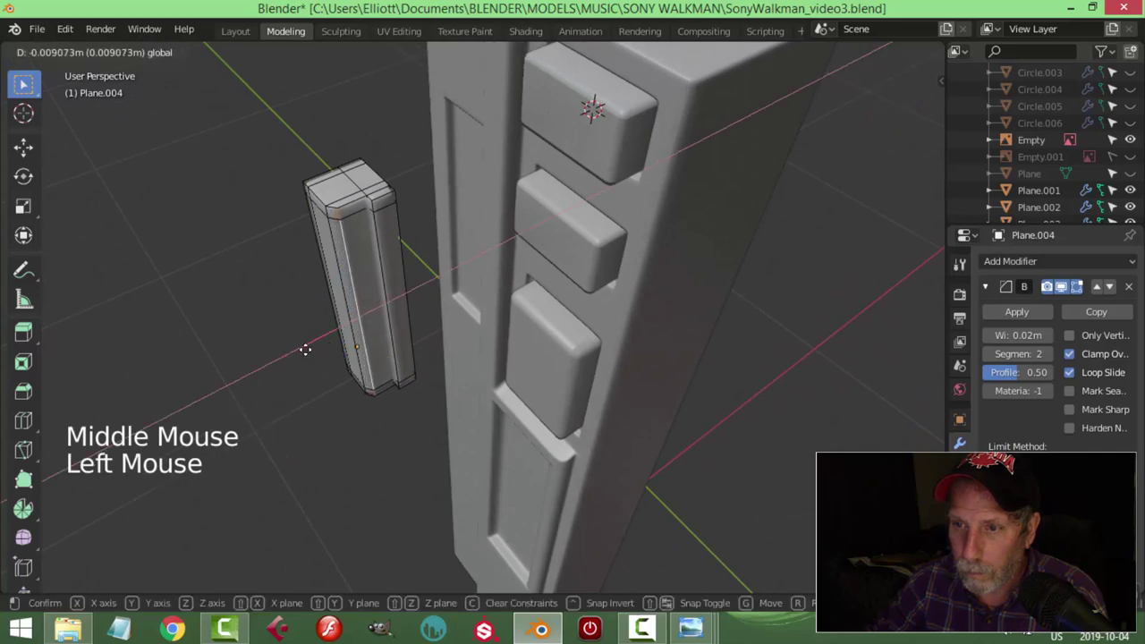
key(Tab)
Step: Check the placement from all around the body and save the blend file
scroll(down, 3)
middle_click(431, 293)
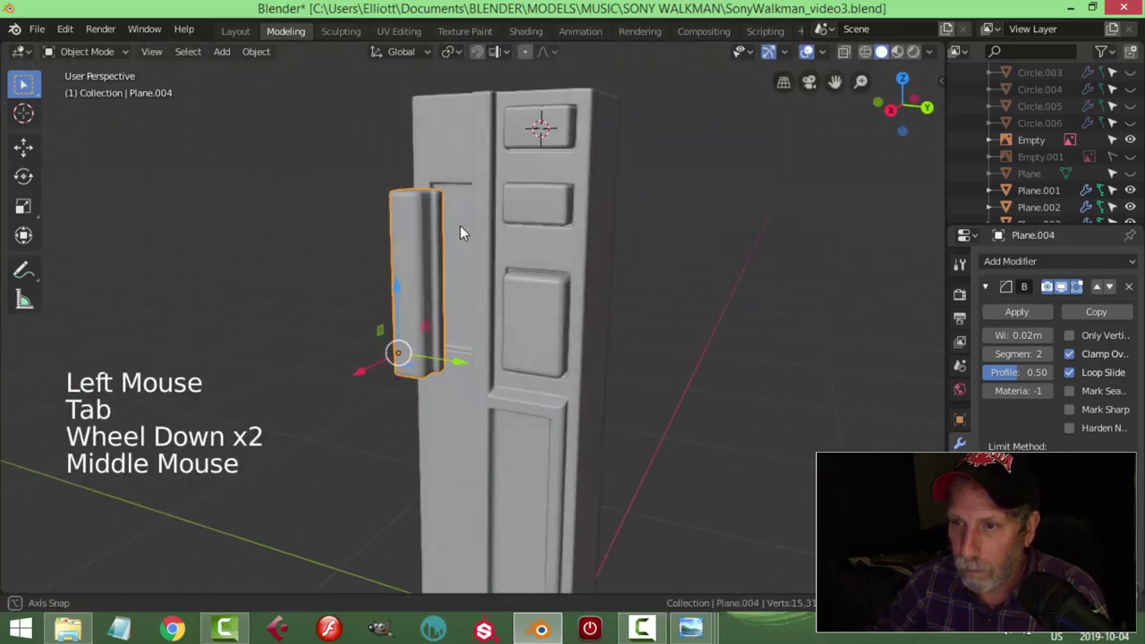
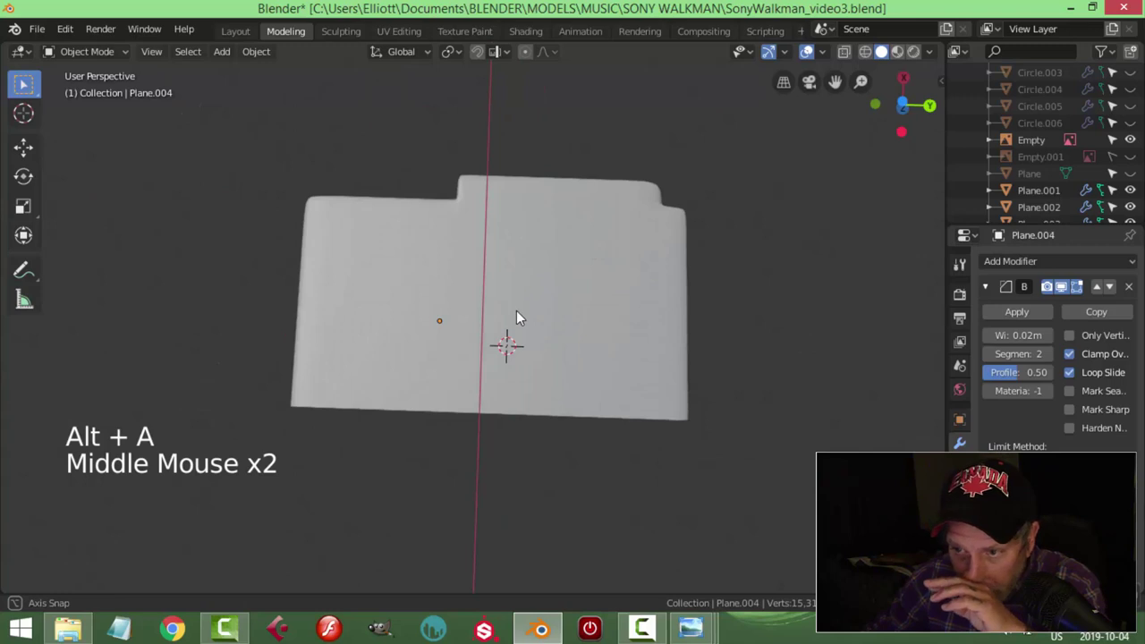
scroll(down, 3)
middle_click(527, 301)
scroll(up, 3)
scroll(down, 3)
middle_click(522, 374)
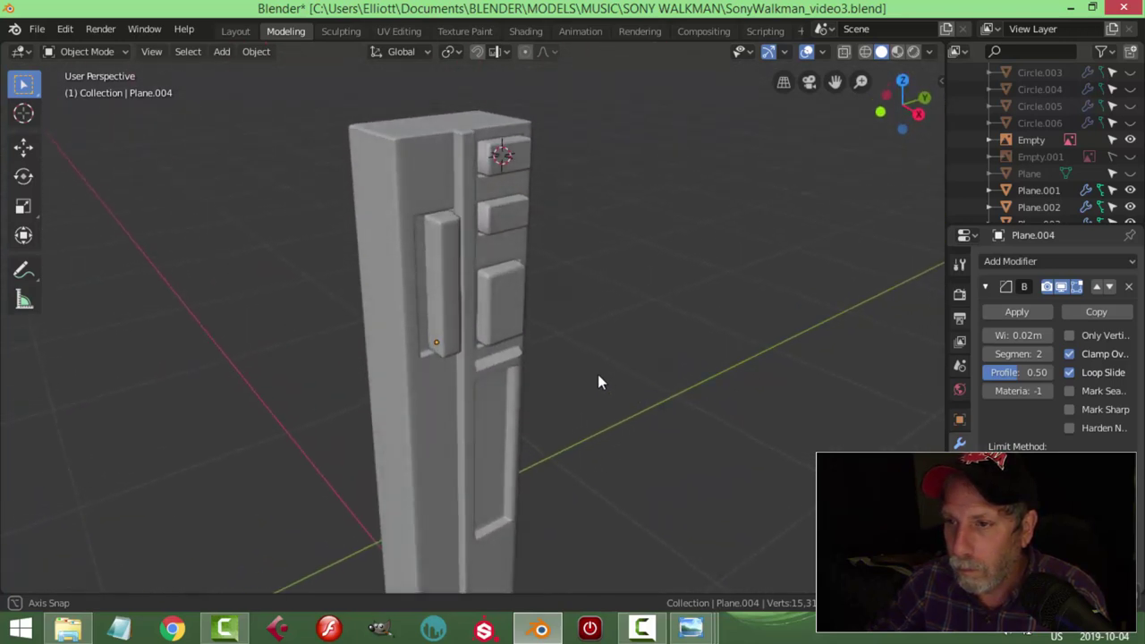
scroll(down, 3)
middle_click(578, 402)
middle_click(554, 387)
middle_click(542, 372)
key(ctrl+s)
scroll(down, 3)
middle_click(550, 353)
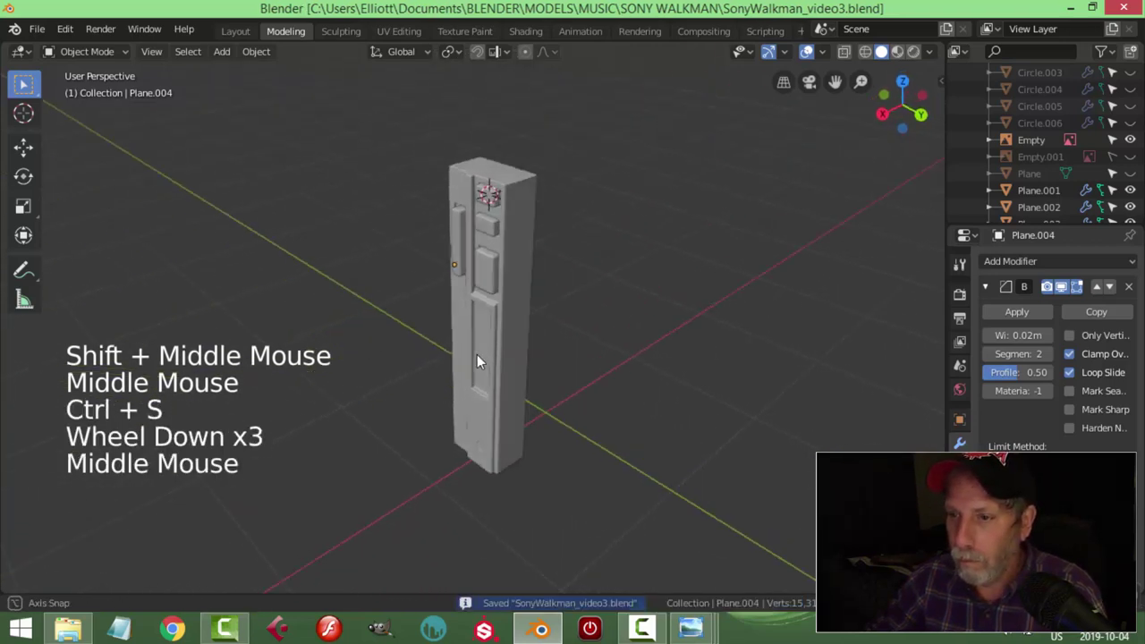
middle_click(529, 443)
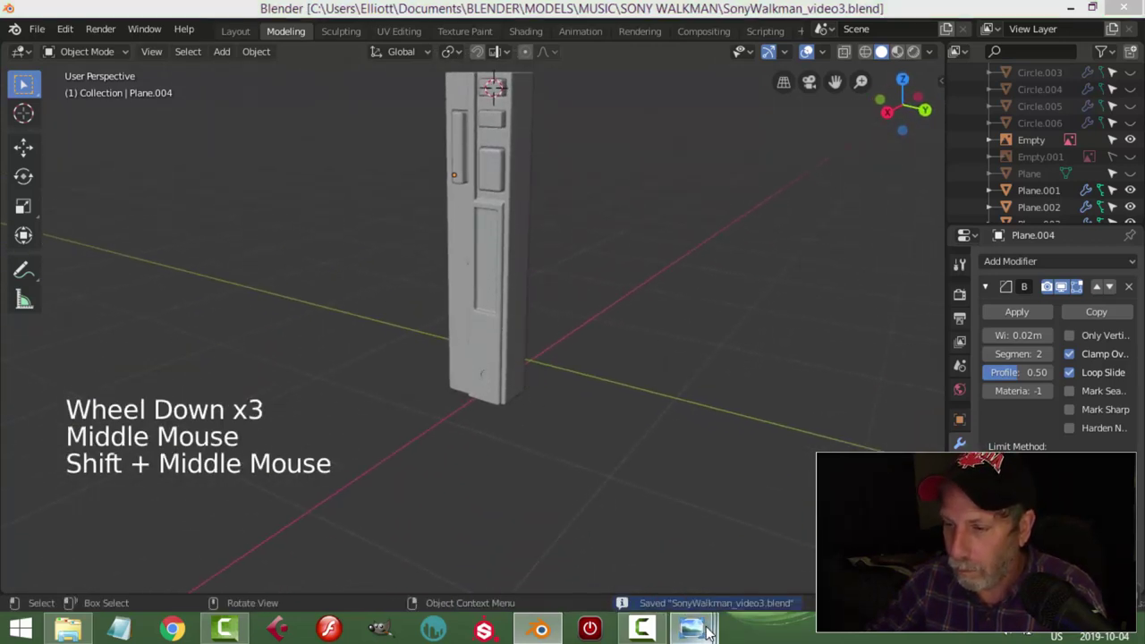
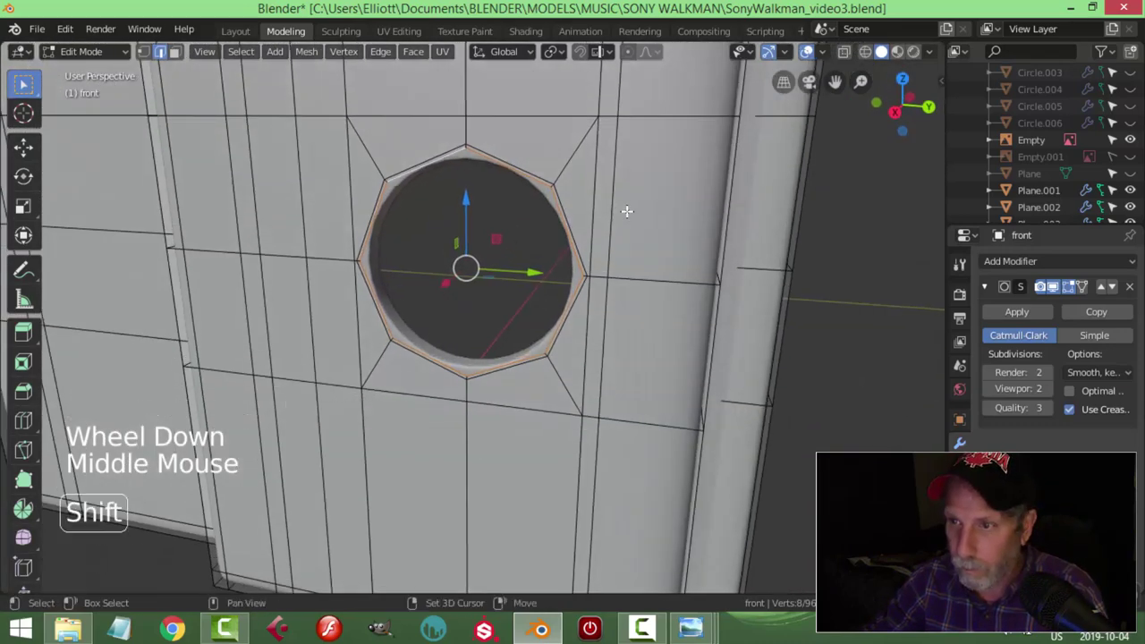
Step: Extrude and scale two smaller rings inward inside the front body's round hole
key(shift+d)
key(s)
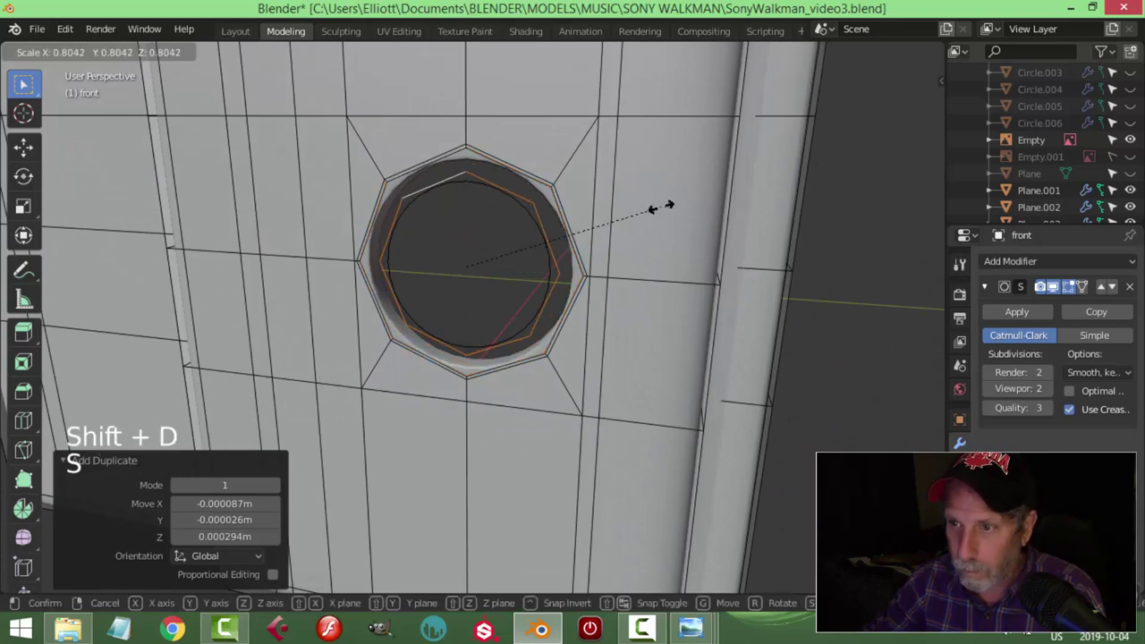
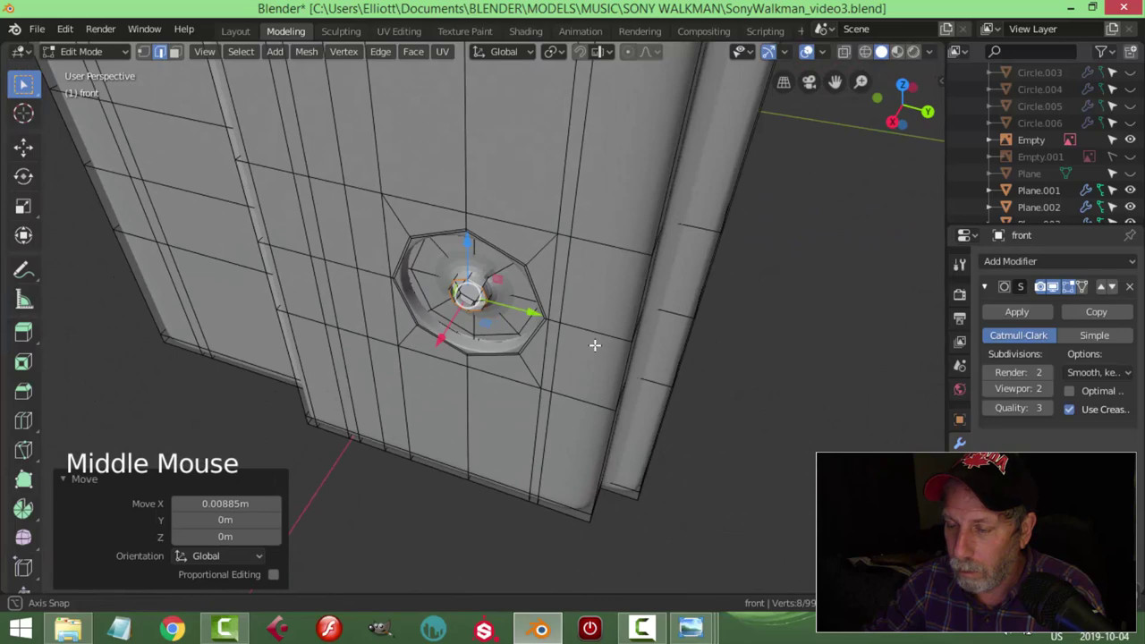
key(e)
key(s)
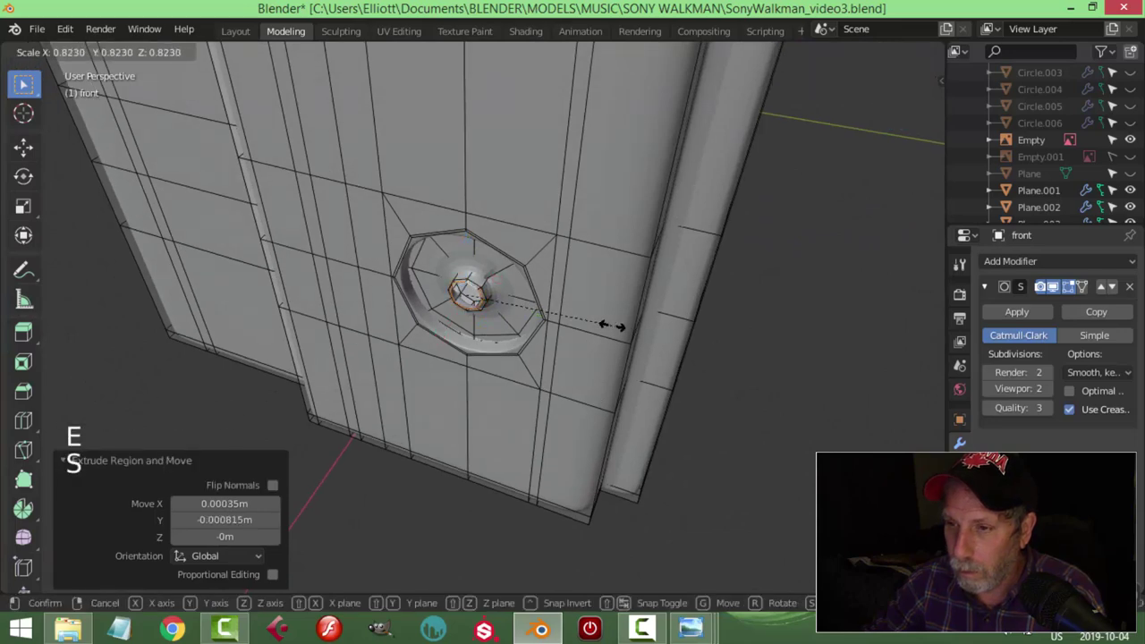
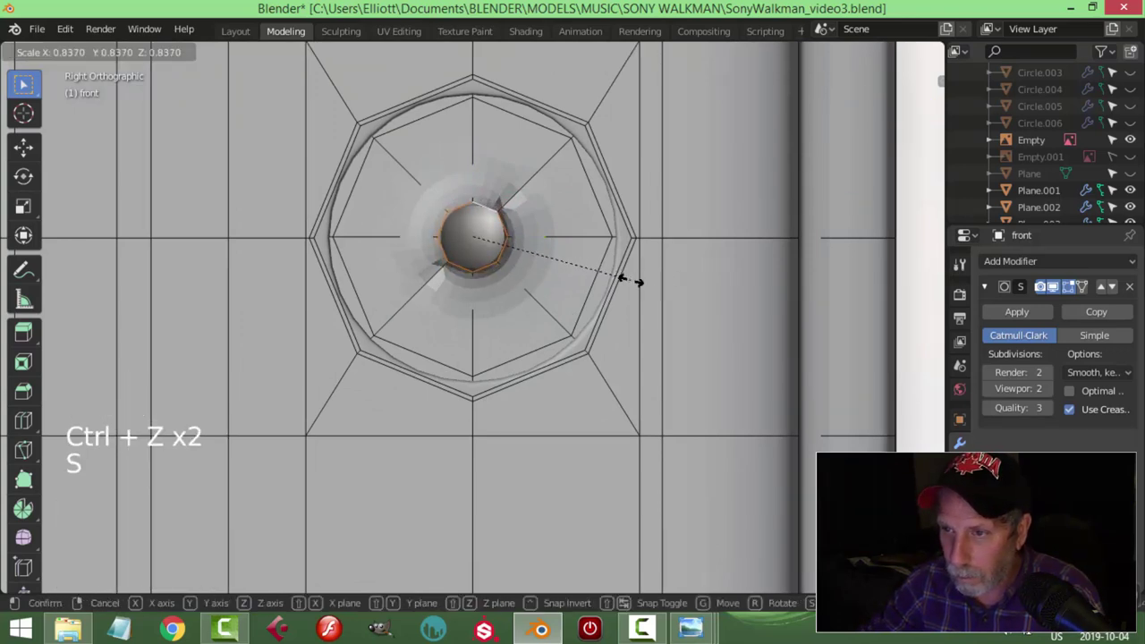
key(e)
key(s)
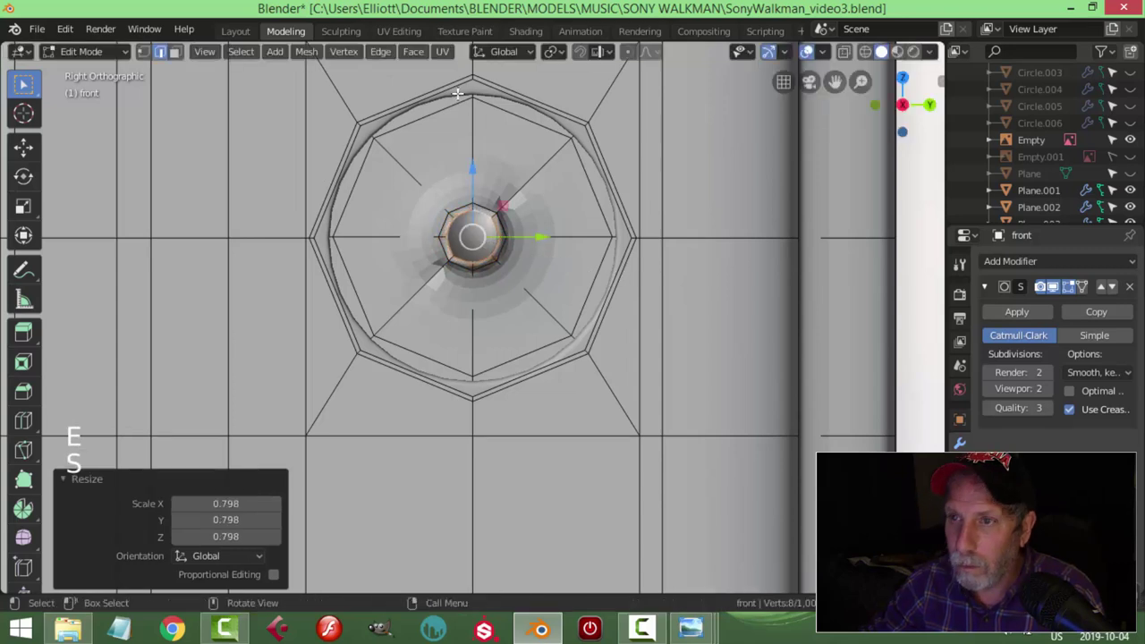
Step: Shade the piece smooth via the Face and context menus and separate it as front.002
click(446, 90)
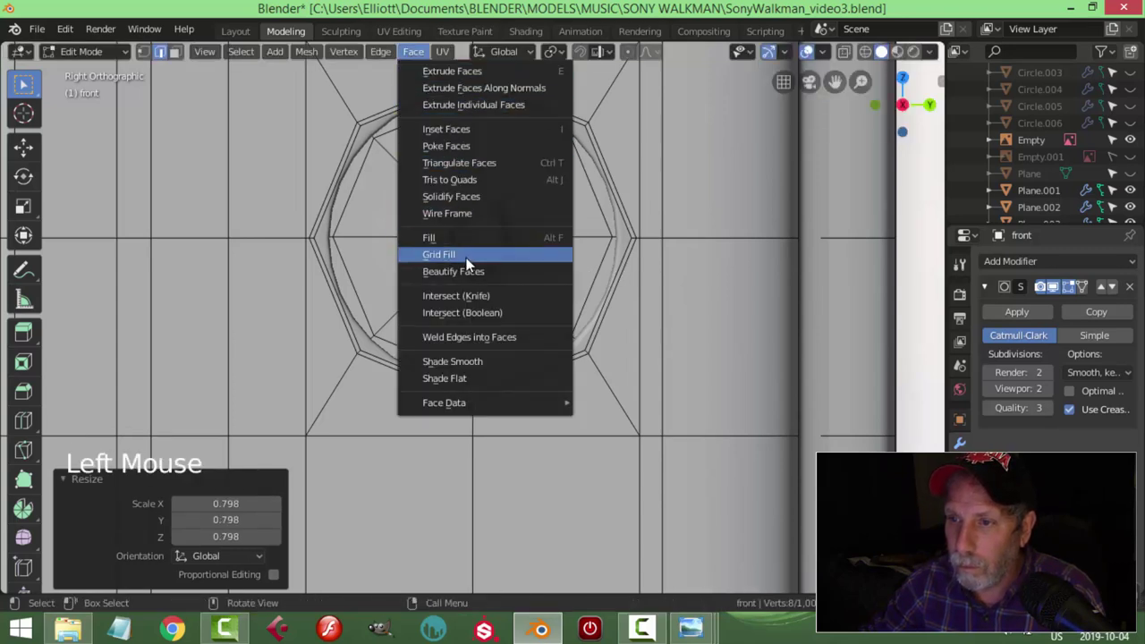
key(Tab)
middle_click(571, 247)
right_click(501, 211)
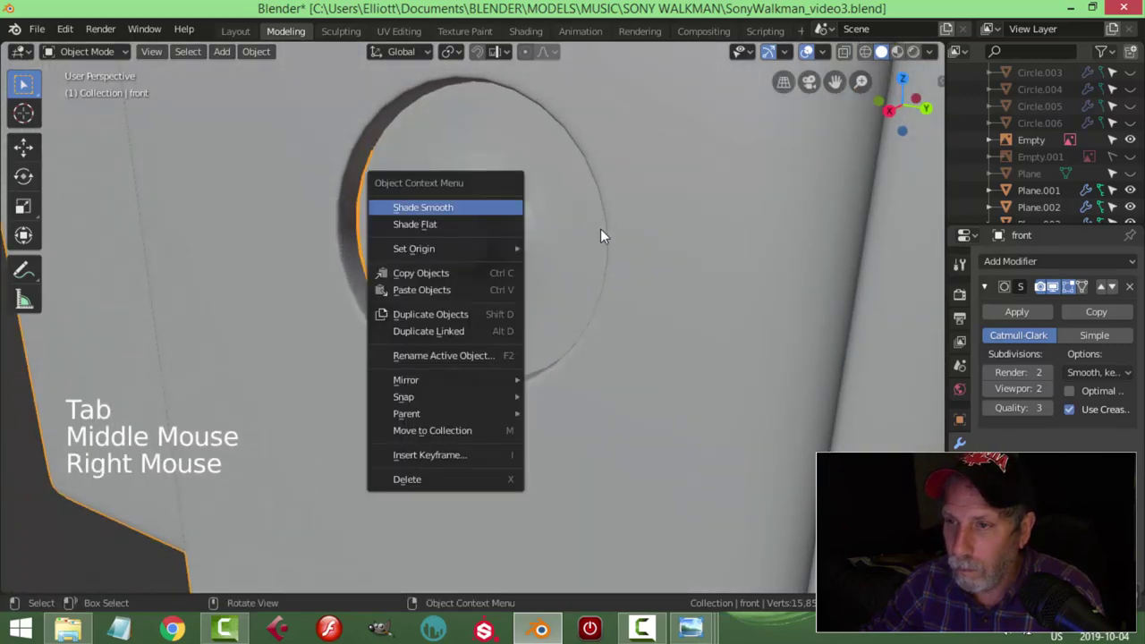
key(Tab)
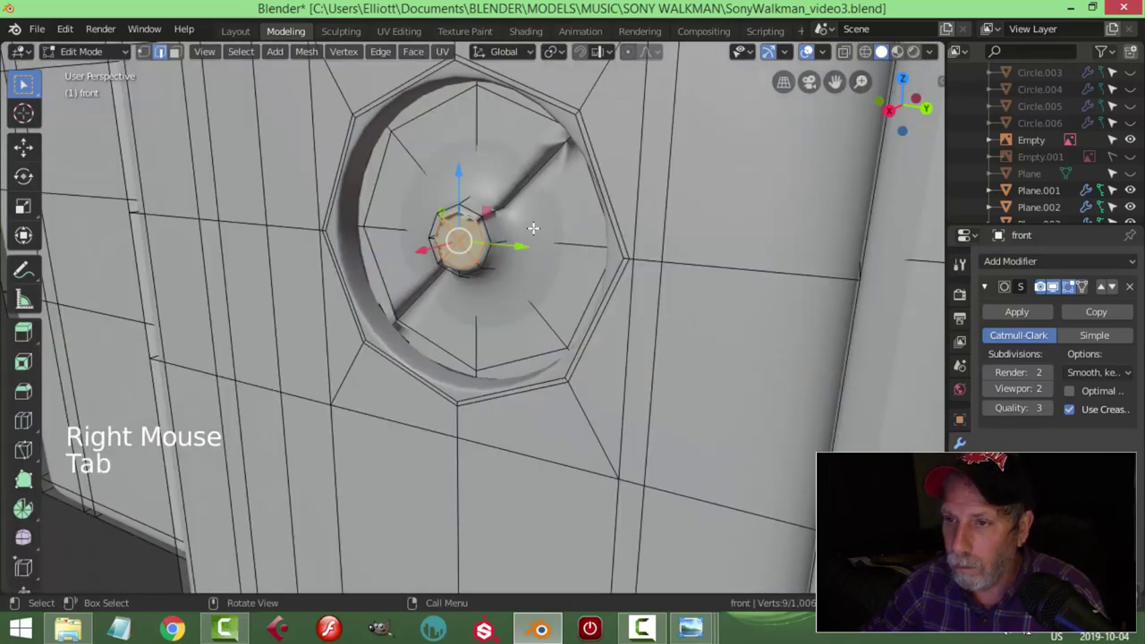
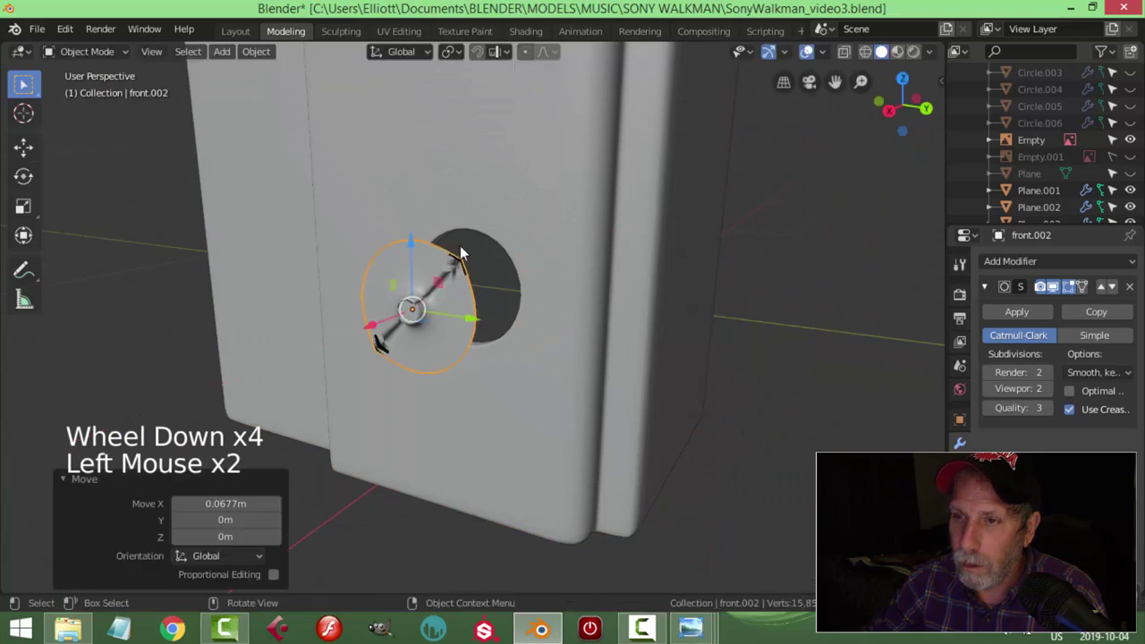
Step: Edit the front.002 mesh and slide an edge loop to thin it into a ring
key(Tab)
key(a)
click(314, 65)
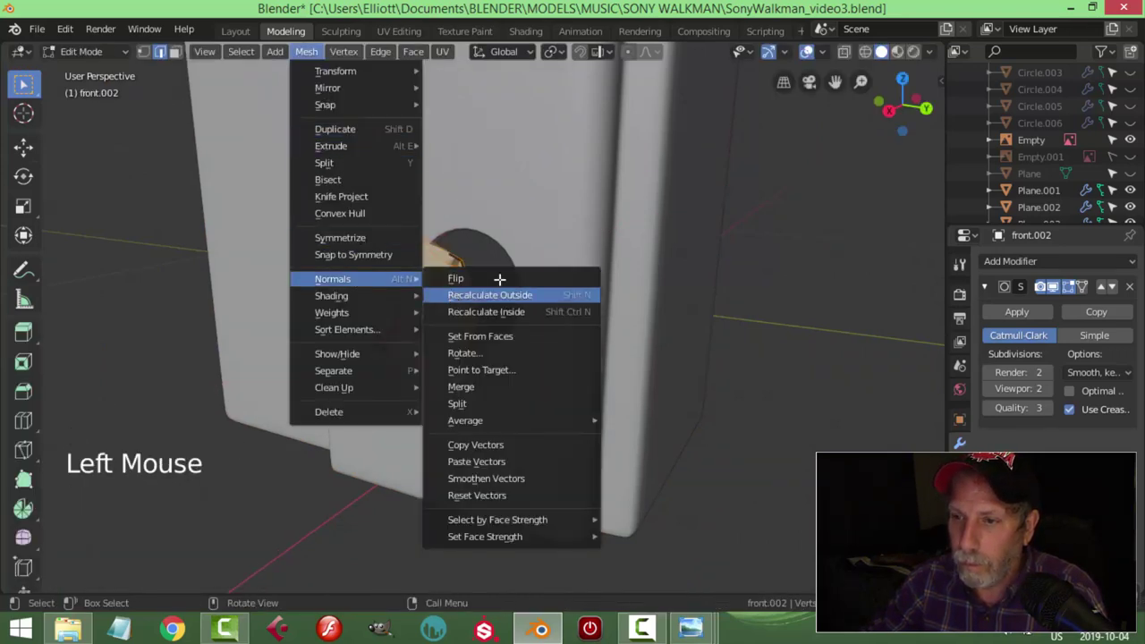
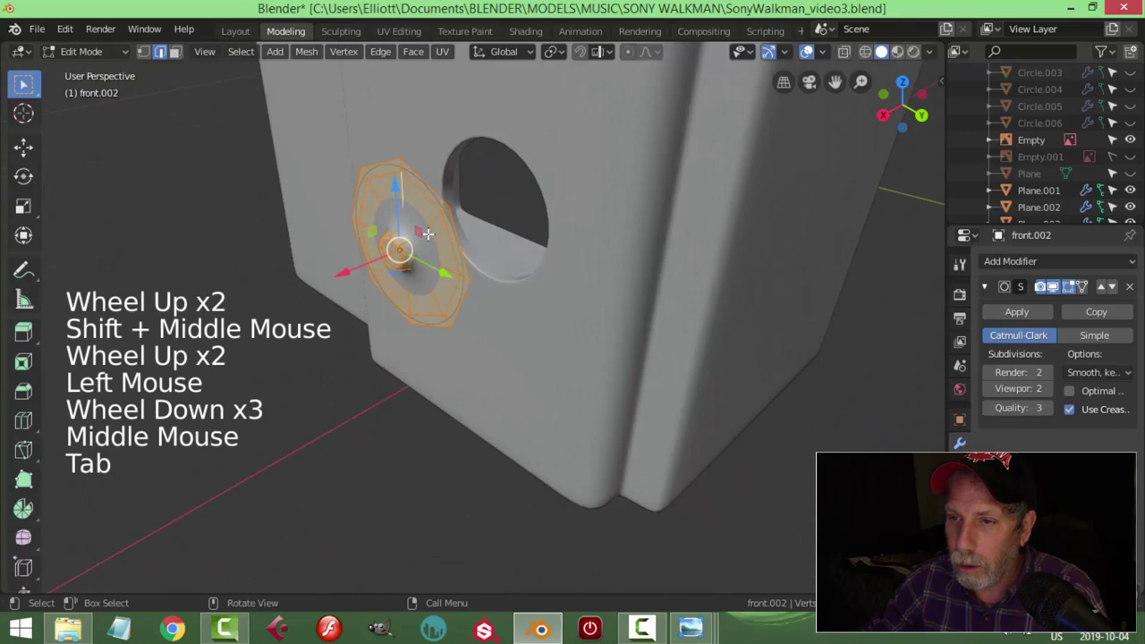
key(ctrl+r)
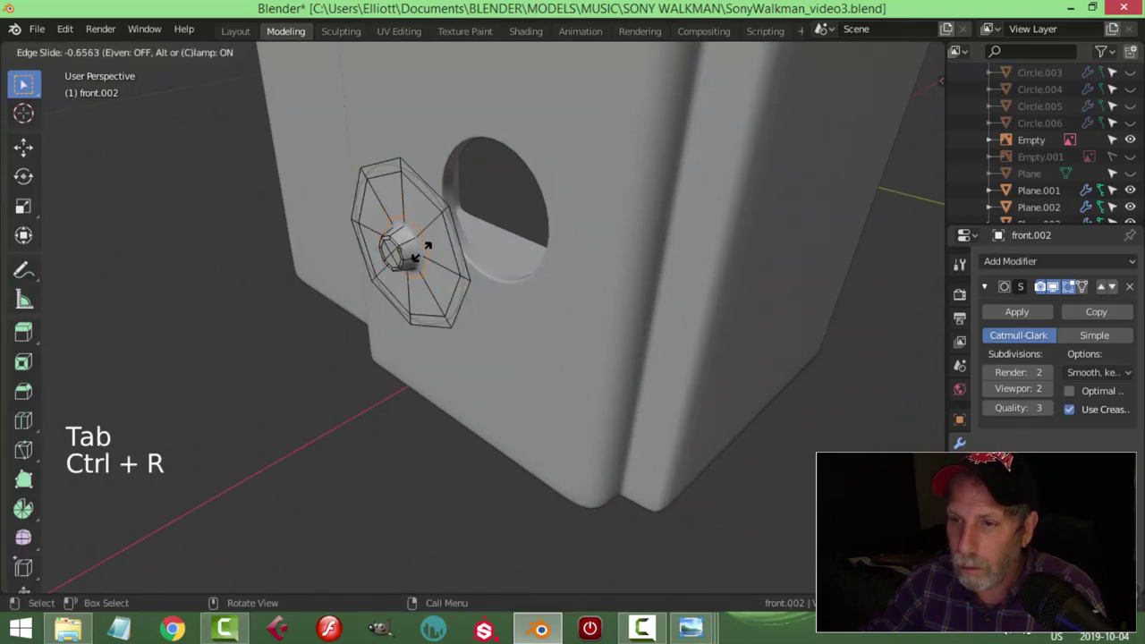
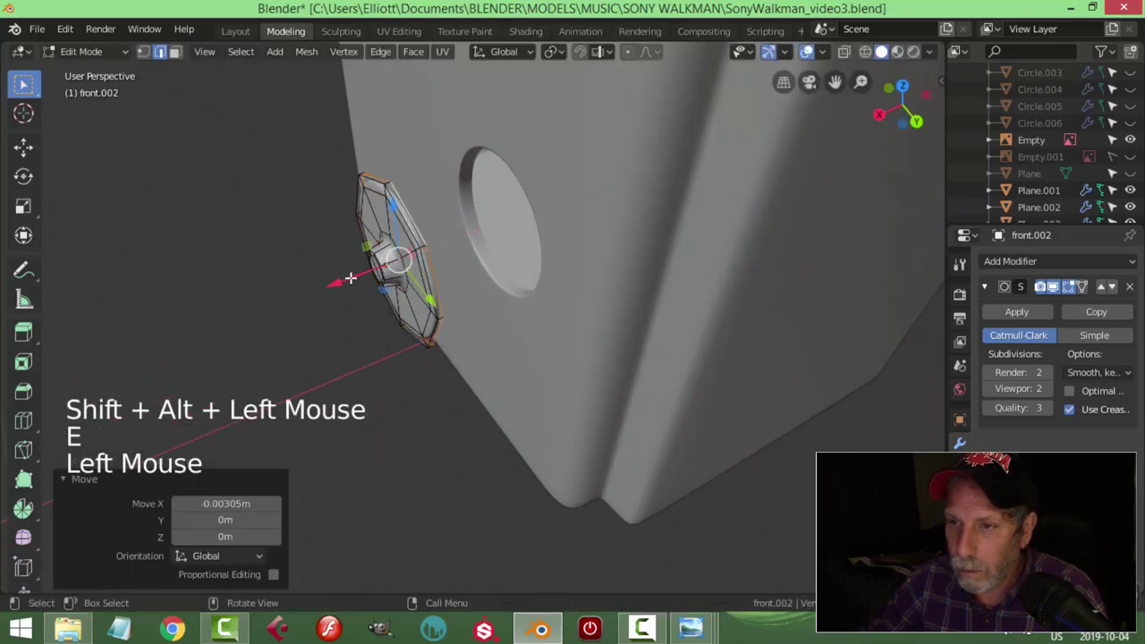
key(Tab)
Step: Move the ring piece into the round hole on the body's side, checking it from several angles
scroll(down, 3)
middle_click(507, 235)
key(alt+a)
middle_click(529, 252)
scroll(up, 3)
click(469, 271)
middle_click(582, 267)
click(359, 302)
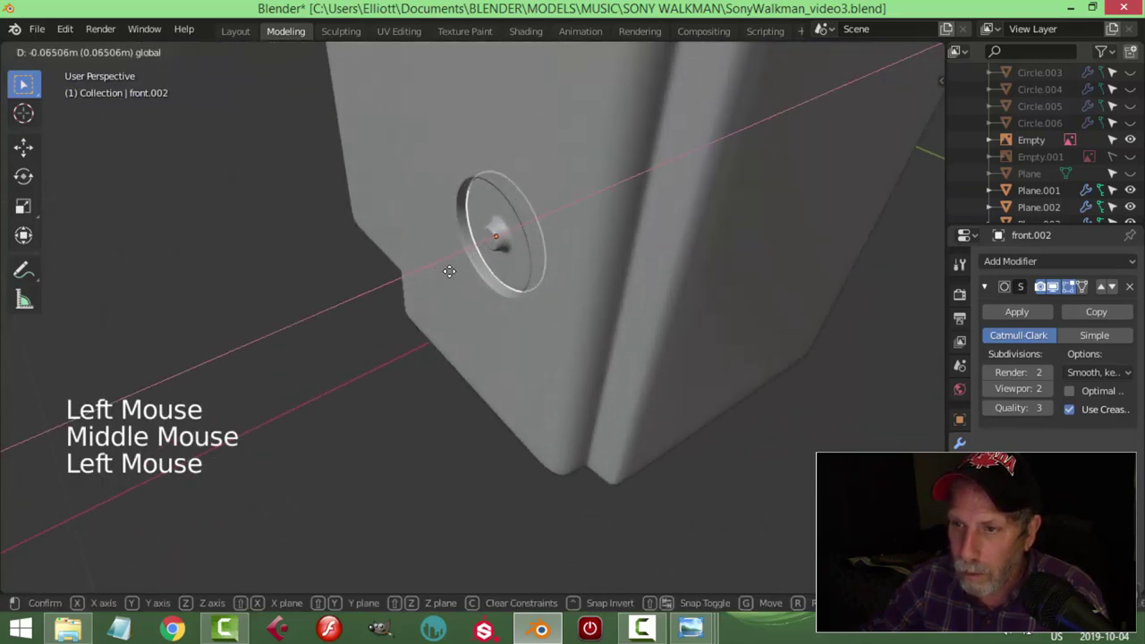
key(alt+a)
scroll(down, 3)
middle_click(492, 282)
scroll(down, 3)
middle_click(479, 308)
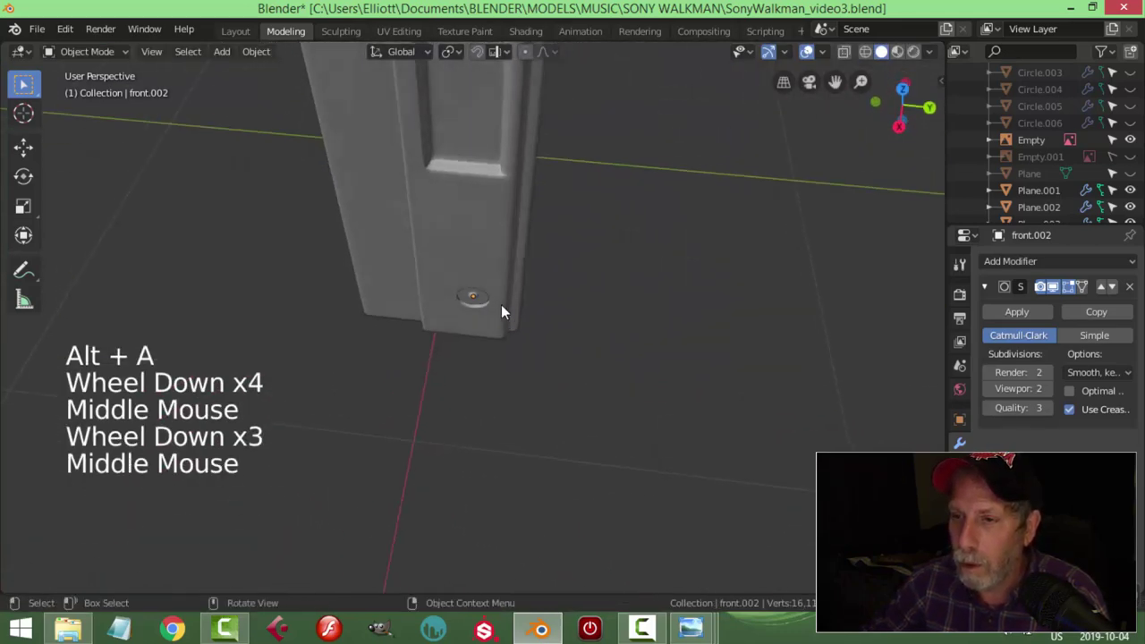
scroll(up, 3)
middle_click(532, 282)
scroll(up, 3)
Step: Bring up the Walkman reference photo to compare the ring against it
click(521, 203)
middle_click(553, 250)
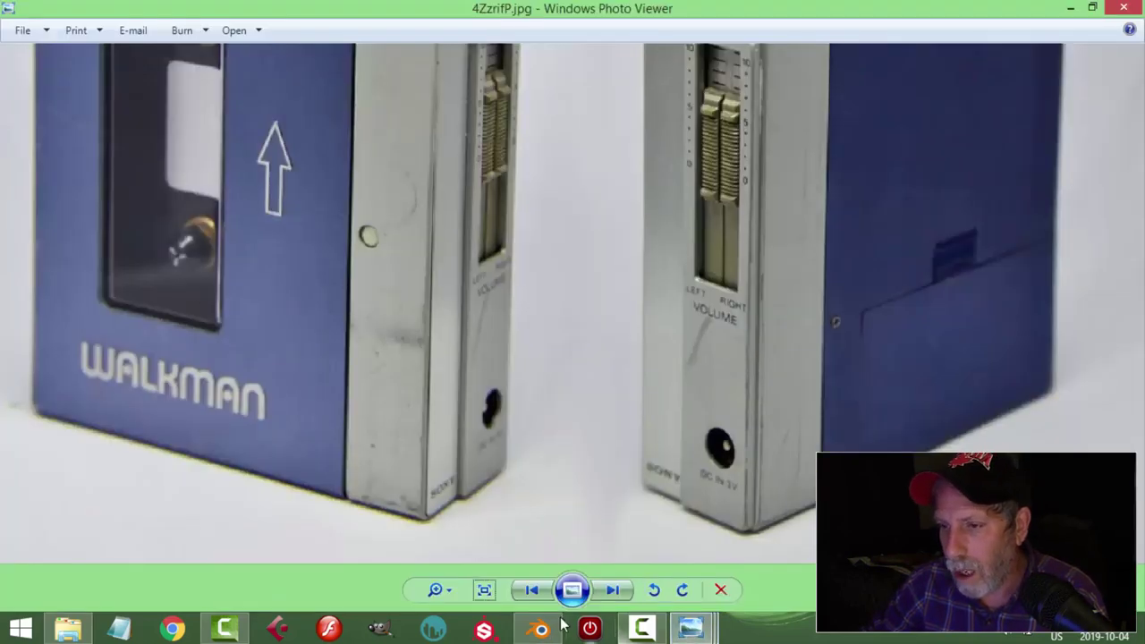
middle_click(573, 332)
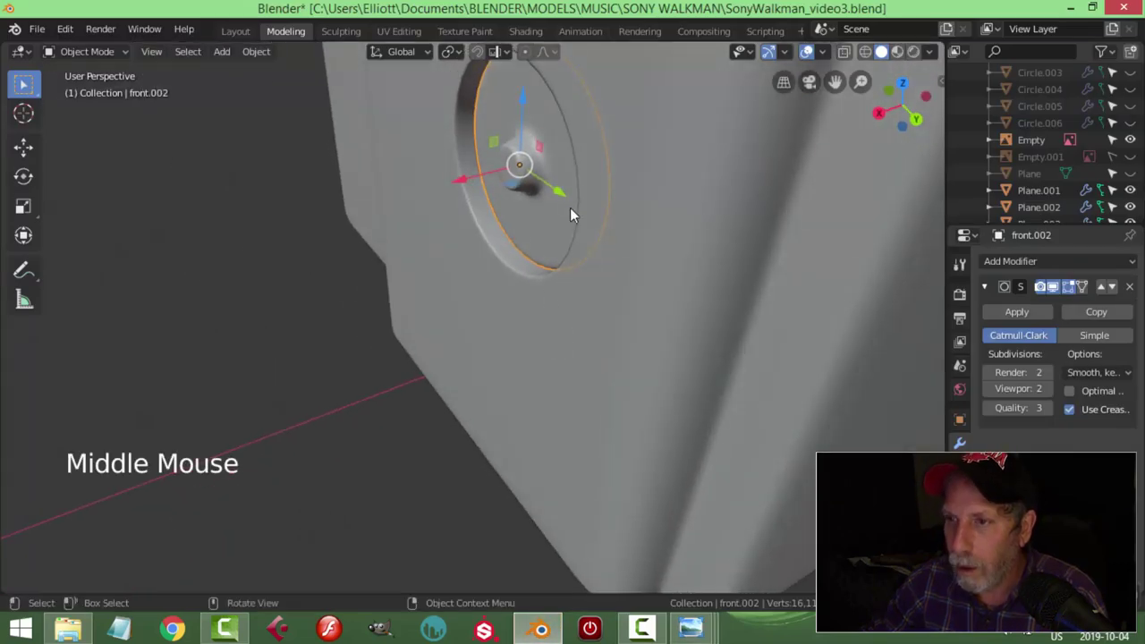
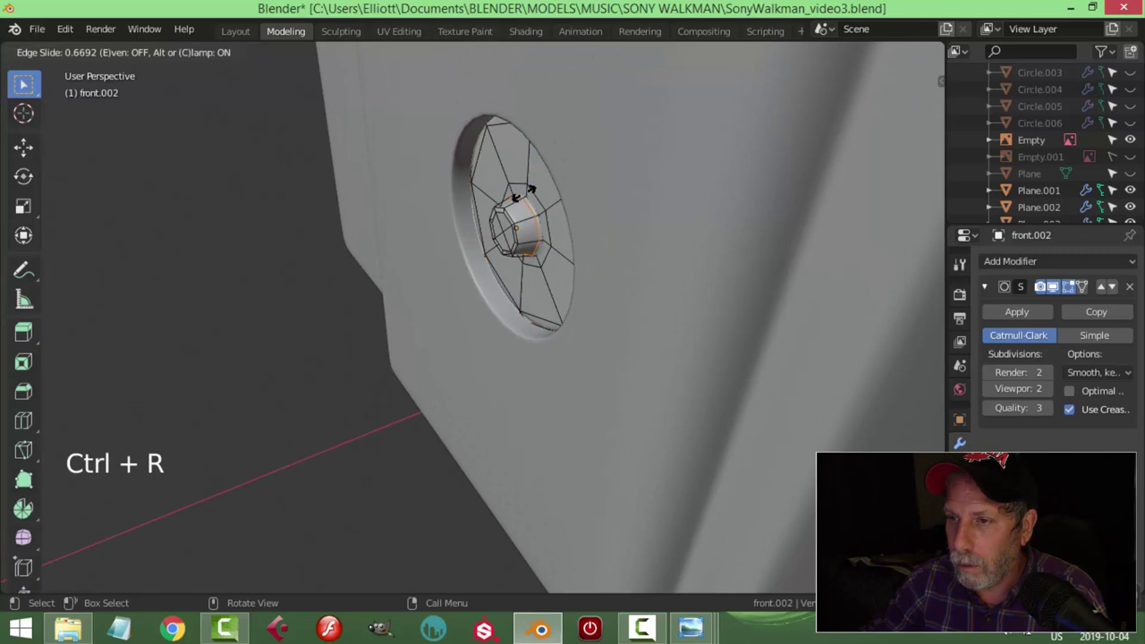
Step: Confirm the loop position, then slide another edge loop on the front body mesh
key(Tab)
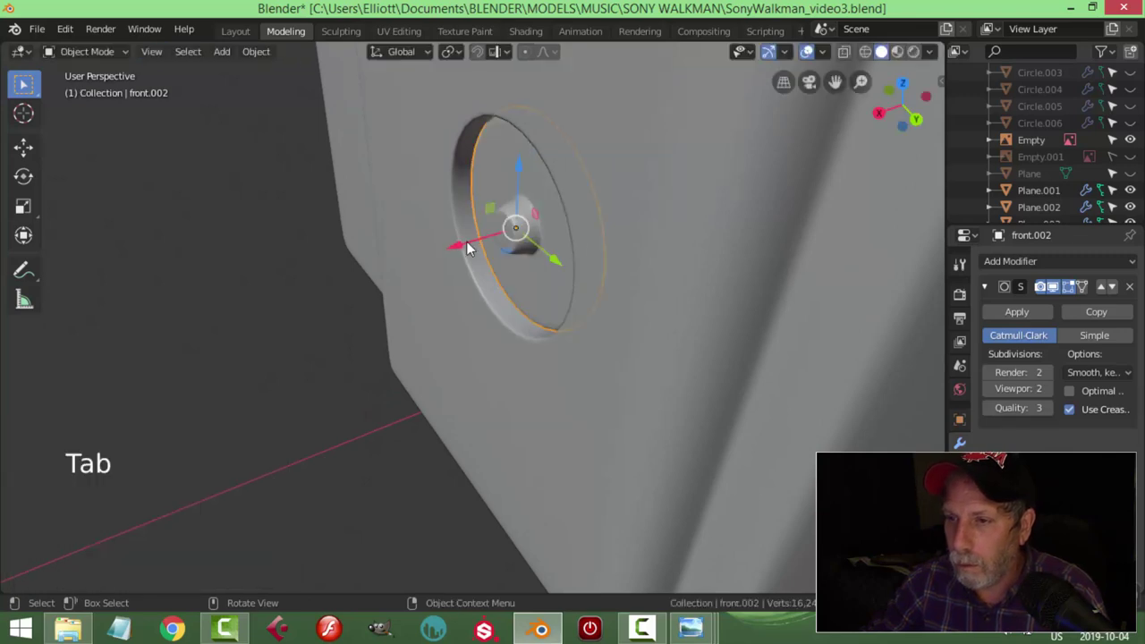
click(463, 251)
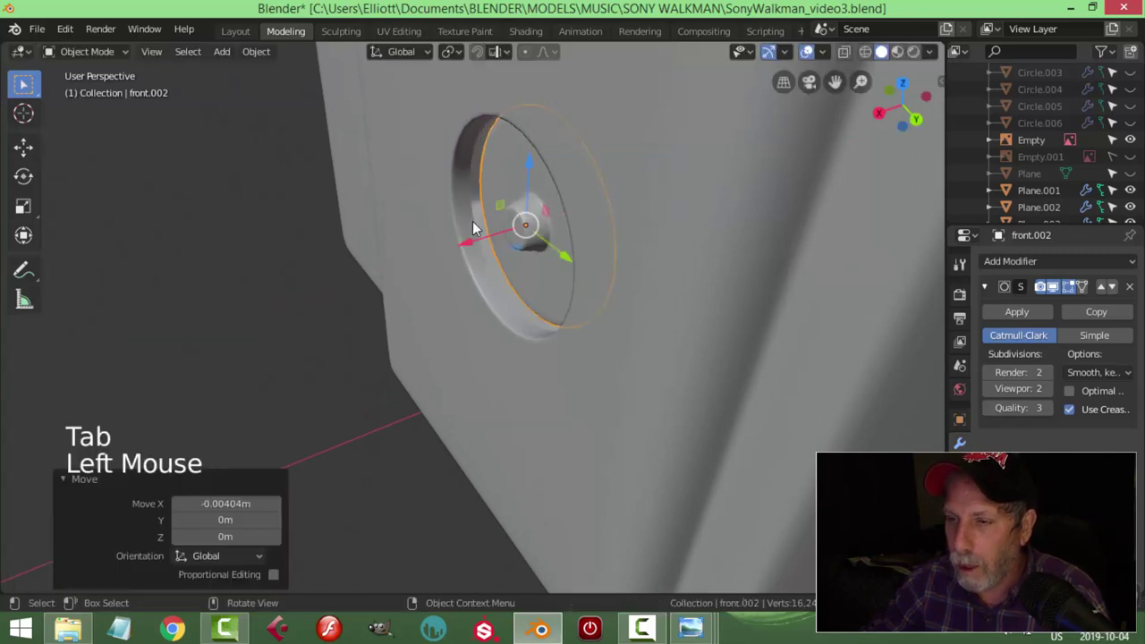
click(467, 208)
key(Tab)
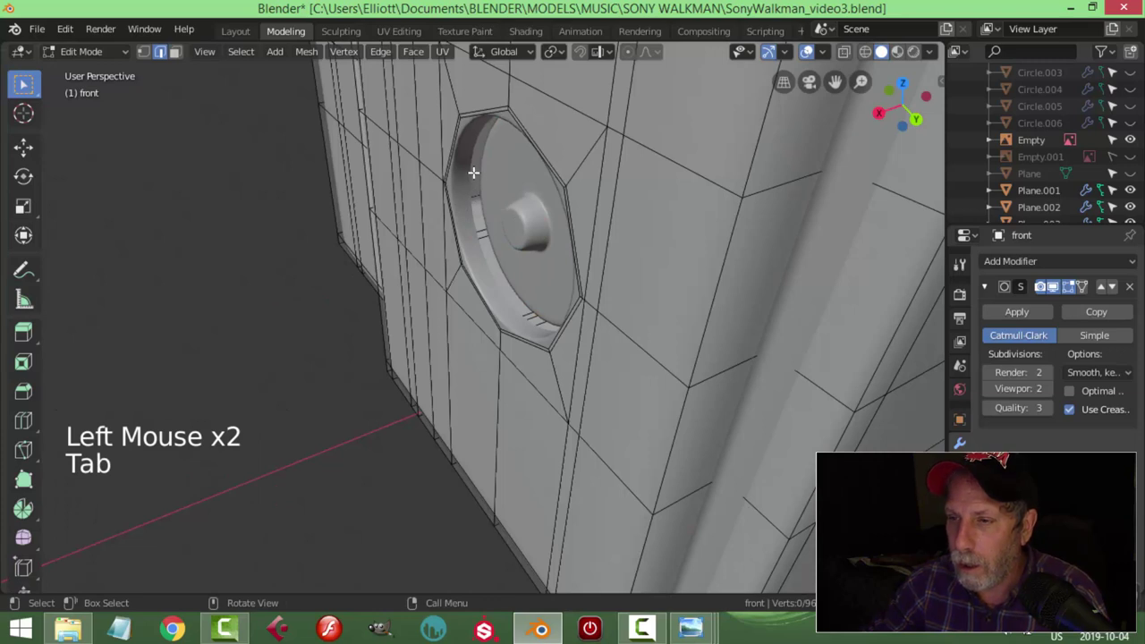
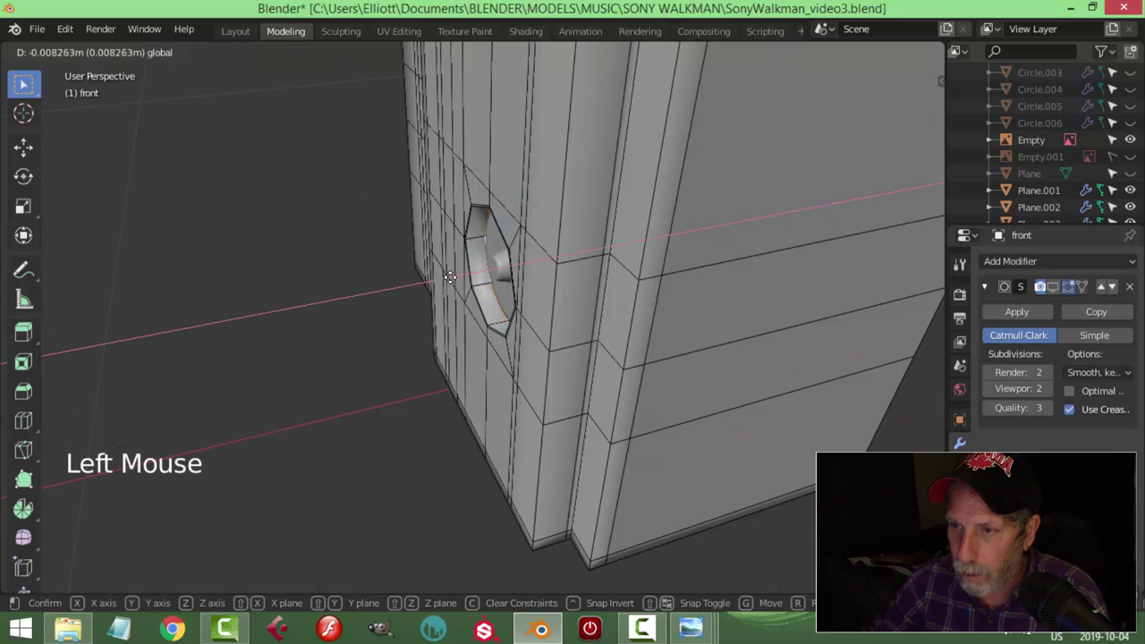
key(ctrl+r)
key(Tab)
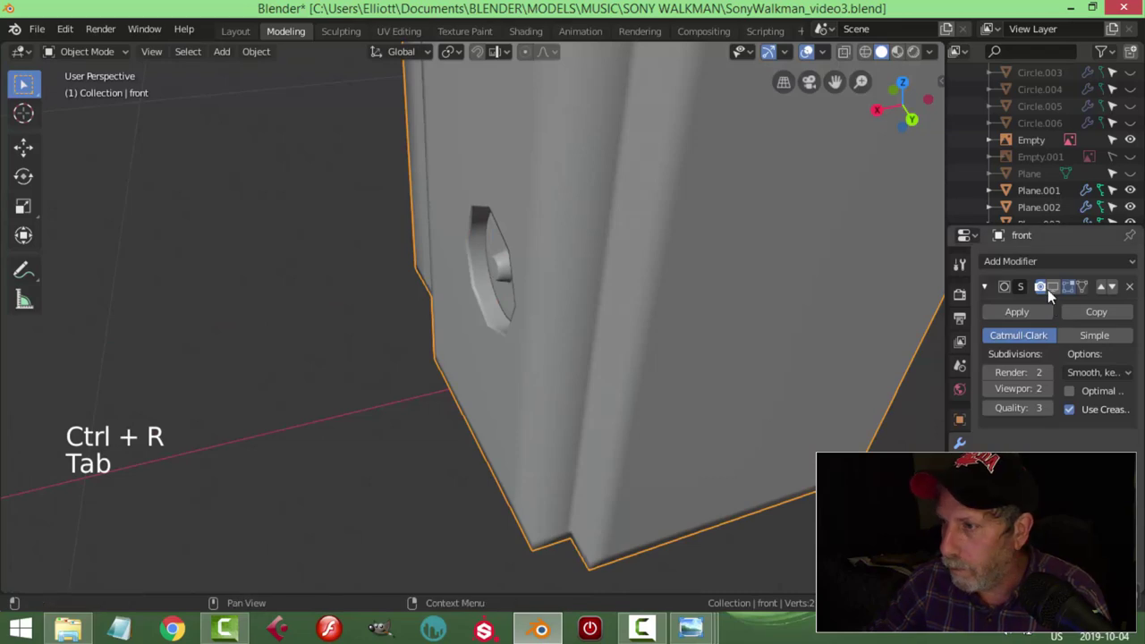
Step: Duplicate the front piece as front.002 and scale the copy up very slightly in the hole
click(943, 311)
key(alt+a)
scroll(down, 3)
middle_click(563, 302)
scroll(up, 3)
middle_click(618, 318)
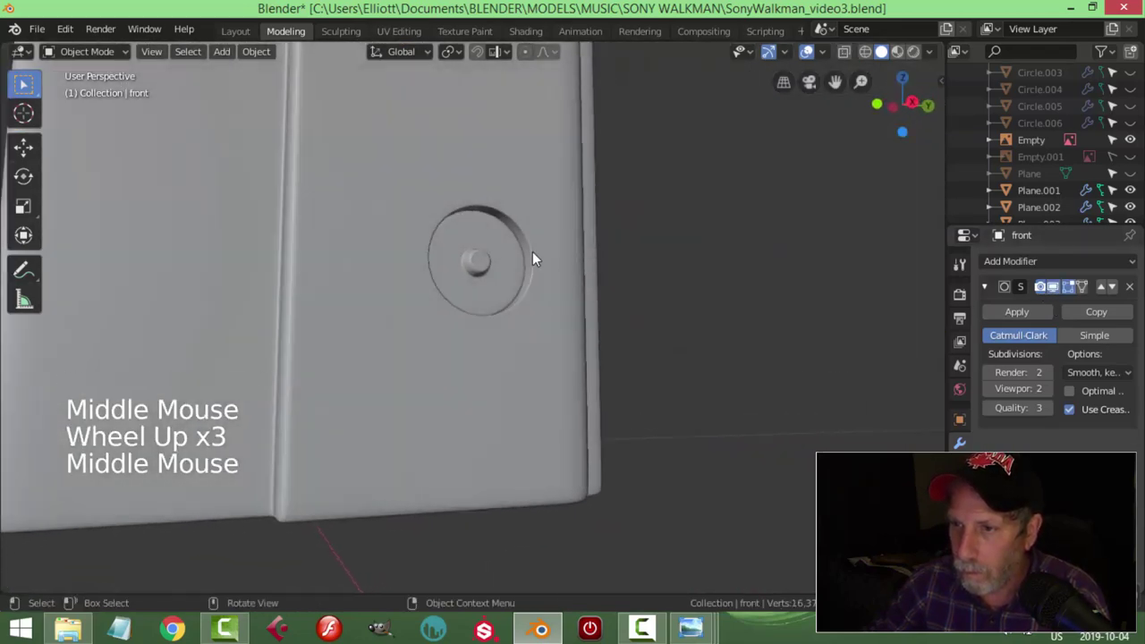
click(522, 258)
middle_click(585, 296)
key(s)
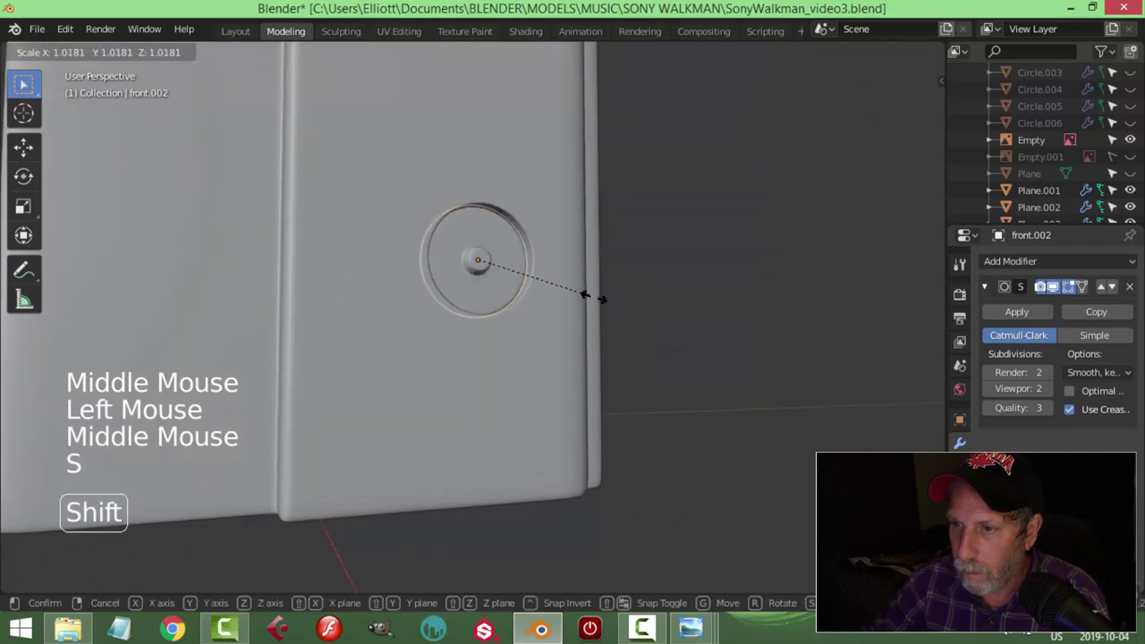
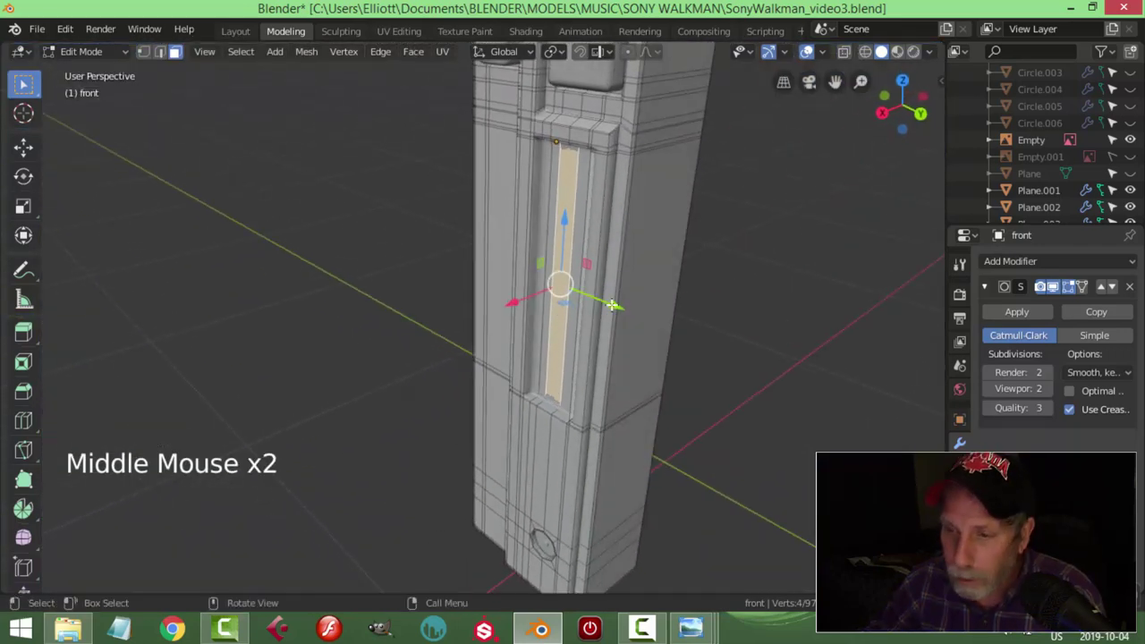
Step: Separate the narrow face strip from the front piece as its own object, front.003
key(shift+d)
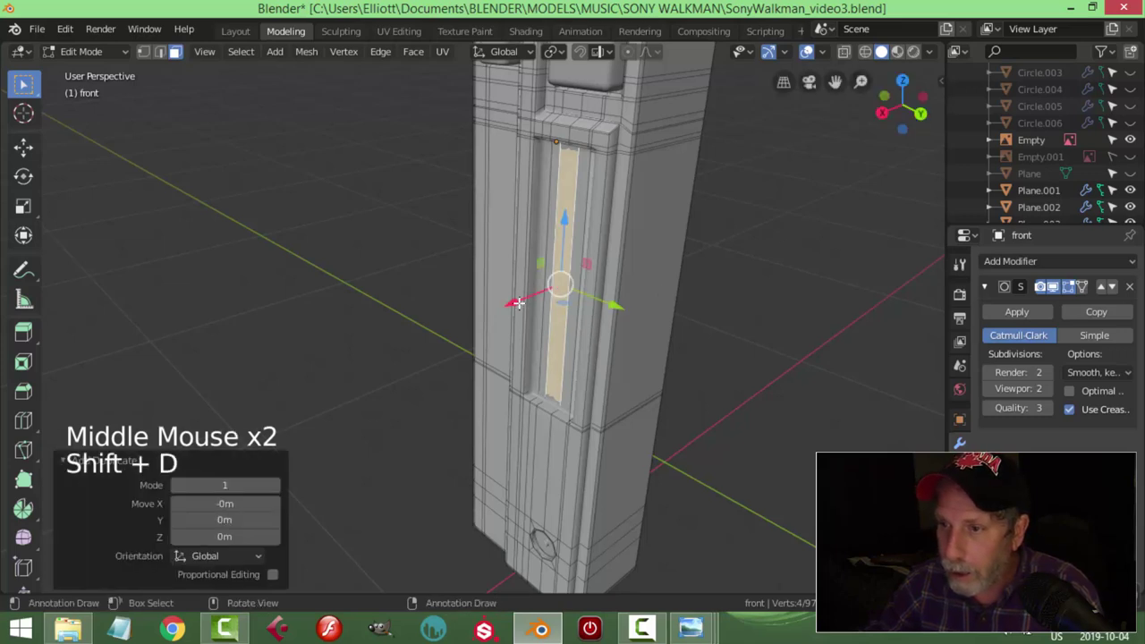
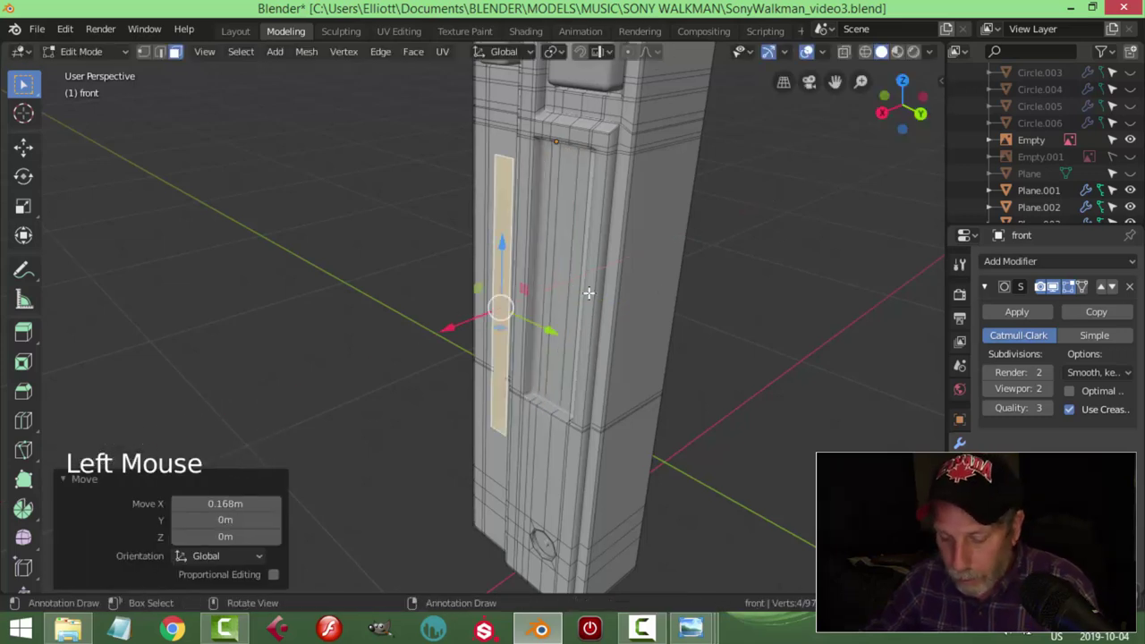
key(p)
key(Tab)
click(505, 258)
Step: Remove the subdivision modifier from the separated front.003 strip
click(1129, 292)
scroll(down, 3)
click(270, 57)
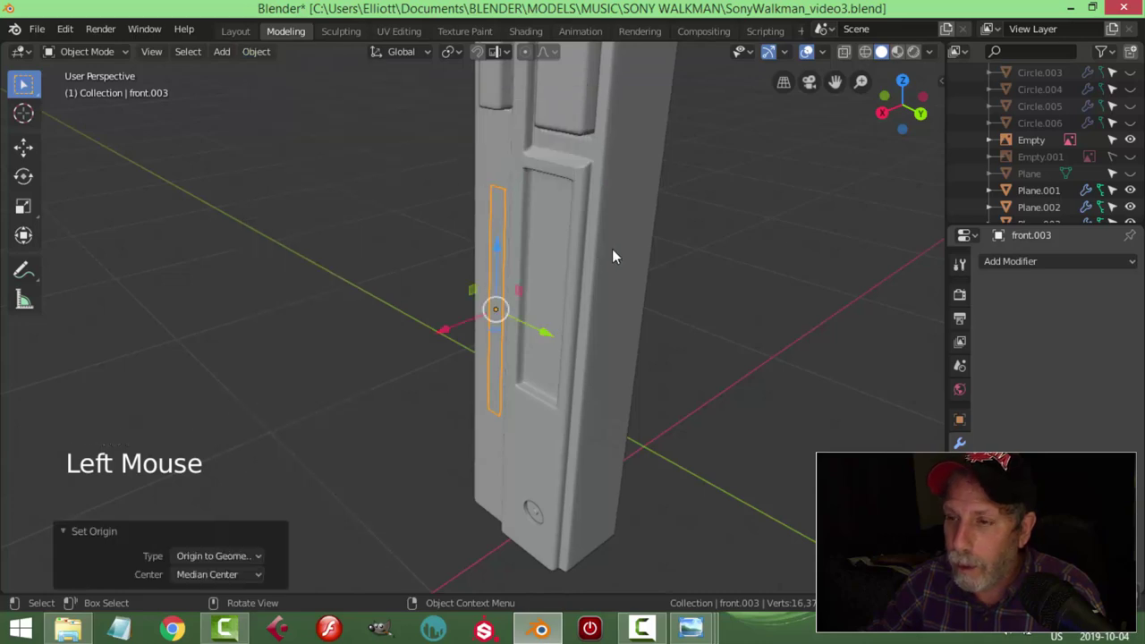
Step: View the body from the right in wireframe, toggling the reference photo and hiding other parts
key(KP_3)
key(z)
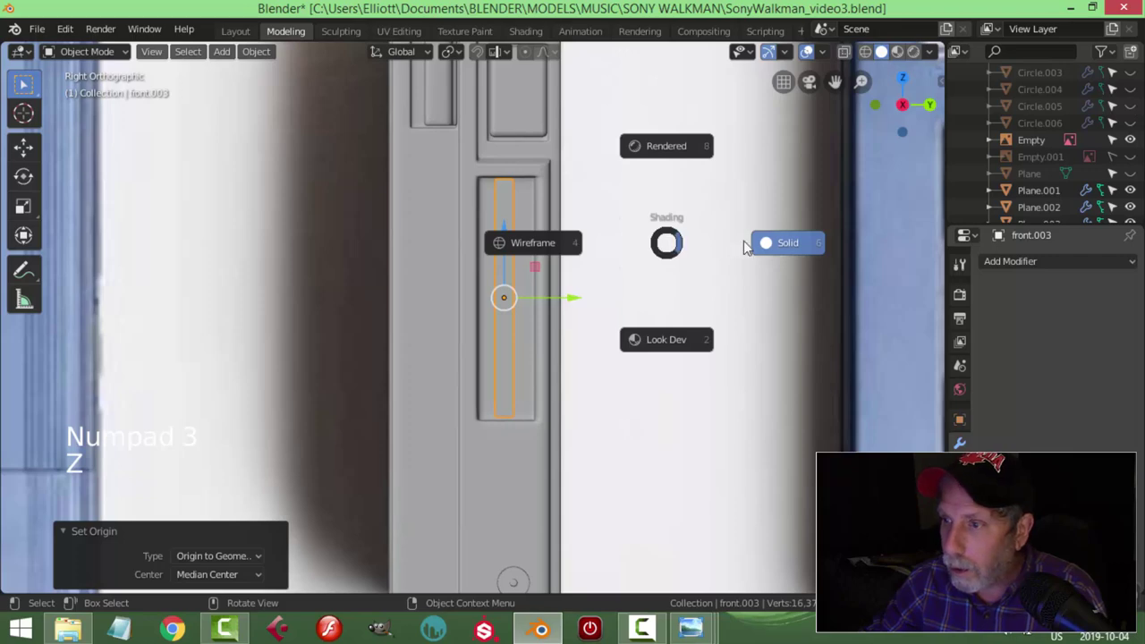
scroll(up, 3)
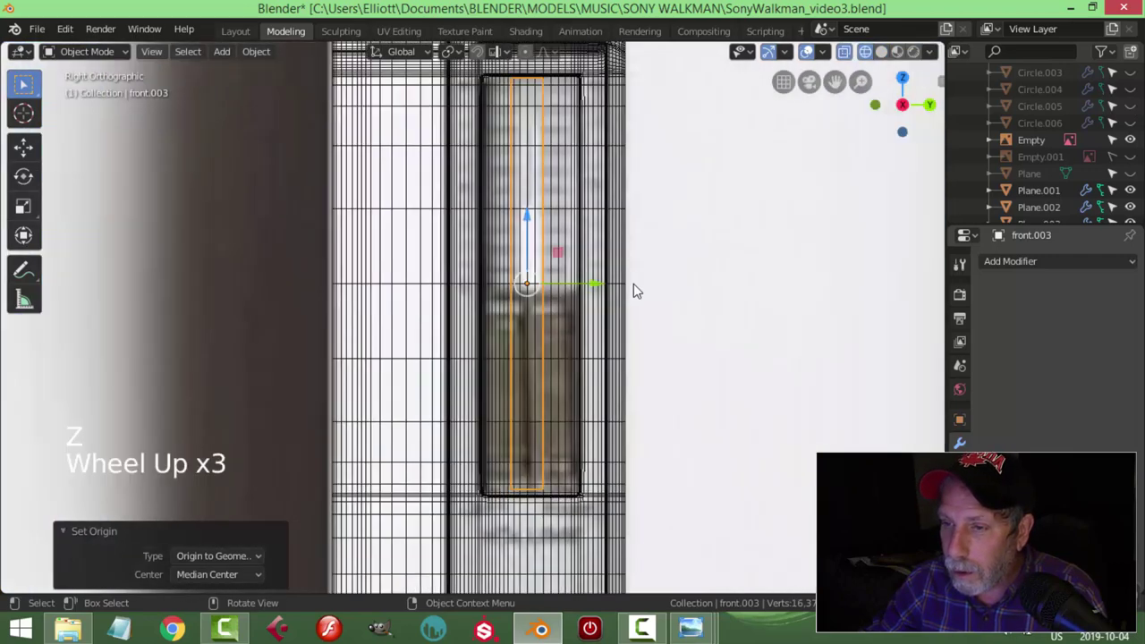
click(622, 264)
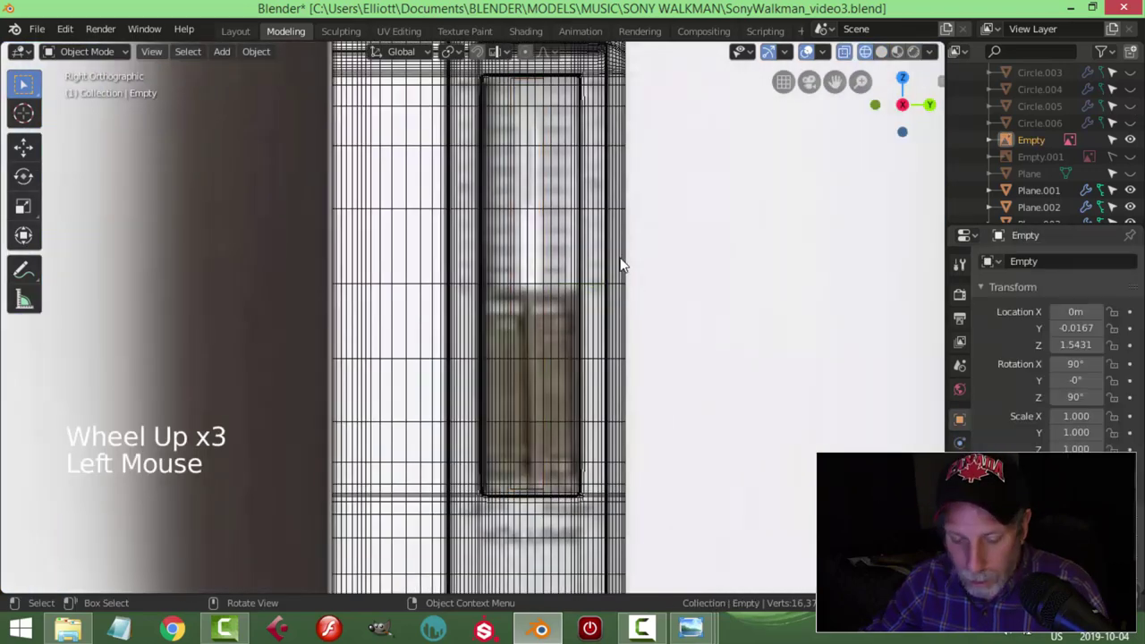
key(h)
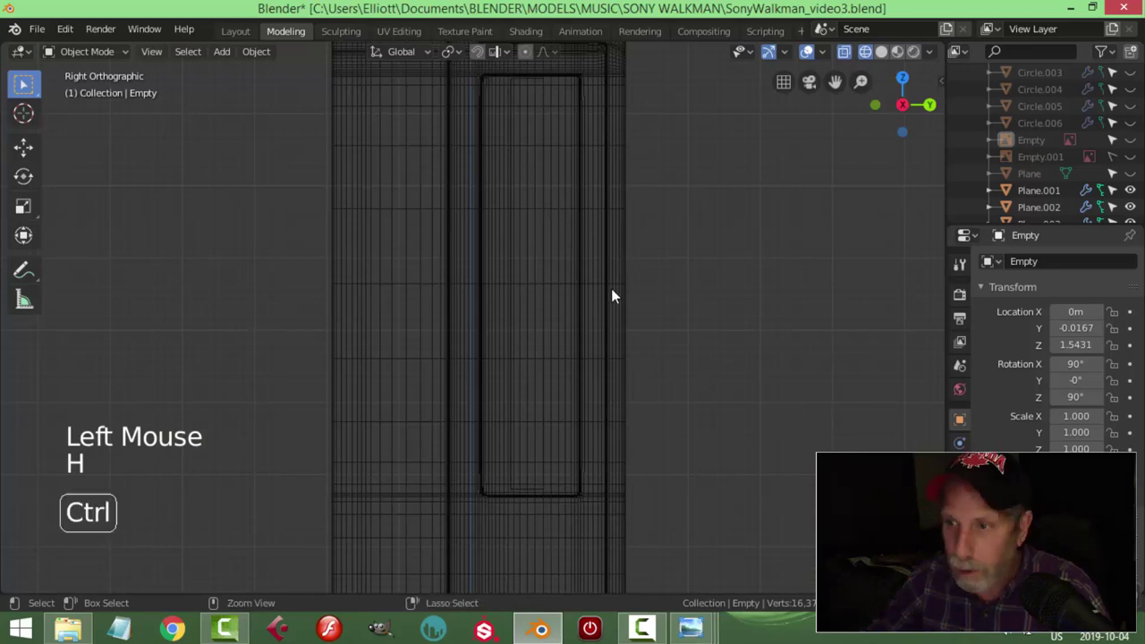
scroll(down, 3)
key(alt+h)
middle_click(630, 312)
click(480, 291)
key(shift+h)
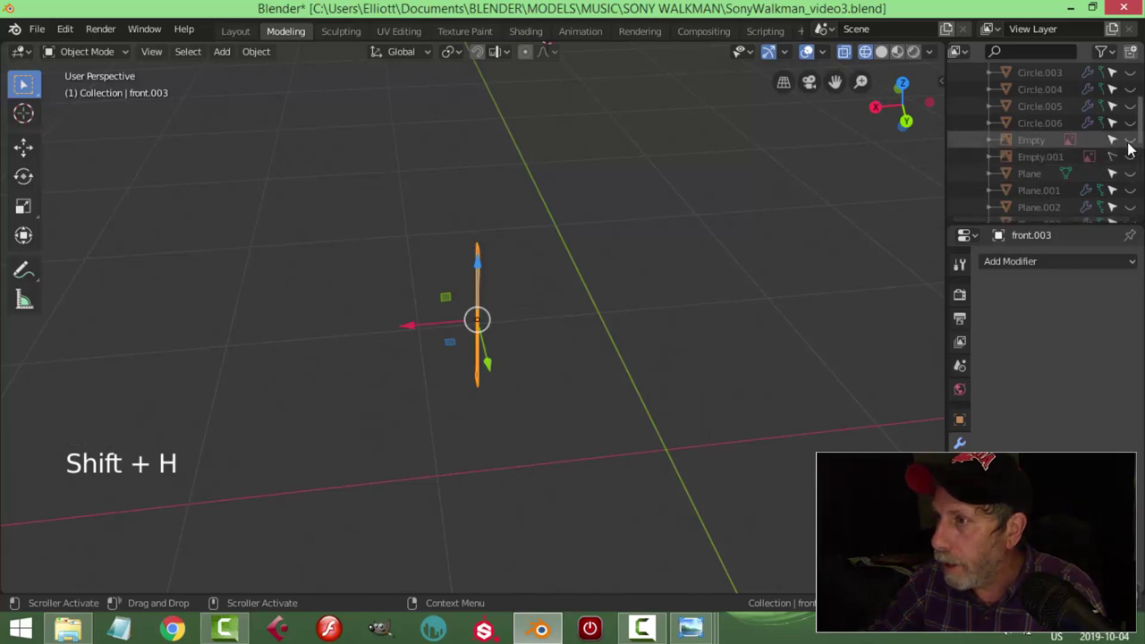
click(1130, 149)
key(KP_3)
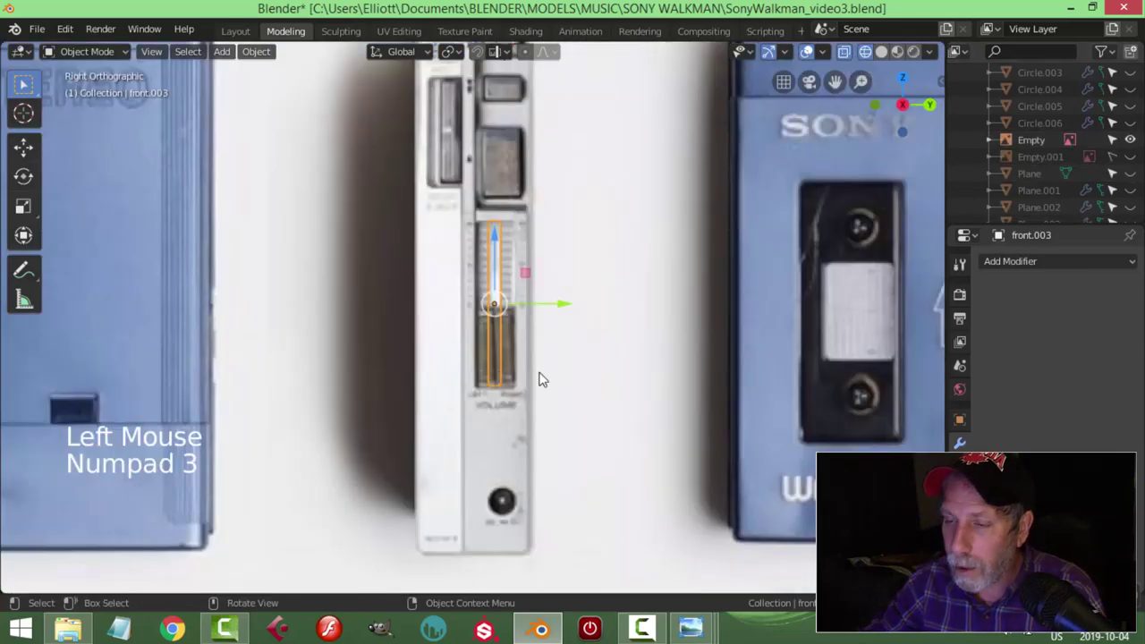
Step: Move part of the front.003 strip's mesh down and stretch it along Y to match the photo
scroll(up, 3)
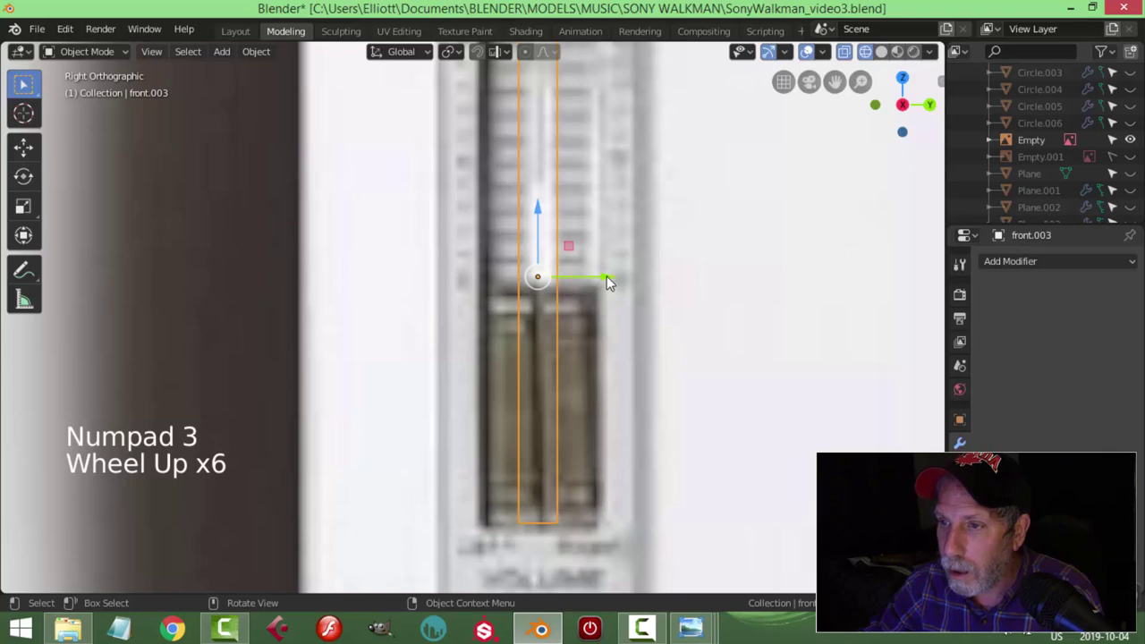
click(610, 279)
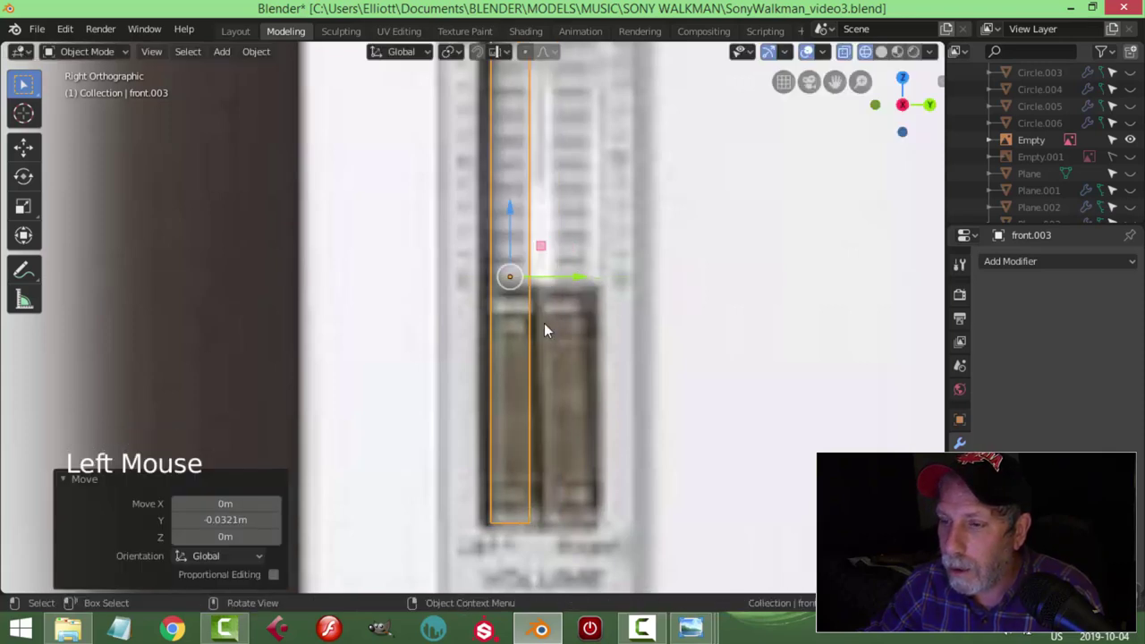
scroll(down, 3)
scroll(down, 3)
key(Tab)
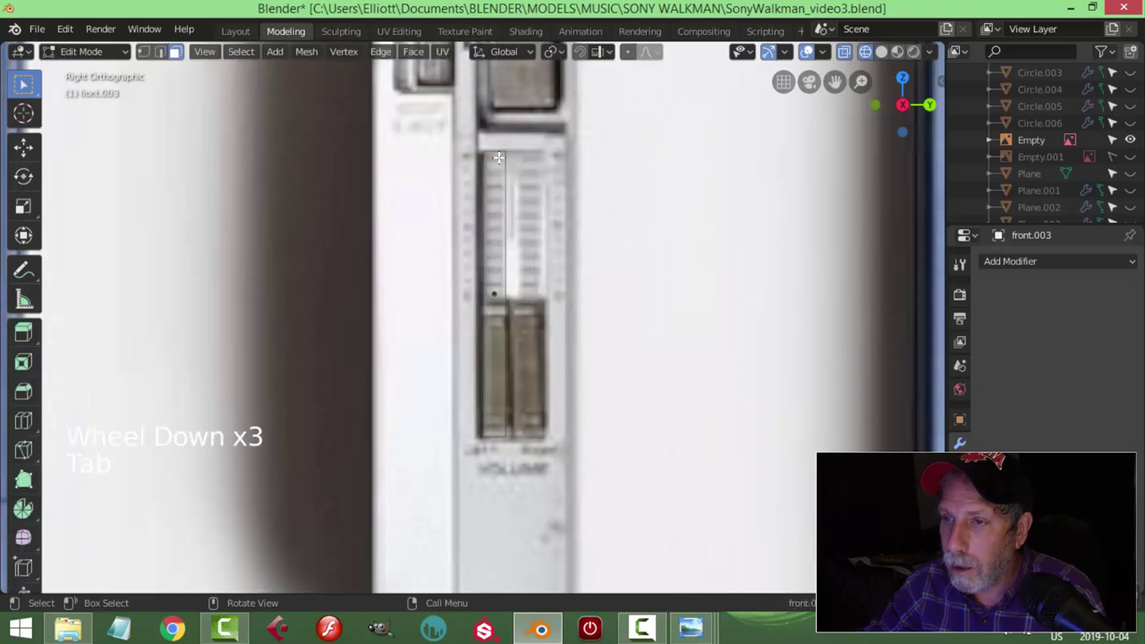
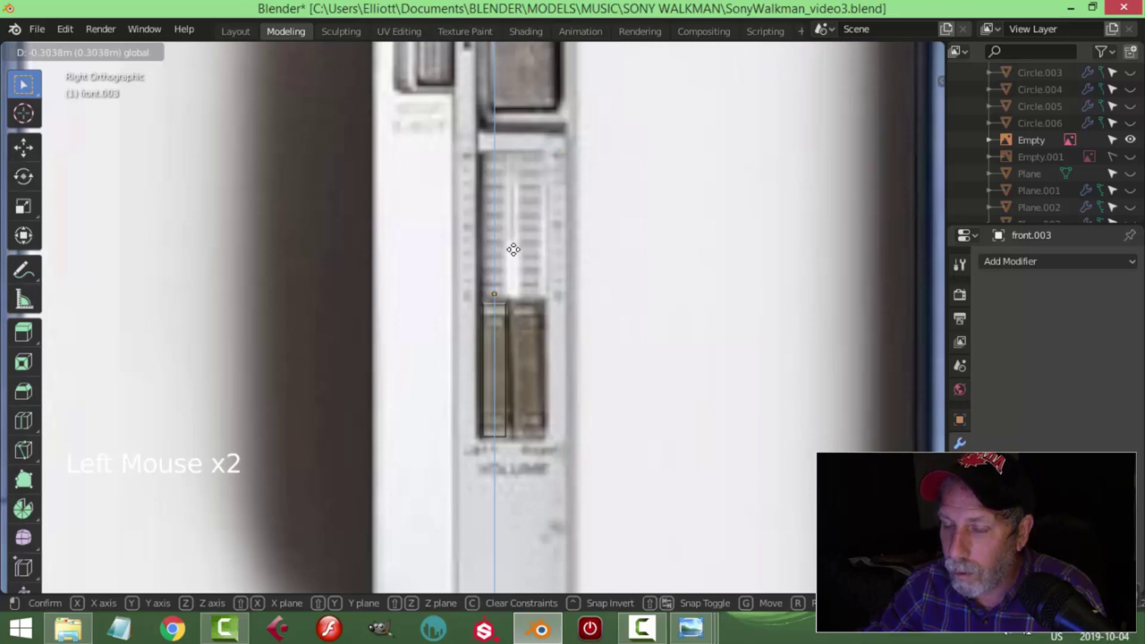
scroll(up, 3)
scroll(up, 3)
scroll(down, 3)
key(a)
scroll(up, 3)
key(s)
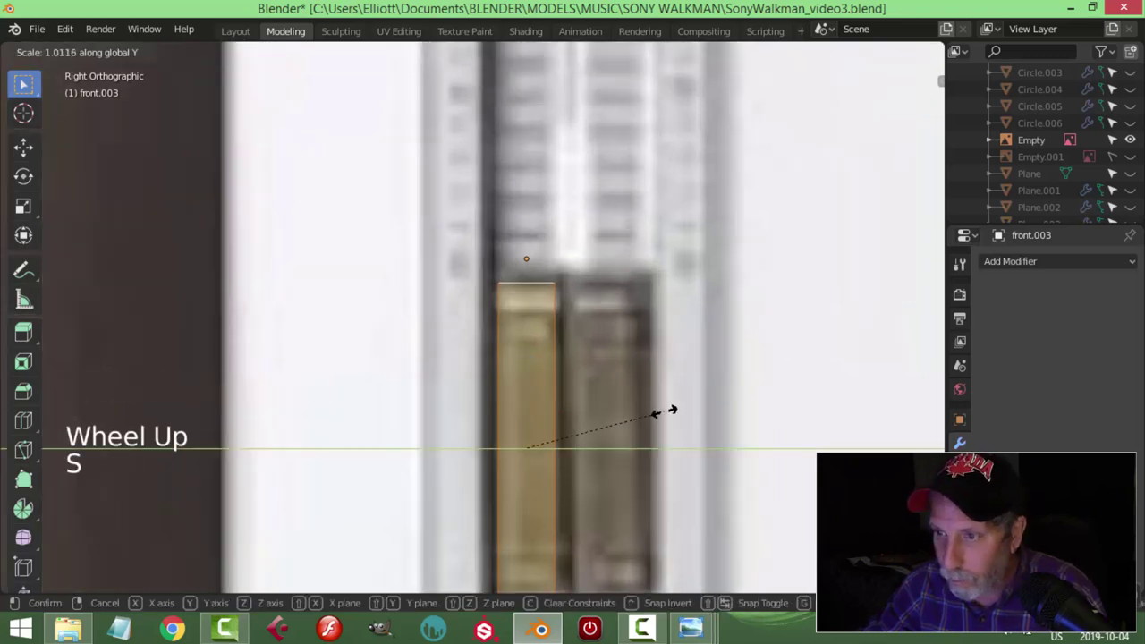
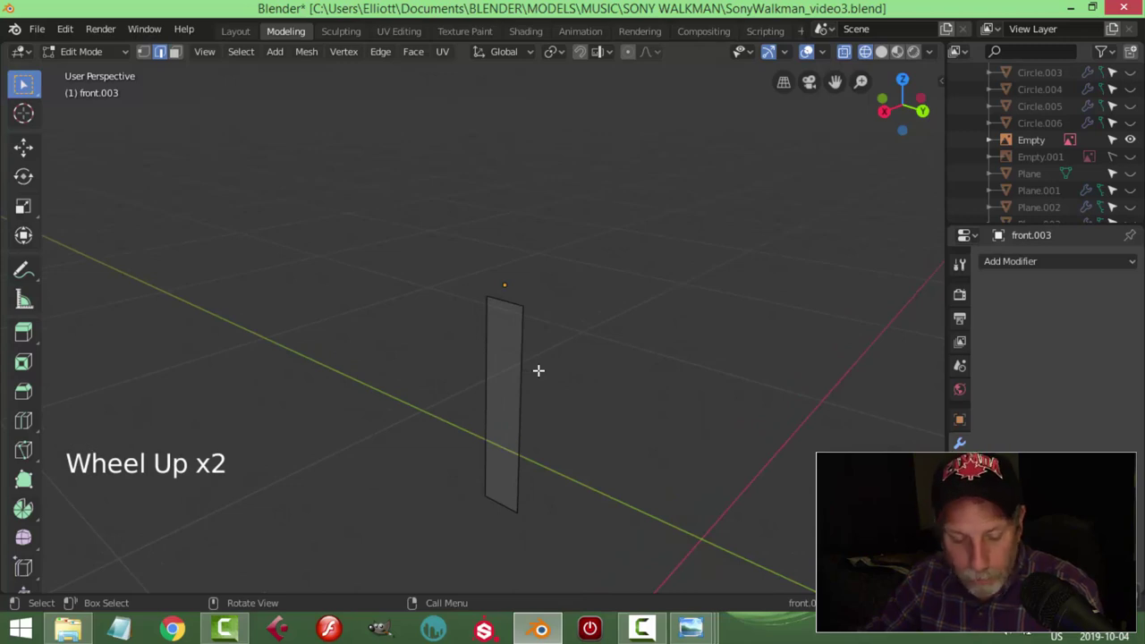
key(z)
key(ctrl+r)
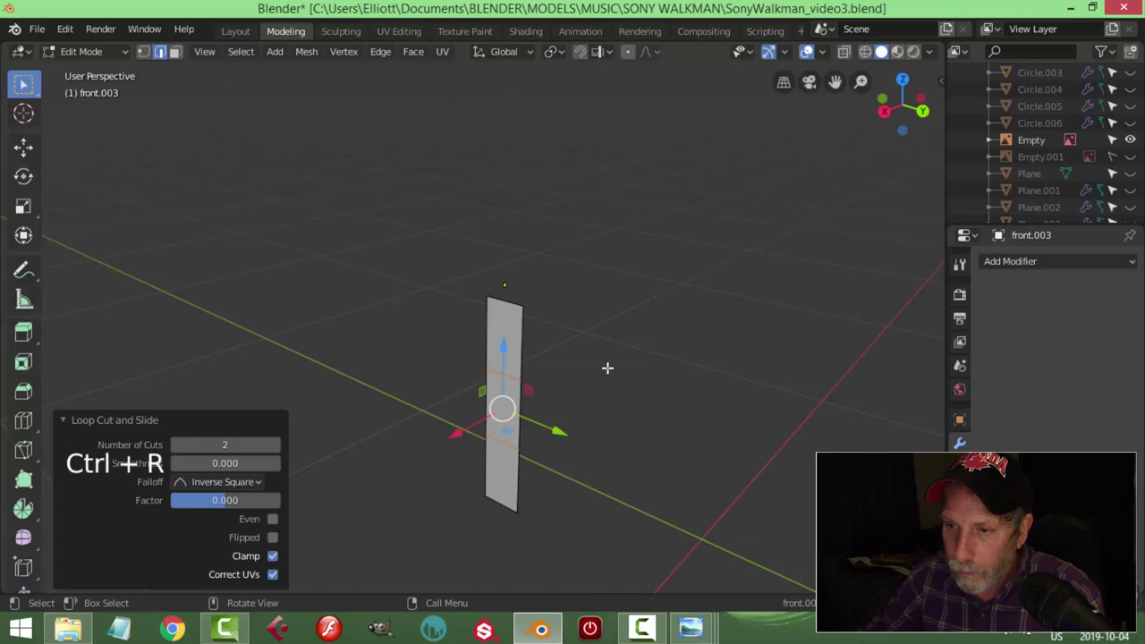
key(s)
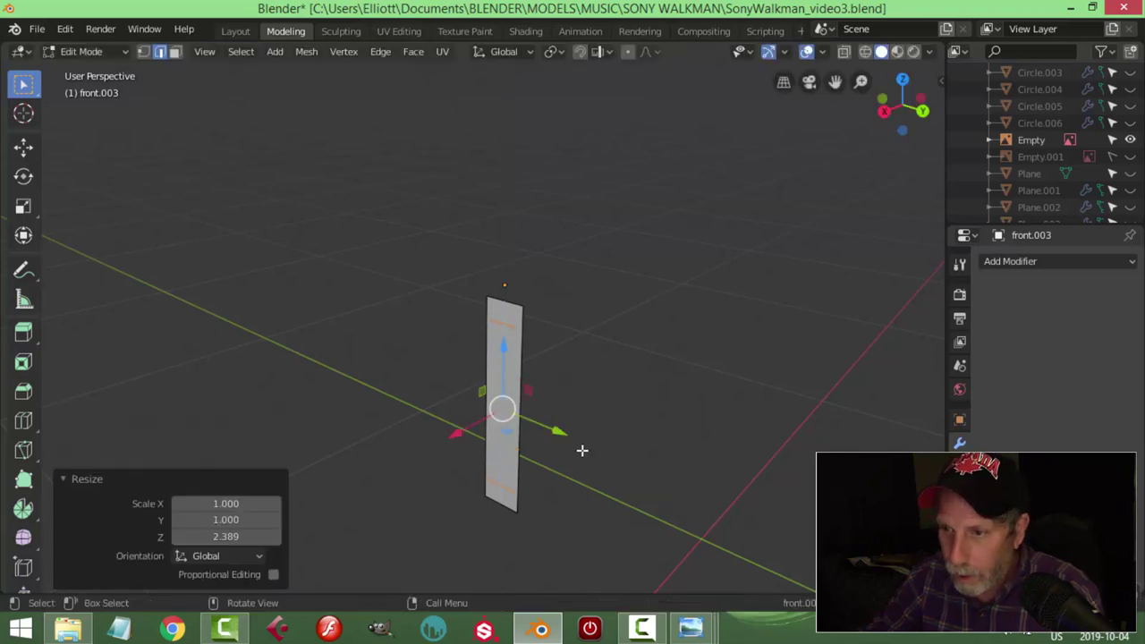
key(3)
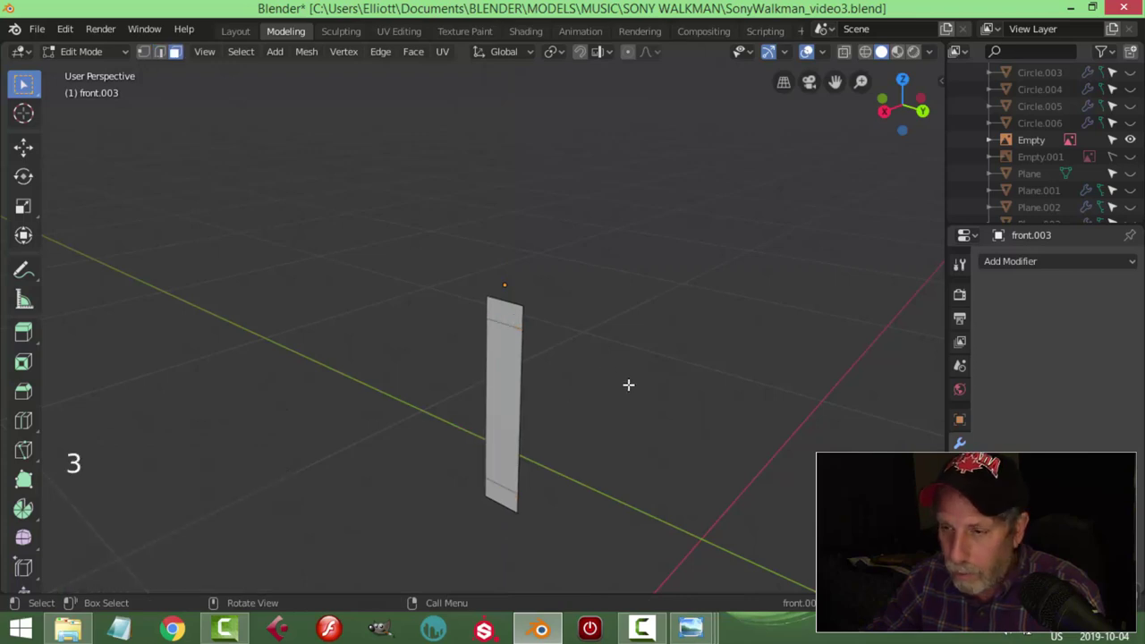
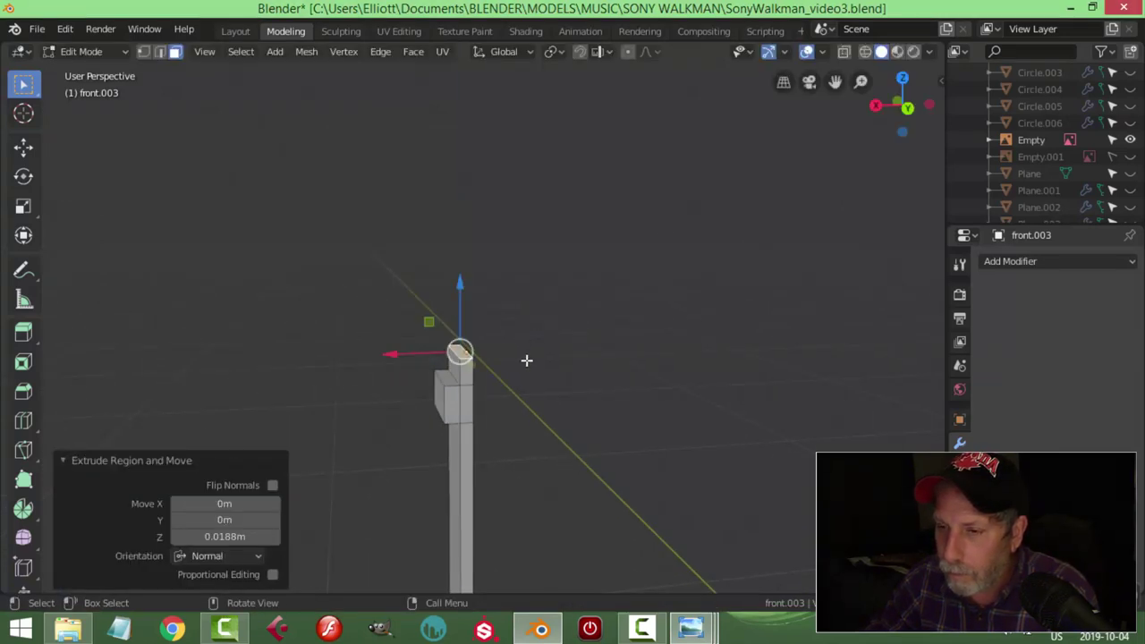
key(alt+a)
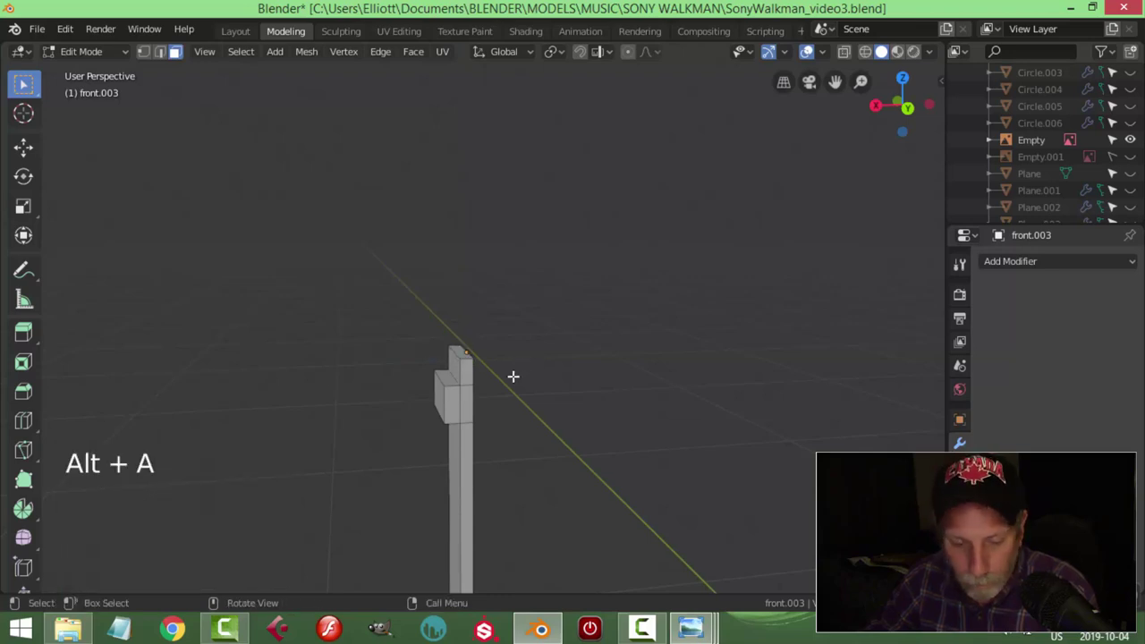
key(2)
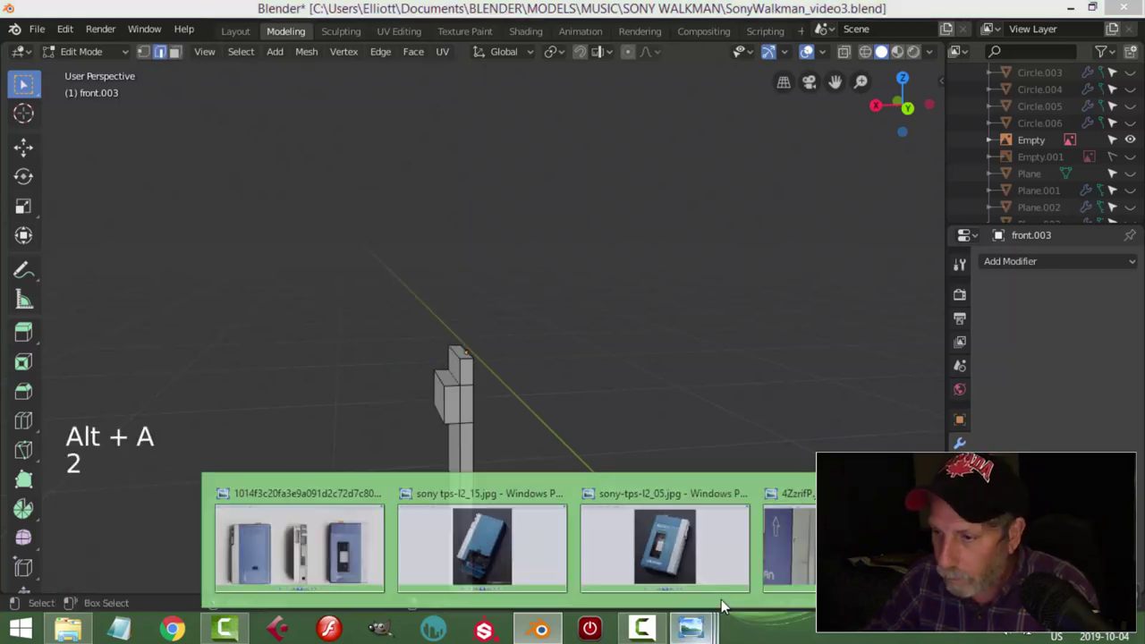
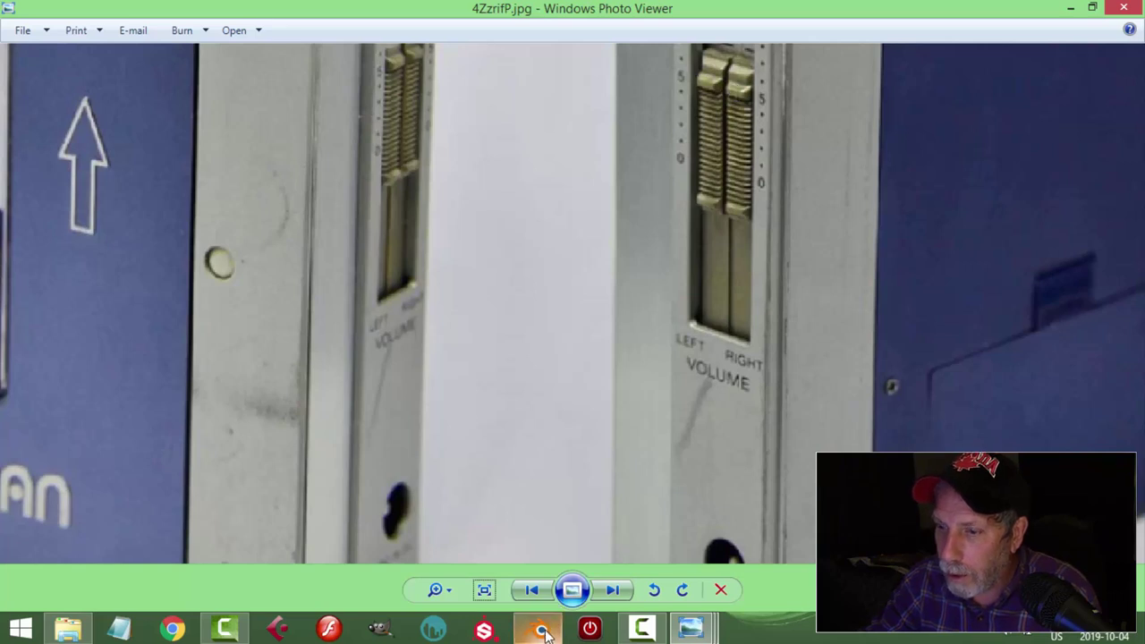
Step: Return from the volume-slider photo to Blender with front.003's mesh open for editing
key(alt+a)
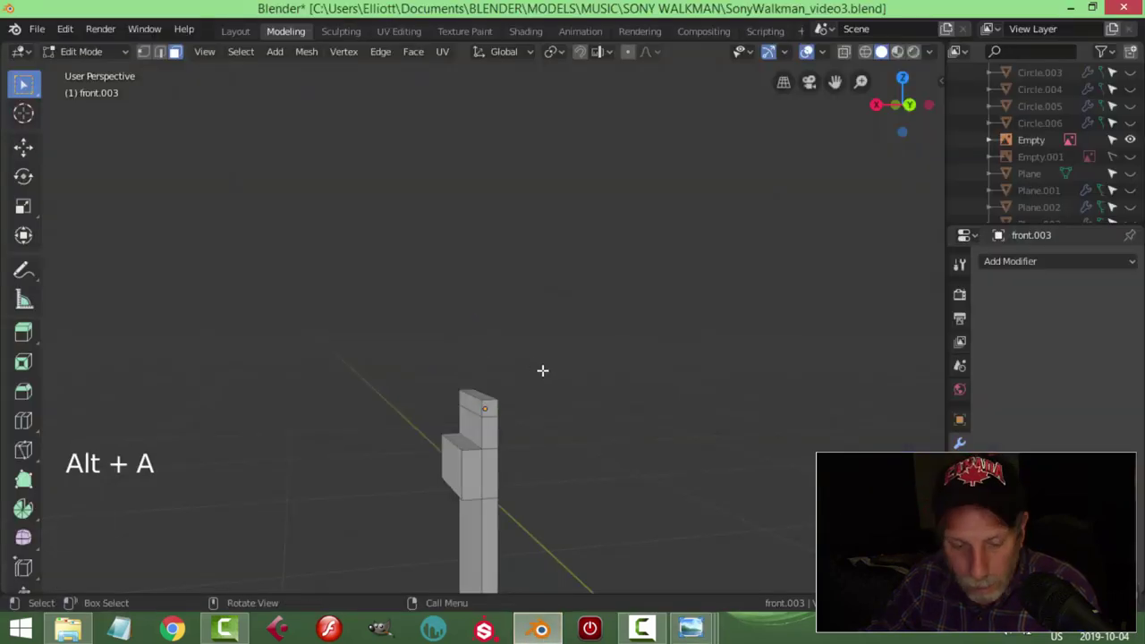
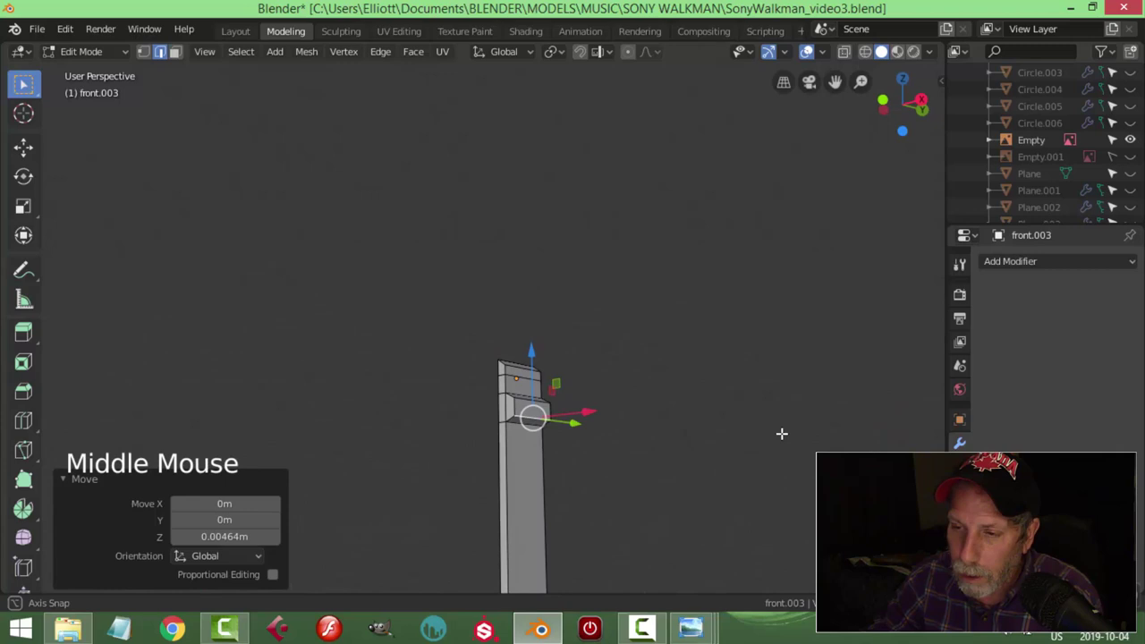
Step: Zoom around front.003 while part of its mesh is pushed about 2 mm along its normal
scroll(down, 3)
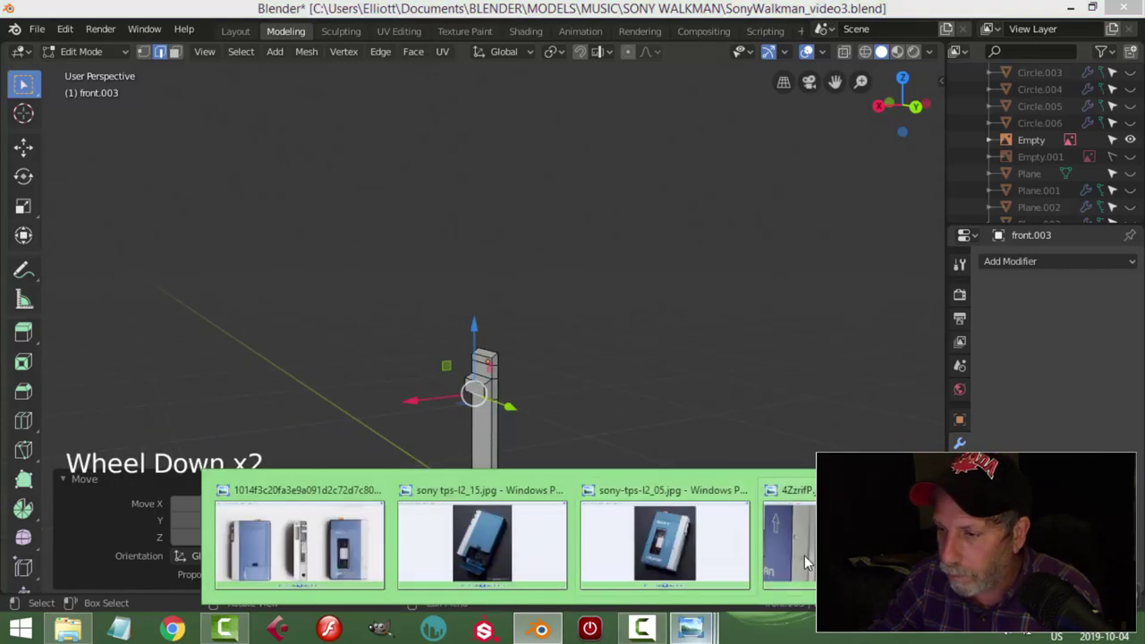
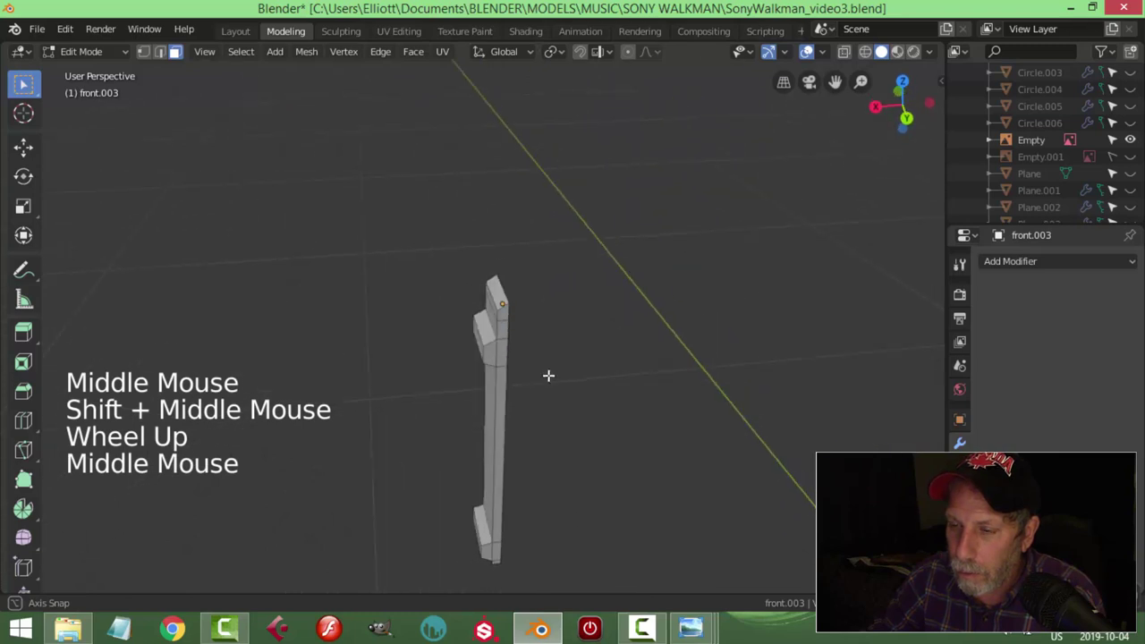
scroll(up, 3)
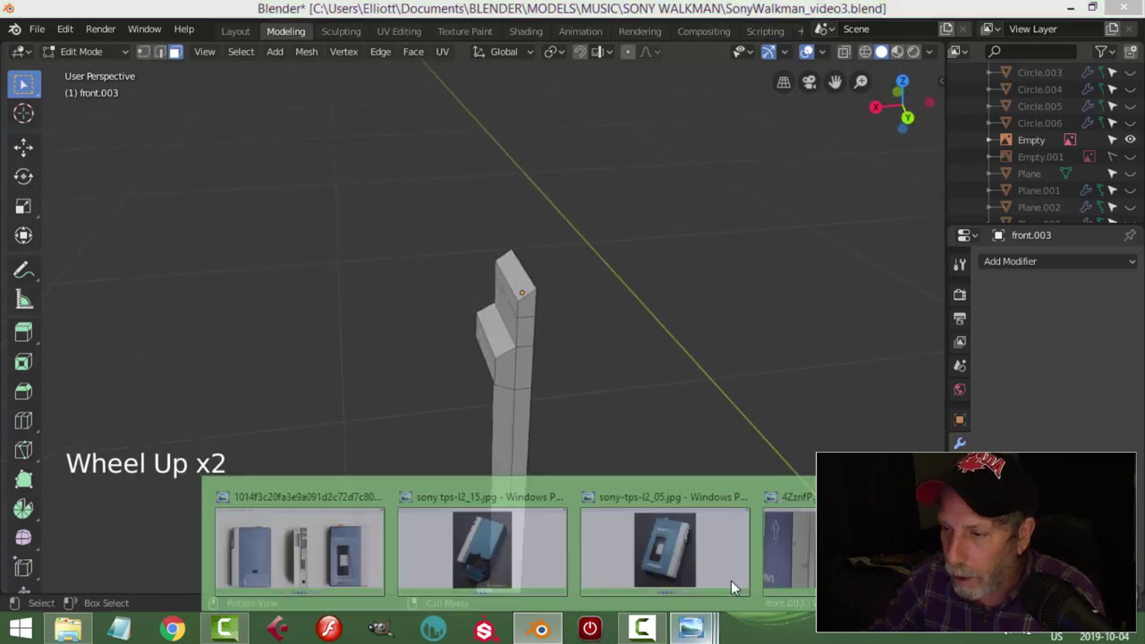
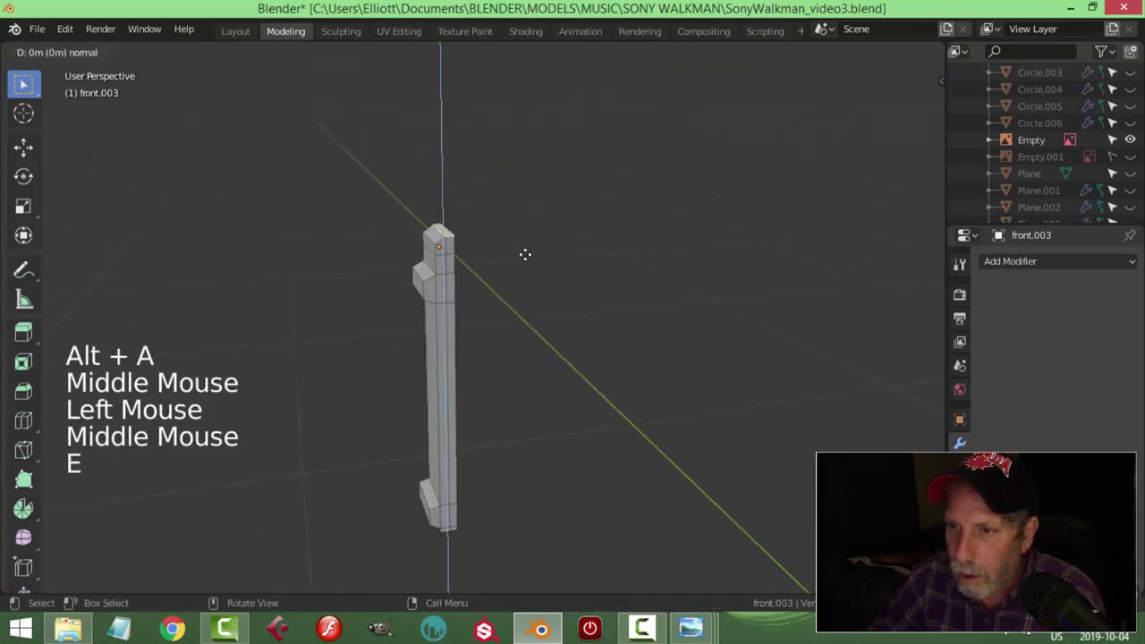
Step: Bevel the strip's edges and extrude alternating faces about 3 mm along normals into ribs
key(Tab)
middle_click(481, 375)
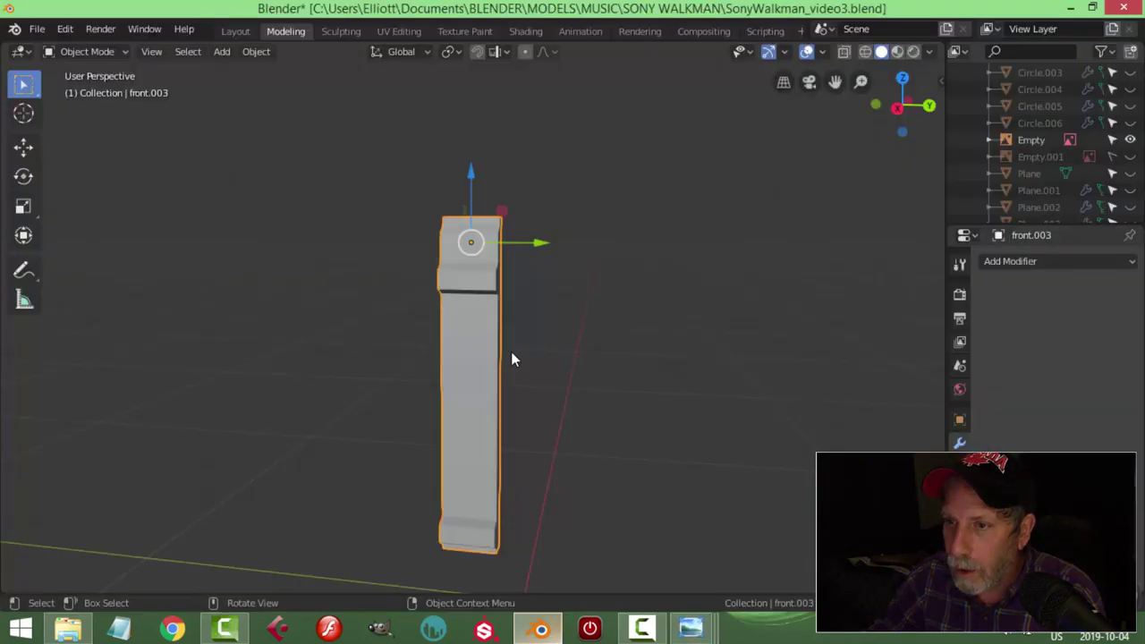
middle_click(486, 341)
middle_click(505, 383)
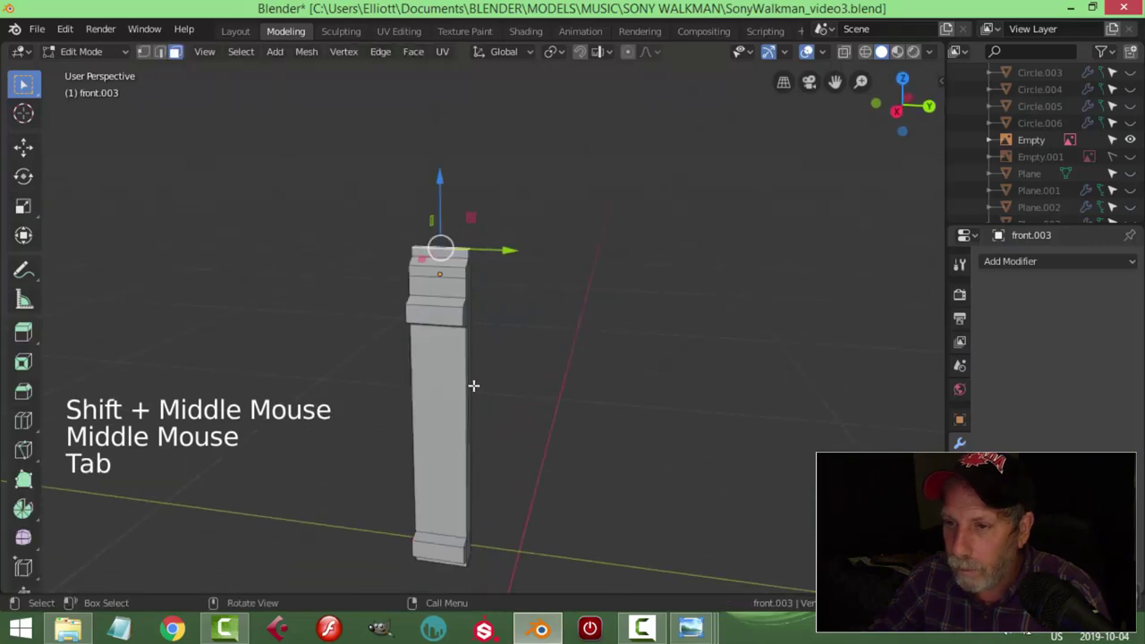
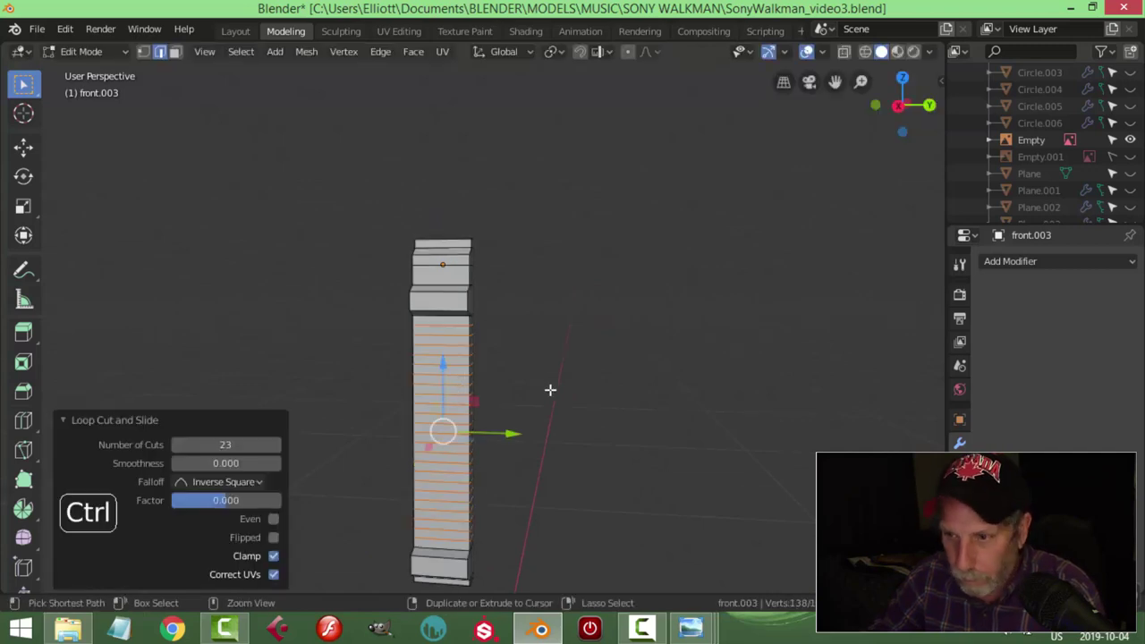
key(ctrl+b)
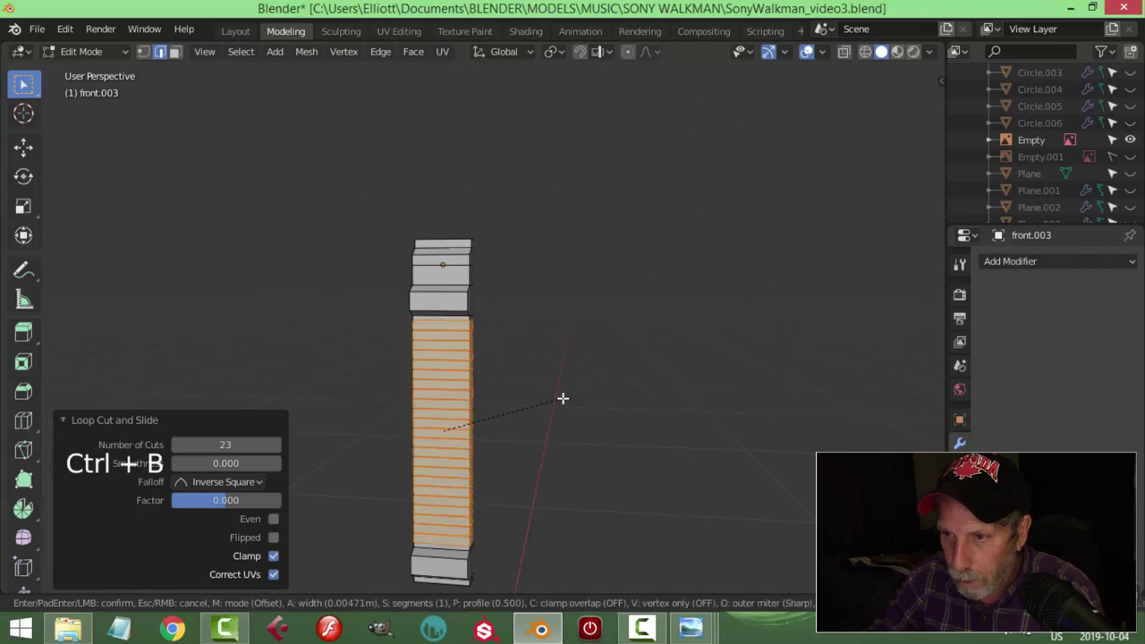
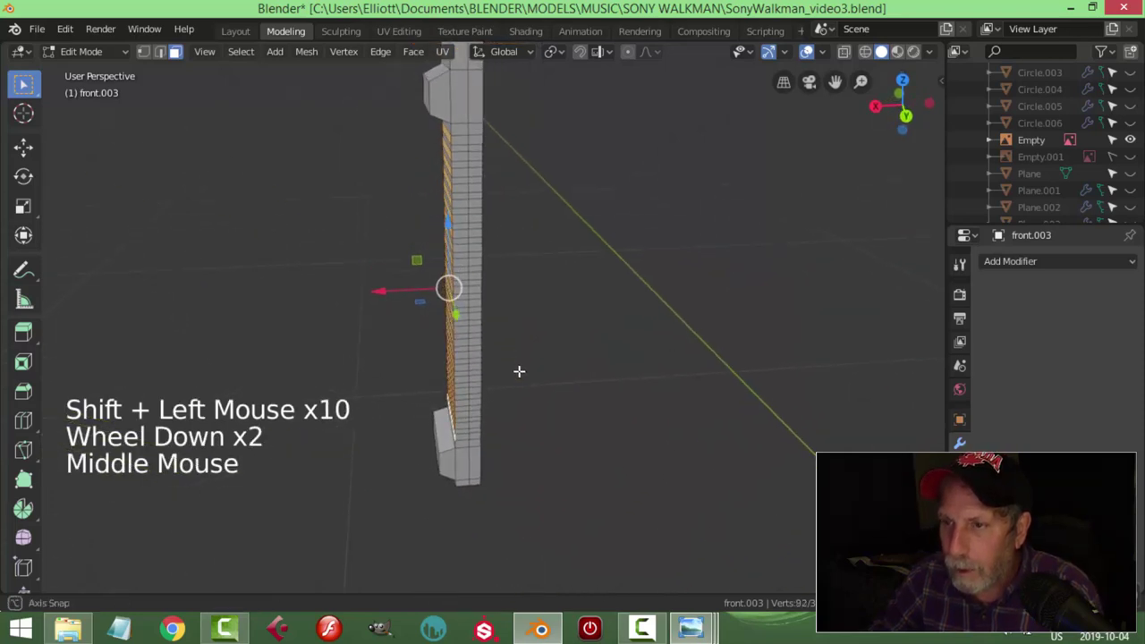
key(e)
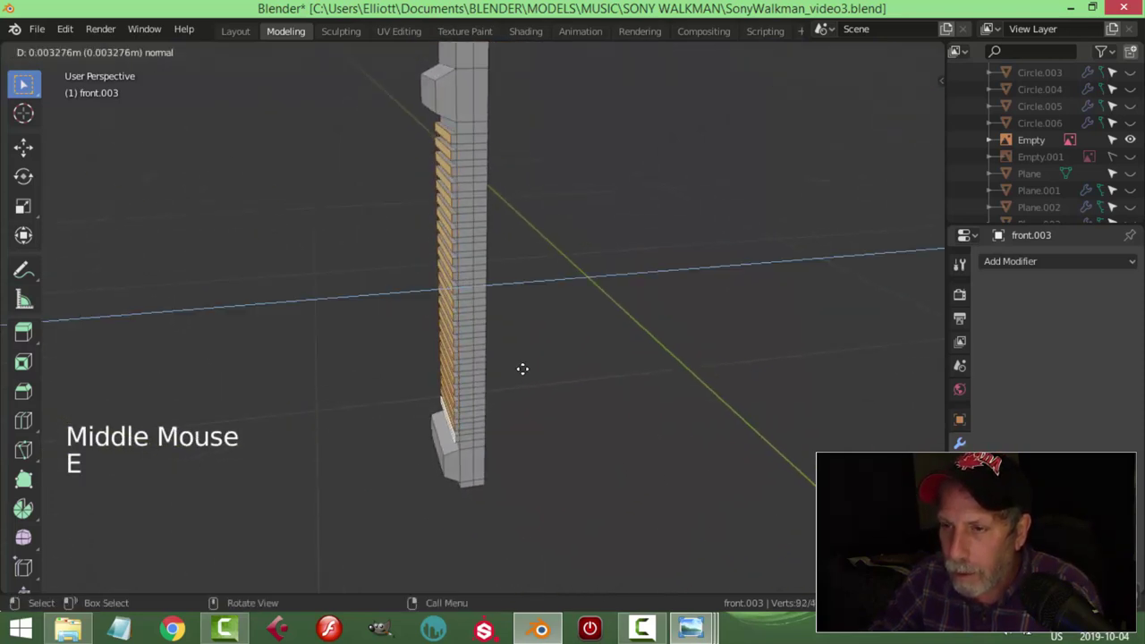
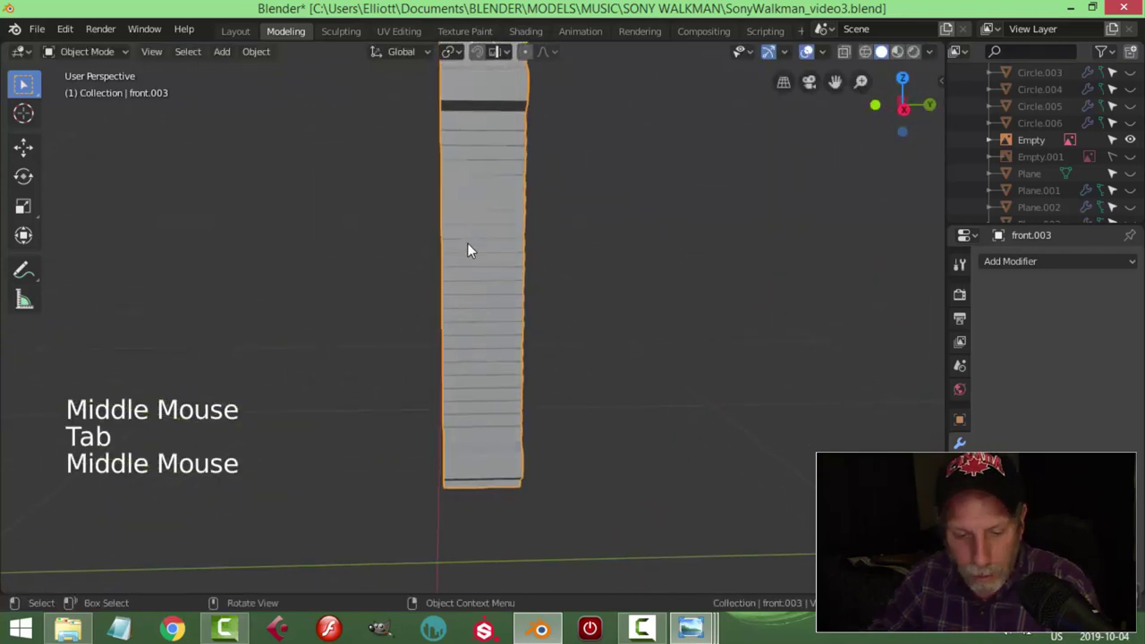
Step: Give front.003 a Catmull-Clark subdivision surface with smooth shading and inspect it
key(ctrl+1)
right_click(470, 250)
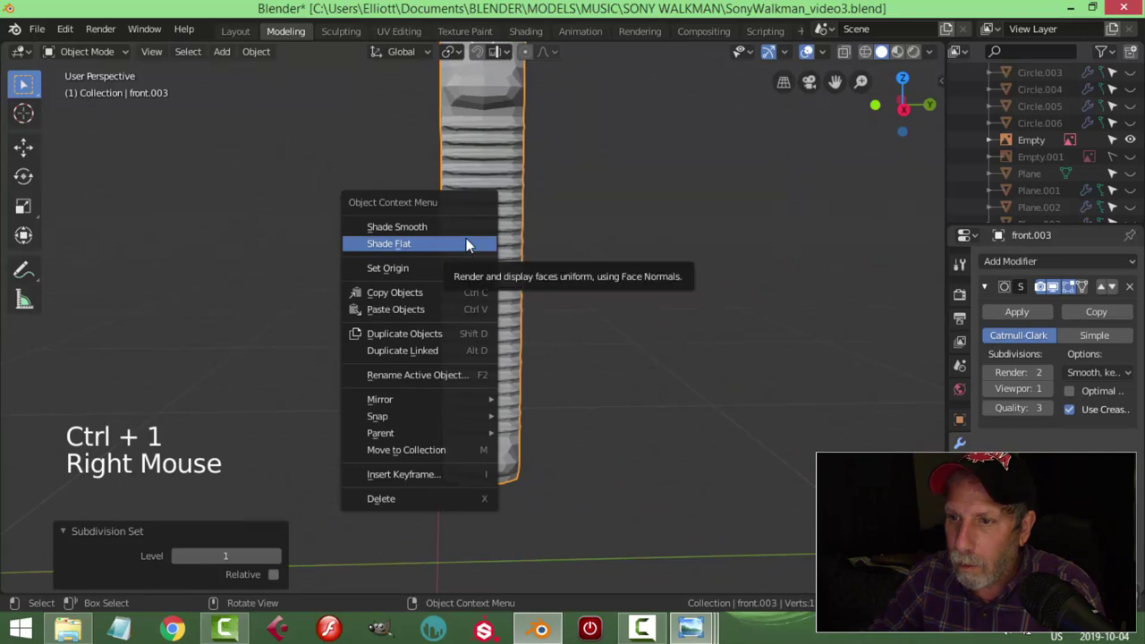
middle_click(617, 254)
scroll(down, 3)
middle_click(552, 278)
middle_click(544, 294)
Step: Add an edge loop across the part and scale it along the Y axis
key(Tab)
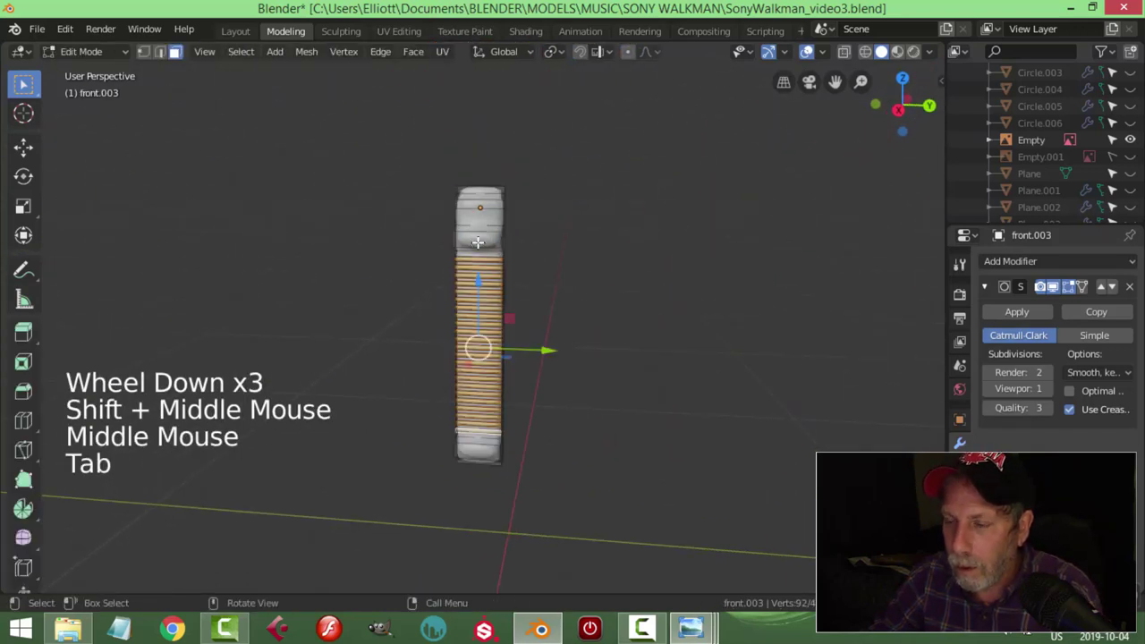
key(ctrl+r)
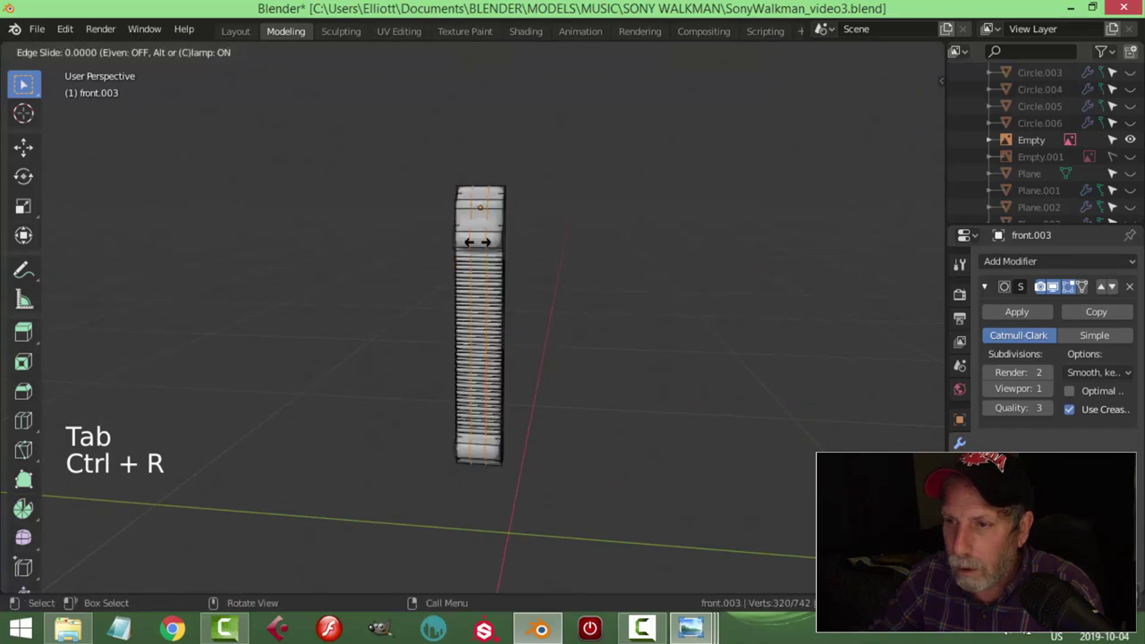
key(s)
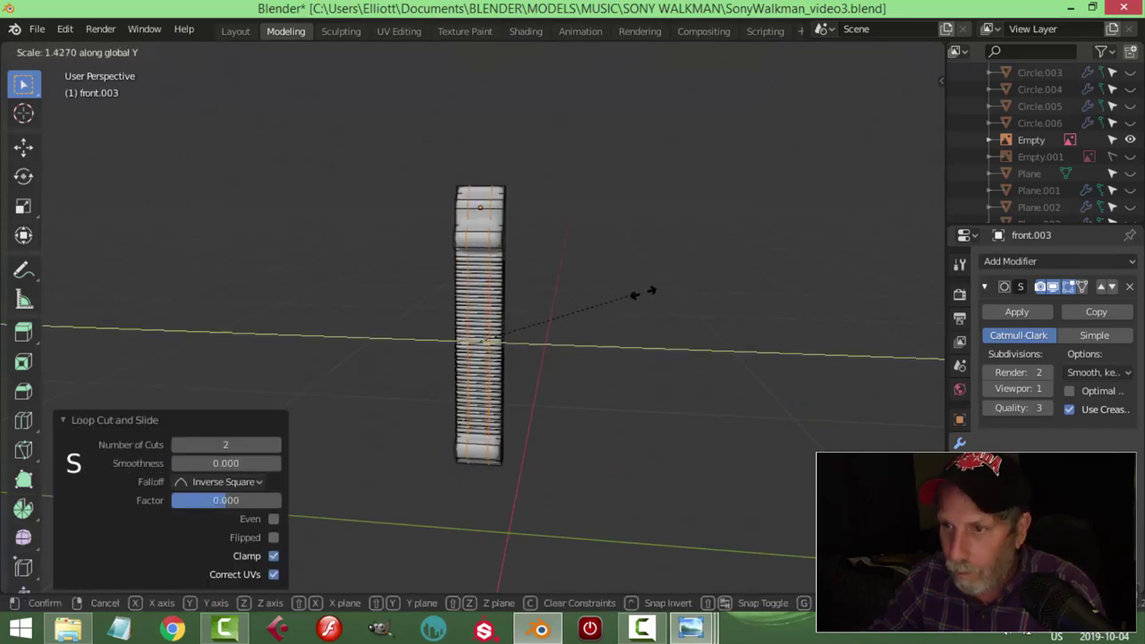
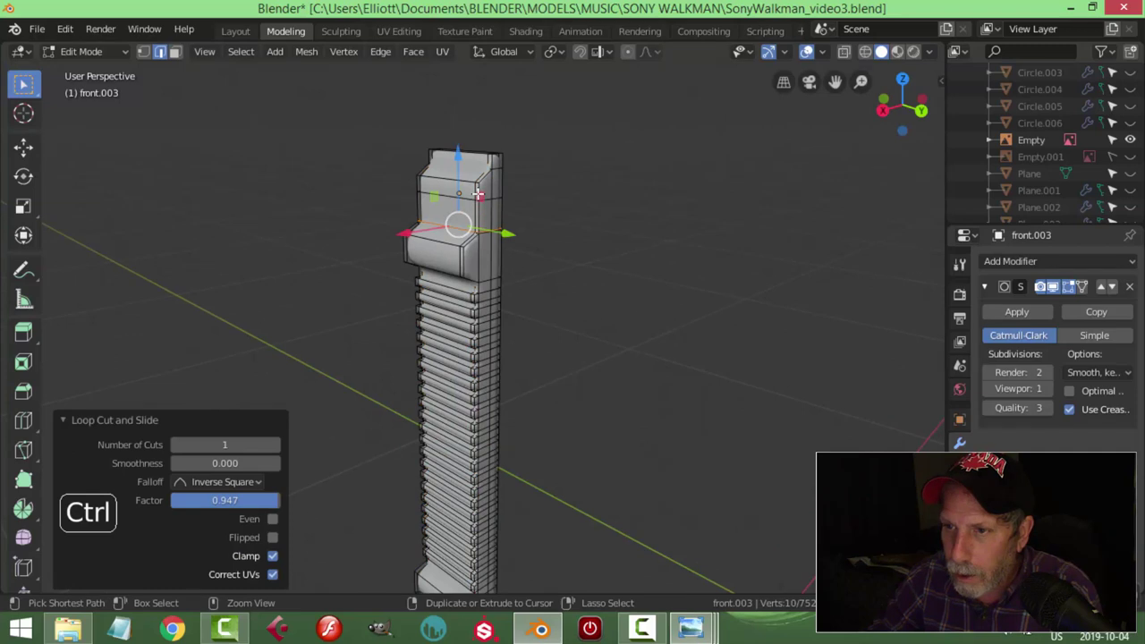
Step: Add two support loop cuts near the top and check the smoothed shape from all sides
key(ctrl+r)
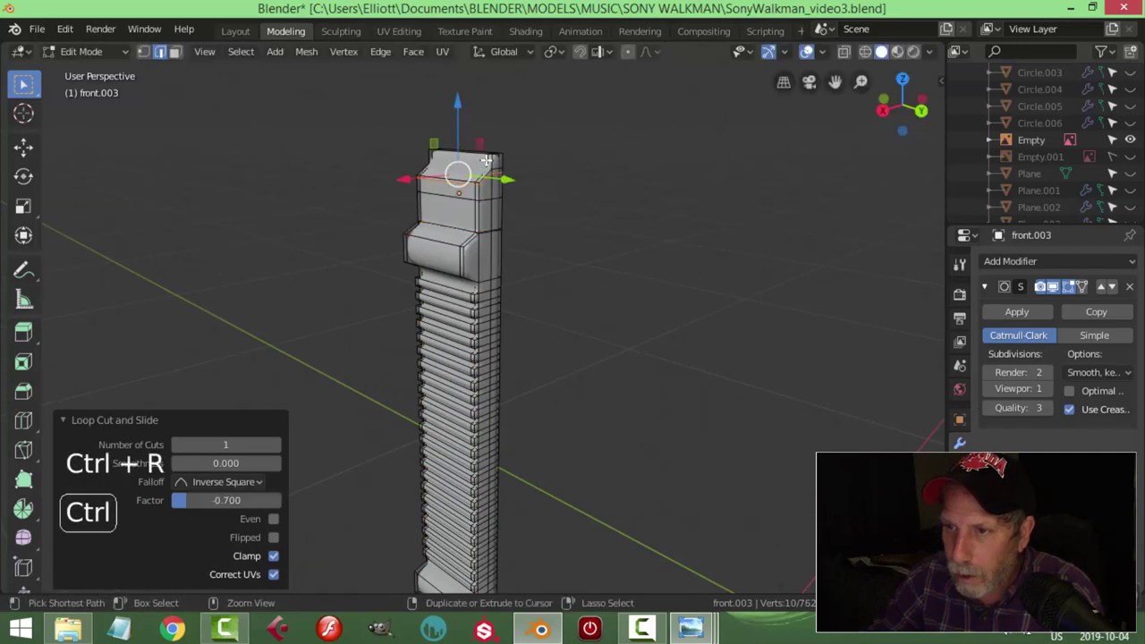
key(ctrl+r)
key(Tab)
scroll(down, 3)
middle_click(599, 256)
key(alt+a)
middle_click(562, 282)
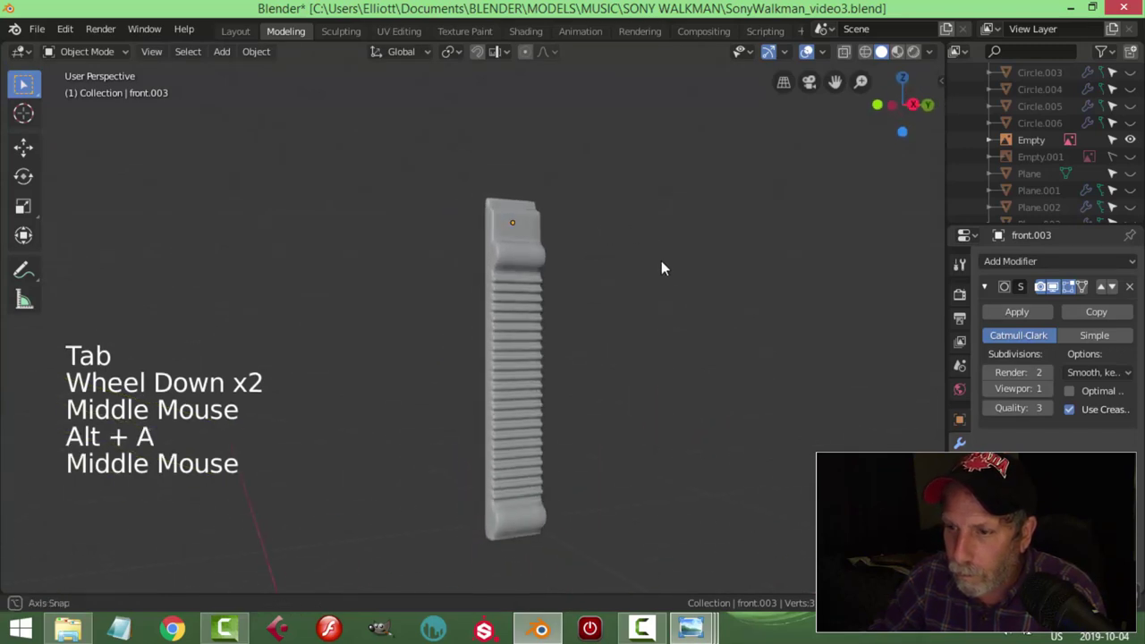
middle_click(658, 330)
middle_click(622, 290)
scroll(up, 3)
middle_click(561, 253)
middle_click(583, 262)
Step: Insert and slide further support loops, inspecting the ribs after each
key(Tab)
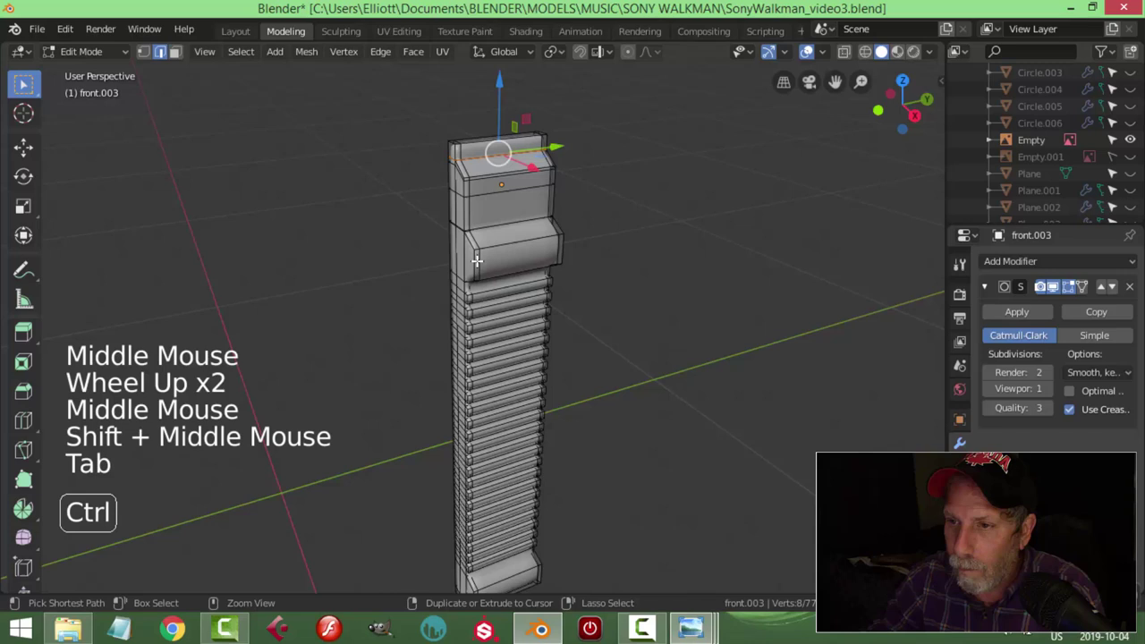
key(ctrl+r)
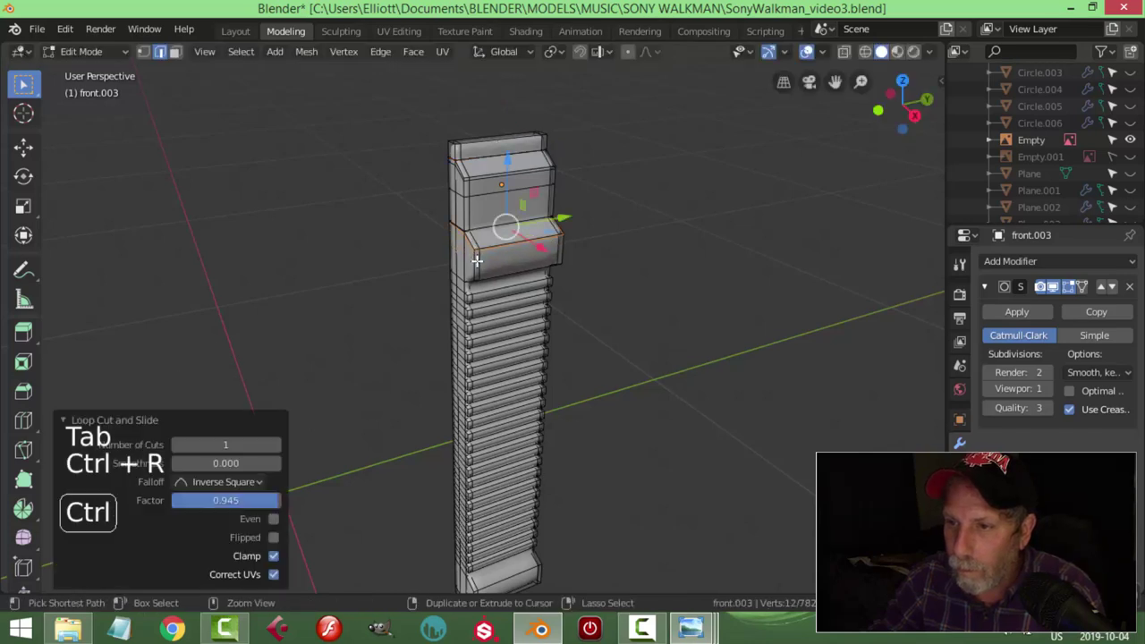
key(ctrl+r)
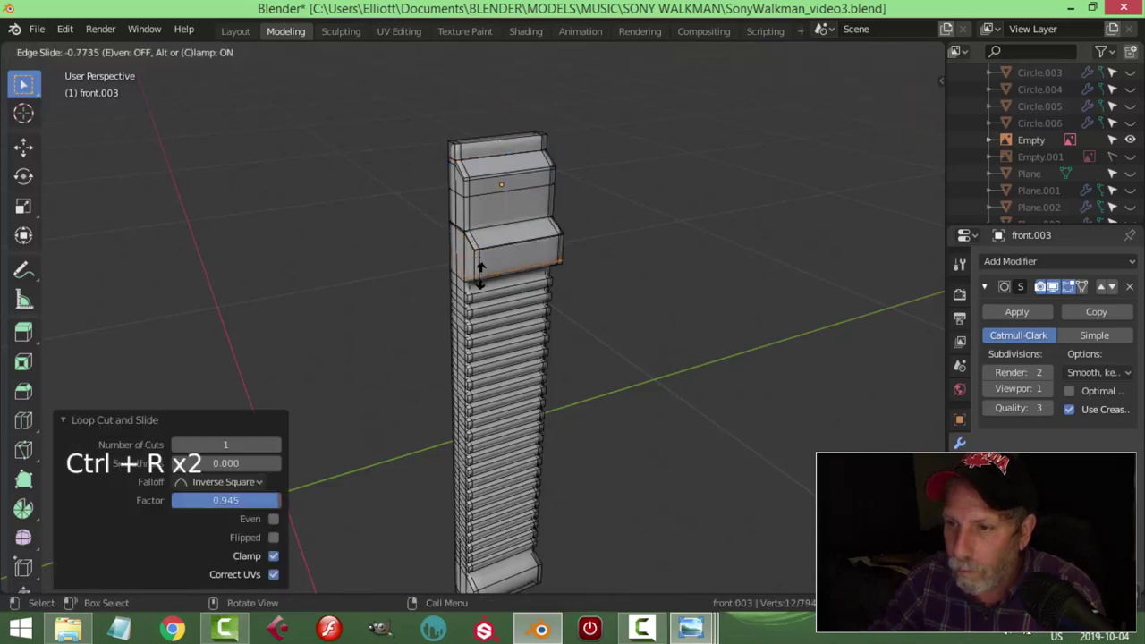
scroll(down, 3)
middle_click(1000, 234)
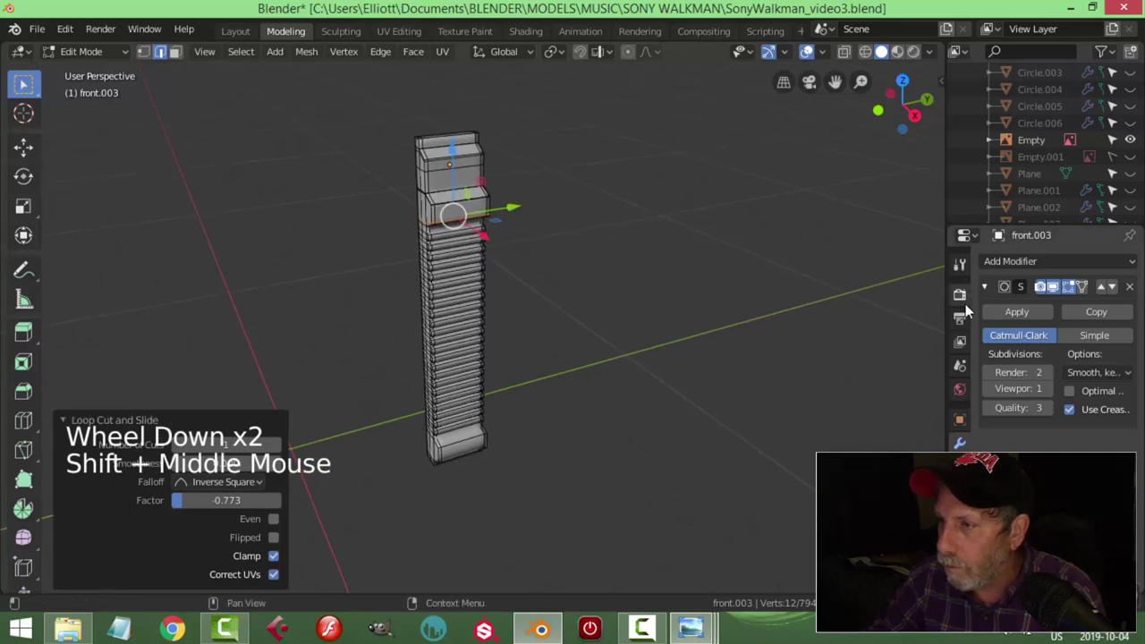
click(964, 303)
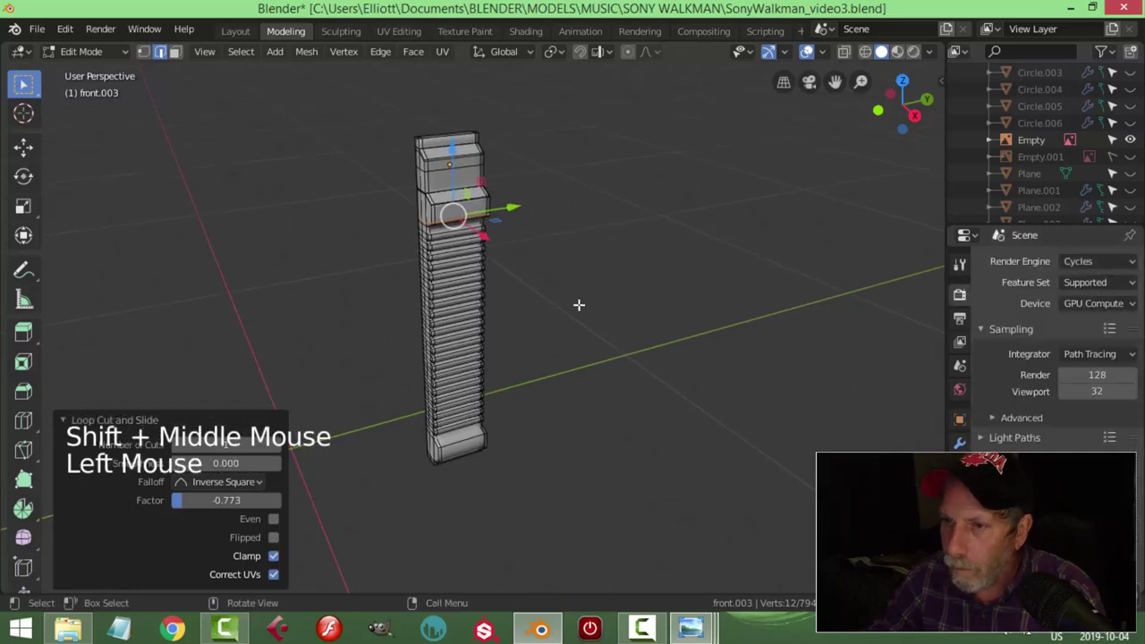
key(Tab)
middle_click(513, 293)
middle_click(536, 284)
scroll(up, 3)
middle_click(541, 307)
middle_click(416, 312)
middle_click(531, 287)
Step: Add support loops along the ribs slid close to their edges, then review the part outside editing
key(Tab)
key(ctrl+r)
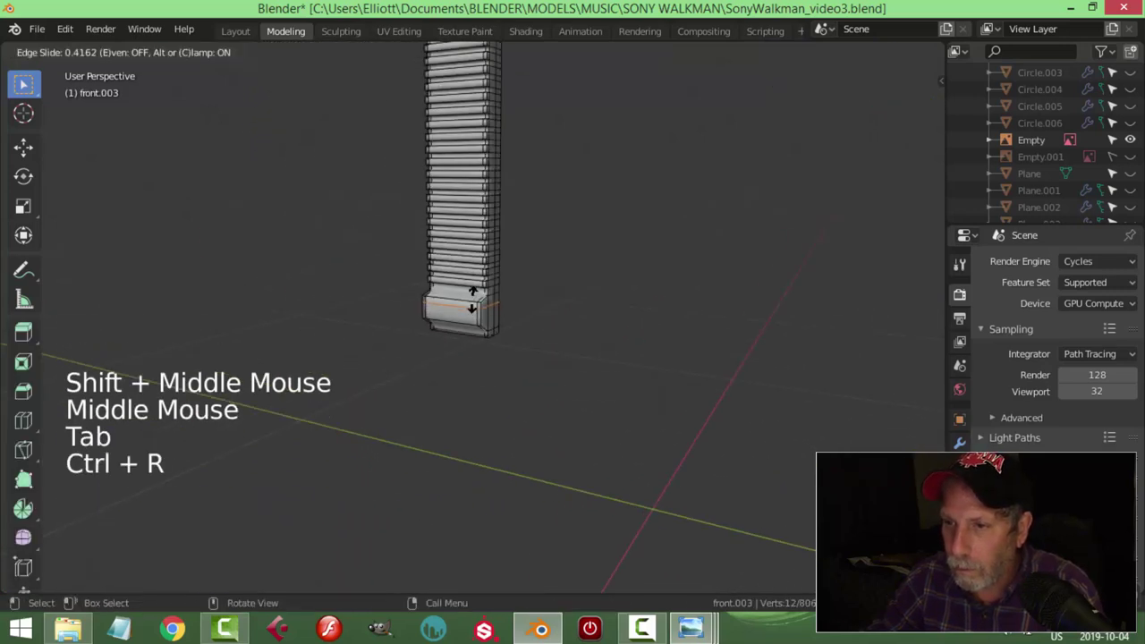
key(ctrl+r)
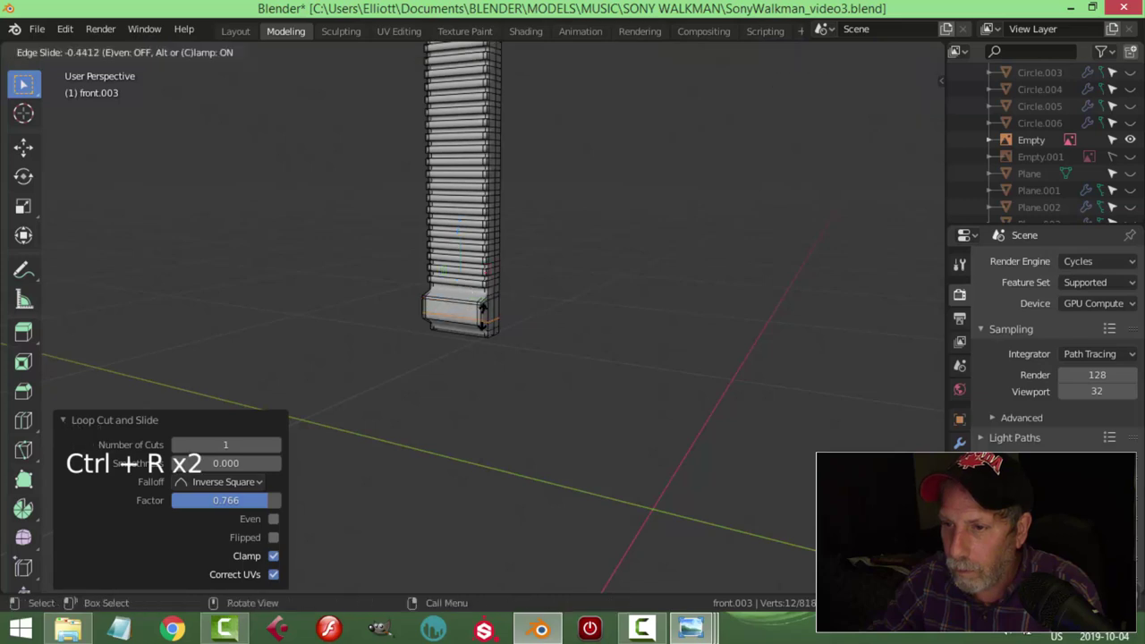
key(Tab)
scroll(down, 3)
middle_click(582, 299)
scroll(up, 3)
middle_click(519, 326)
key(Tab)
key(ctrl+r)
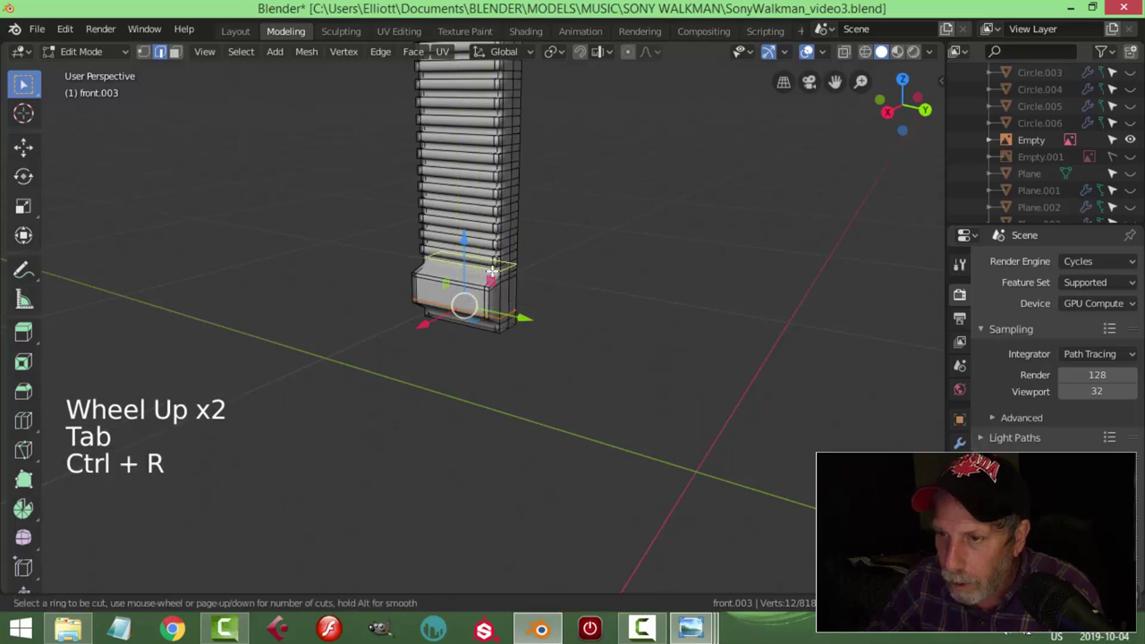
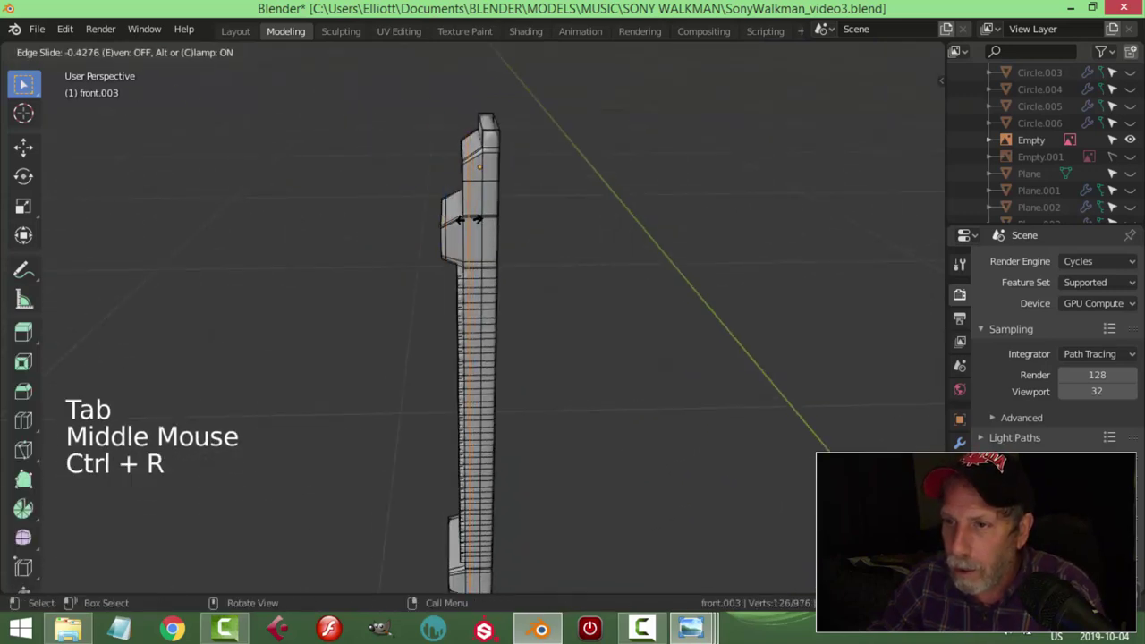
key(Tab)
scroll(down, 3)
middle_click(525, 291)
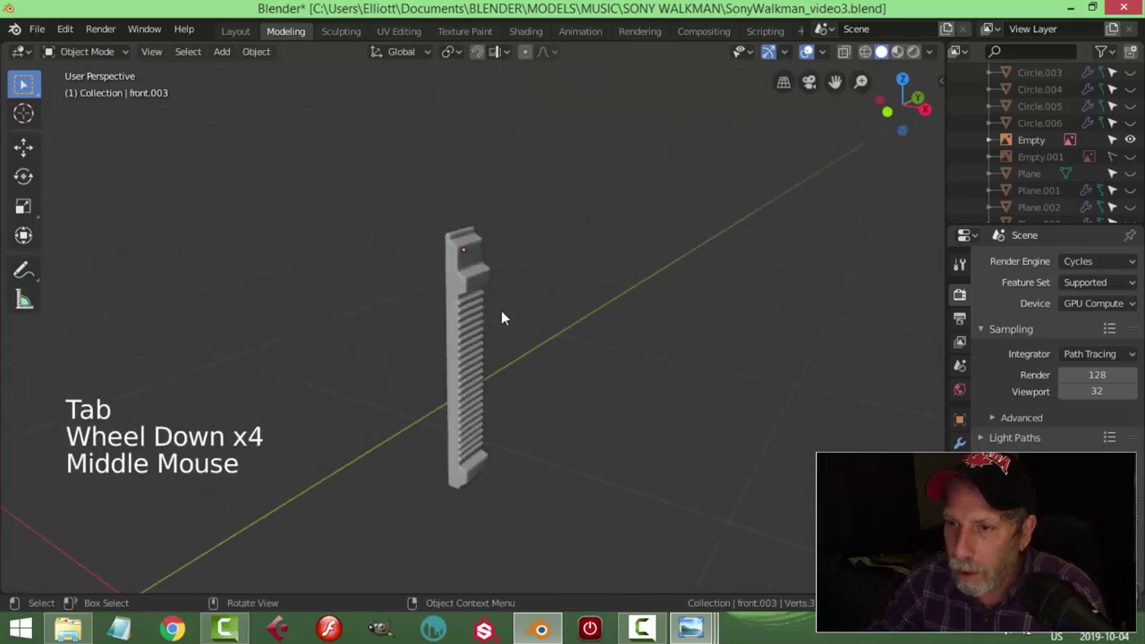
Step: Orbit around the ribbed piece with the Walkman body parts visible again, undoing a stray move
middle_click(501, 318)
scroll(down, 3)
middle_click(548, 338)
middle_click(501, 265)
middle_click(466, 287)
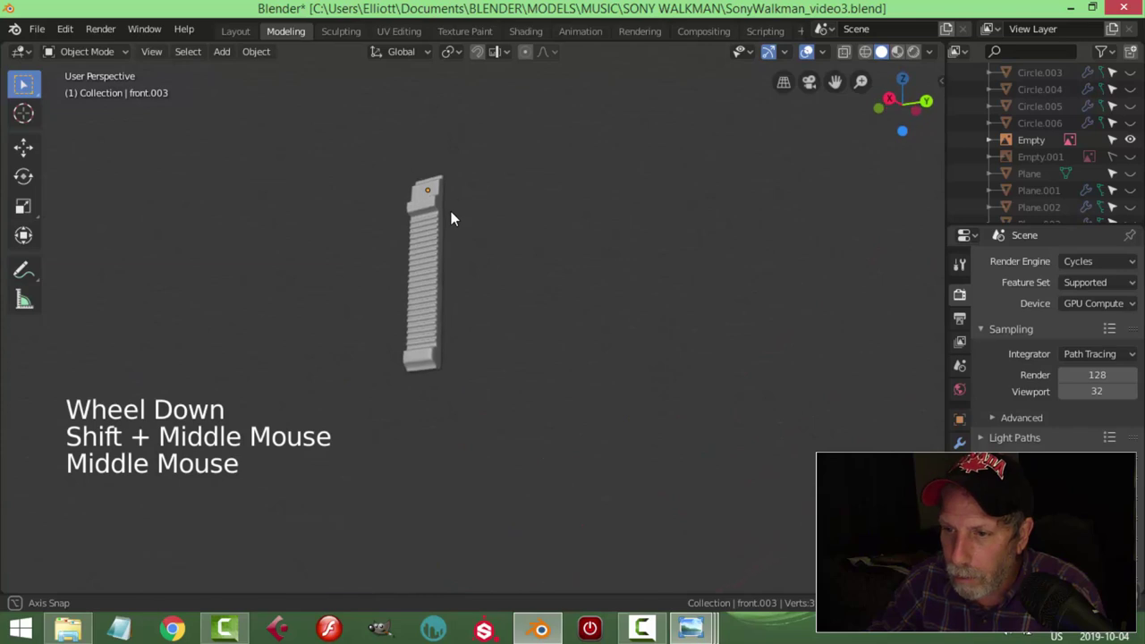
scroll(up, 3)
middle_click(505, 365)
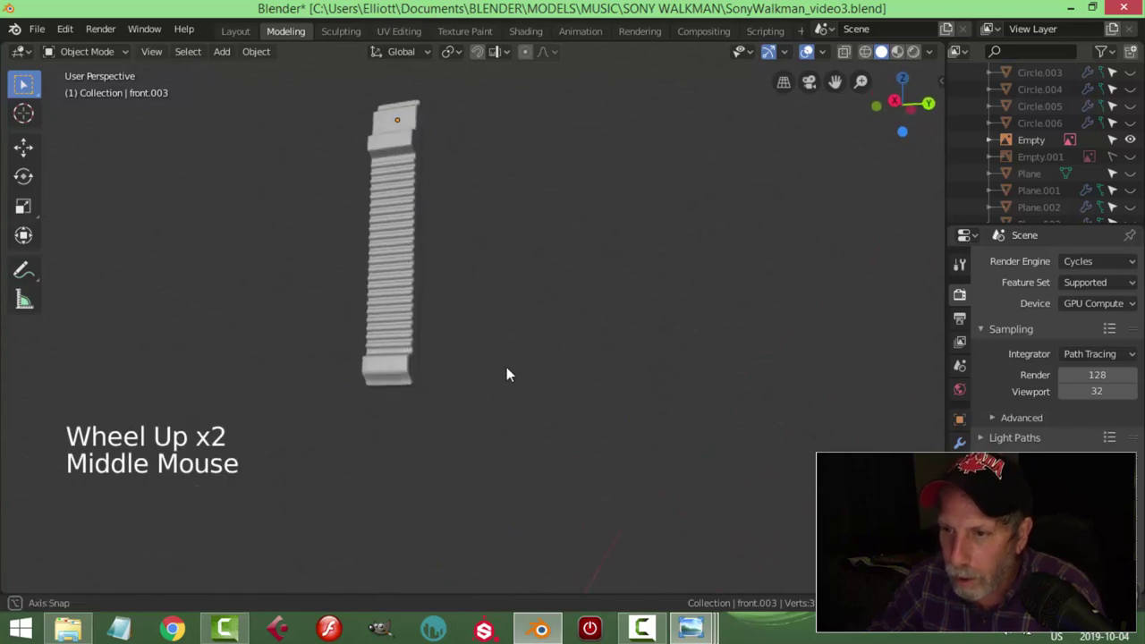
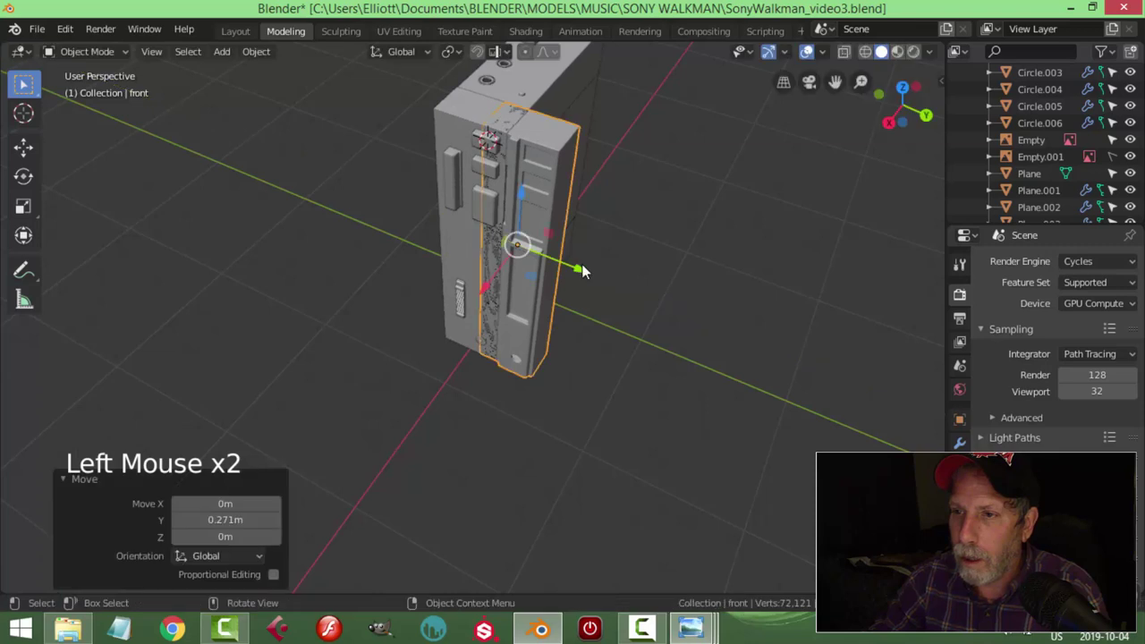
key(ctrl+z)
Step: Move the ribbed front.003 strip into the Walkman body's side groove
key(h)
click(455, 115)
key(alt+a)
click(446, 129)
double_click(459, 118)
key(alt+a)
click(498, 252)
key(alt+a)
scroll(down, 3)
scroll(down, 3)
click(1137, 193)
click(1138, 177)
key(alt+a)
Step: Check the strip's fit from several angles and nudge it into place
middle_click(553, 273)
middle_click(559, 277)
click(471, 296)
scroll(up, 3)
middle_click(590, 311)
click(411, 278)
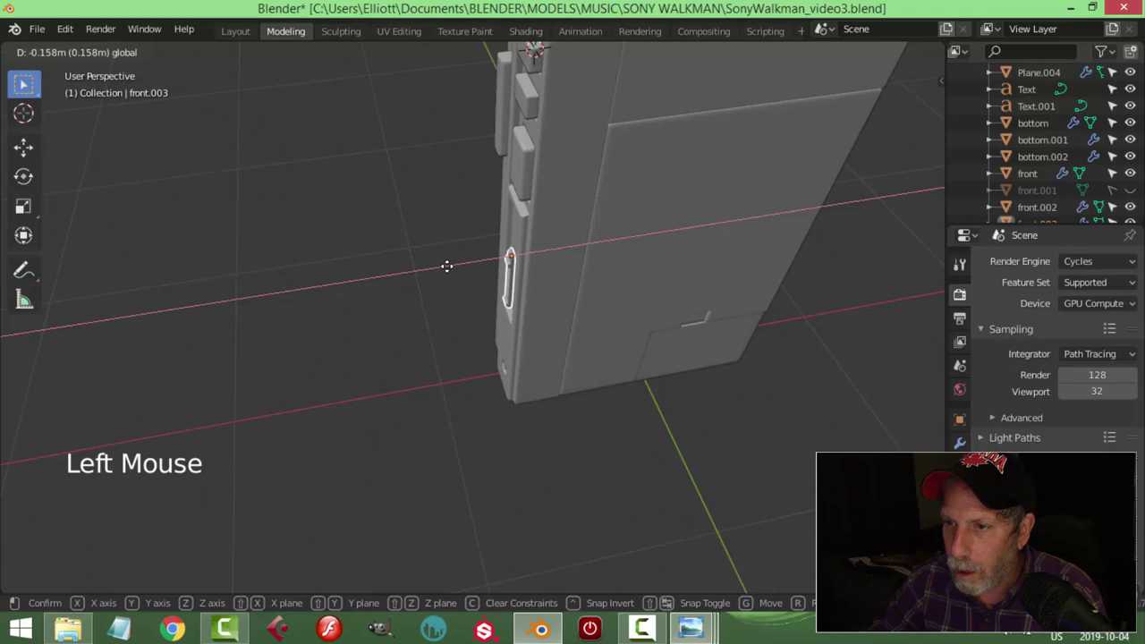
Step: Fine-tune the strip in right side view and bring up the volume-slider reference photo
middle_click(527, 297)
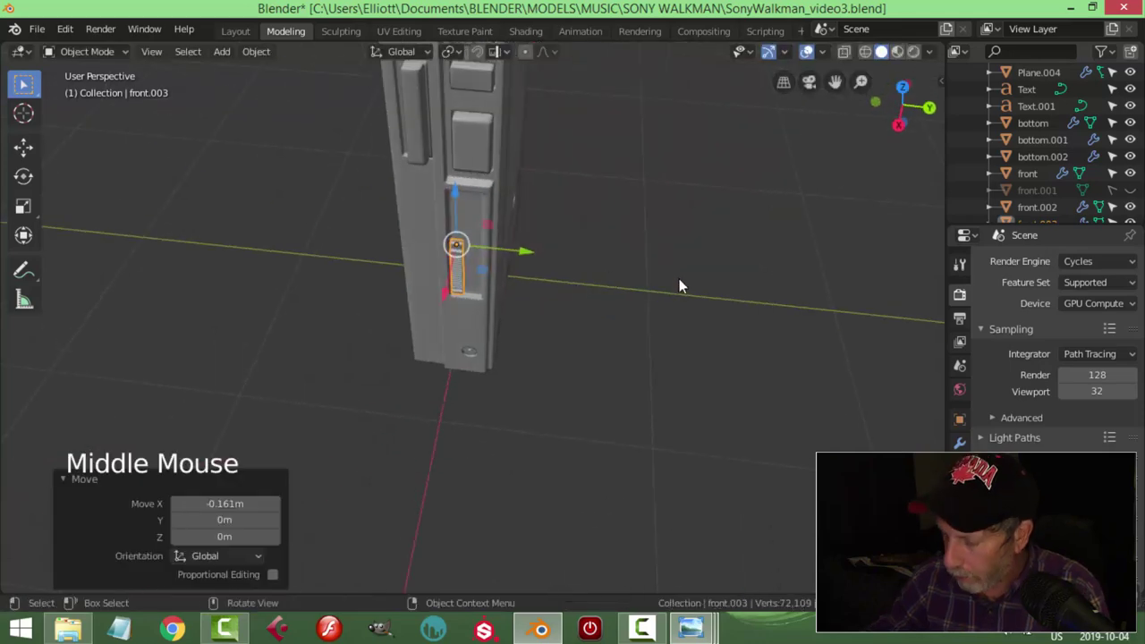
key(KP_3)
scroll(up, 3)
scroll(up, 3)
key(alt+a)
middle_click(571, 311)
click(527, 189)
click(480, 191)
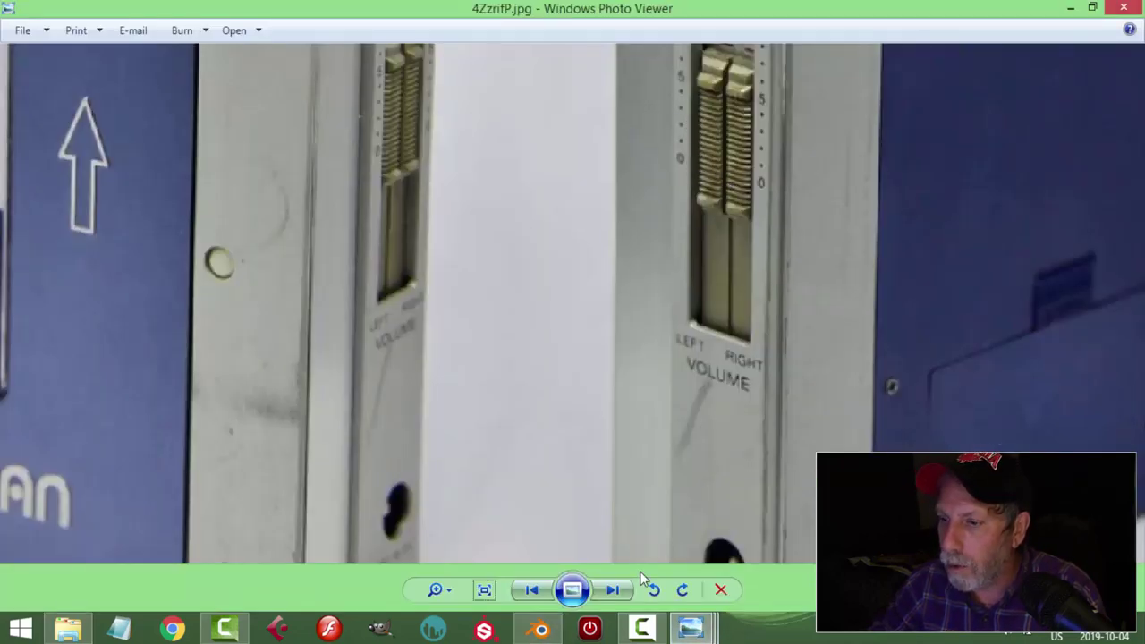
Step: Zoom into the slider reference photo to study the knobs, then return to the Blender model
middle_click(523, 346)
key(alt+a)
middle_click(570, 243)
scroll(up, 3)
click(569, 163)
scroll(up, 3)
scroll(down, 3)
middle_click(596, 186)
click(515, 174)
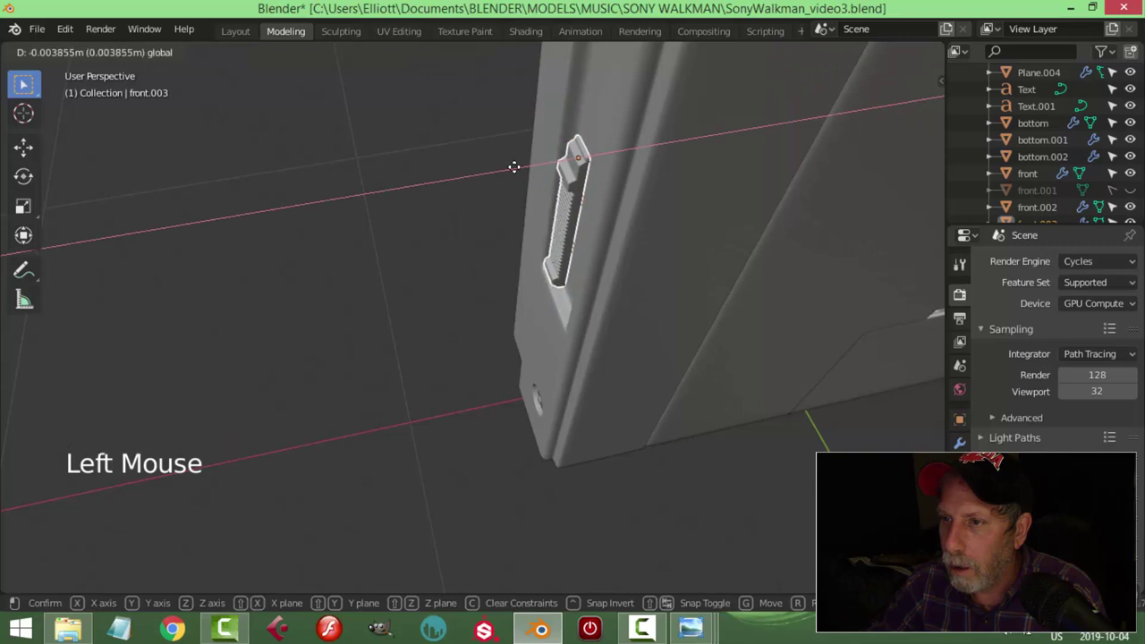
Step: Move the slider piece along one axis into the slot
key(alt+a)
middle_click(555, 238)
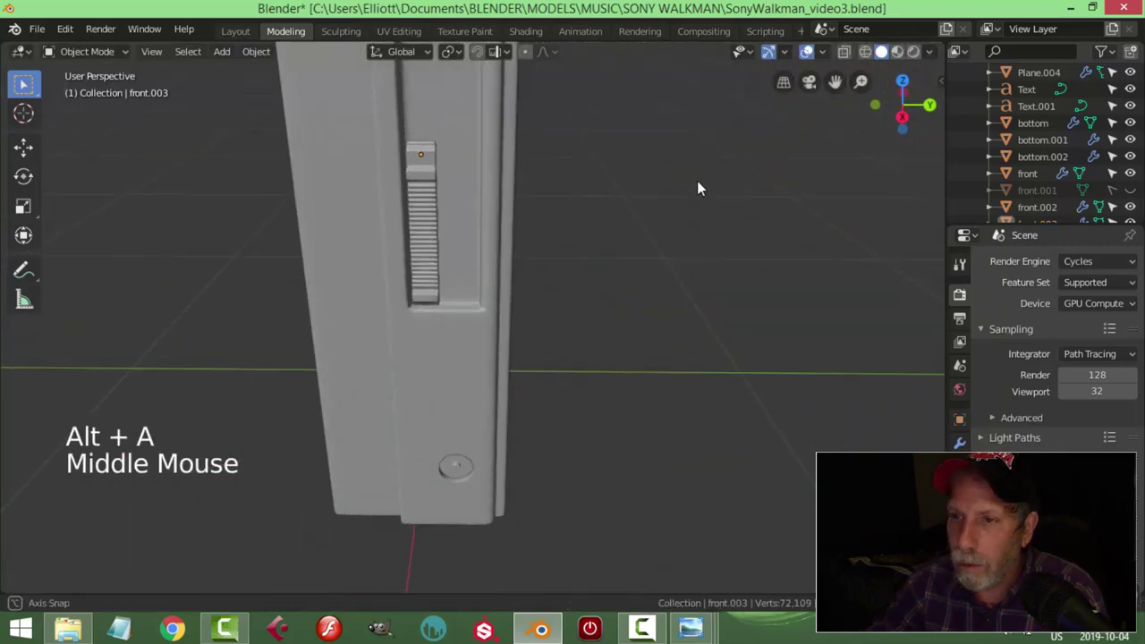
scroll(down, 3)
middle_click(511, 332)
click(463, 271)
middle_click(550, 315)
Step: Duplicate the slider knob with Shift+D and place the copy beside the first
key(shift+d)
click(530, 215)
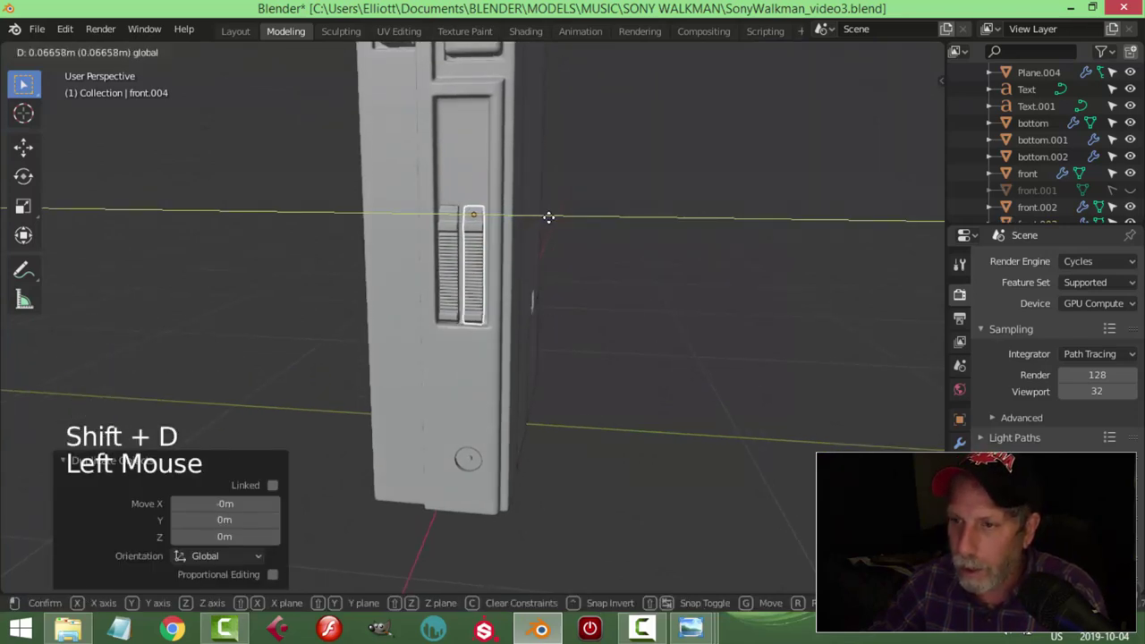
key(alt+a)
scroll(down, 3)
middle_click(526, 335)
scroll(down, 3)
middle_click(560, 286)
scroll(up, 3)
middle_click(576, 321)
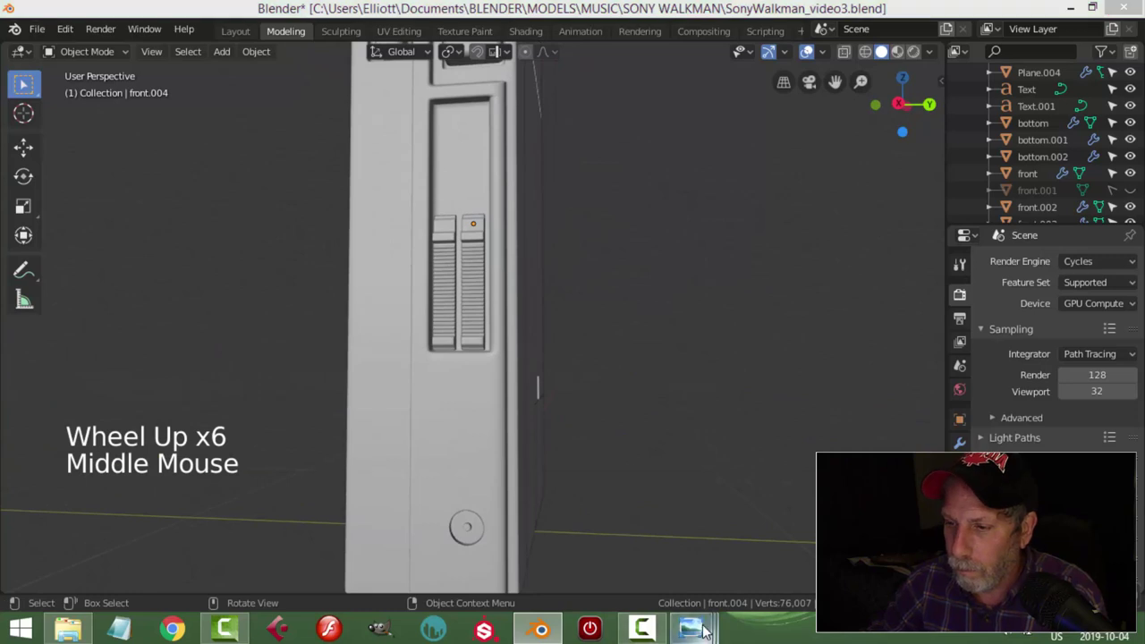
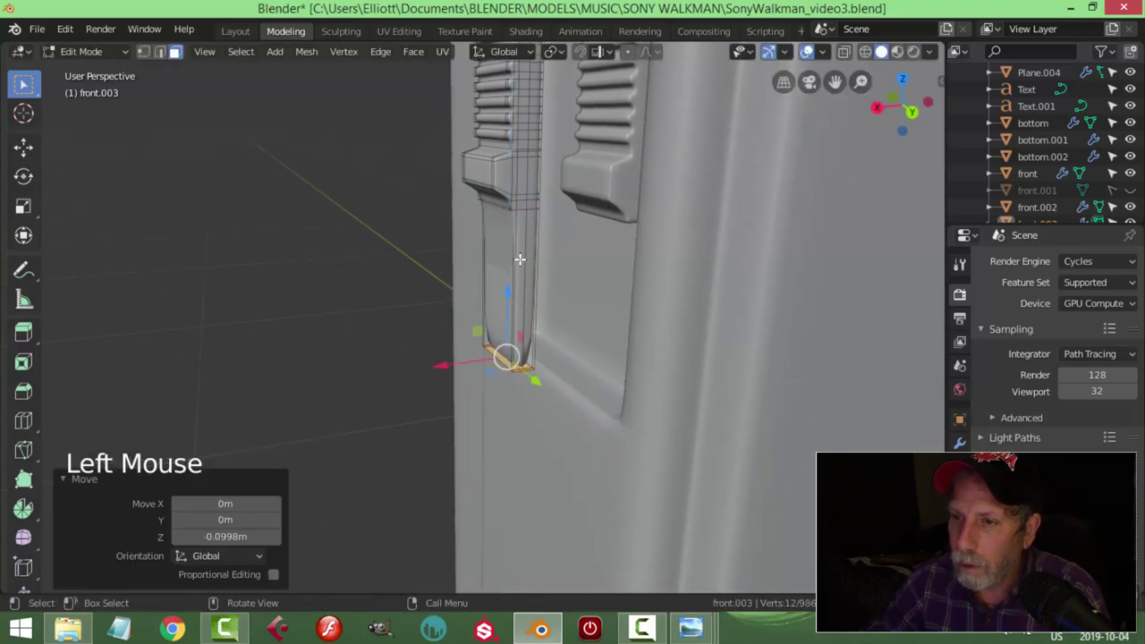
Step: Slide edge loops along the slider in Edit Mode to reshape its edges
key(ctrl+r)
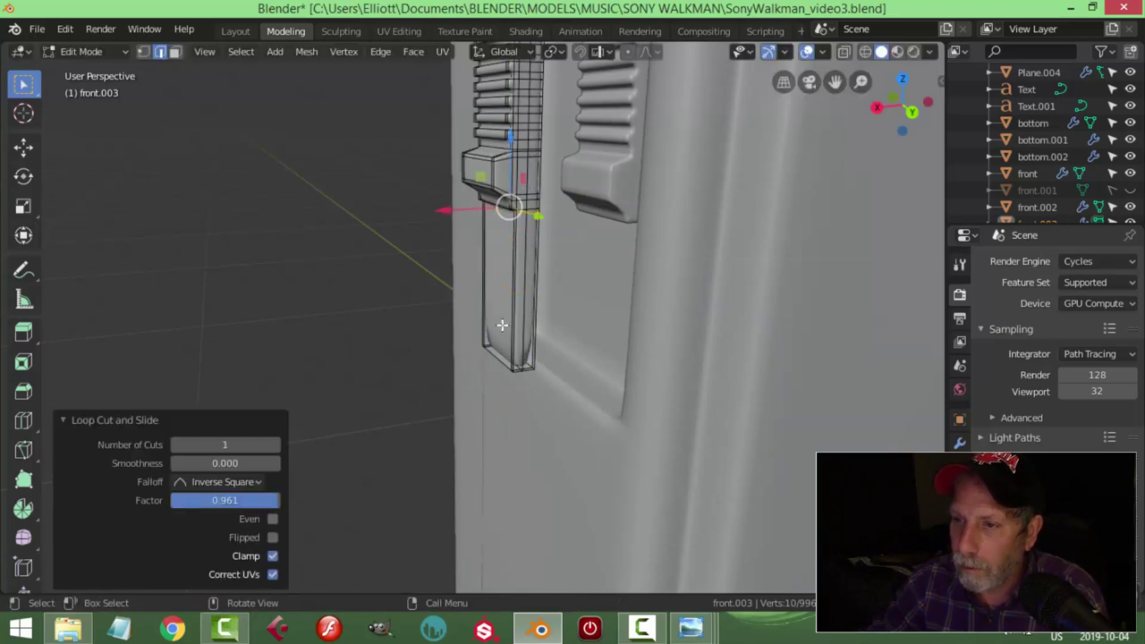
key(ctrl+r)
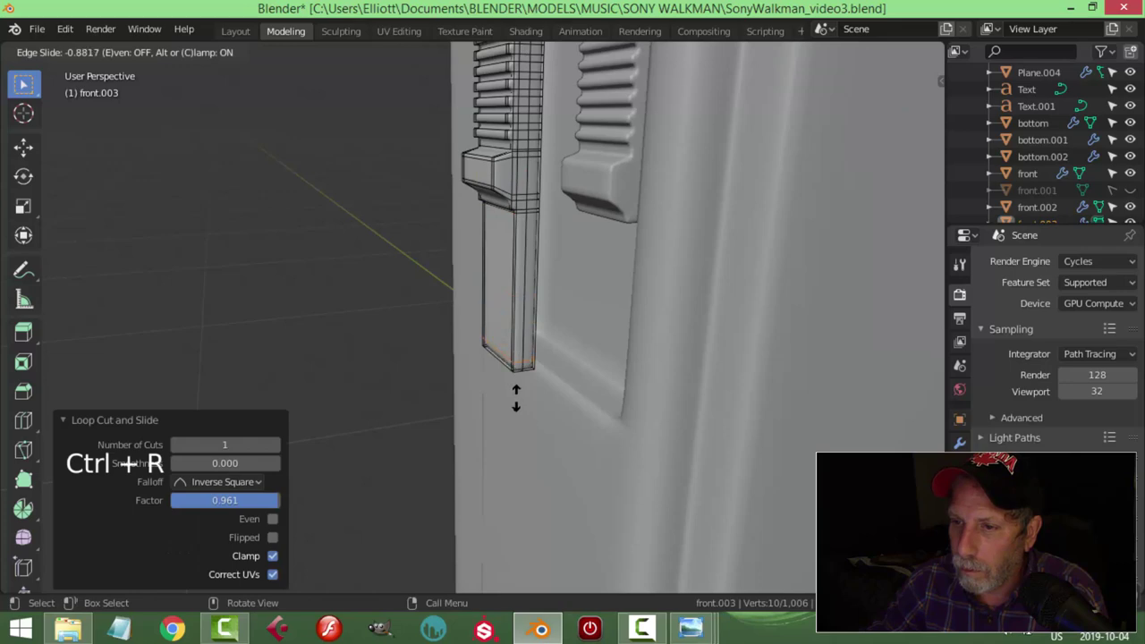
key(Tab)
scroll(down, 3)
middle_click(536, 333)
key(alt+a)
middle_click(542, 336)
middle_click(518, 334)
scroll(down, 3)
middle_click(508, 341)
Step: Reposition the reshaped slider within the side groove
click(479, 214)
middle_click(536, 307)
scroll(down, 3)
scroll(down, 3)
middle_click(504, 280)
scroll(up, 3)
click(440, 100)
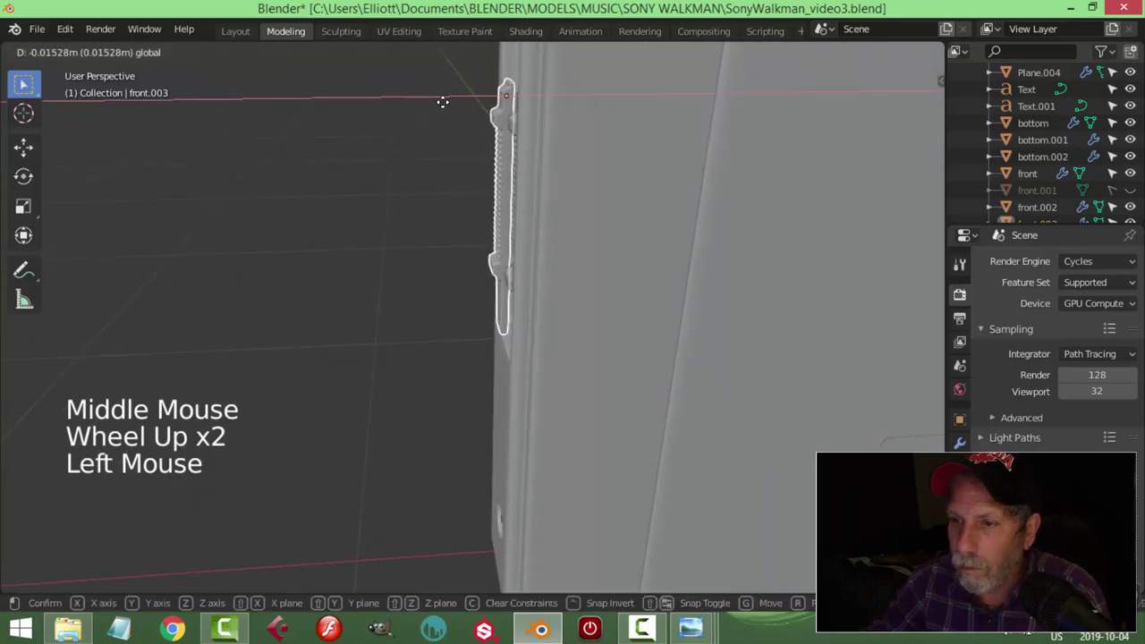
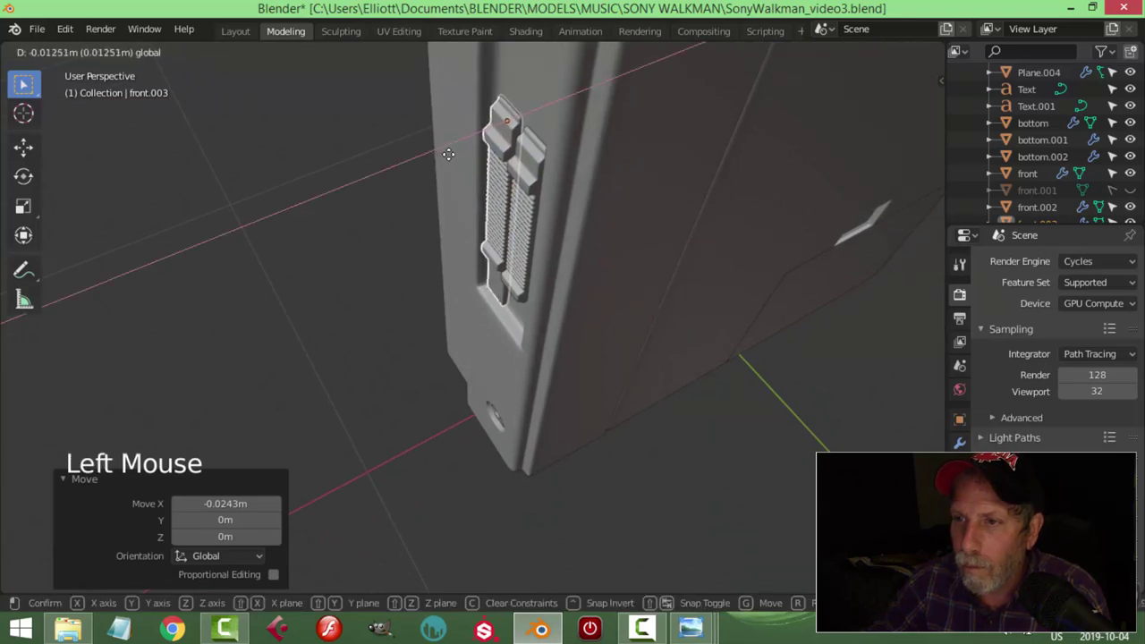
Step: Confirm the slider's new position and isolate it with Shift+H for editing
key(alt+a)
scroll(down, 3)
middle_click(516, 248)
scroll(up, 3)
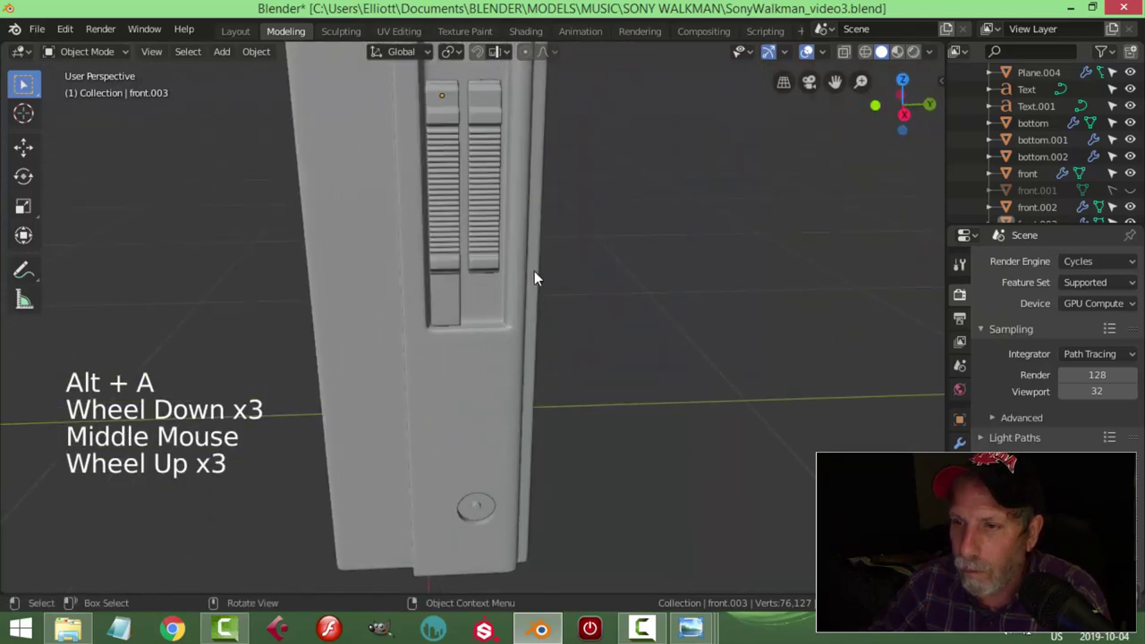
click(448, 236)
scroll(up, 3)
middle_click(598, 267)
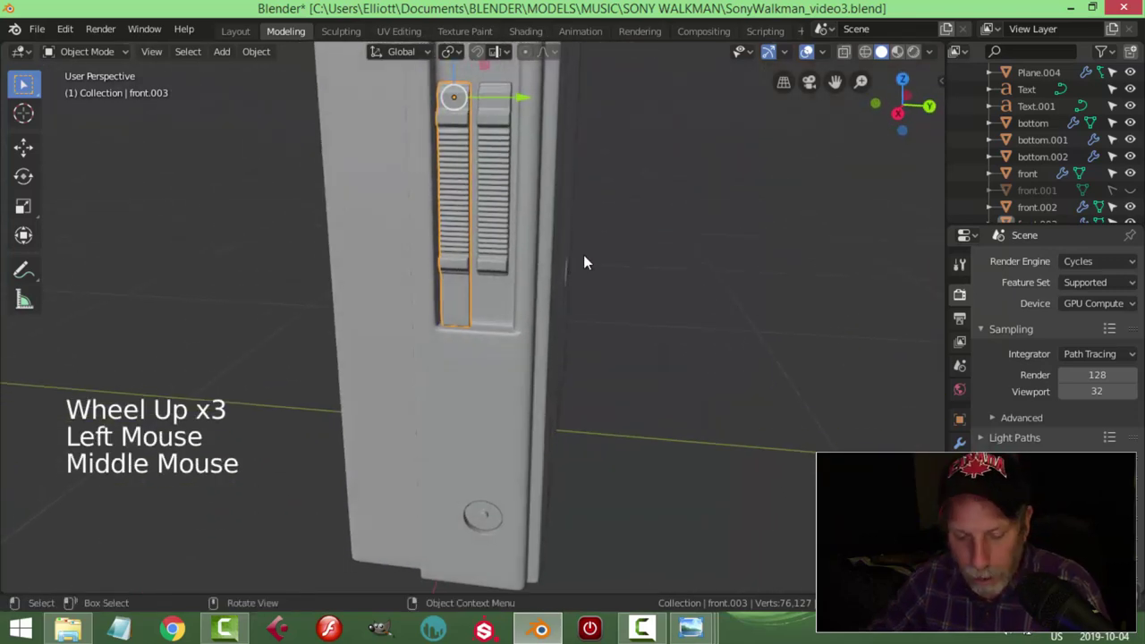
key(shift+h)
middle_click(529, 279)
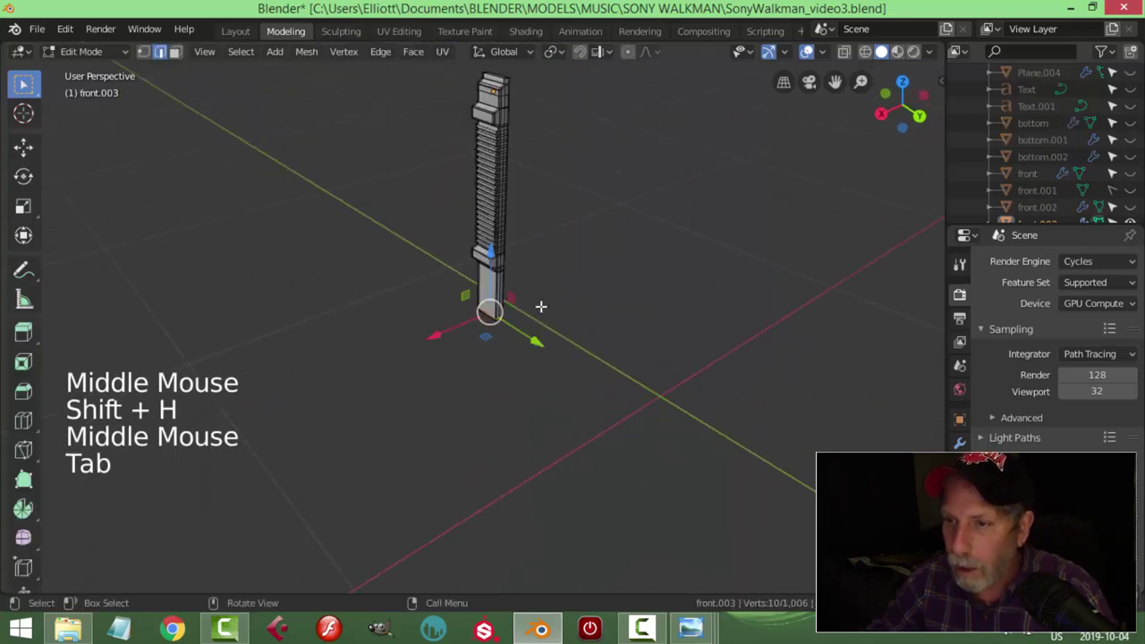
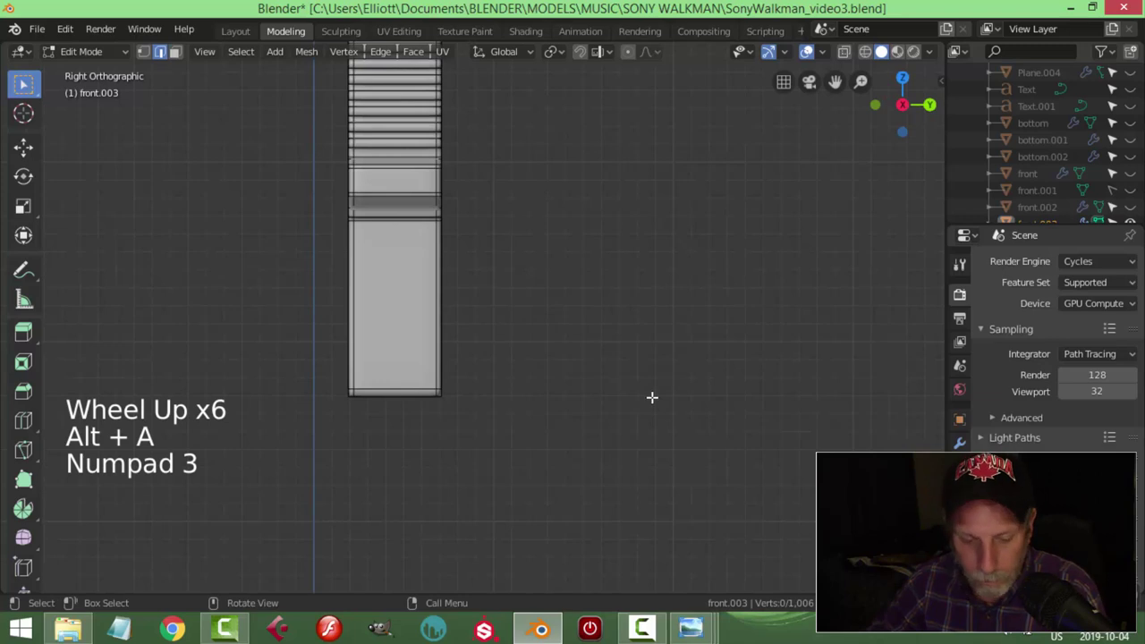
Step: In side view with X-ray on, box-select and delete the lower ribbed-track vertices
key(z)
key(b)
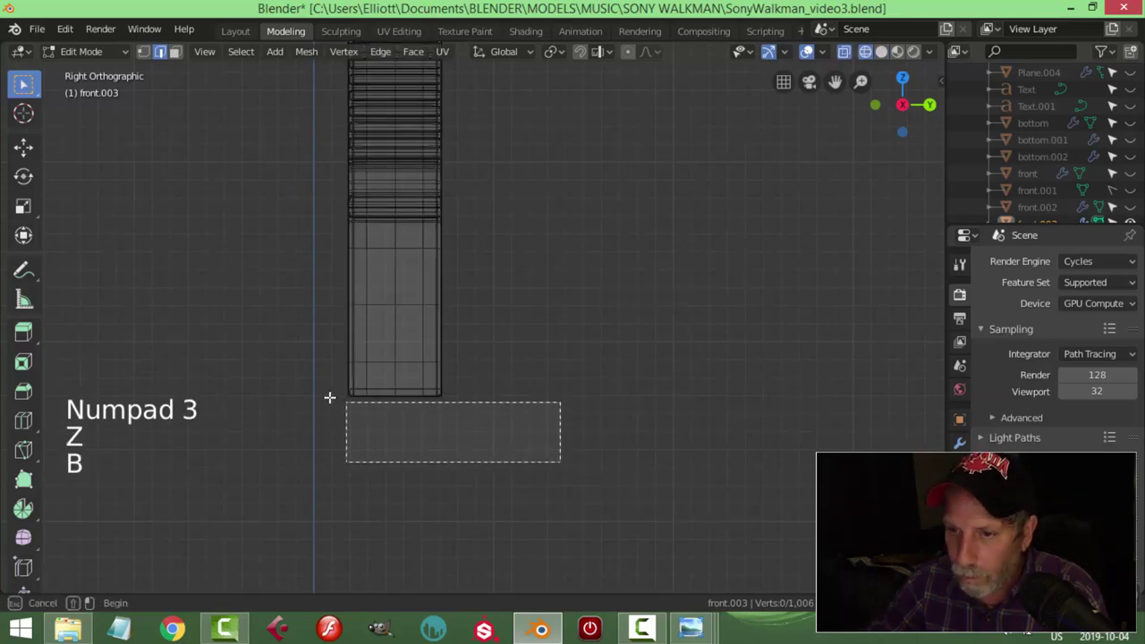
key(x)
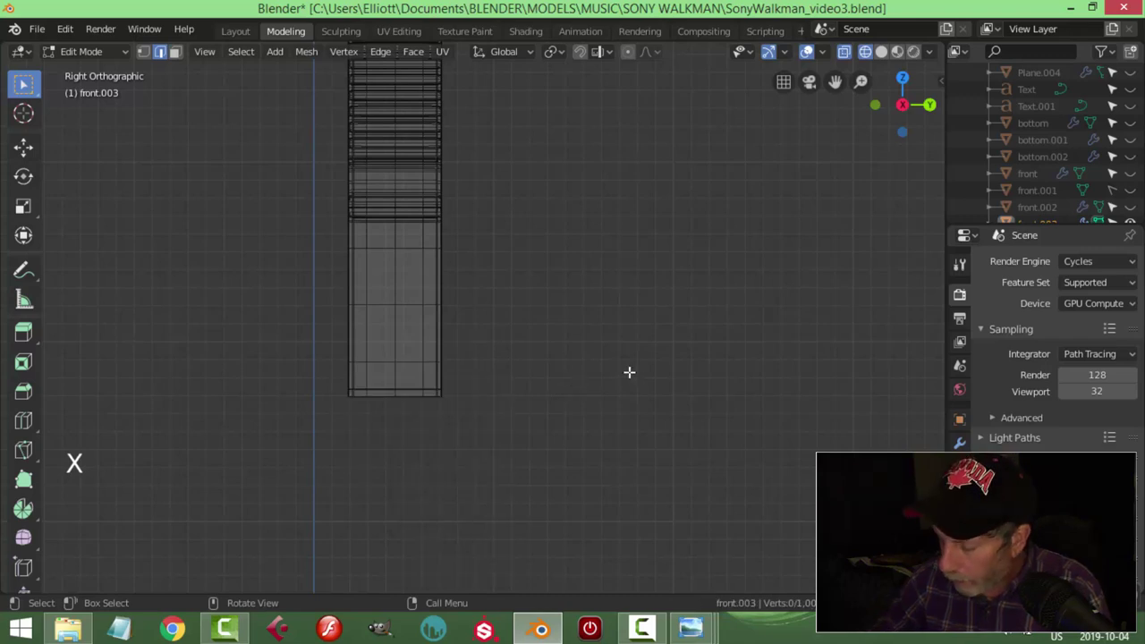
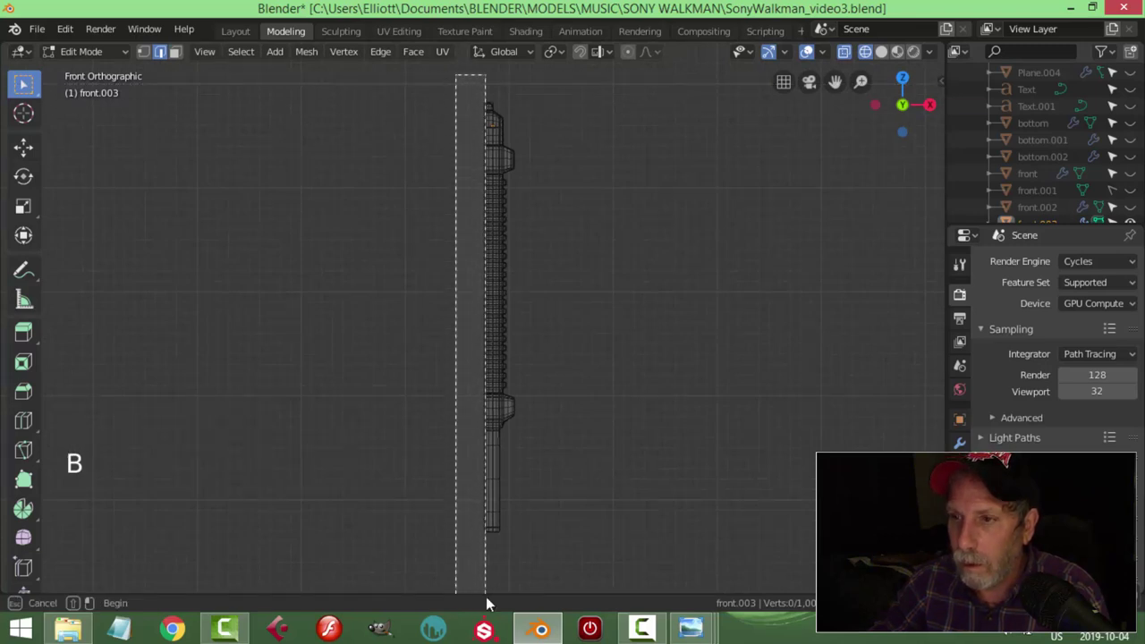
key(x)
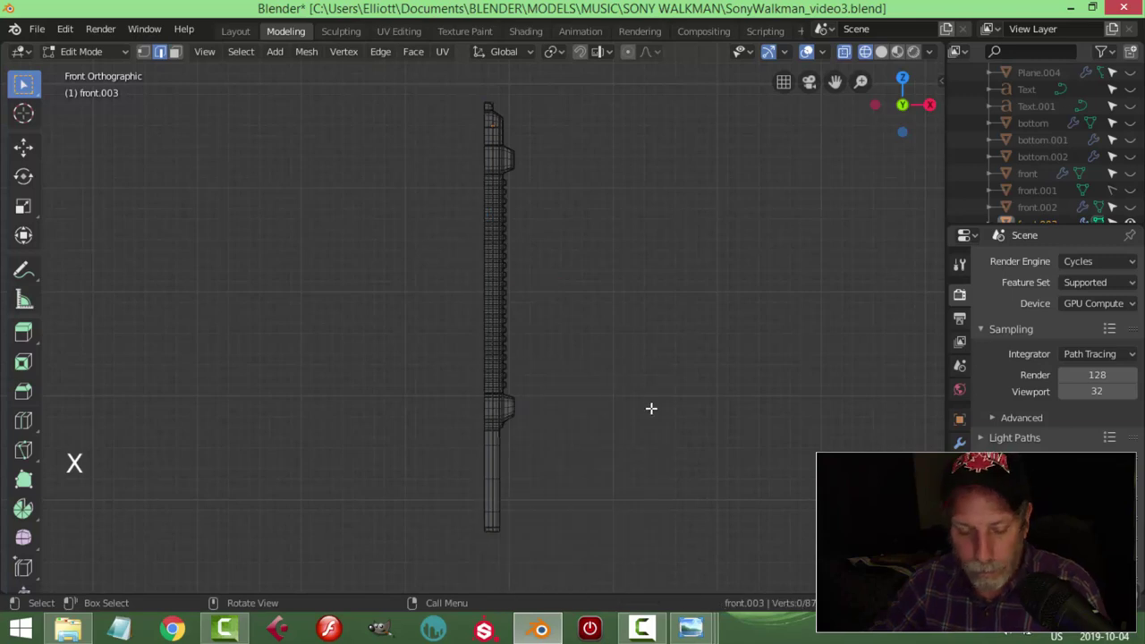
key(z)
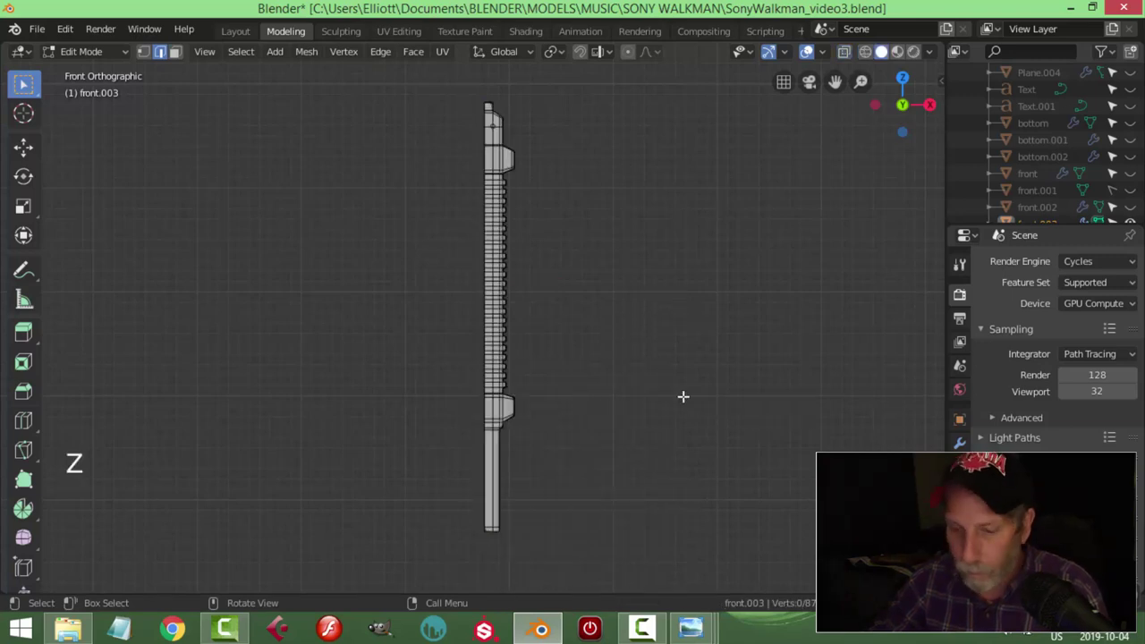
Step: Leave Edit Mode, check the shortened knob, and return to the full Walkman scene
key(Tab)
key(alt+a)
middle_click(598, 411)
scroll(down, 3)
middle_click(611, 416)
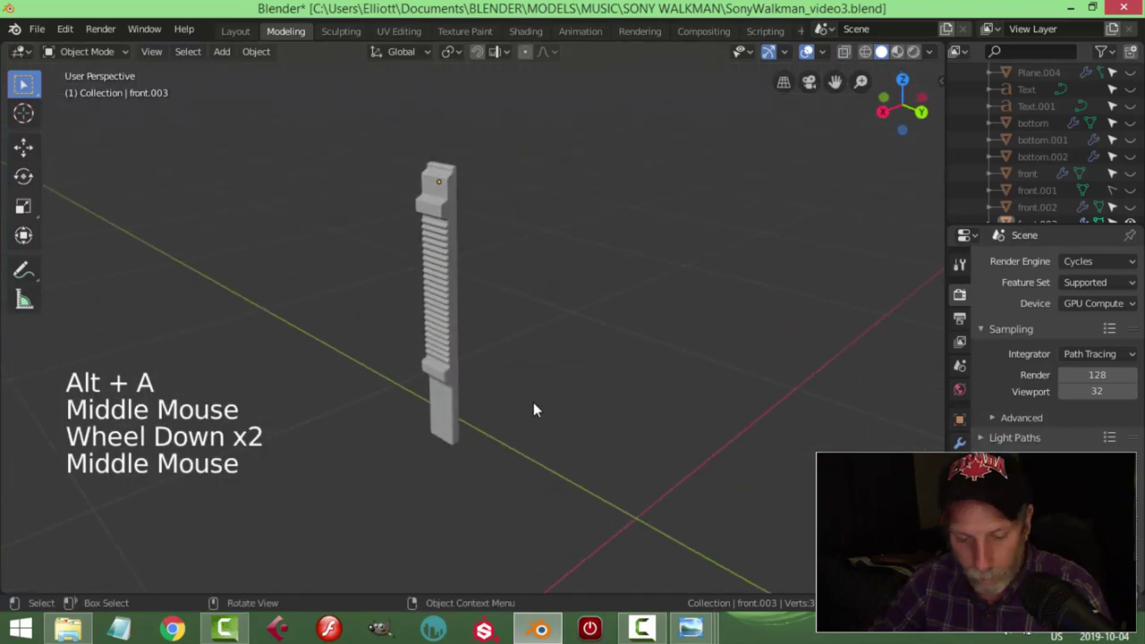
key(alt+h)
key(alt+a)
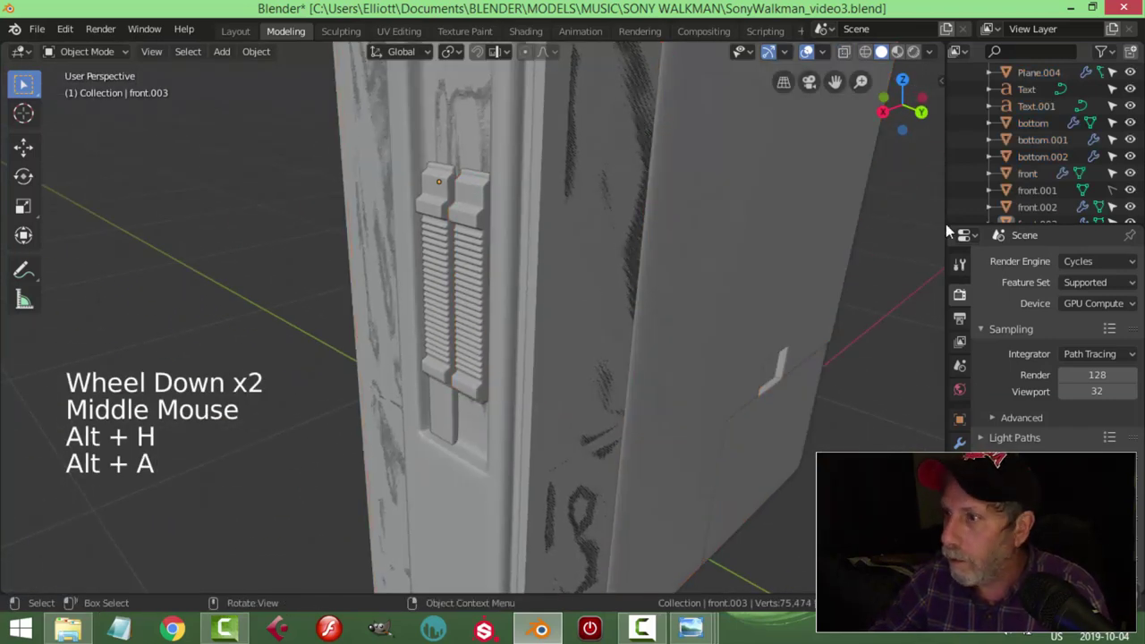
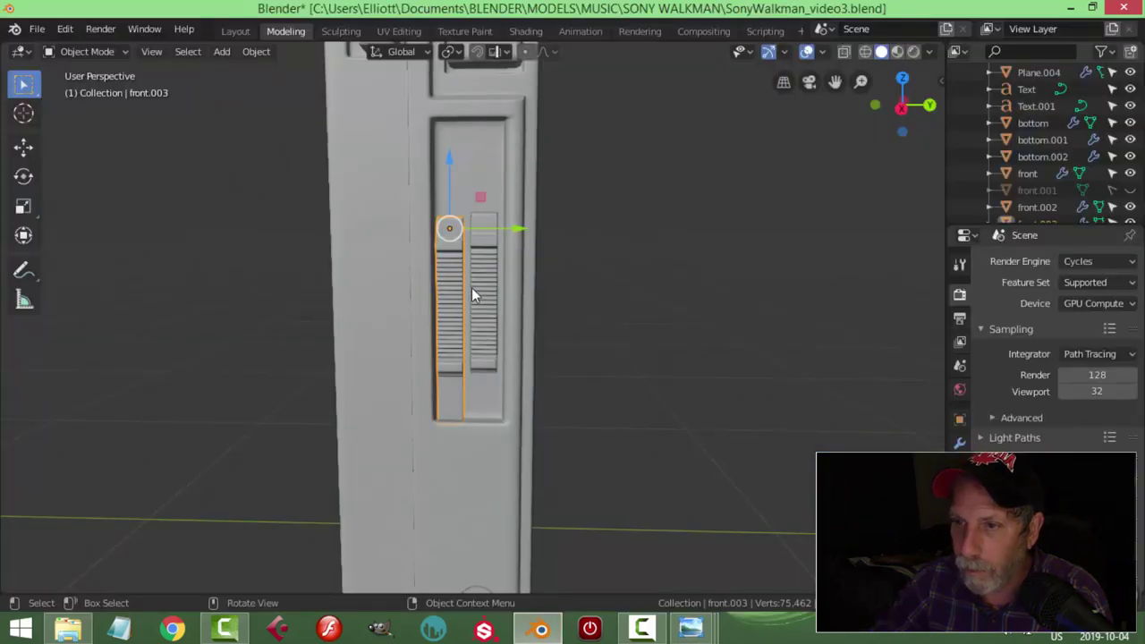
Step: Delete the extra slider copy
key(alt+a)
click(498, 275)
key(x)
click(468, 268)
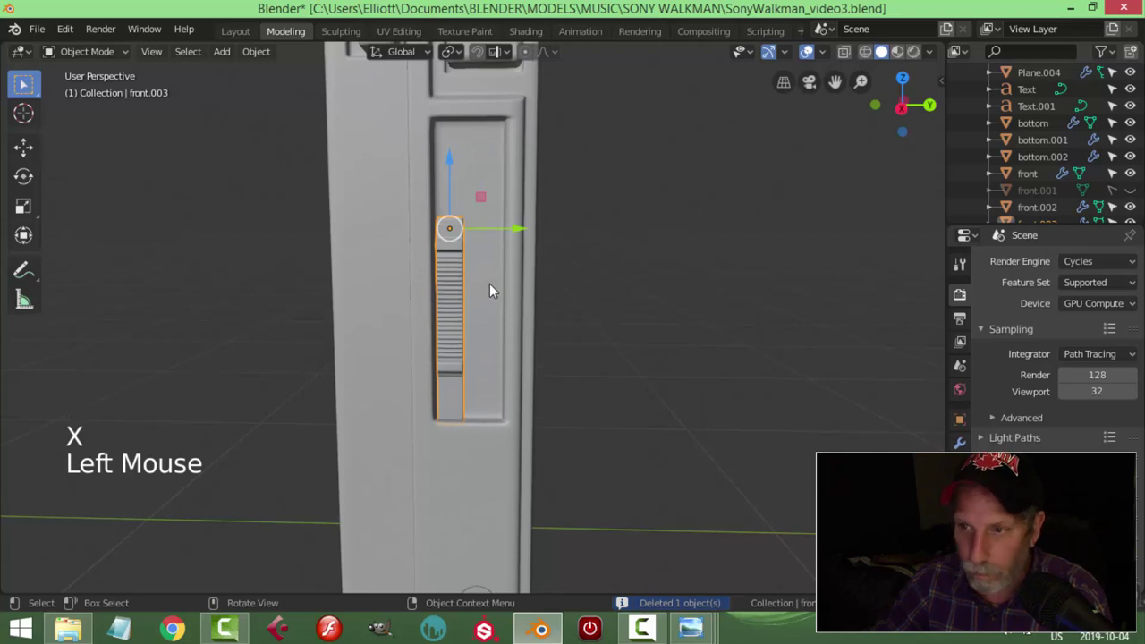
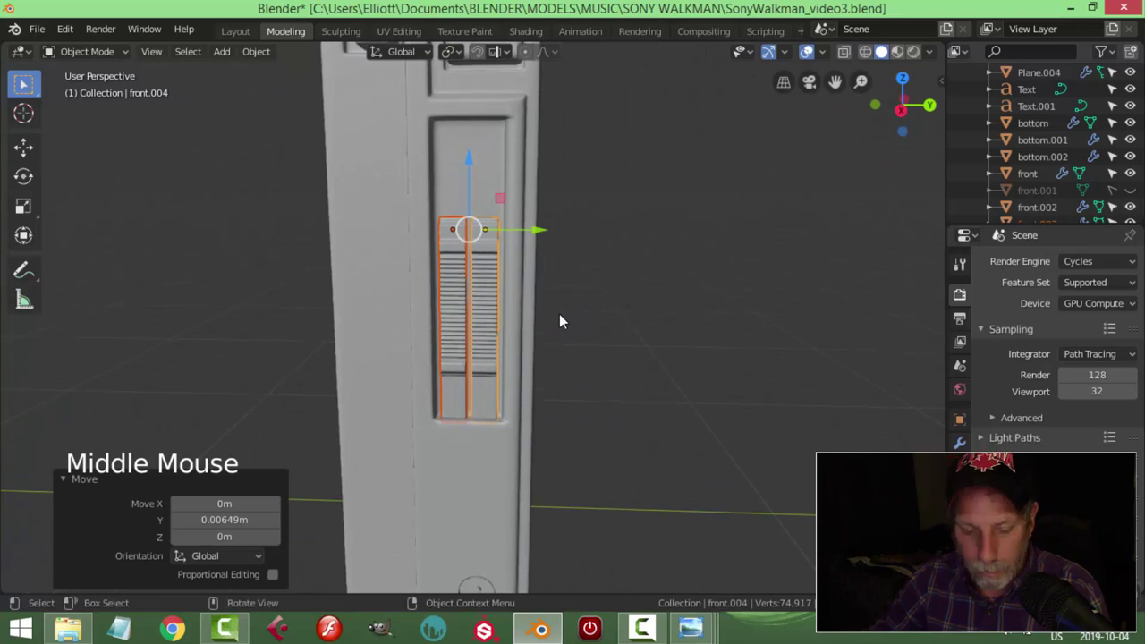
Step: Stretch the remaining slider along Y in the lower slot and check it from all sides
key(s)
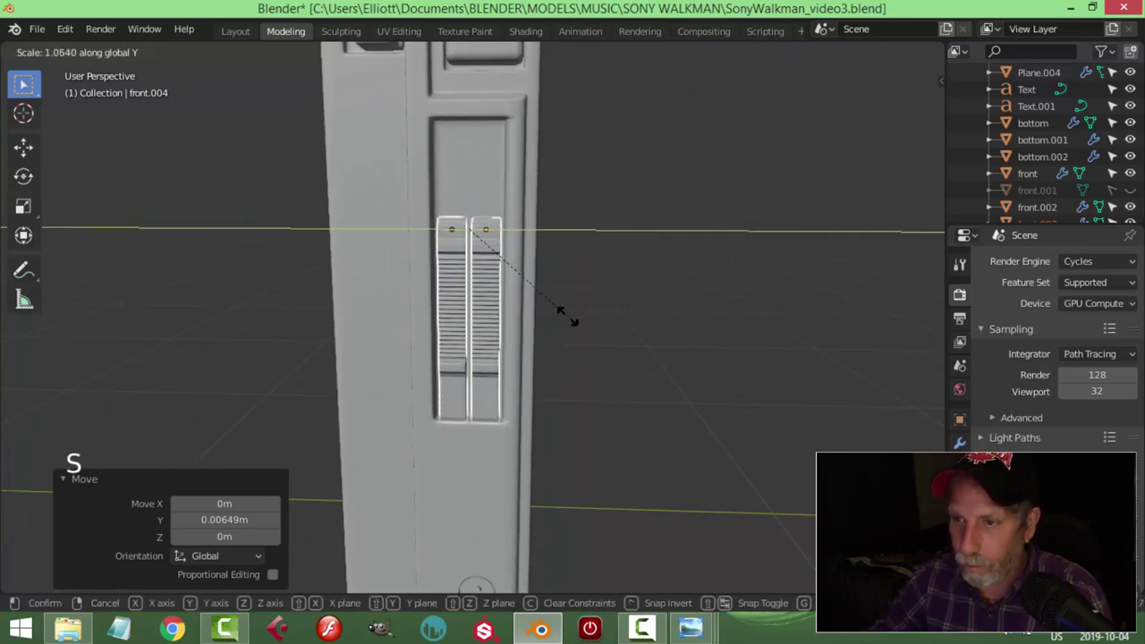
key(alt+a)
scroll(down, 3)
middle_click(580, 356)
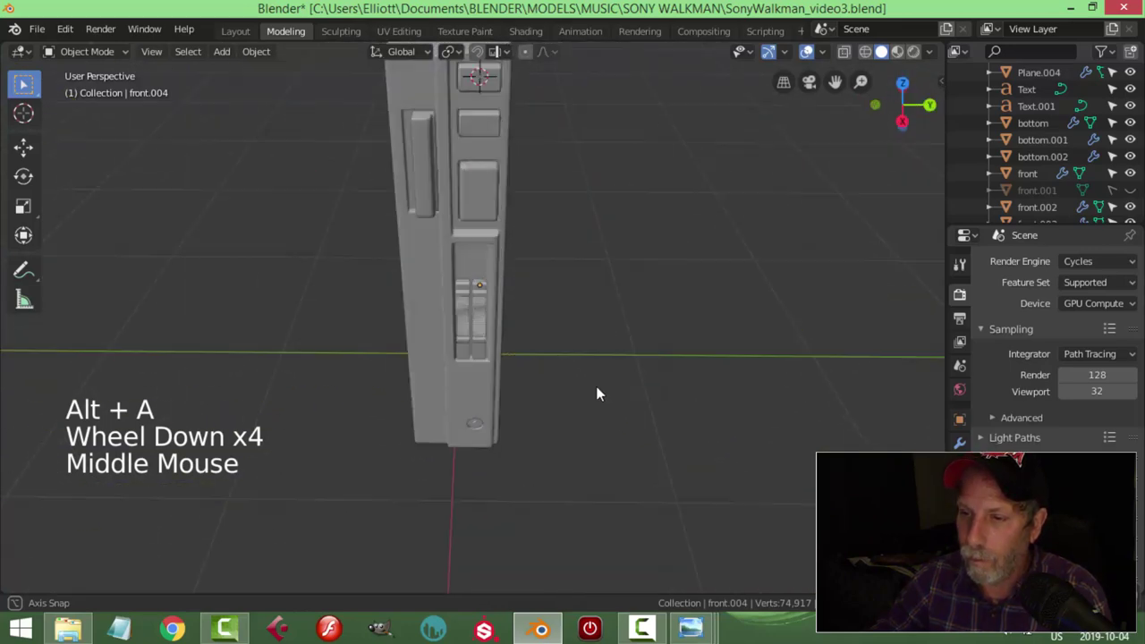
scroll(up, 3)
middle_click(548, 317)
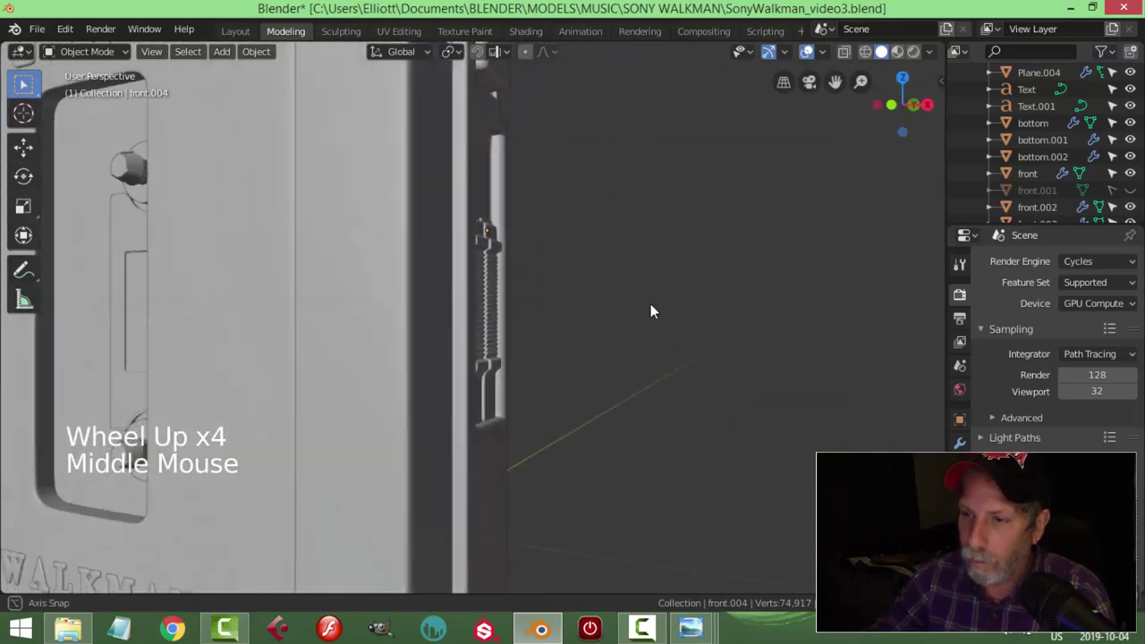
scroll(down, 3)
middle_click(568, 359)
scroll(down, 3)
middle_click(546, 311)
middle_click(539, 332)
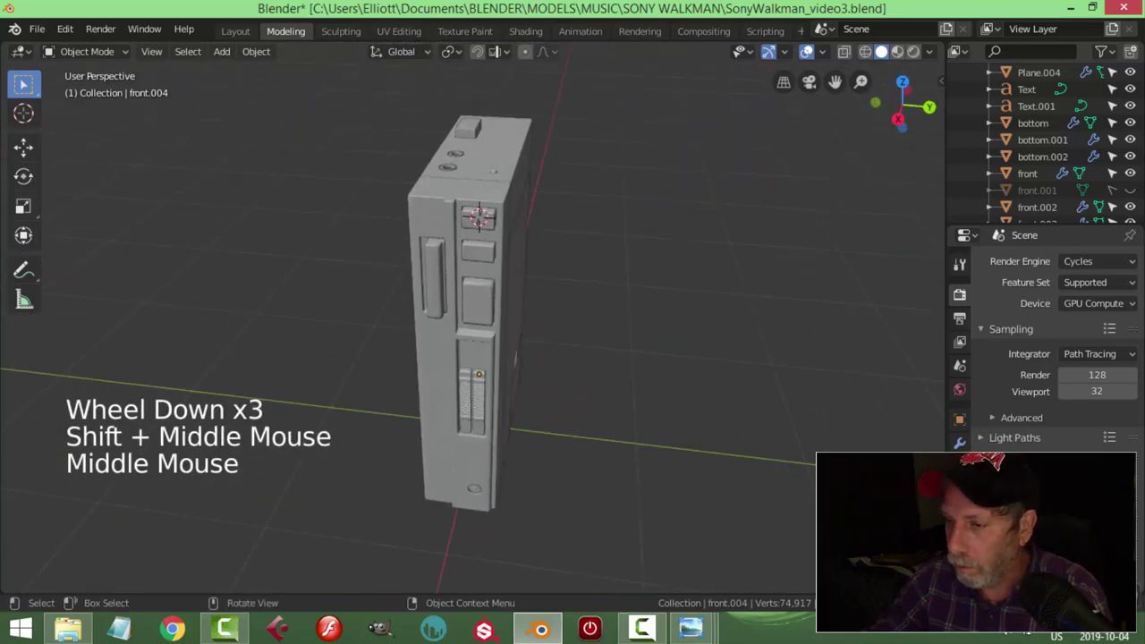
Step: Save the SonyWalkman_video3 file
key(ctrl+s)
middle_click(570, 333)
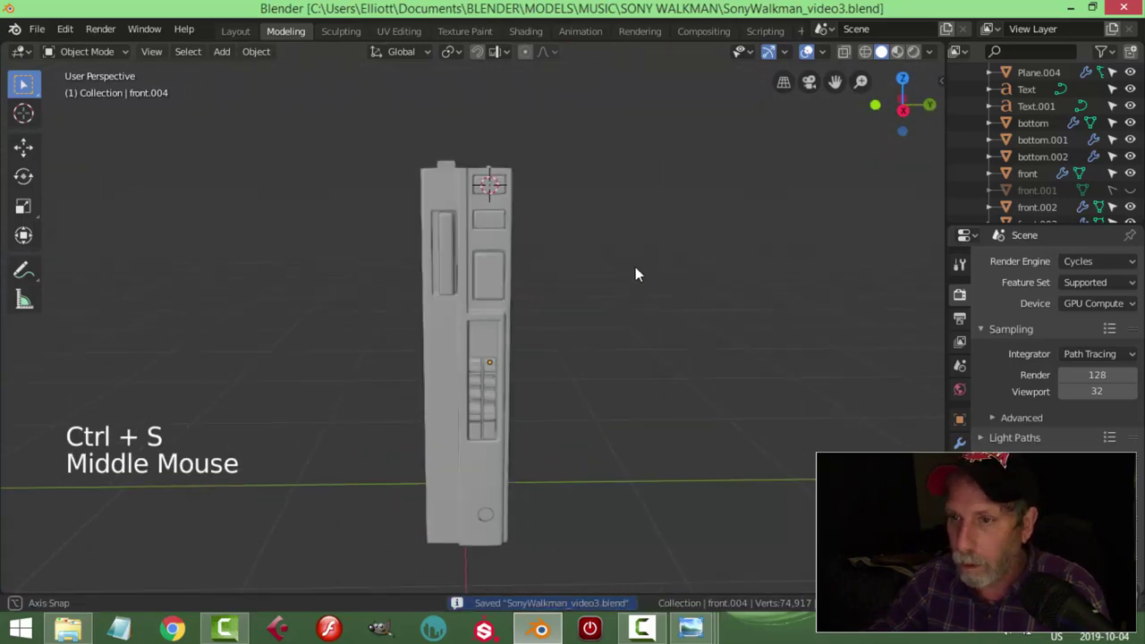
scroll(up, 3)
middle_click(587, 298)
middle_click(568, 346)
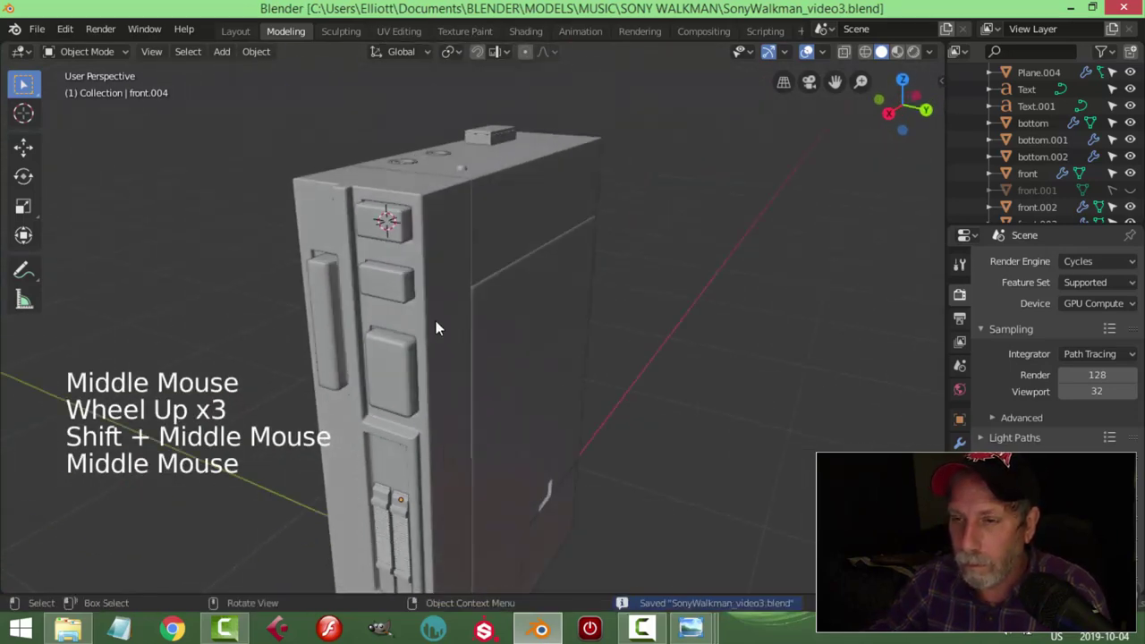
Step: Bring the view around to the right orthographic side of the Walkman
middle_click(586, 349)
scroll(down, 3)
middle_click(628, 305)
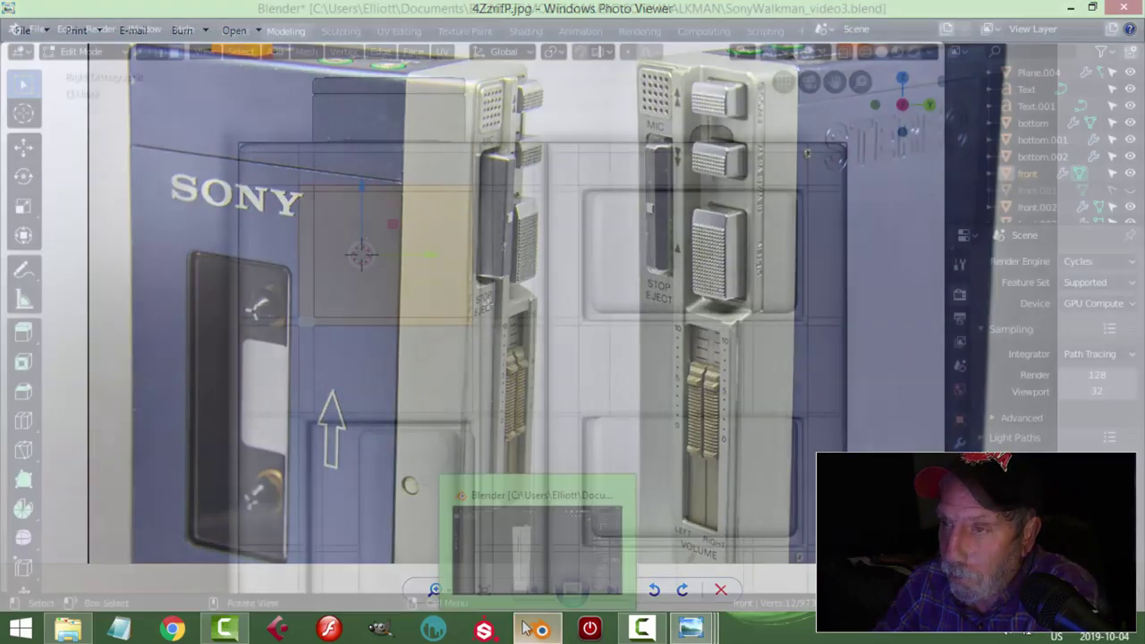
scroll(down, 3)
key(Tab)
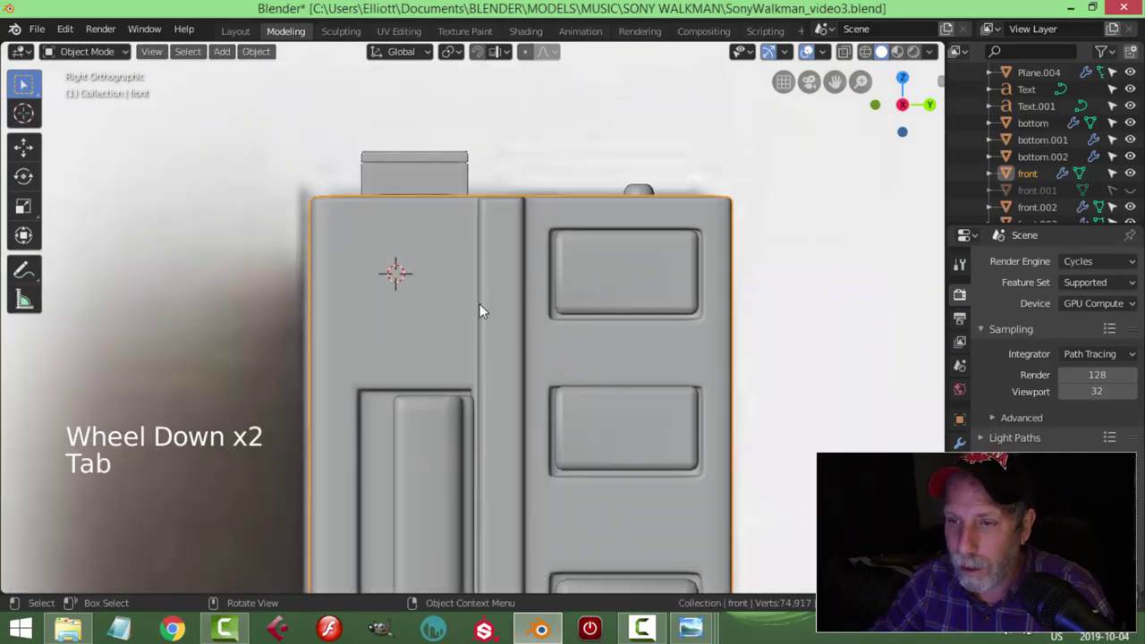
scroll(down, 3)
Step: Add a Plane, rotate it 90° on Y upright and scale it down to about 0.15
key(shift+a)
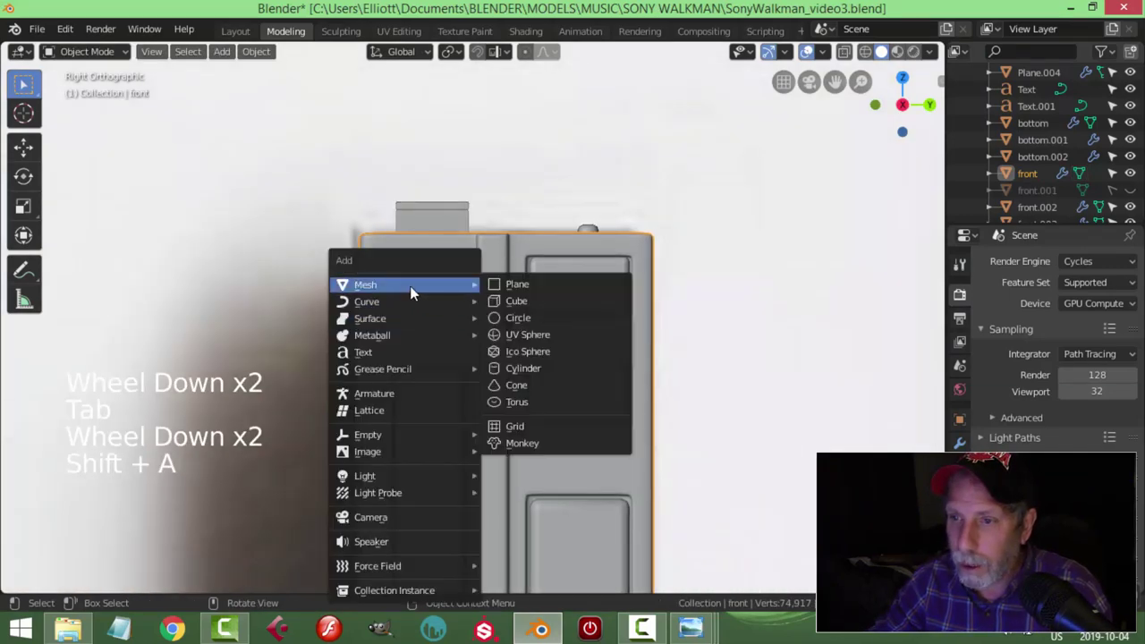
scroll(down, 3)
key(Tab)
key(r)
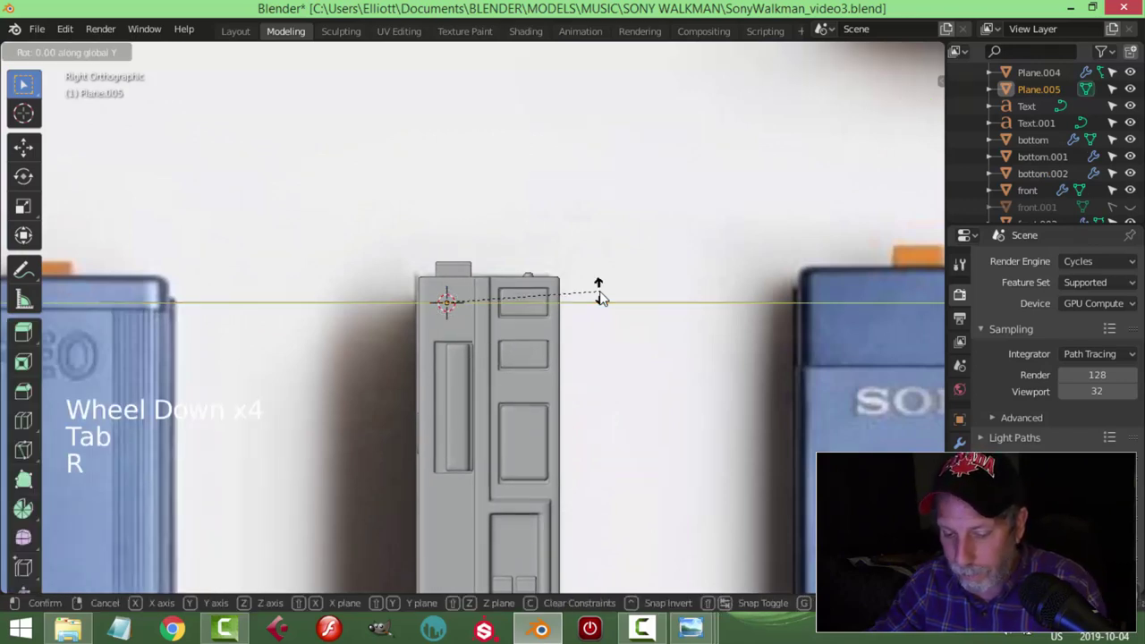
key(s)
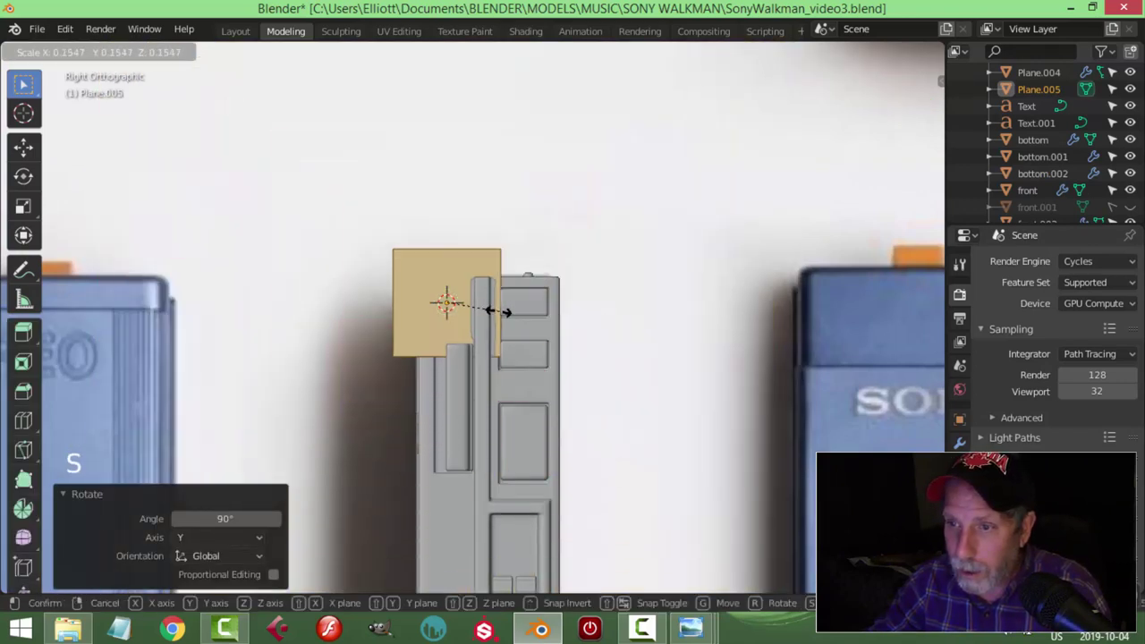
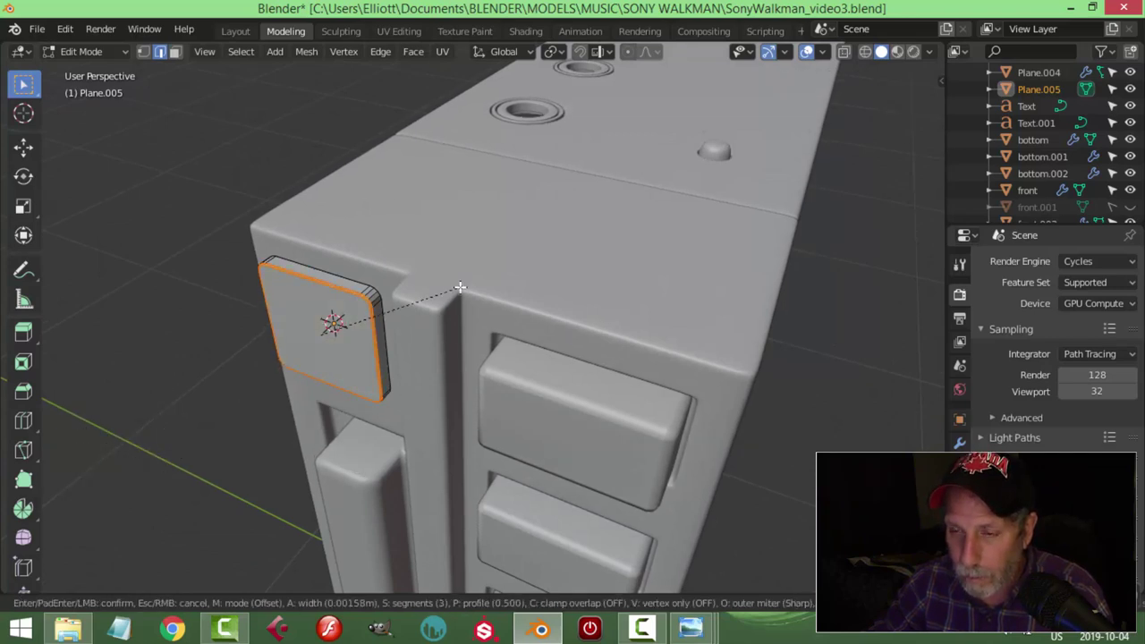
Step: Confirm the bevel, leave Edit Mode and select the Plane.005 panel in Object Mode
key(alt+a)
key(Tab)
key(alt+a)
scroll(down, 3)
click(374, 319)
right_click(374, 318)
key(alt+a)
middle_click(490, 322)
scroll(up, 3)
click(582, 333)
middle_click(692, 321)
click(653, 342)
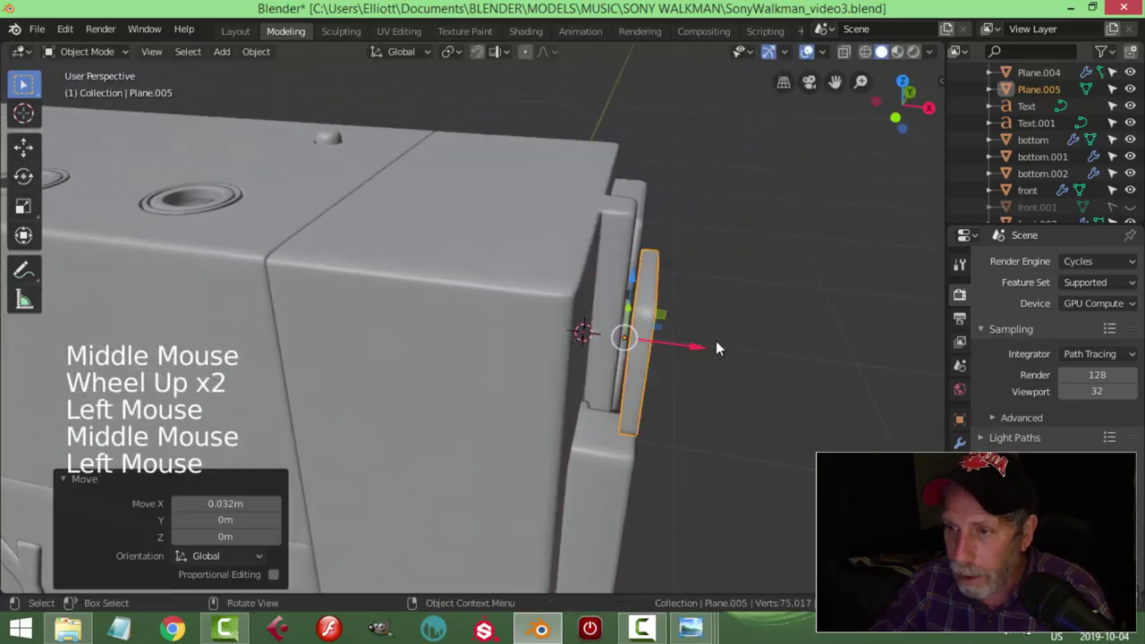
Step: Slide Plane.005 along X until it sits against the body side next to the slider groove
middle_click(722, 333)
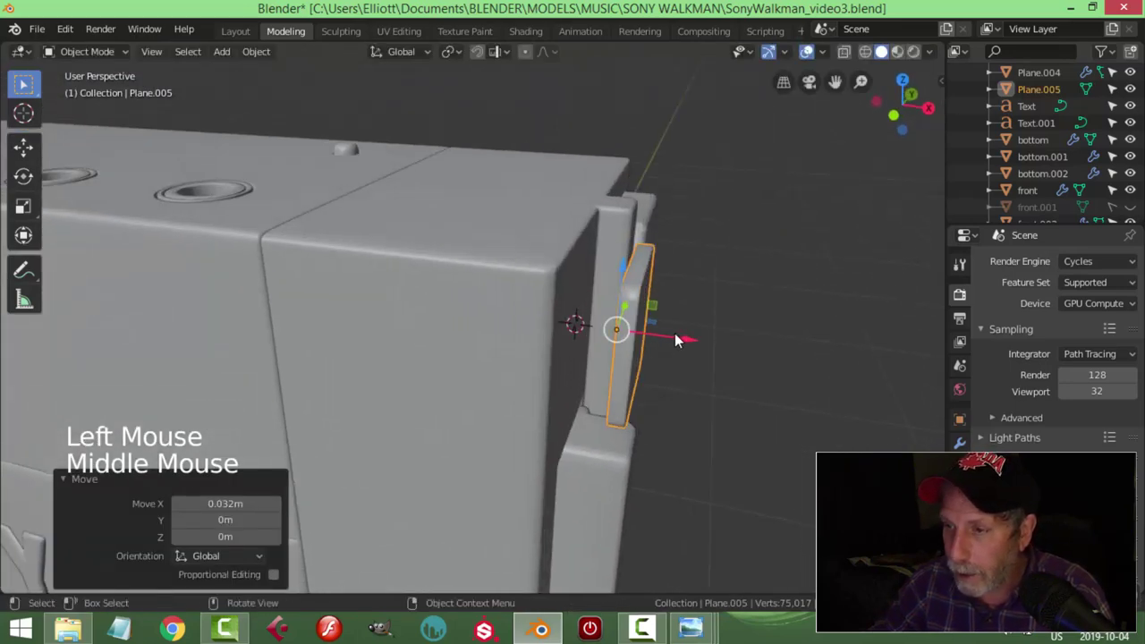
click(690, 339)
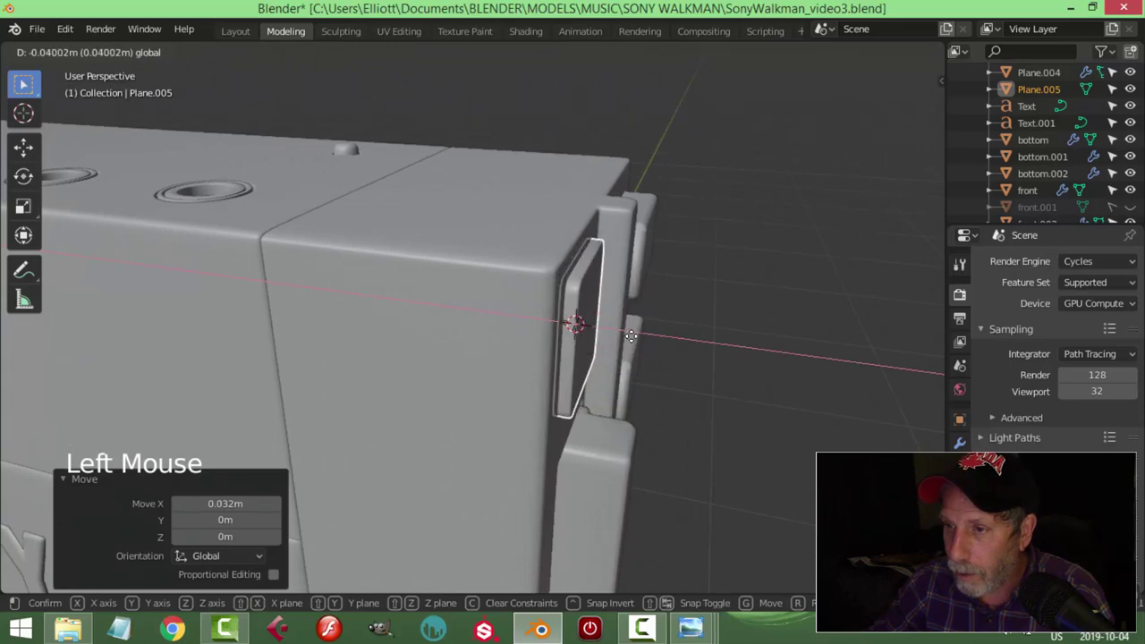
key(alt+a)
scroll(down, 3)
middle_click(652, 339)
middle_click(491, 330)
click(399, 299)
key(shift+s)
click(264, 58)
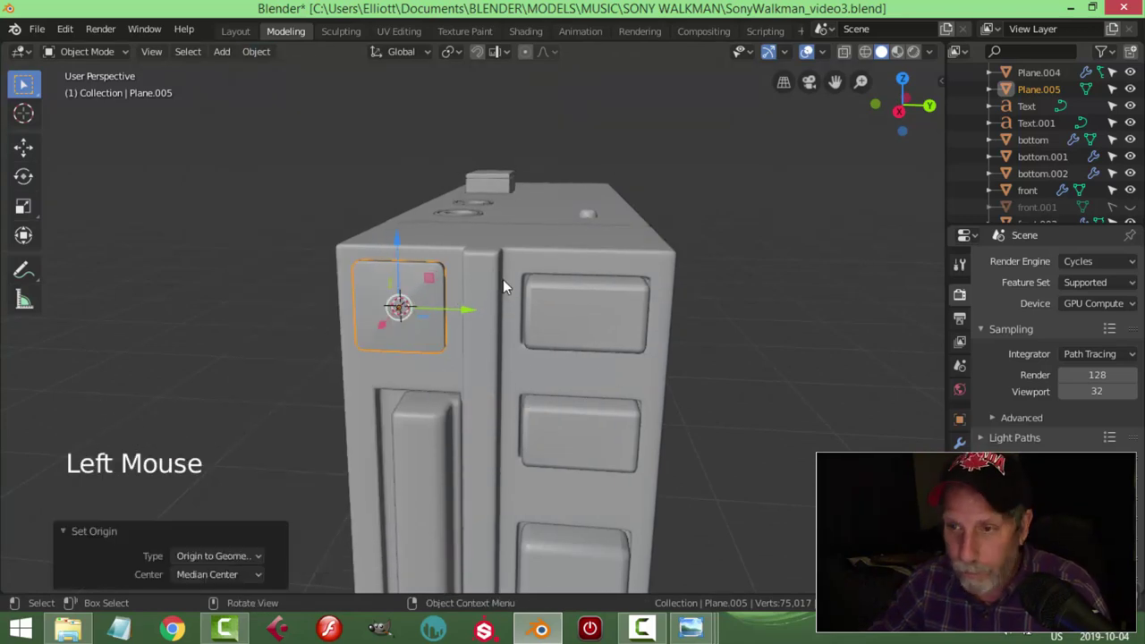
key(shift+s)
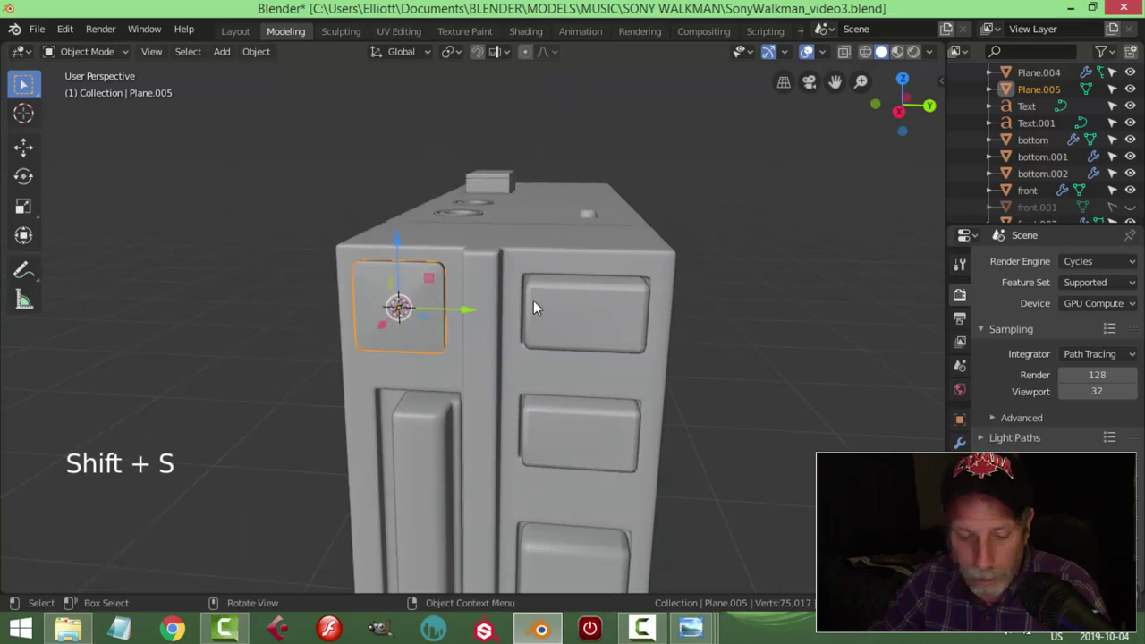
Step: Add a cylinder, scale it small, rotate it 90° on Y and move it to the panel's top-left corner
key(shift+a)
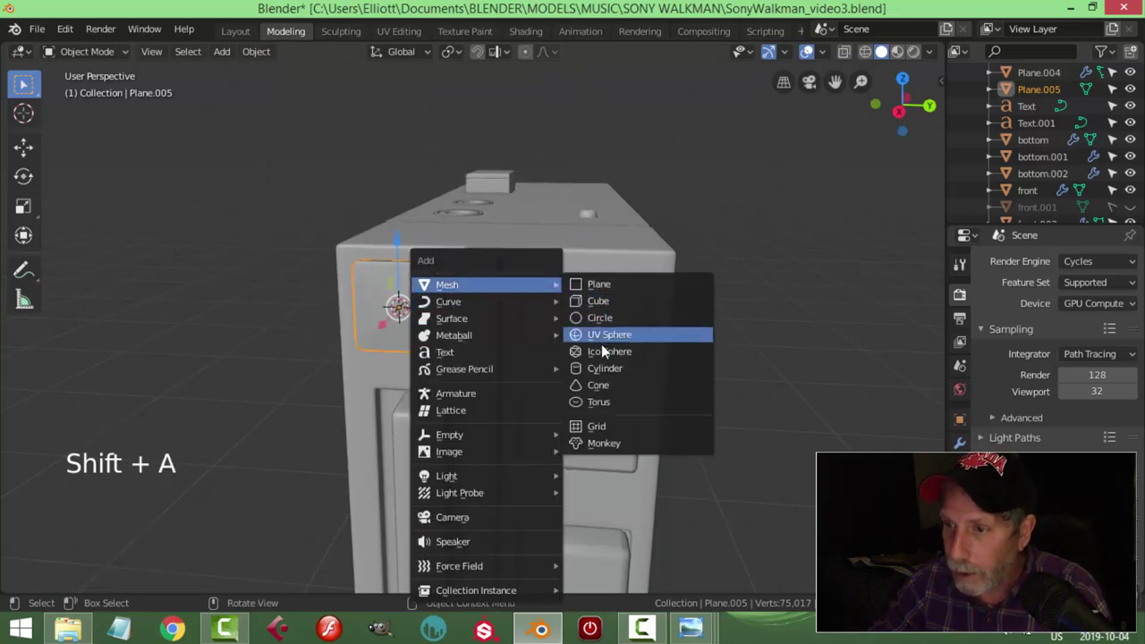
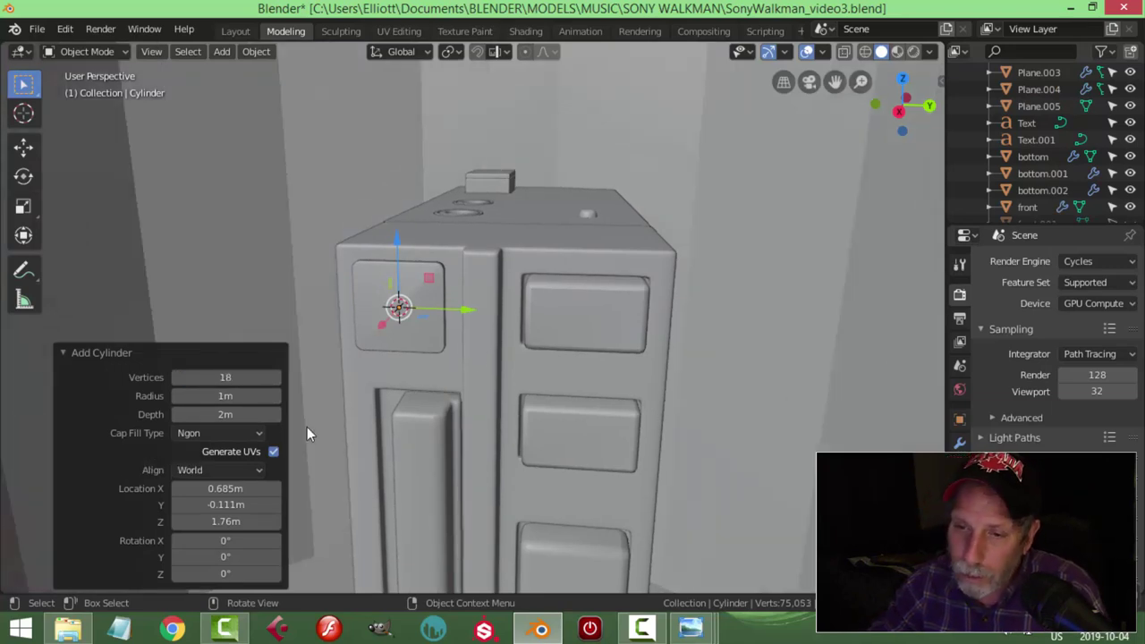
scroll(down, 3)
key(Tab)
key(s)
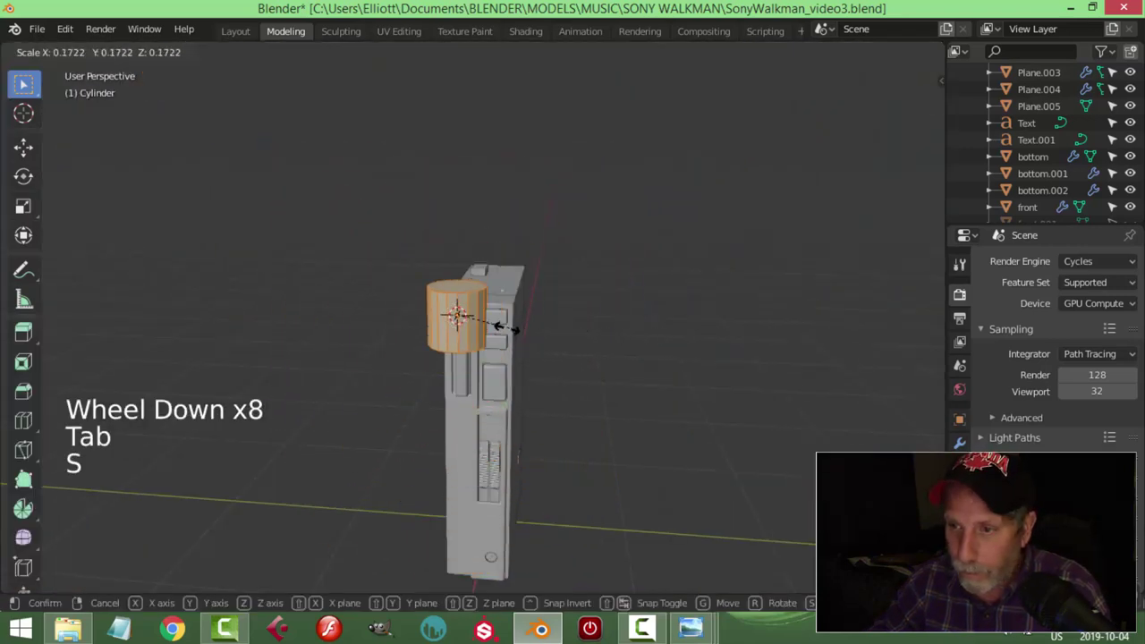
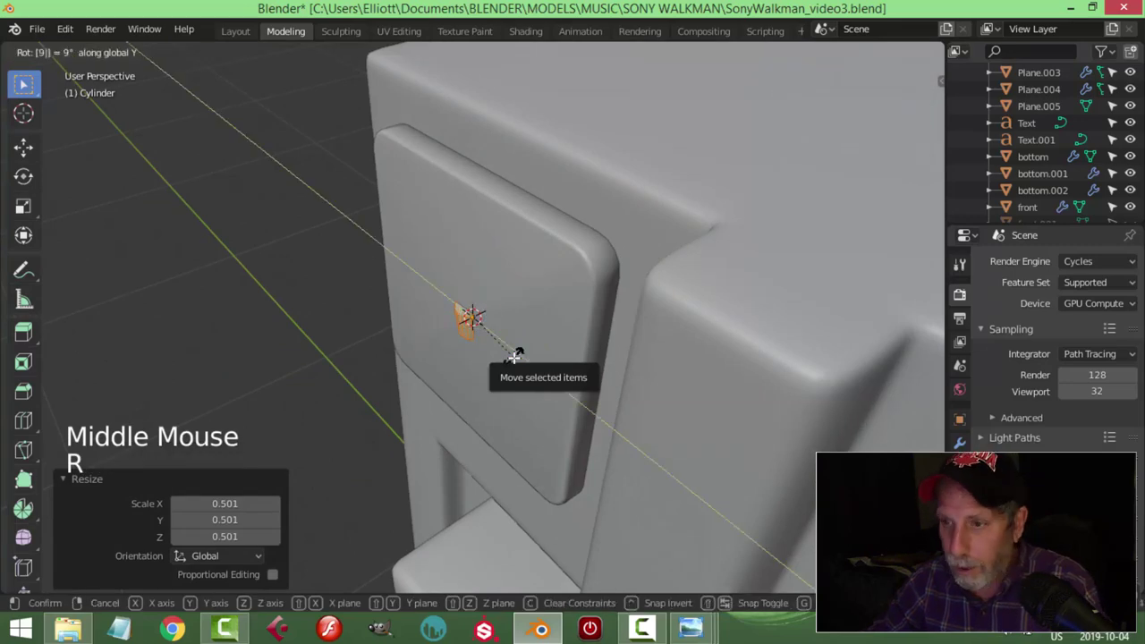
key(KP_3)
key(g)
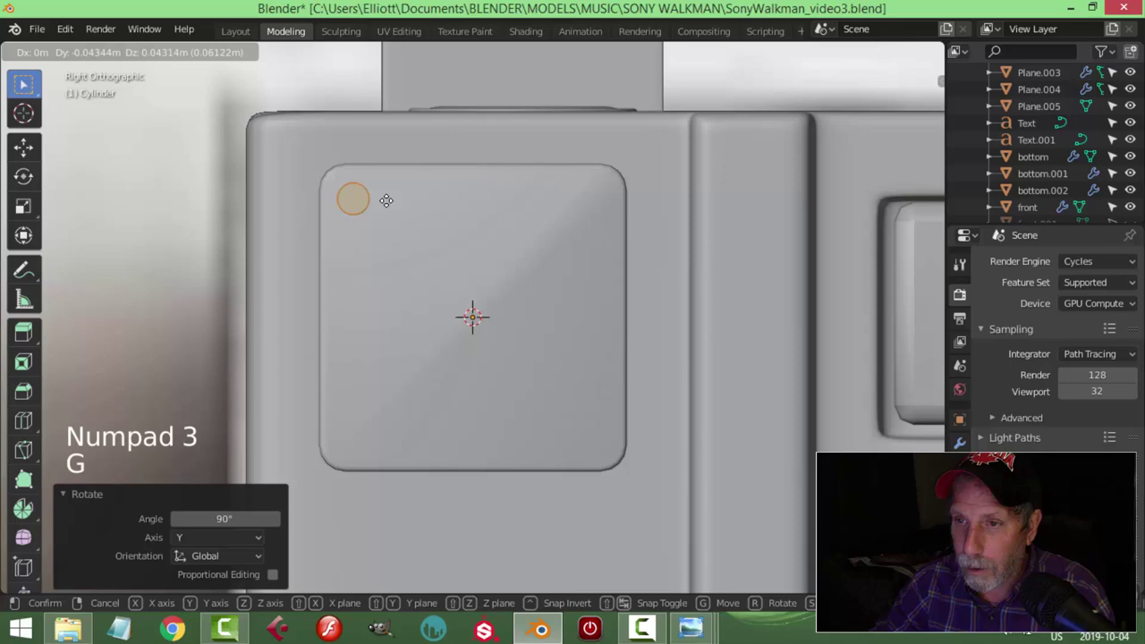
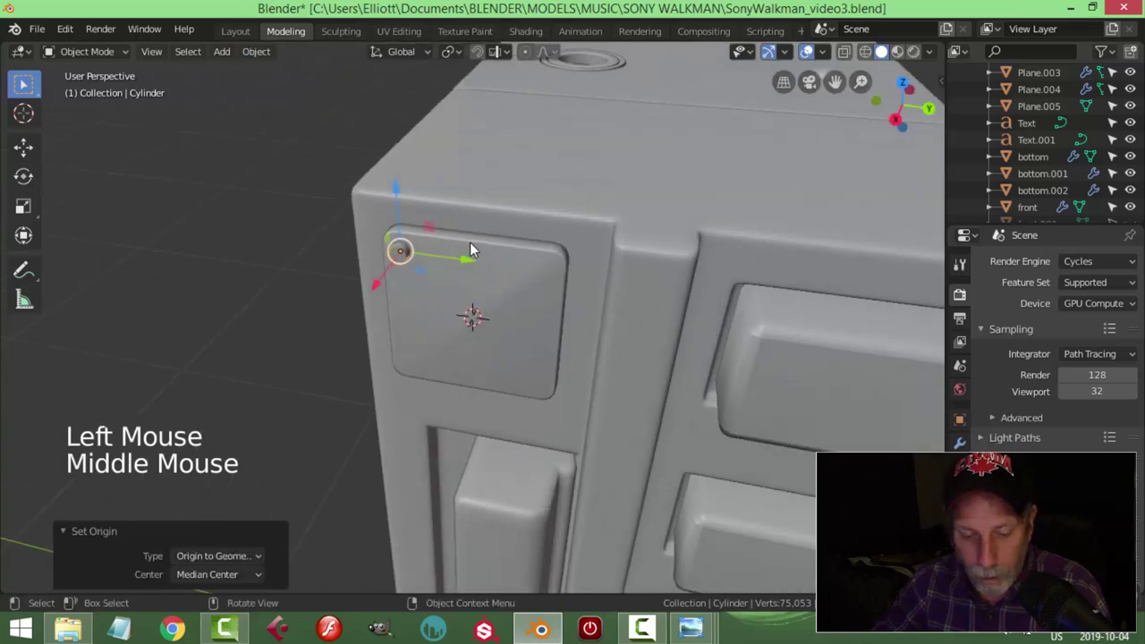
Step: Apply rotation and scale, then give the cylinder an Array modifier offset 1.5 along Y, 0 along X
key(ctrl+a)
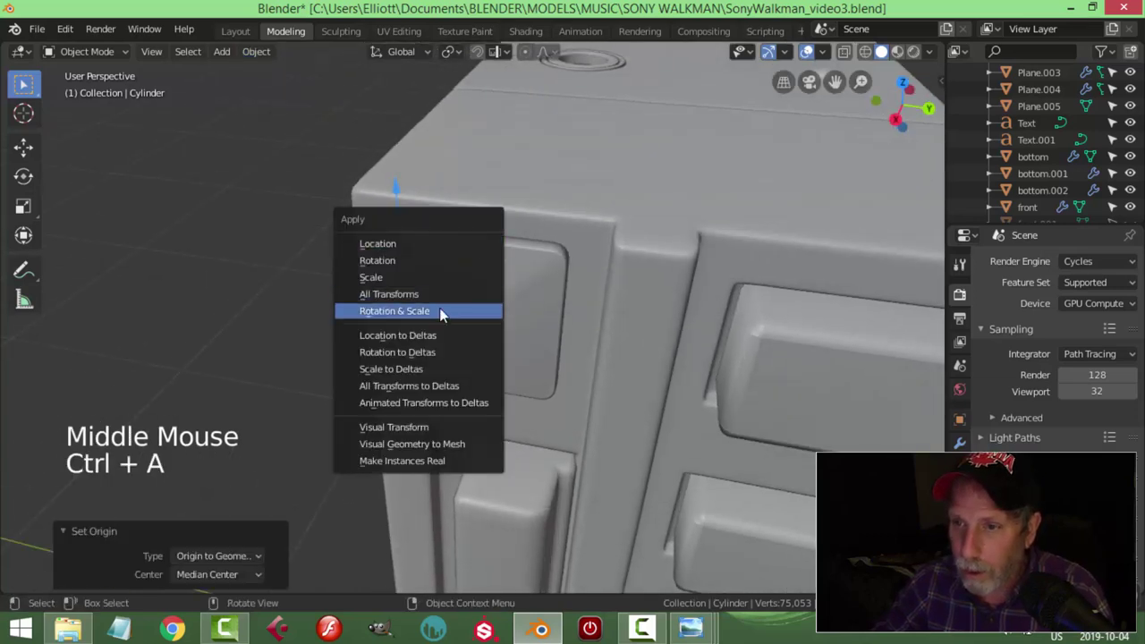
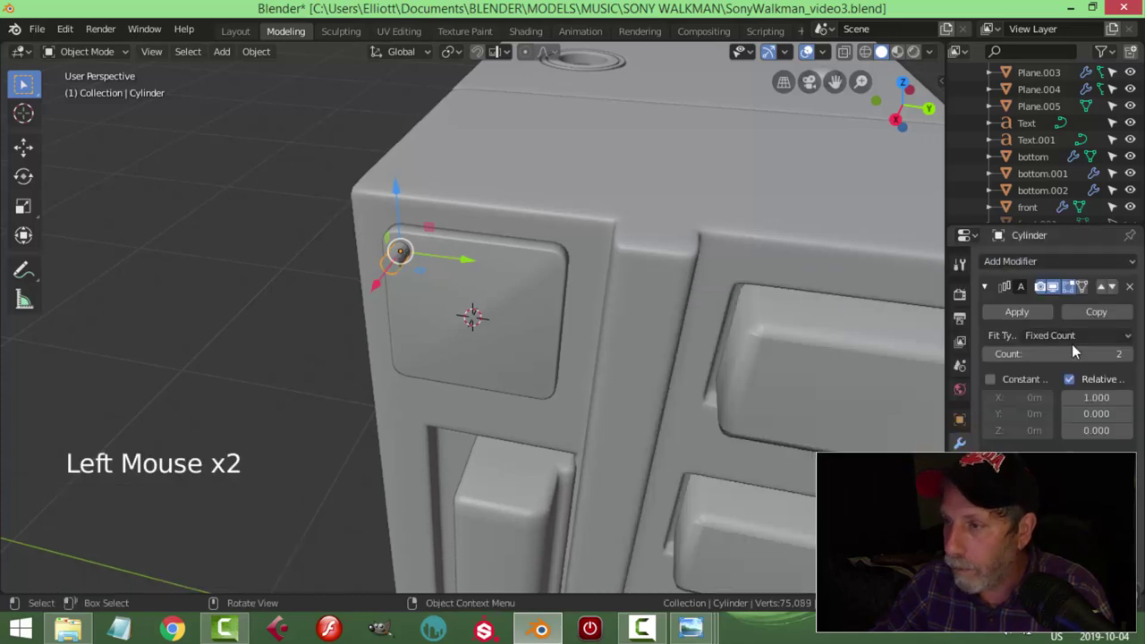
middle_click(664, 346)
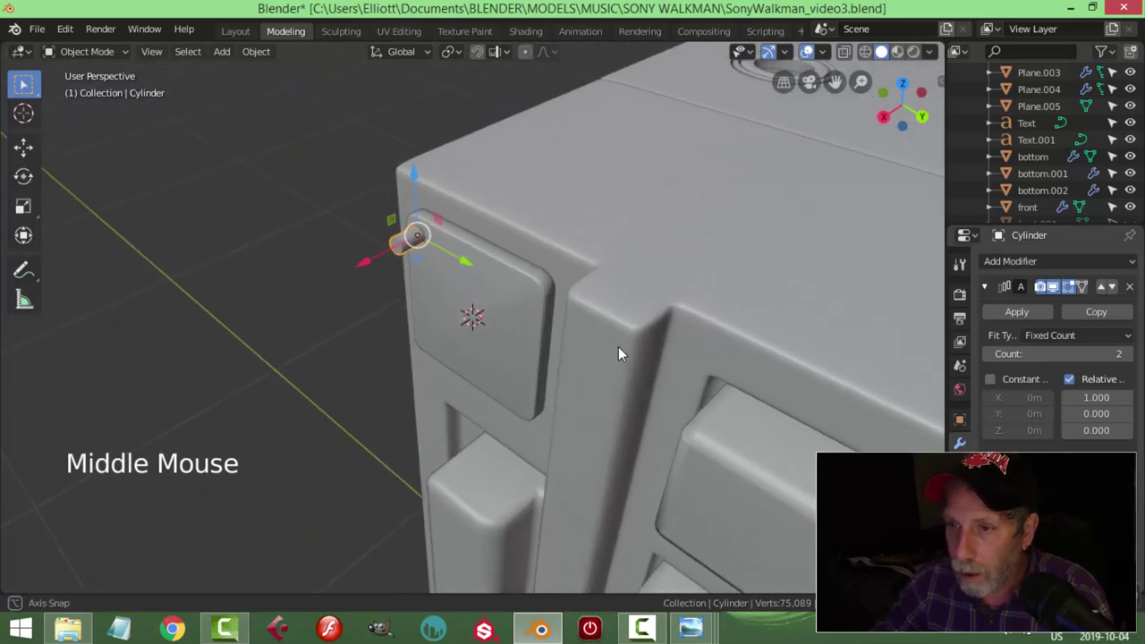
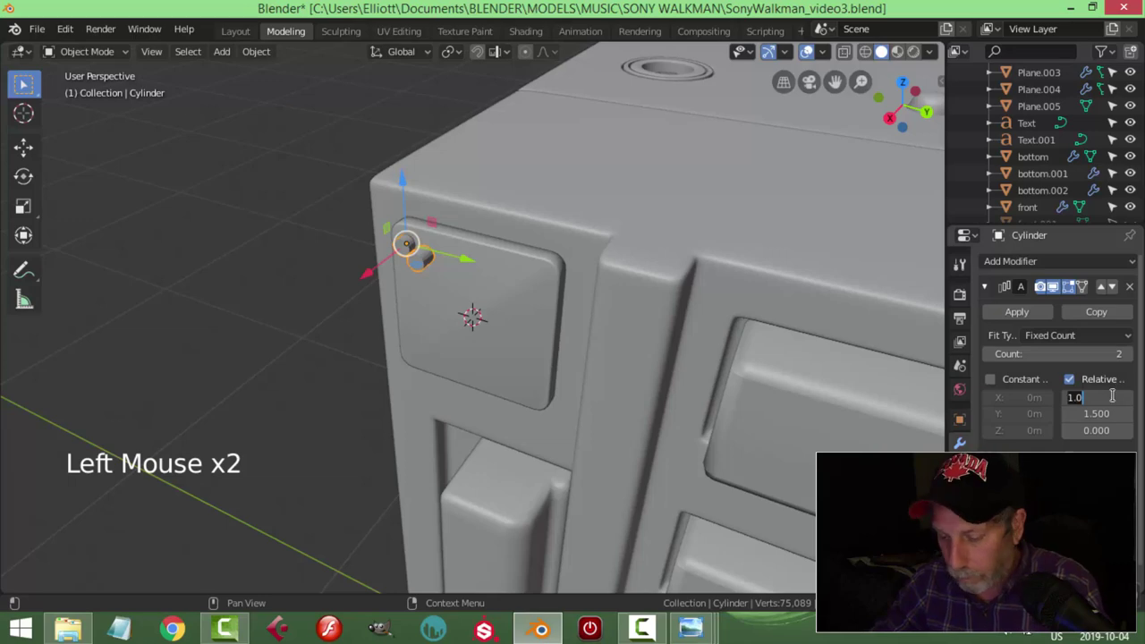
middle_click(735, 398)
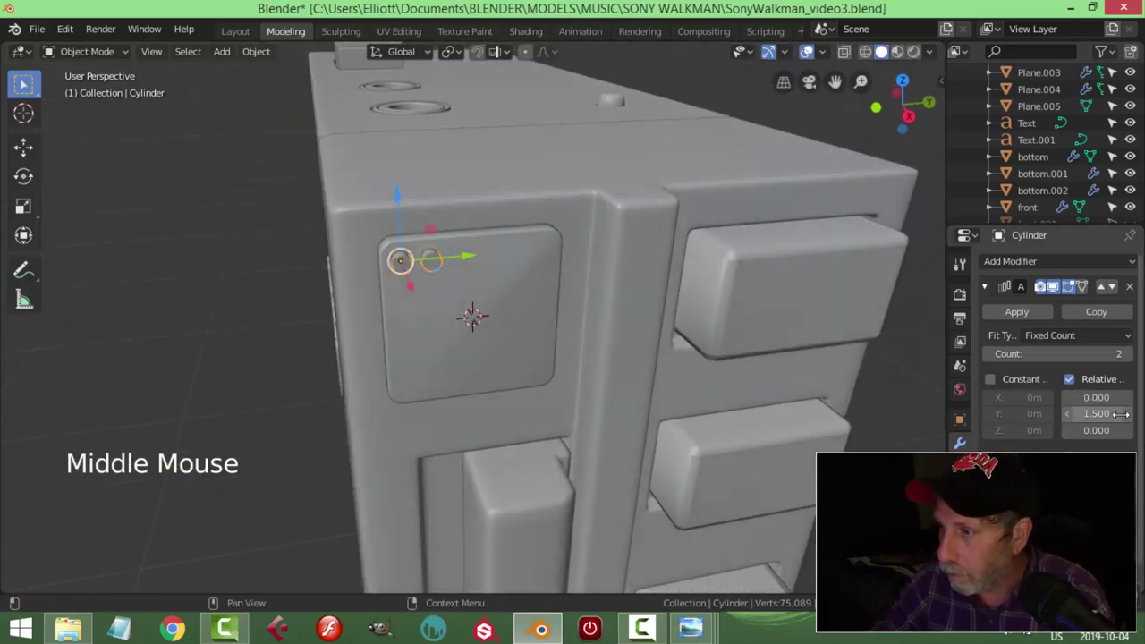
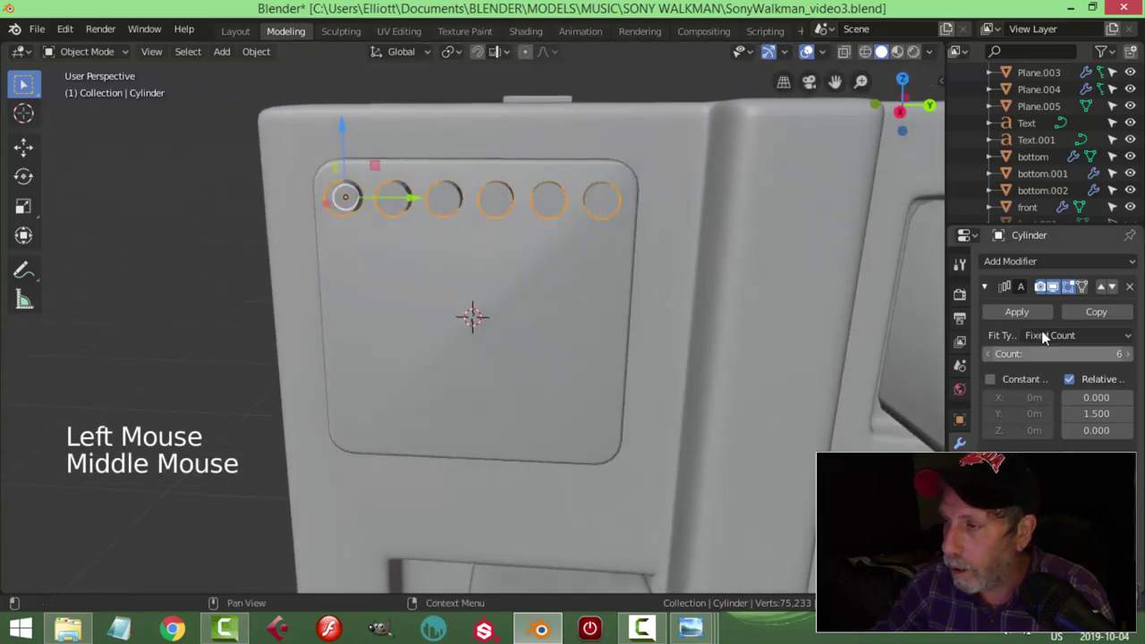
Step: Add a second Array modifier offset vertically with Count 6, turning the row into a grid
click(994, 284)
click(1003, 273)
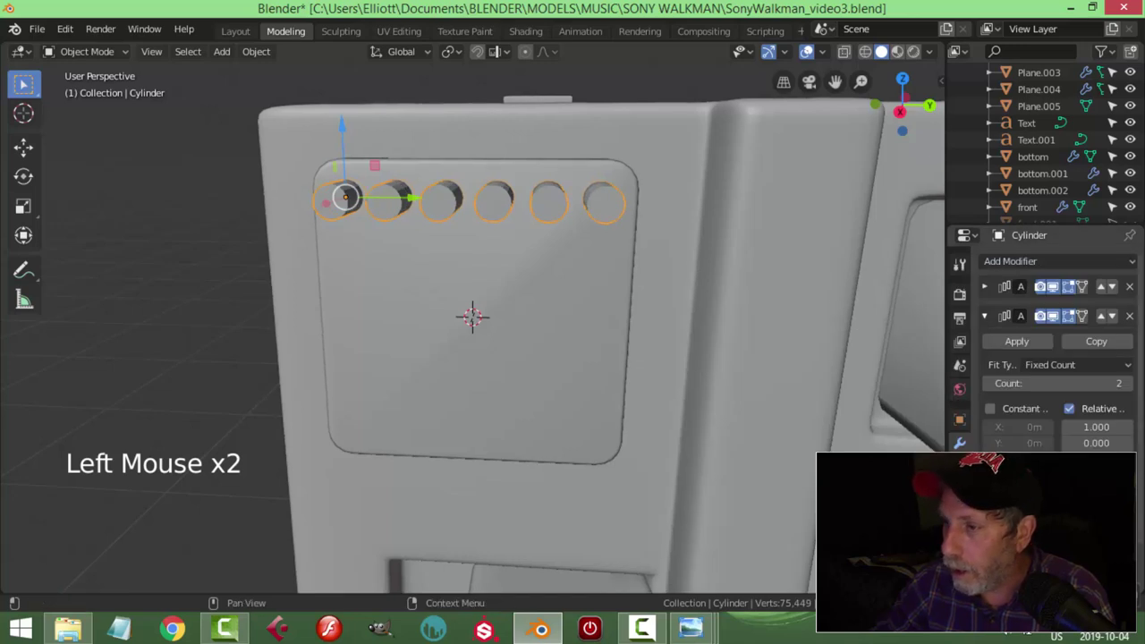
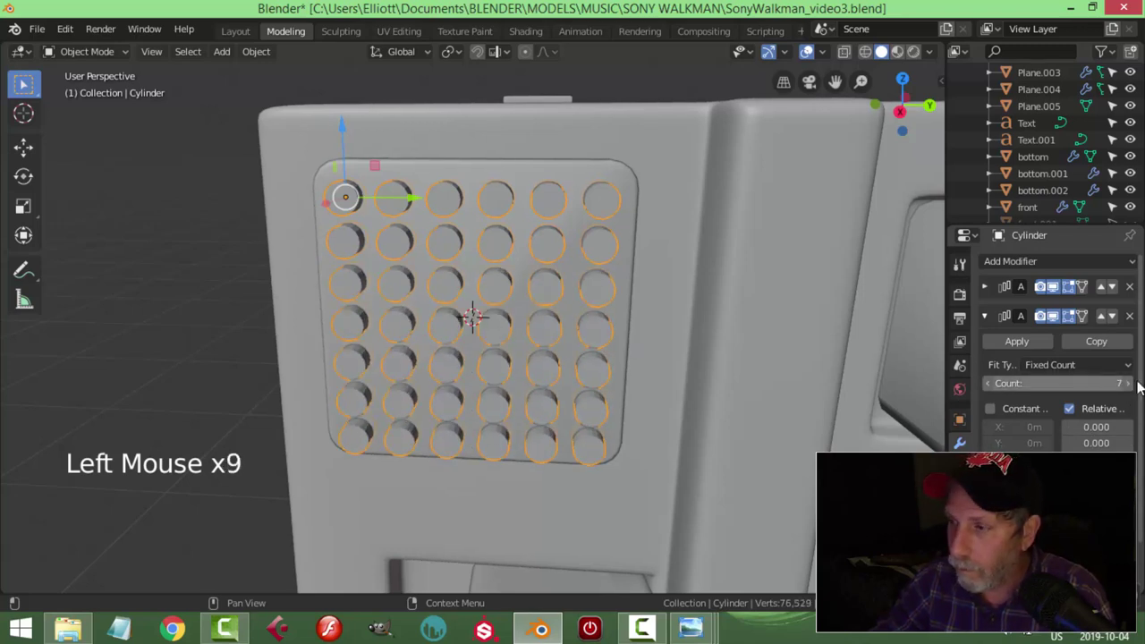
click(997, 389)
middle_click(364, 363)
click(359, 132)
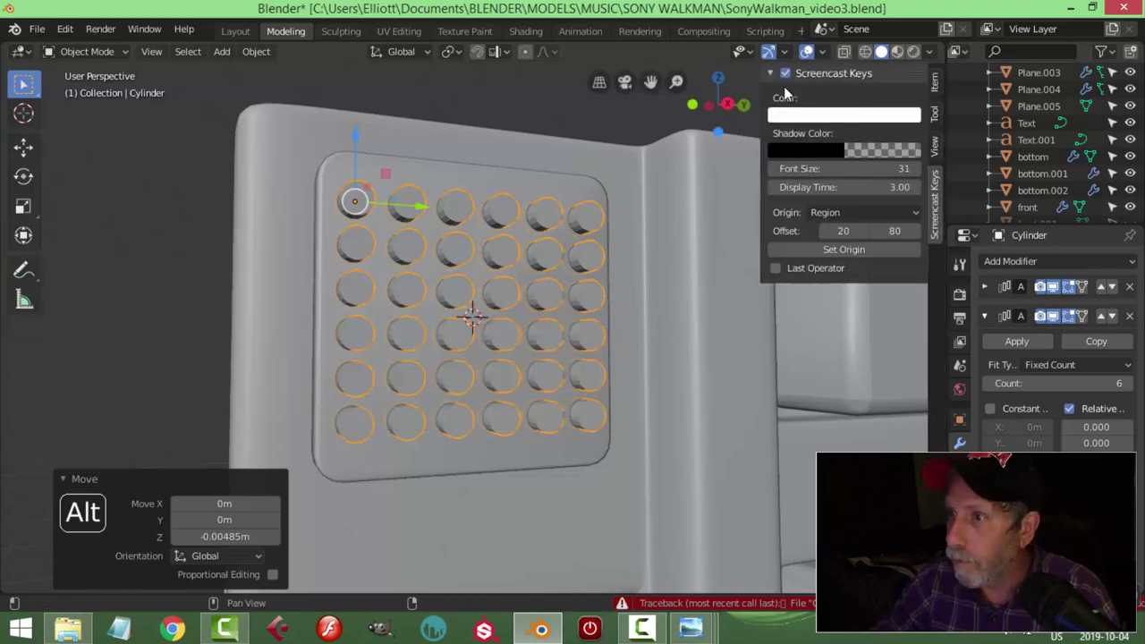
Step: Inspect the cylinder grid from several angles and select it
key(n)
scroll(down, 3)
middle_click(585, 300)
key(alt+a)
scroll(down, 3)
middle_click(531, 321)
scroll(up, 3)
click(466, 312)
middle_click(512, 328)
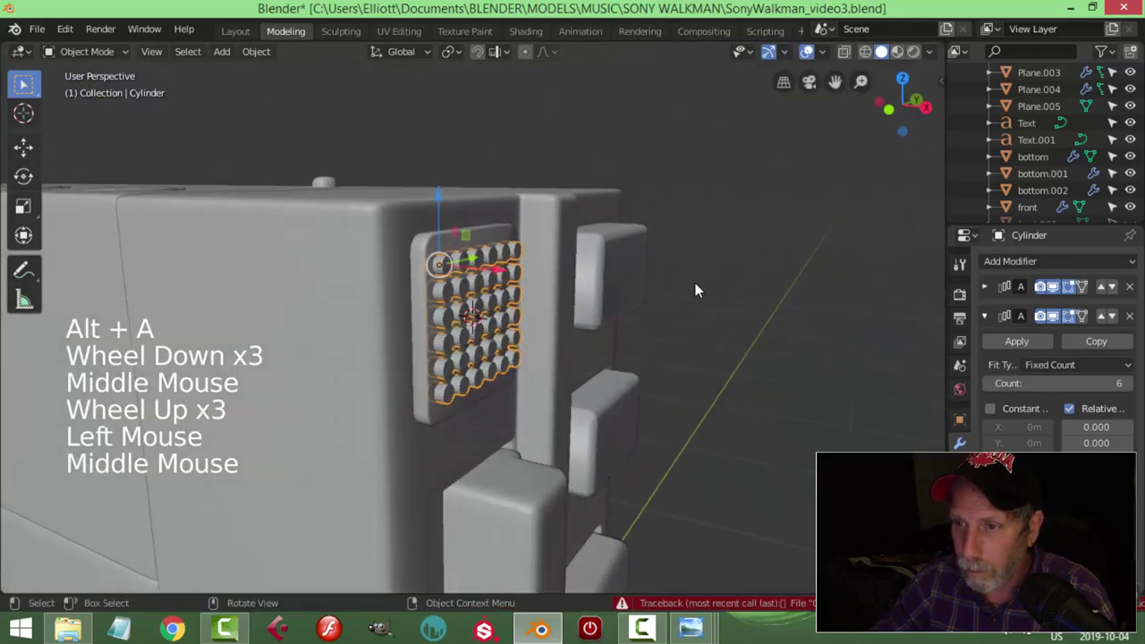
key(alt+a)
middle_click(682, 319)
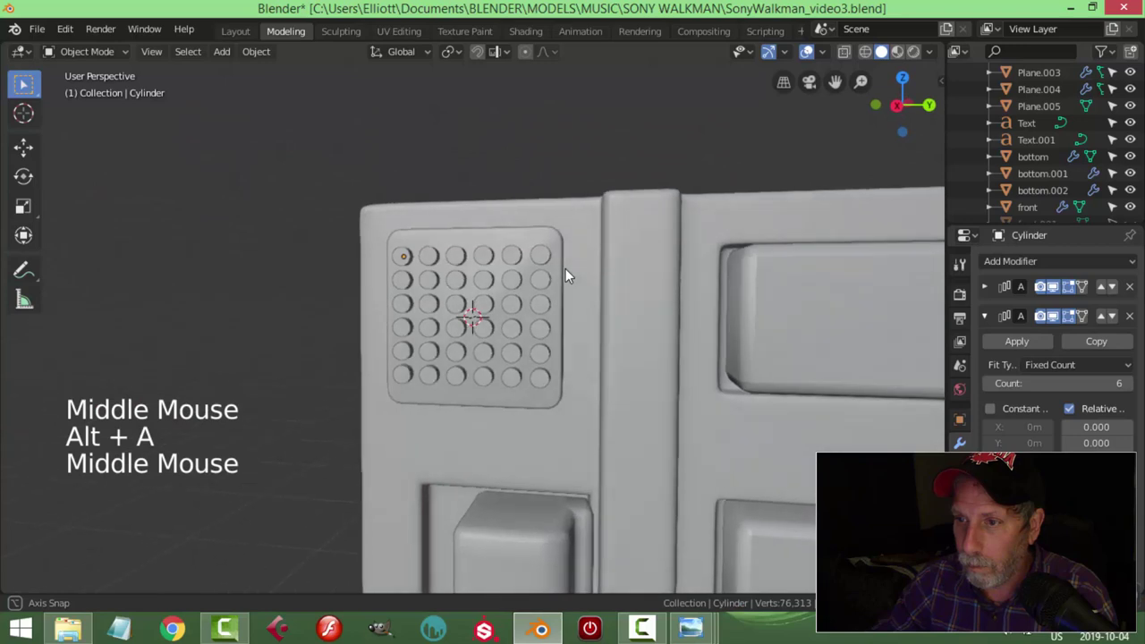
Step: Apply both Array modifiers so the cylinder grid becomes real geometry with no modifiers
click(553, 273)
click(982, 289)
click(994, 292)
click(1009, 318)
click(998, 311)
click(280, 50)
key(a)
key(alt+a)
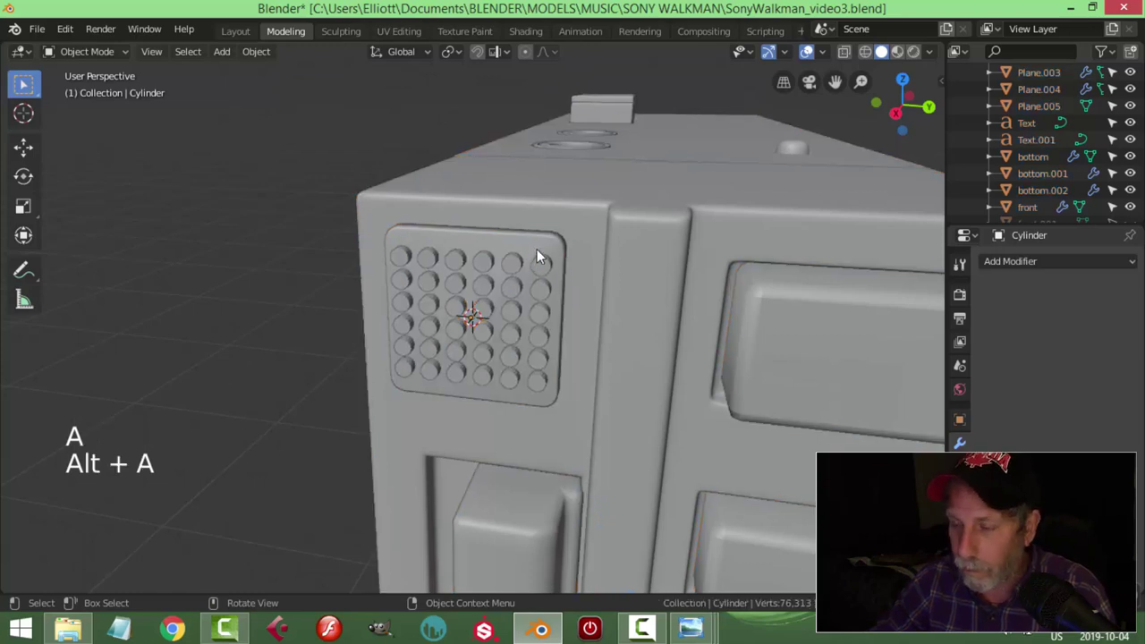
Step: Isolate the cutter cylinders in local view and recalculate their normals in Edit Mode
click(544, 251)
click(550, 267)
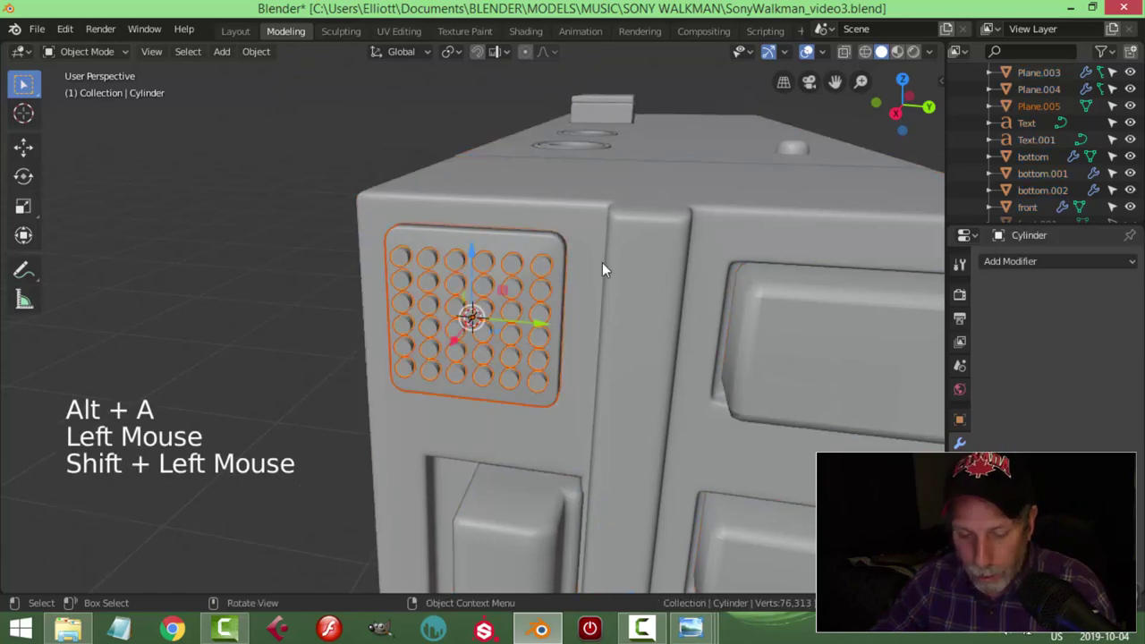
key(shift+h)
middle_click(491, 294)
key(alt+a)
click(469, 269)
key(Tab)
key(a)
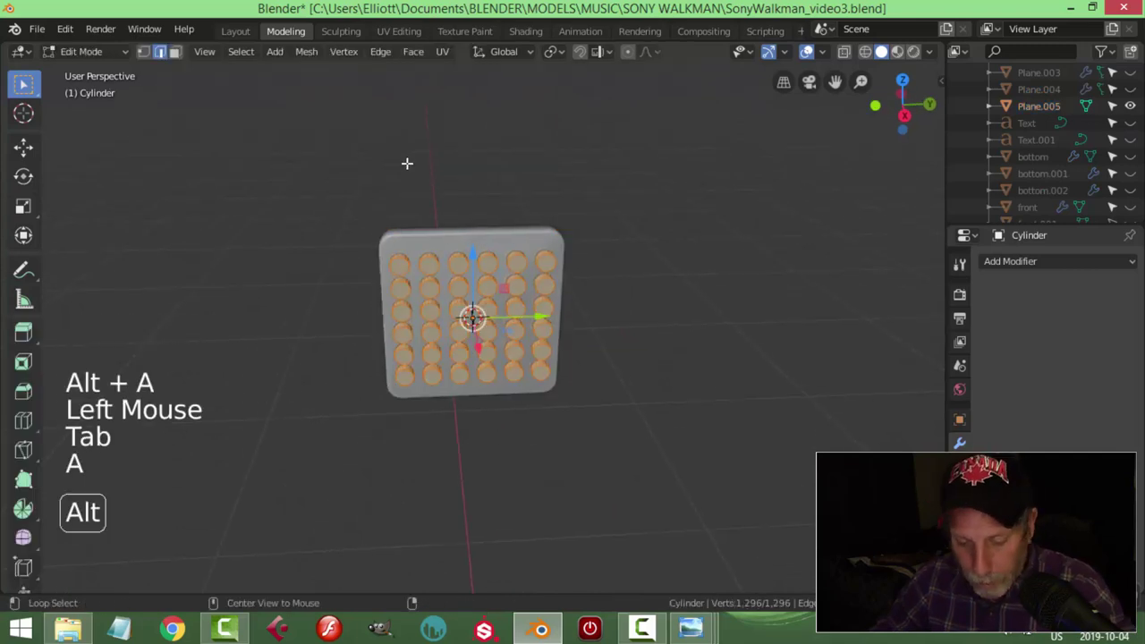
key(alt+n)
key(Tab)
key(alt+a)
middle_click(565, 256)
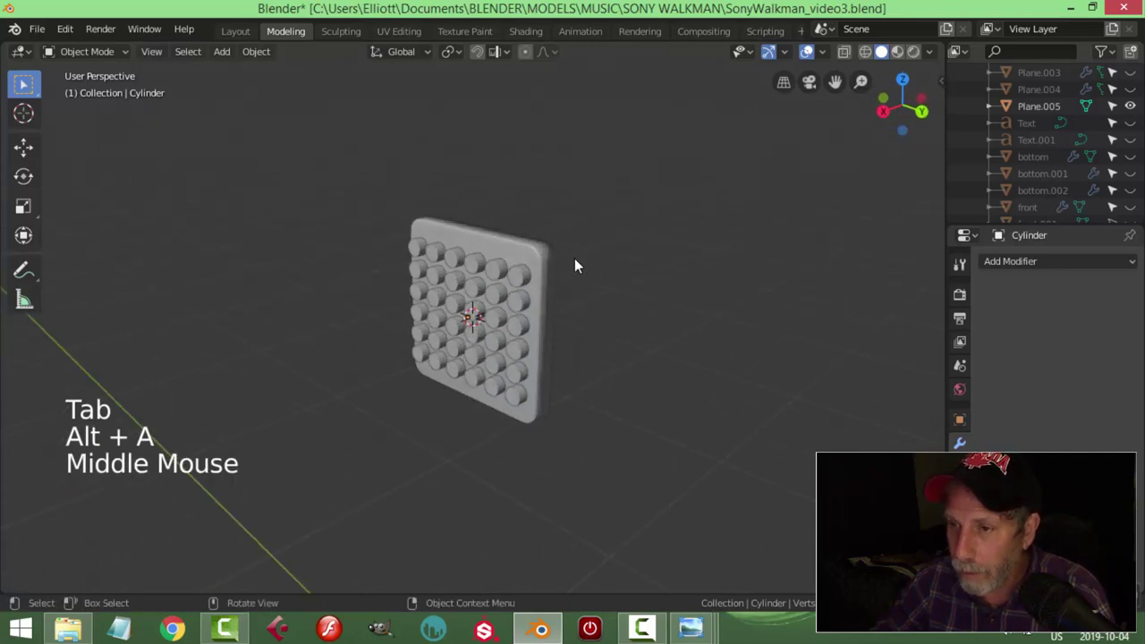
Step: Give Plane.005 a Boolean Difference modifier using the Cylinder and apply it to cut the holes
click(546, 262)
middle_click(650, 297)
middle_click(550, 282)
middle_click(517, 284)
click(997, 270)
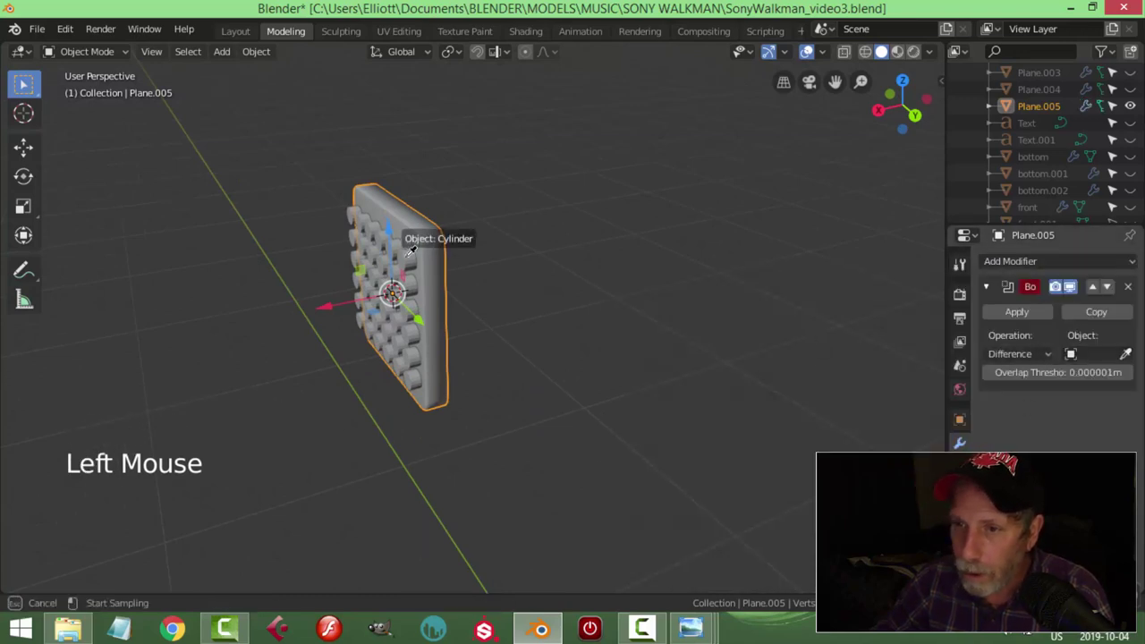
click(1013, 314)
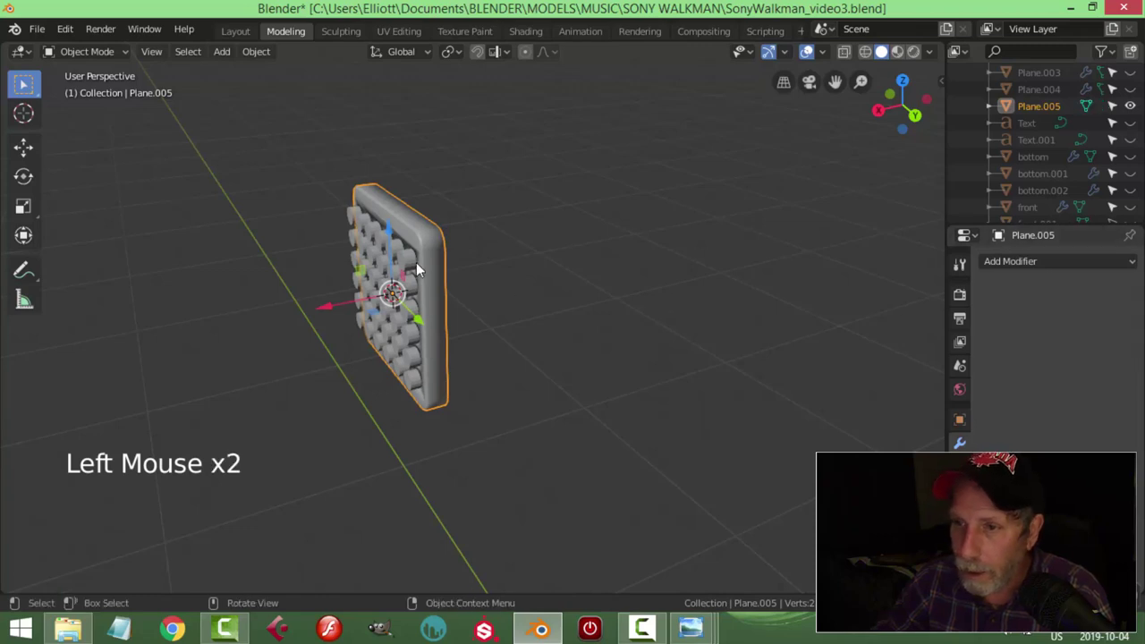
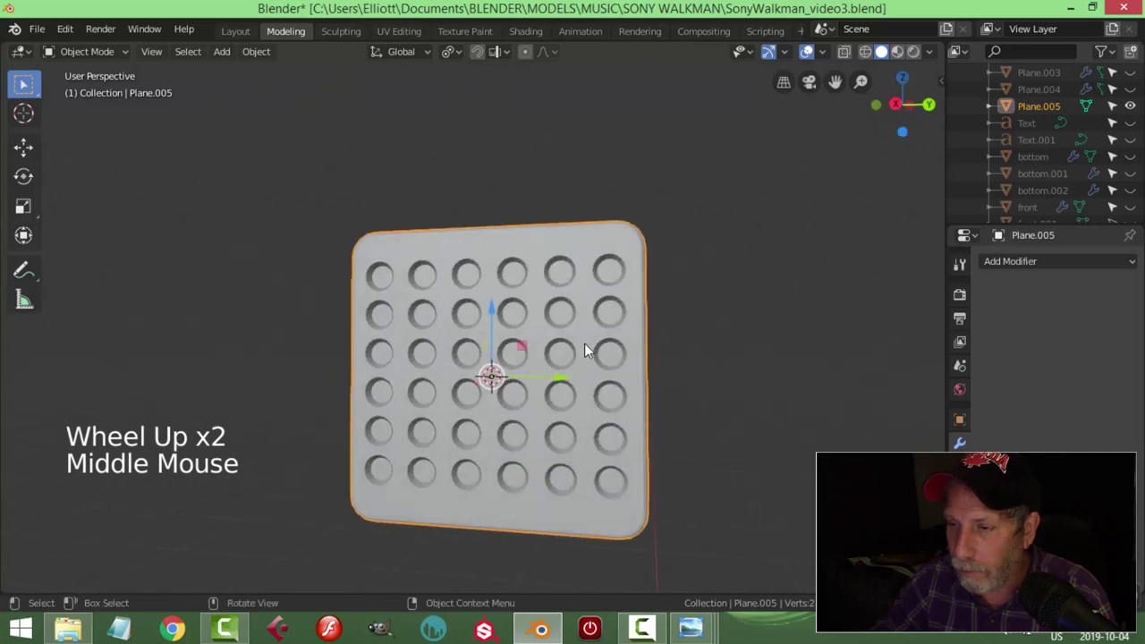
Step: Exit local view to show the full Walkman again and delete the Cylinder cutter object
right_click(582, 315)
middle_click(640, 385)
key(Tab)
middle_click(647, 257)
scroll(down, 3)
middle_click(597, 316)
key(alt+a)
middle_click(585, 327)
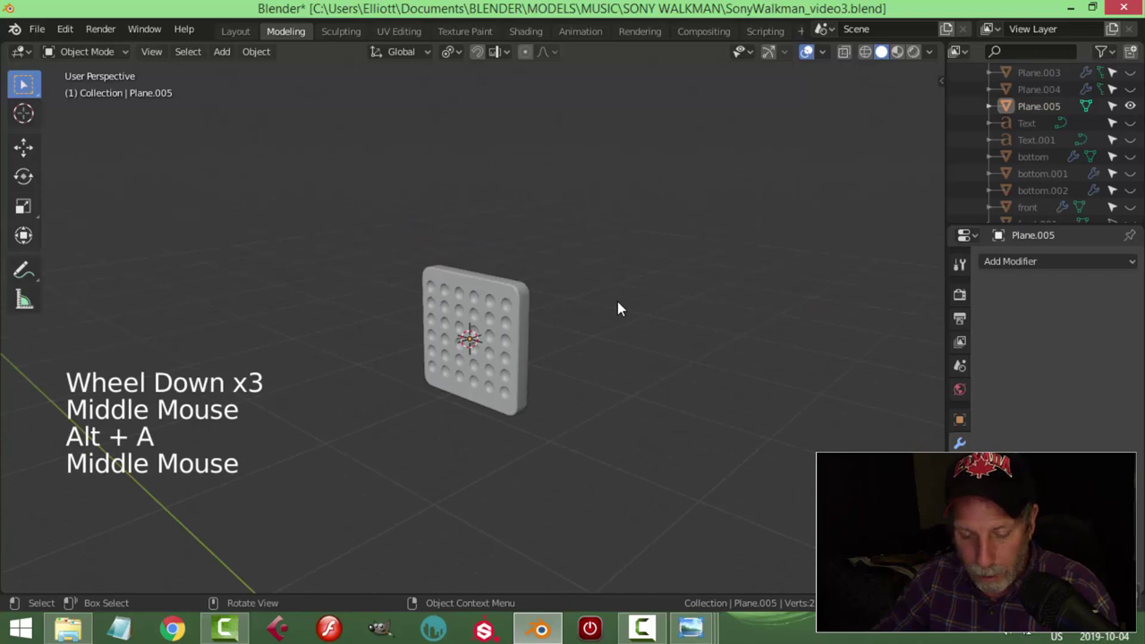
key(alt+h)
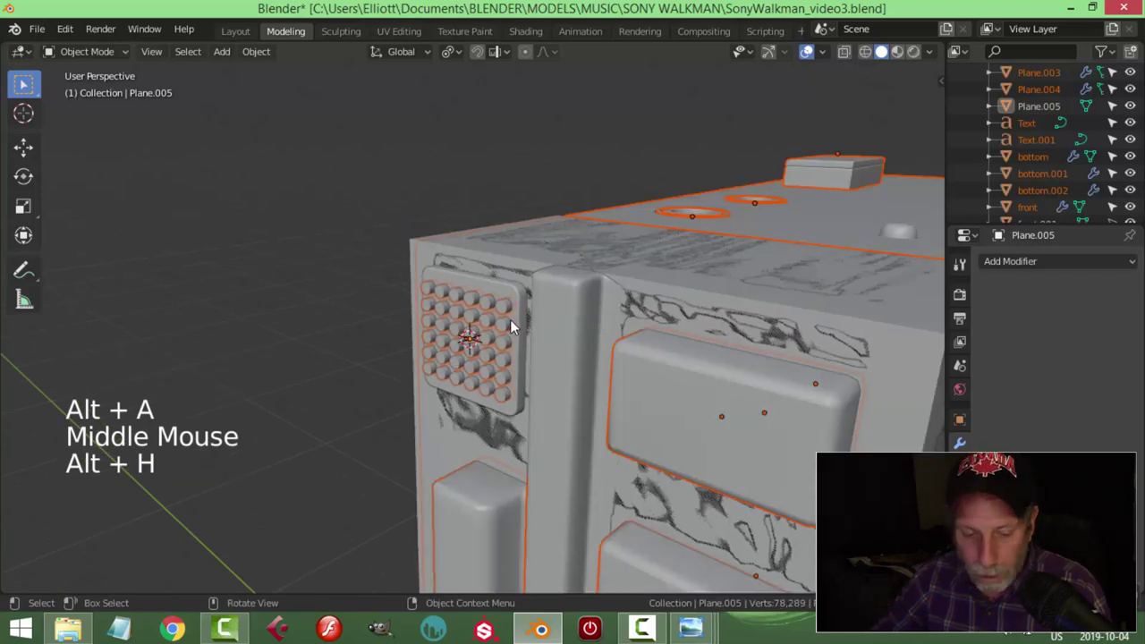
key(alt+a)
click(513, 308)
key(x)
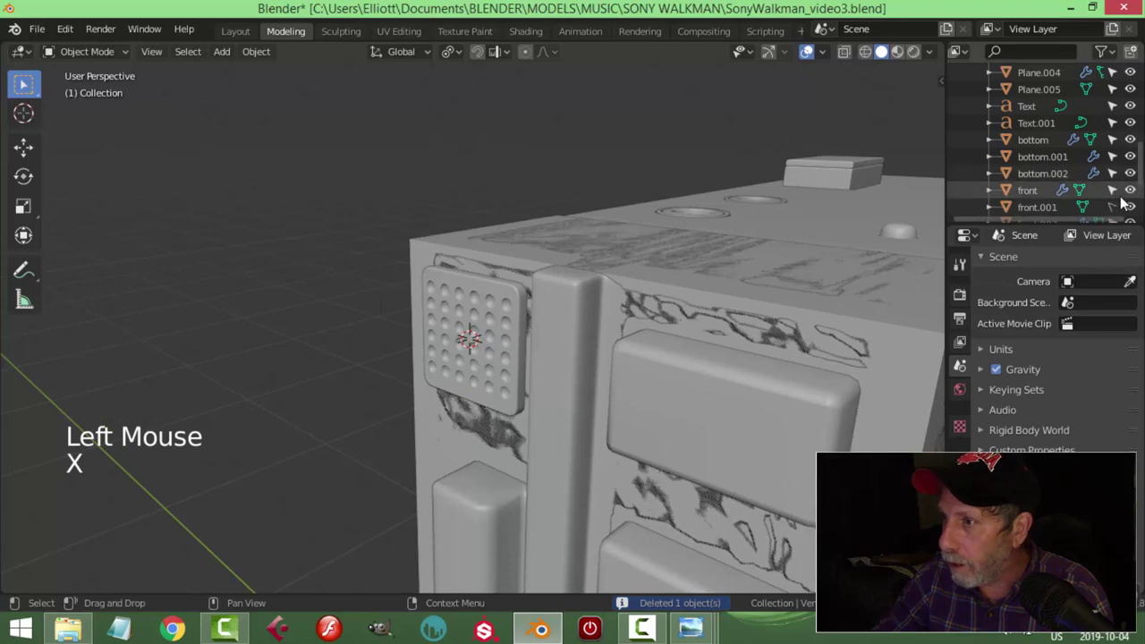
Step: Hide the front body piece, delete the extra front copy, then show the front piece again
click(1119, 210)
click(1138, 193)
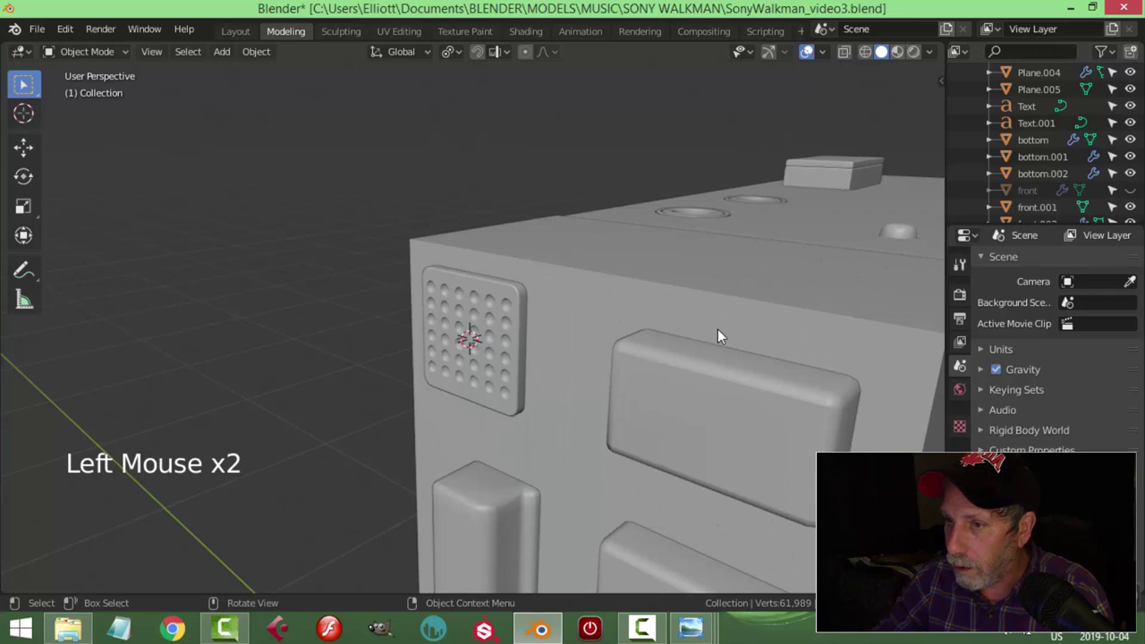
click(576, 324)
key(x)
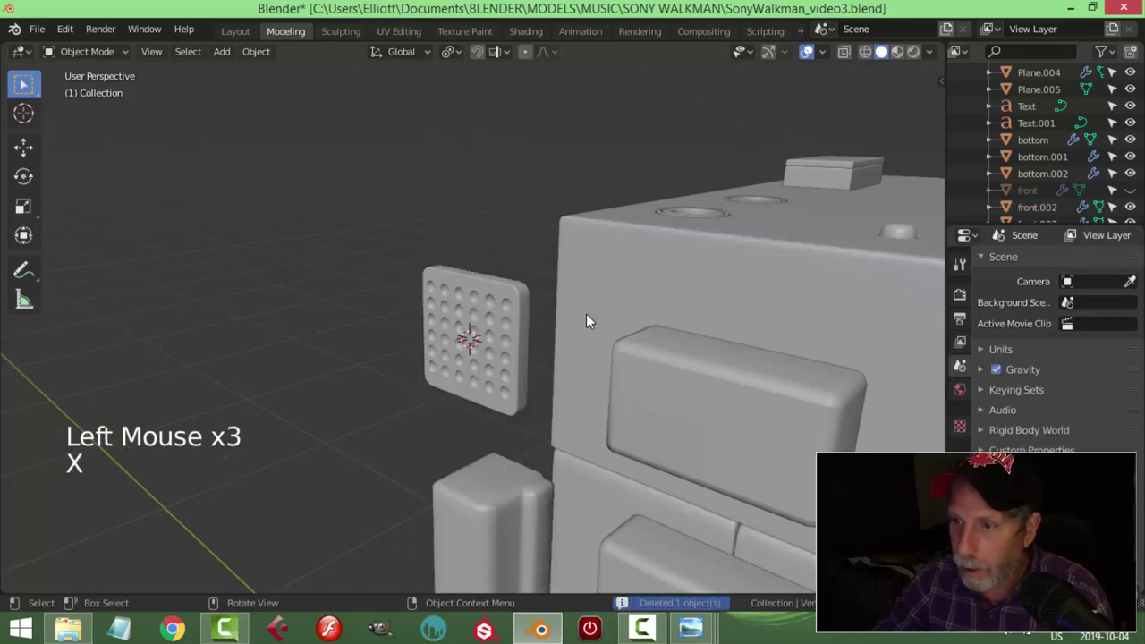
click(541, 373)
scroll(down, 3)
middle_click(530, 366)
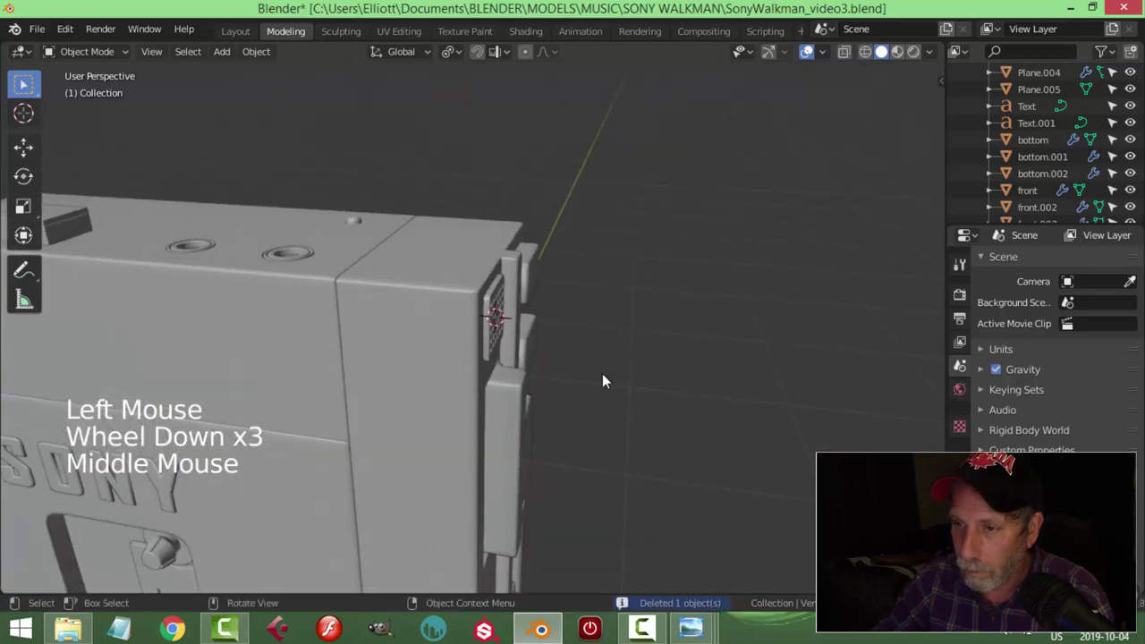
scroll(up, 3)
Step: Check the side-view Walkman reference photo, return to Blender and tab into the perforated panel
click(516, 295)
middle_click(546, 370)
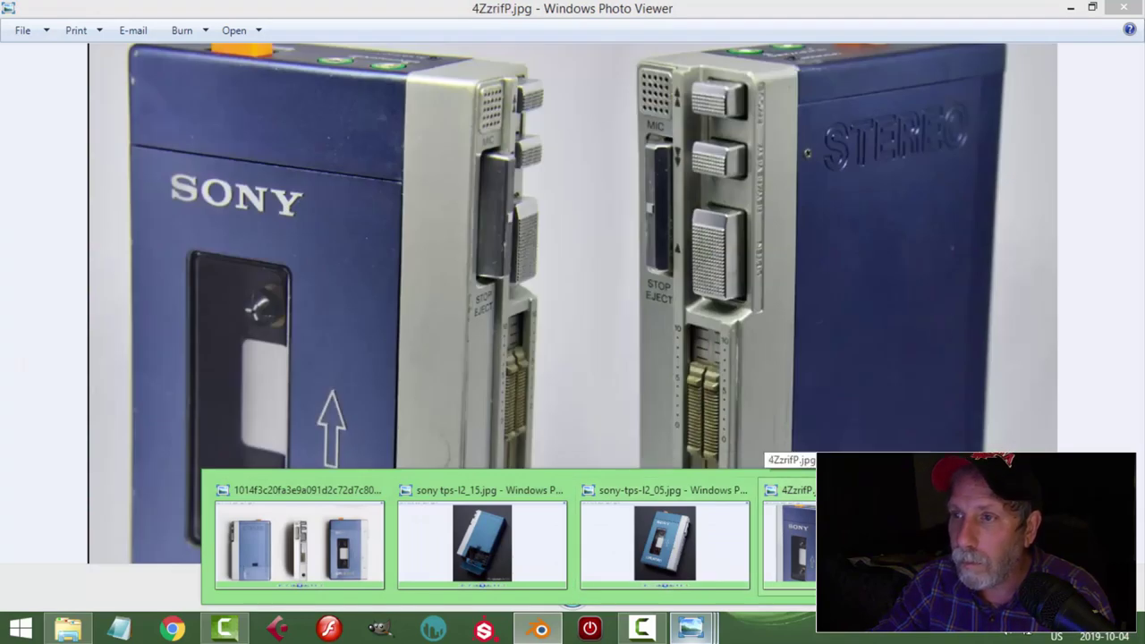
click(515, 307)
scroll(up, 3)
click(772, 51)
scroll(up, 3)
key(Tab)
Step: Scale the grille panel thinner along X and move it onto the top of the body's side face
key(a)
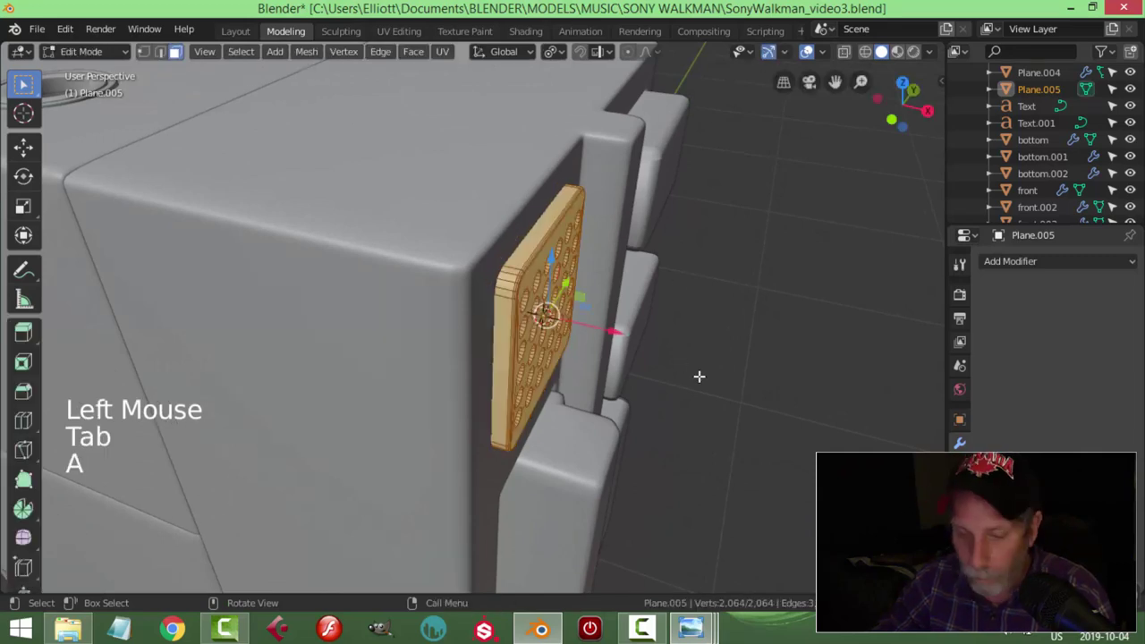
key(s)
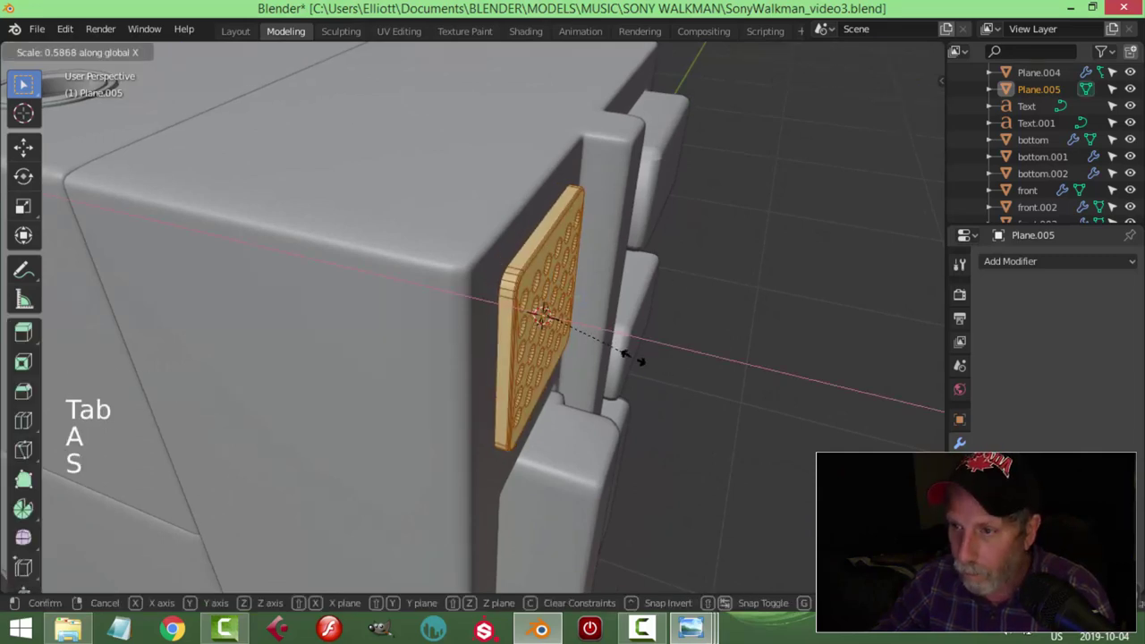
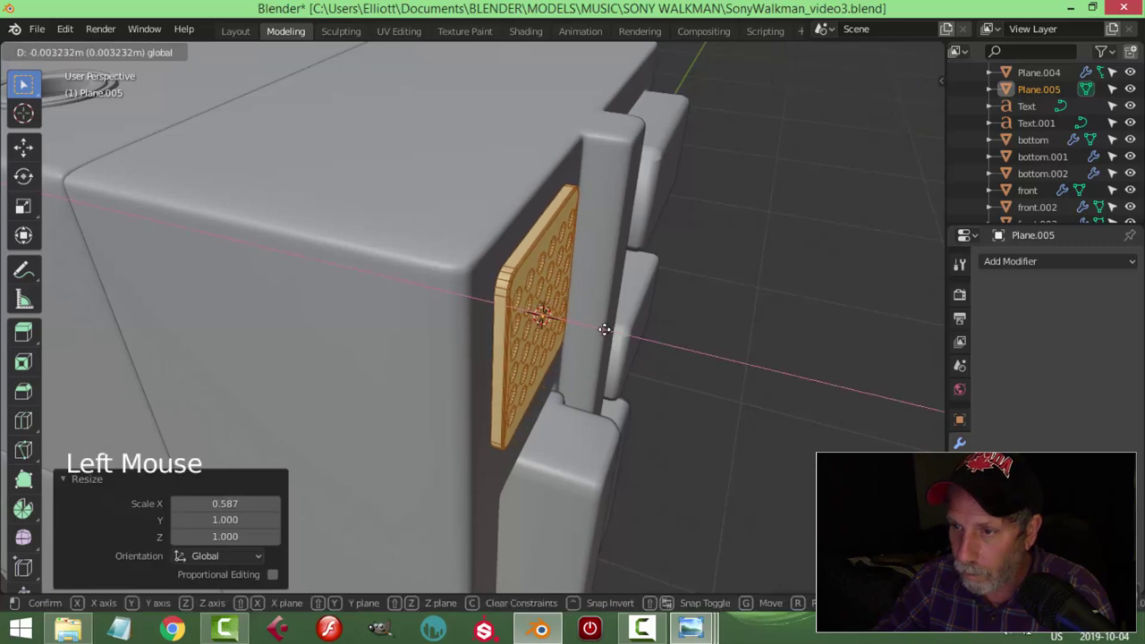
key(alt+a)
key(Tab)
key(alt+a)
scroll(down, 3)
Step: Orbit around the body to check the grille's placement beside the buttons and select it
middle_click(608, 344)
middle_click(555, 377)
middle_click(509, 383)
middle_click(414, 343)
middle_click(448, 354)
middle_click(455, 331)
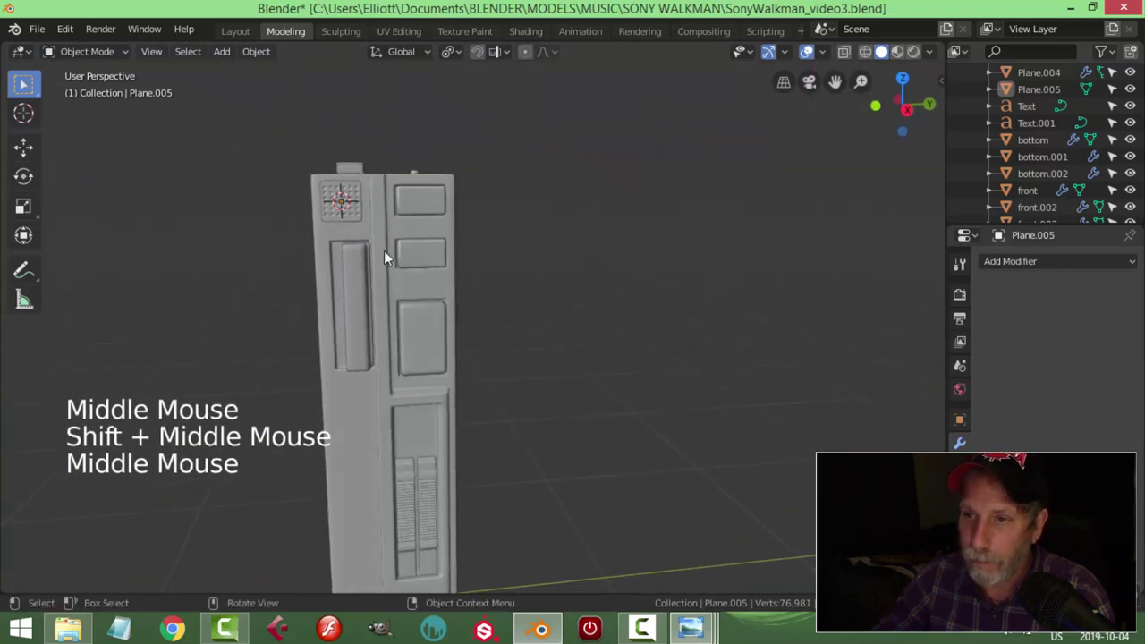
click(345, 211)
click(346, 148)
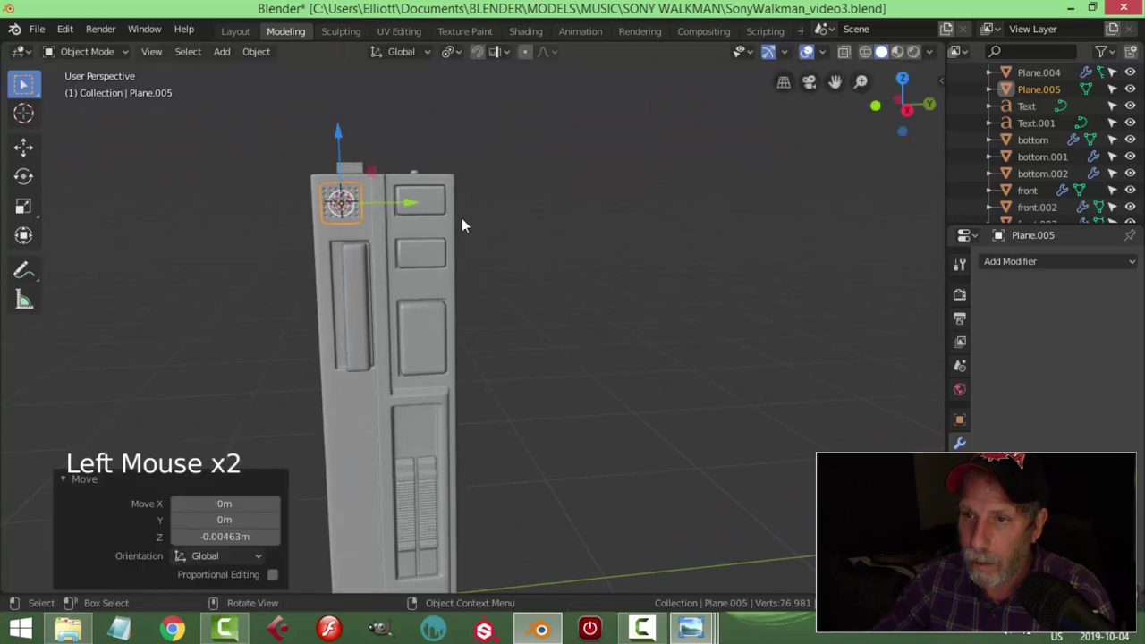
key(alt+a)
middle_click(511, 294)
scroll(down, 3)
middle_click(463, 333)
middle_click(530, 325)
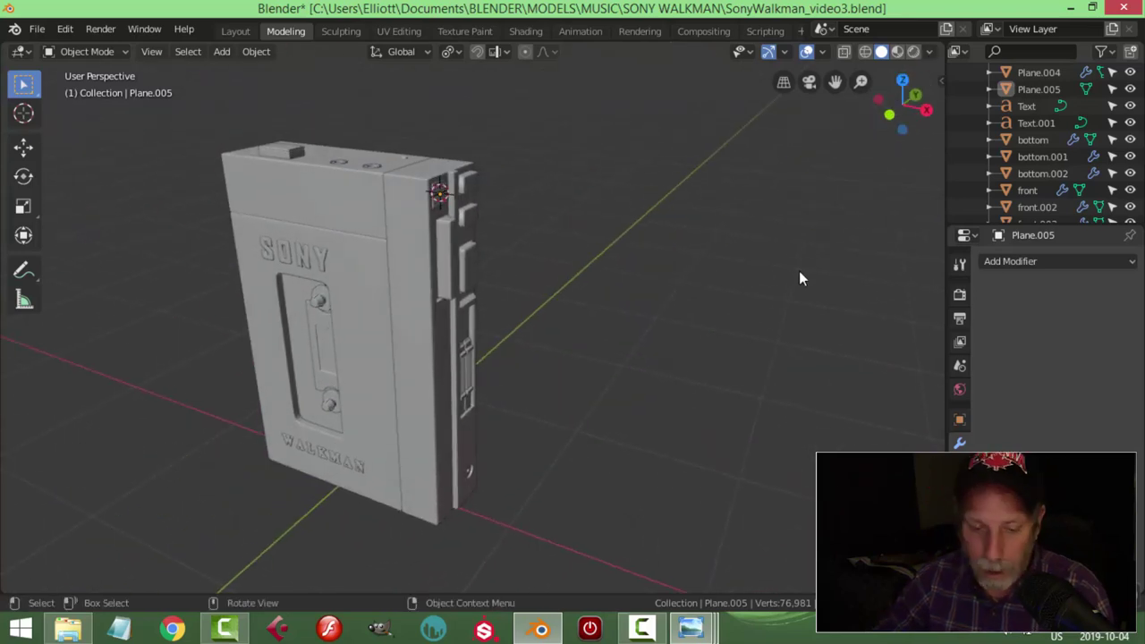
Step: Save the Walkman file and glance at the Viewport Shading popover while orbiting the model
key(ctrl+s)
click(944, 58)
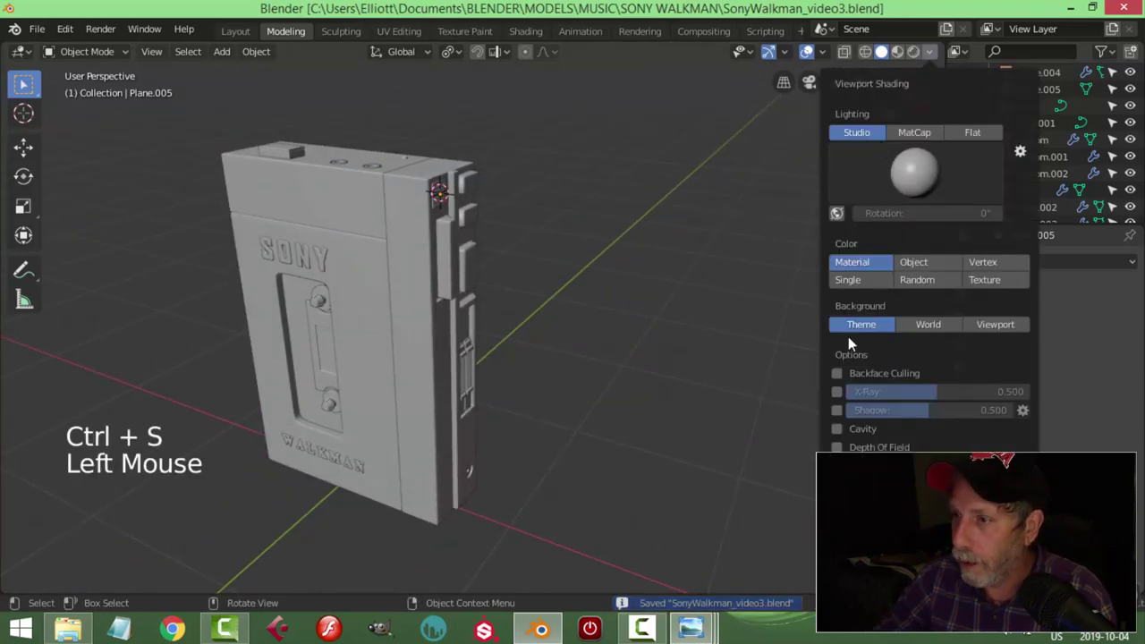
middle_click(675, 369)
scroll(up, 3)
middle_click(611, 355)
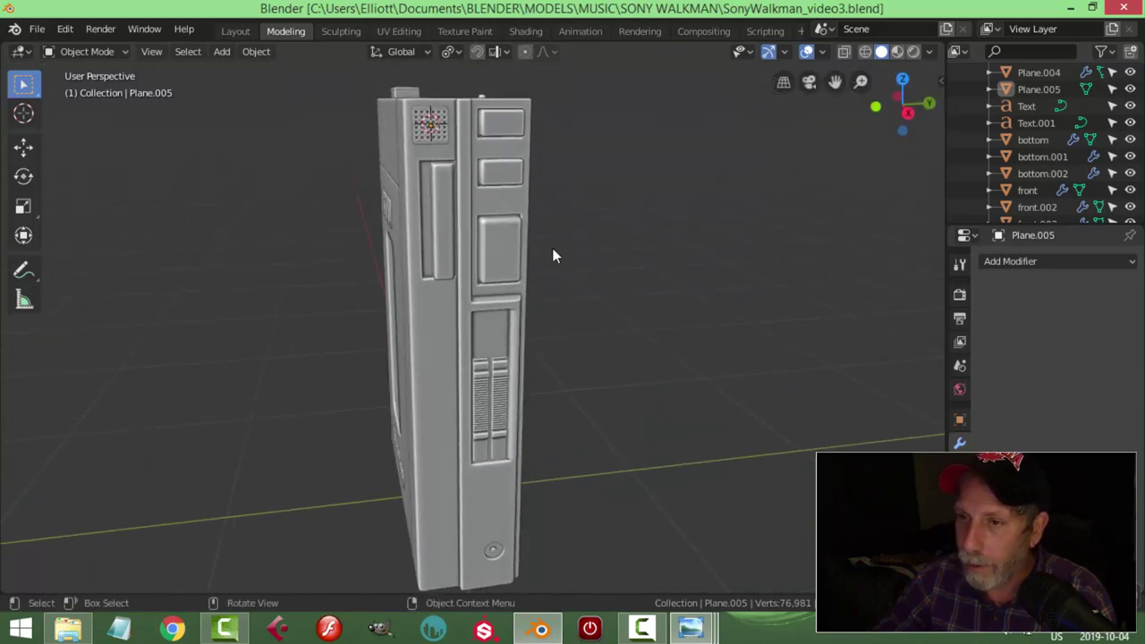
middle_click(484, 304)
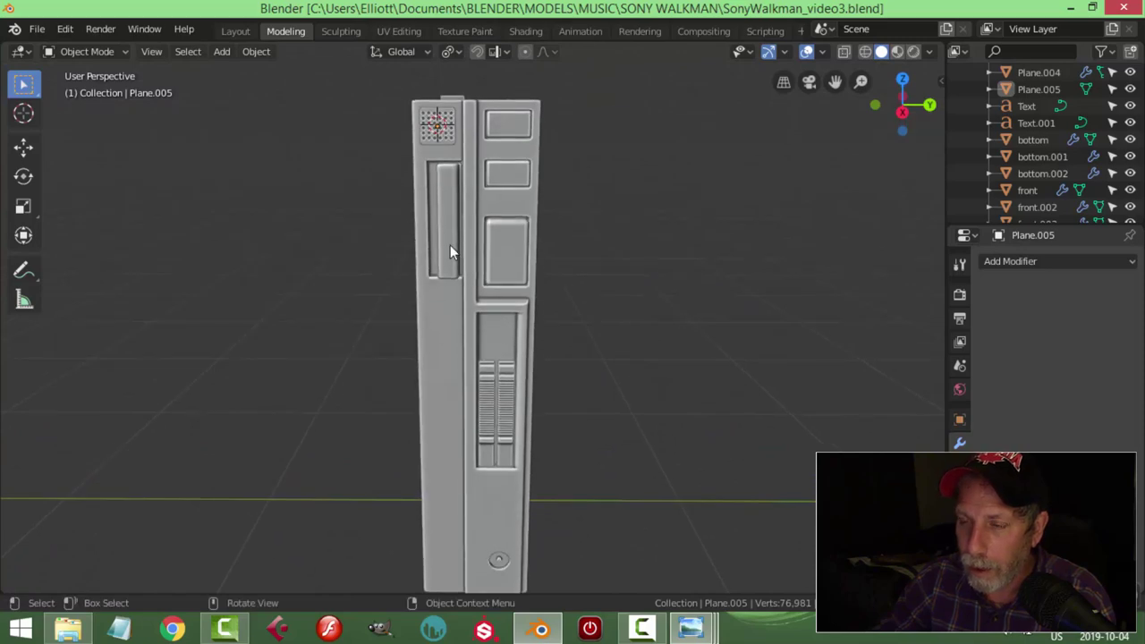
middle_click(491, 316)
Step: Select the Plane.004 side-button block and orbit around the model to inspect the grille
click(467, 229)
middle_click(488, 360)
key(alt+a)
middle_click(524, 358)
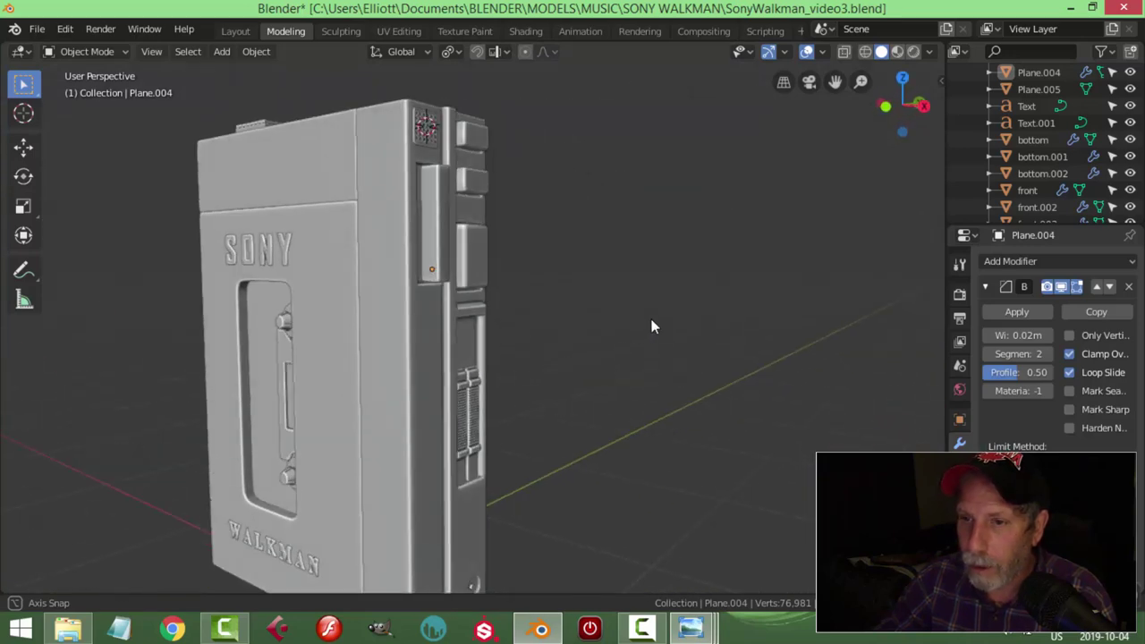
scroll(down, 3)
middle_click(596, 408)
middle_click(579, 401)
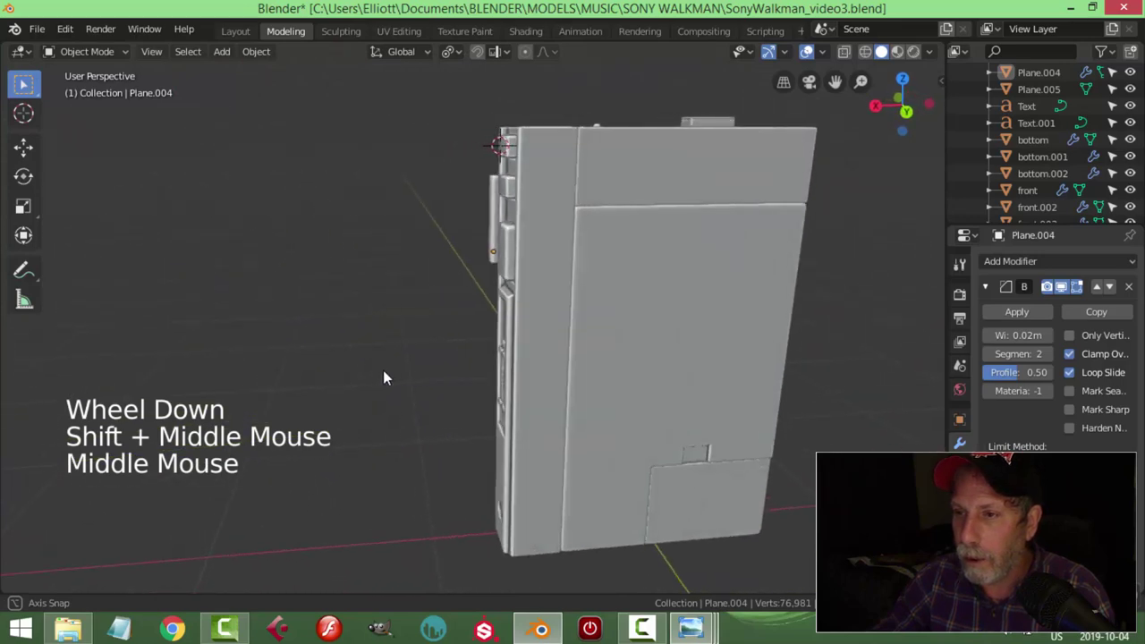